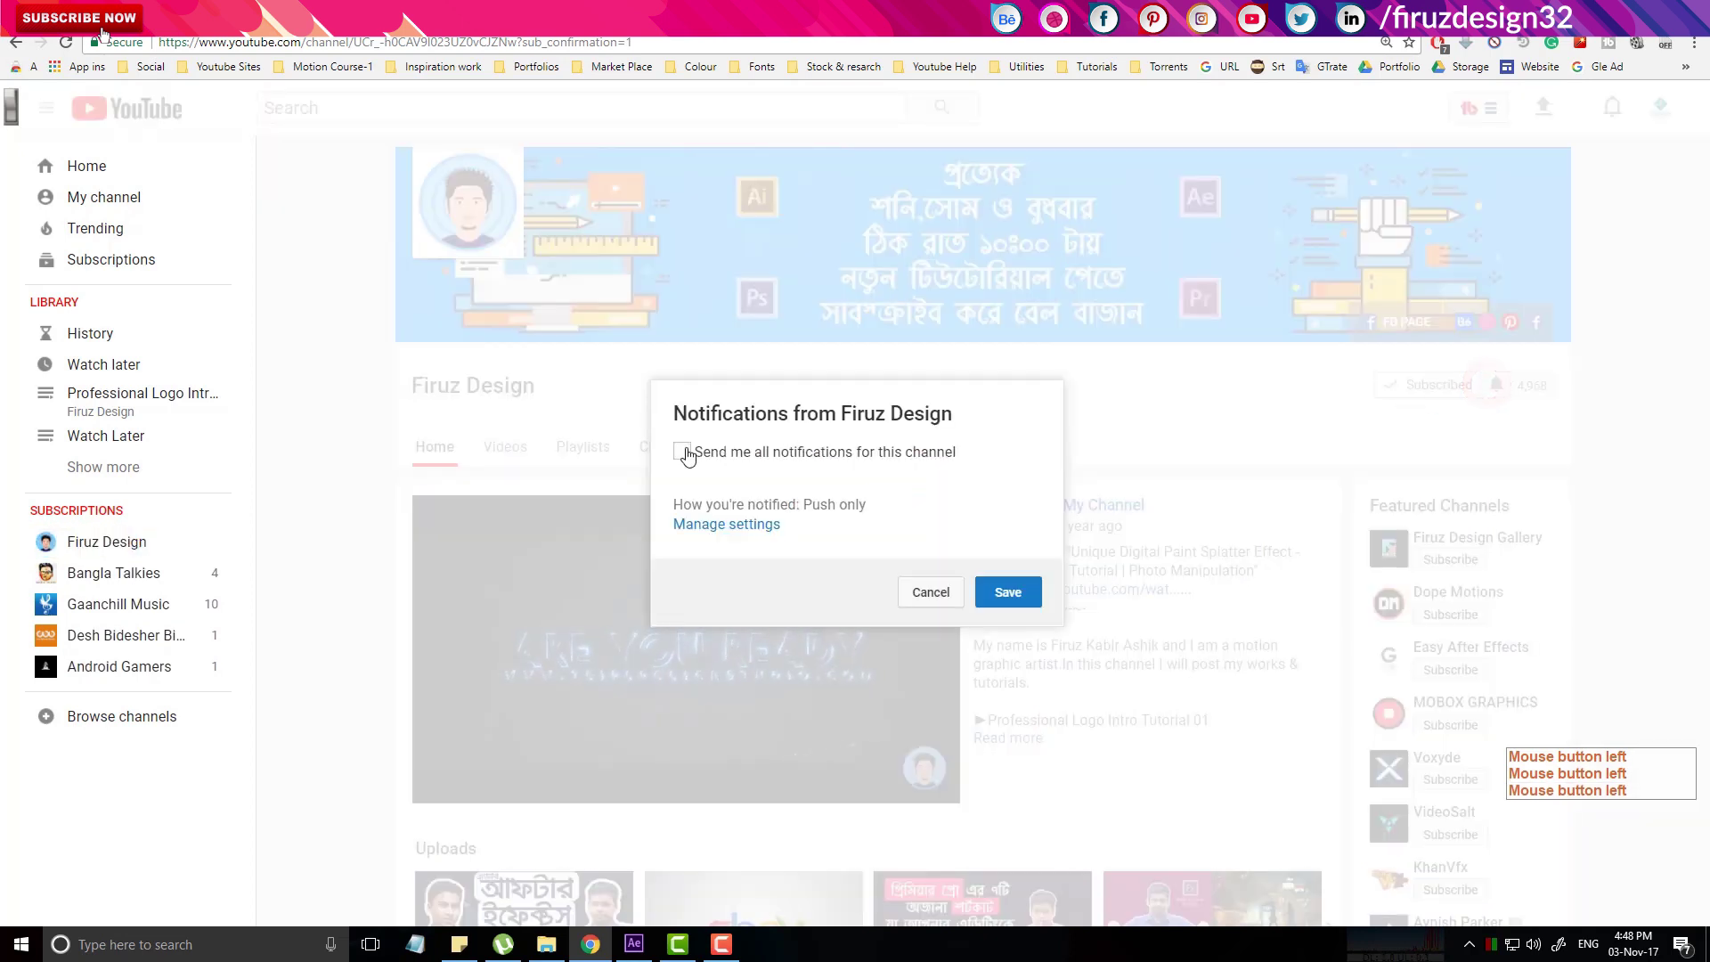
Enable all channel notifications, confirm, and start the channel's welcome video.
left_click(688, 453)
left_click(1013, 600)
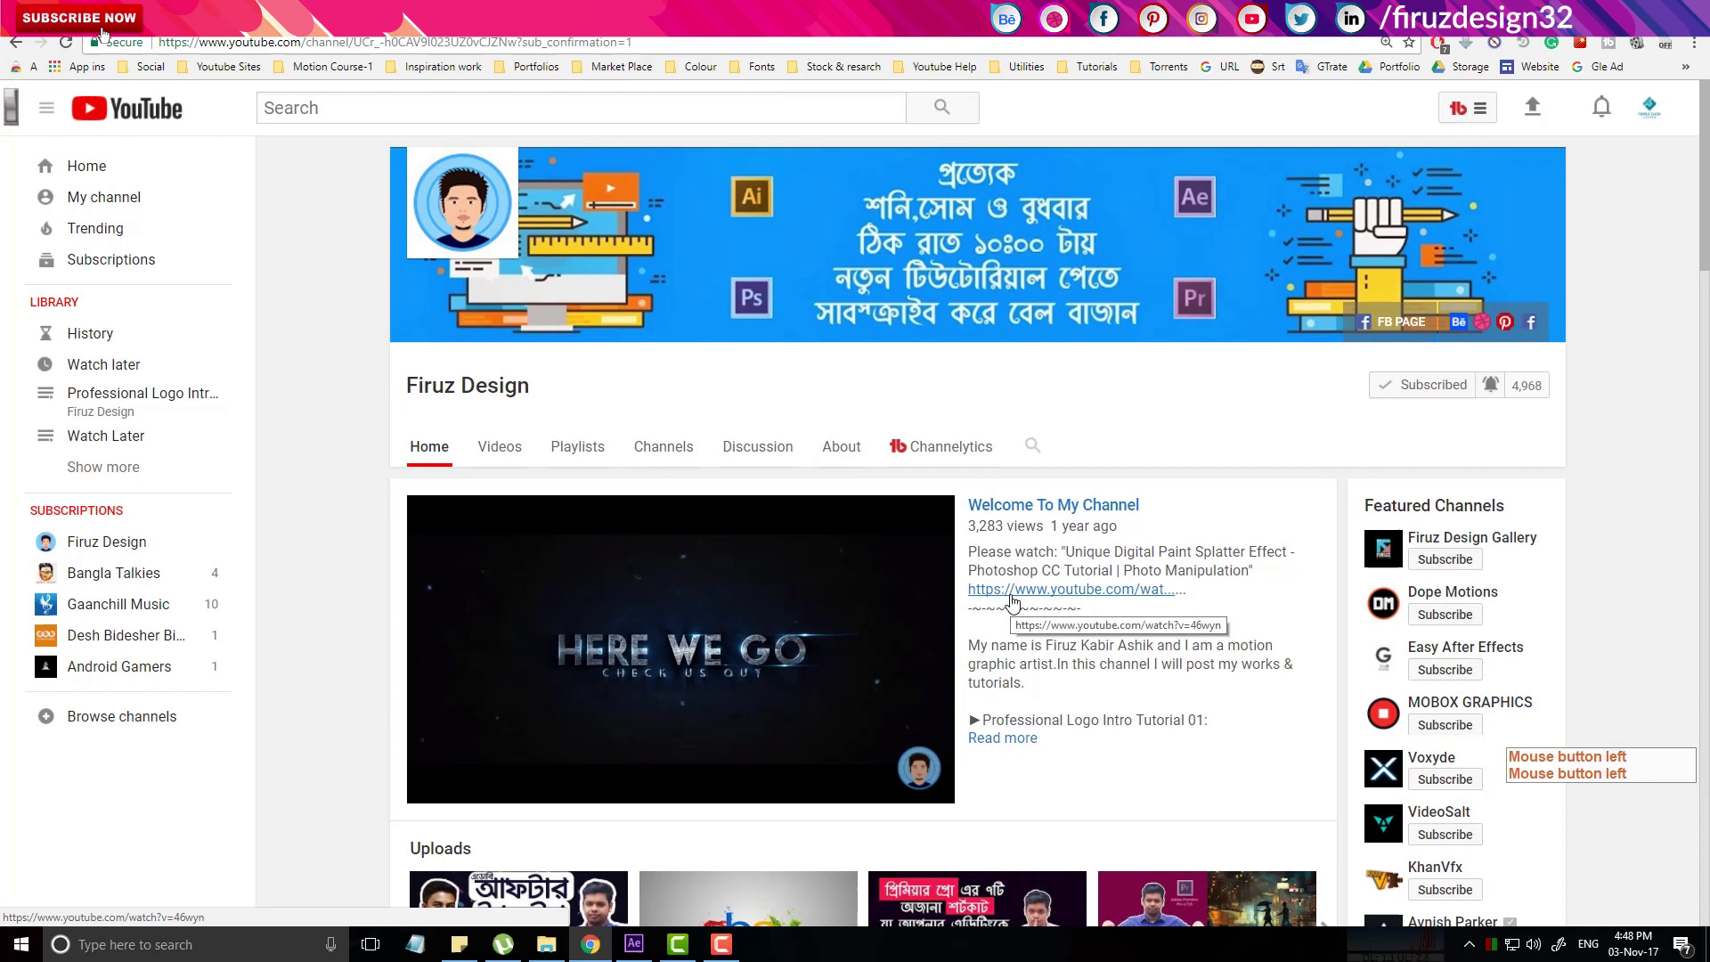
left_click(862, 636)
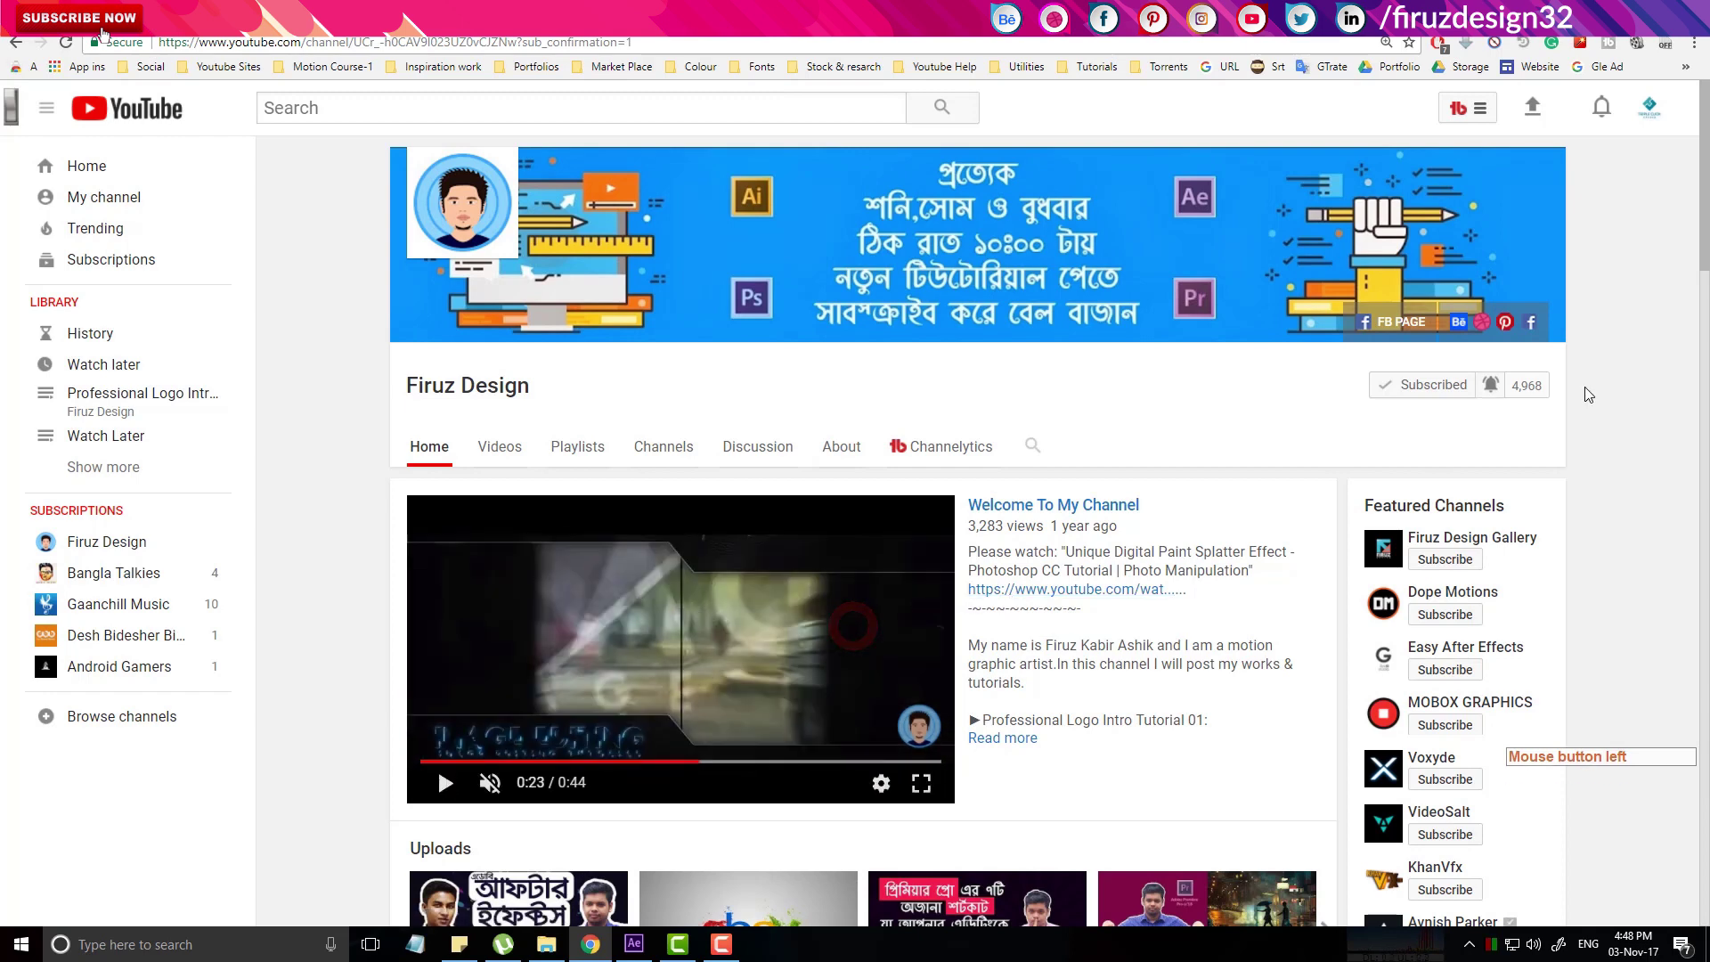
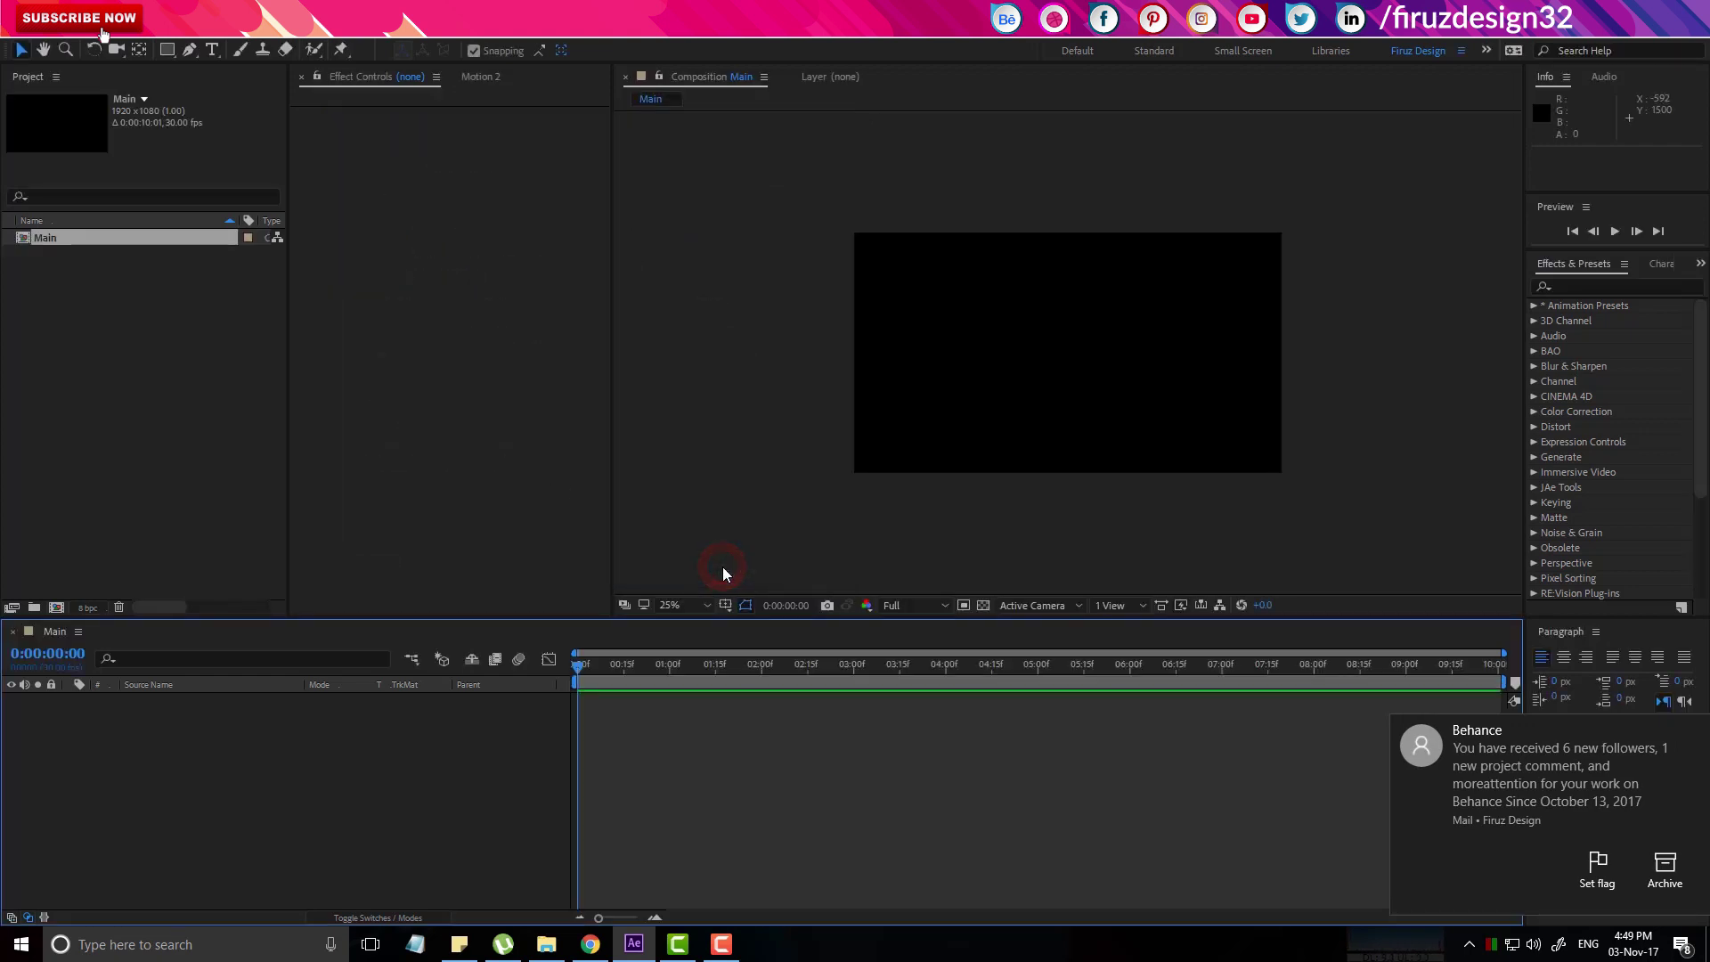
Add a 1920×1080 light grey solid layer to the Main composition via Ctrl+Y.
left_click(124, 719)
key("ctrl+y")
left_click(132, 730)
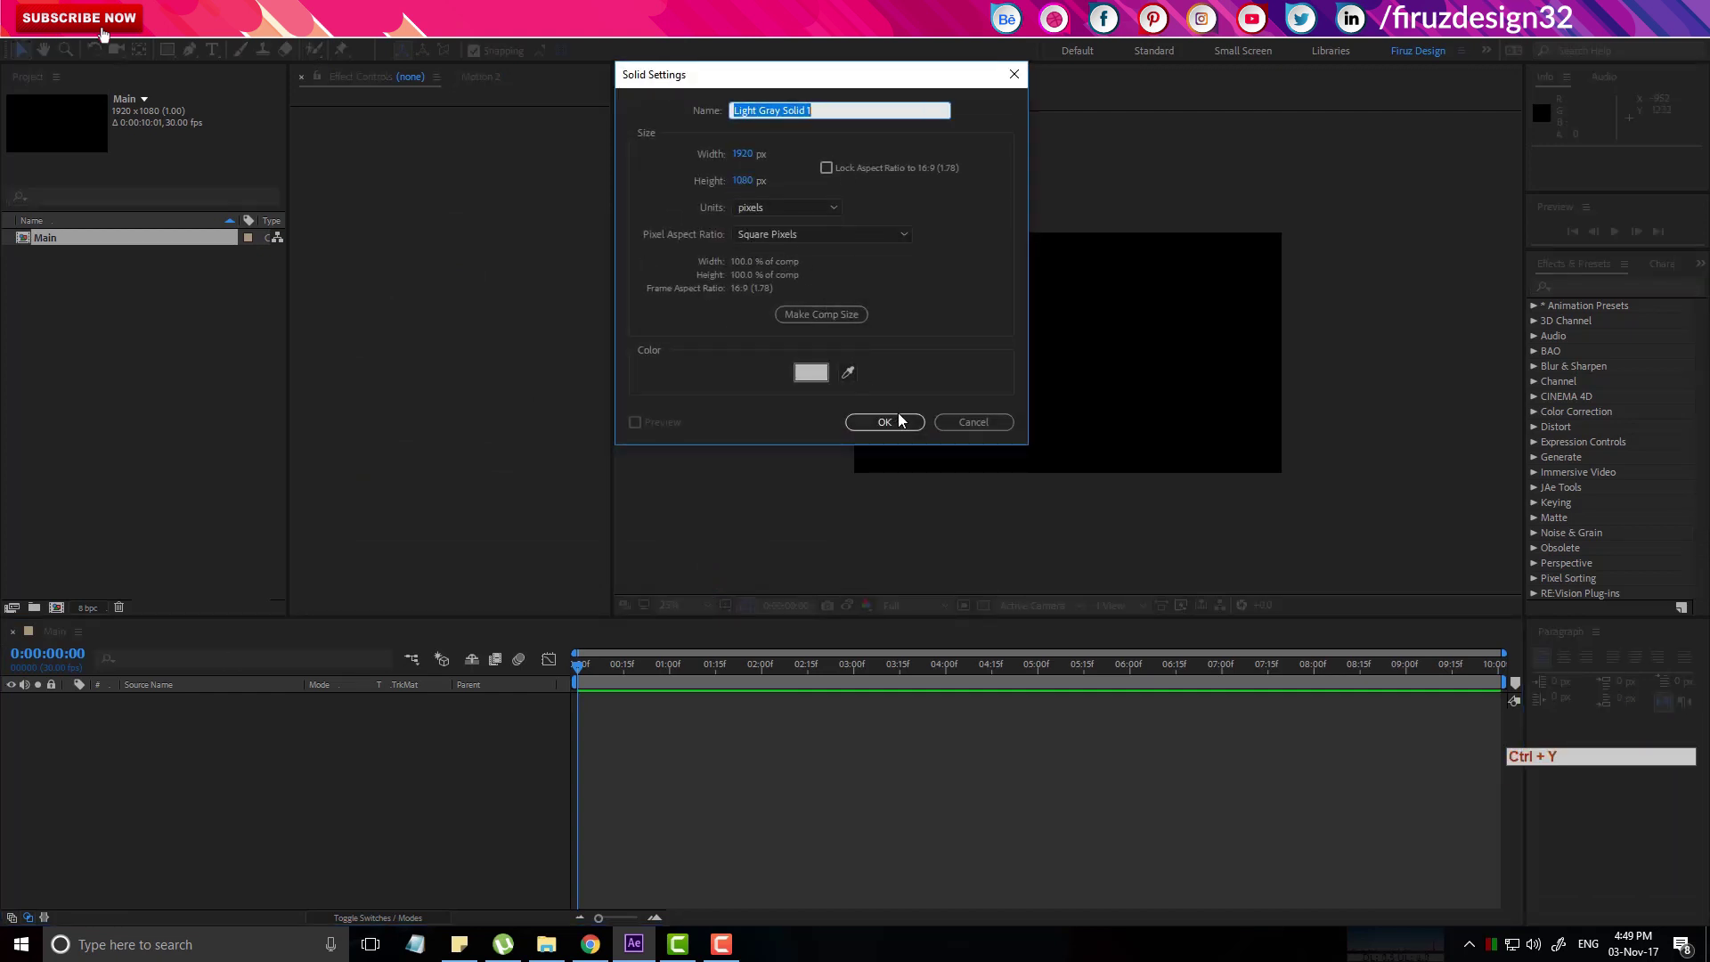
left_click(900, 430)
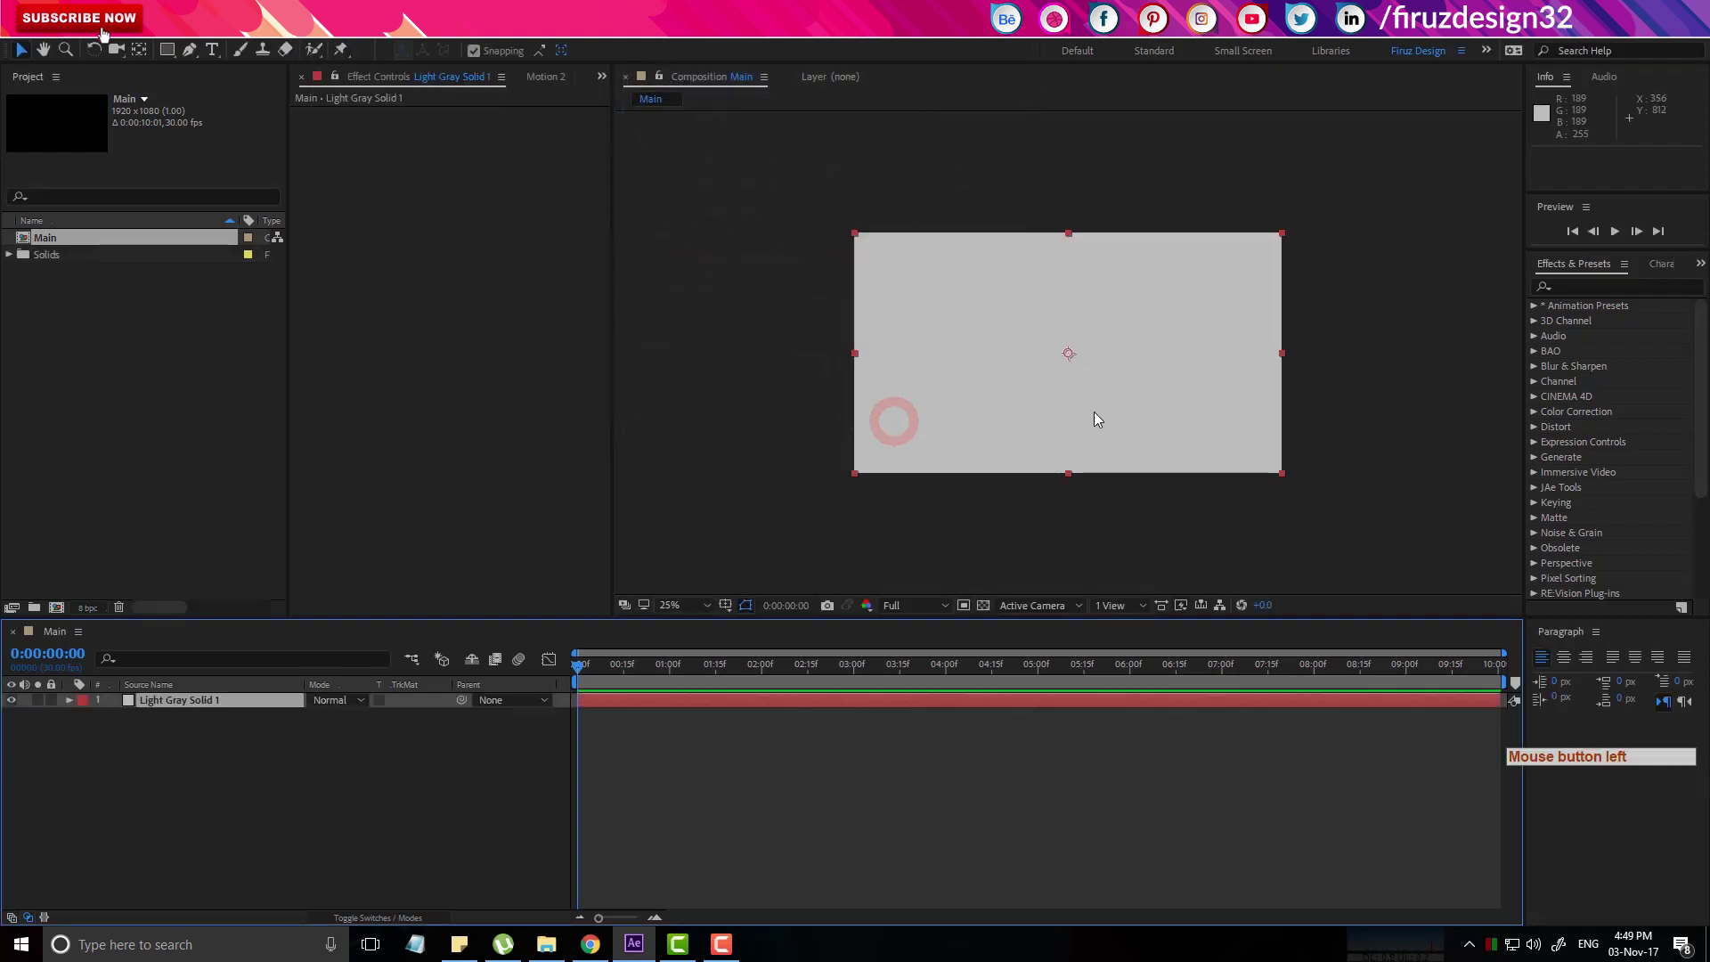
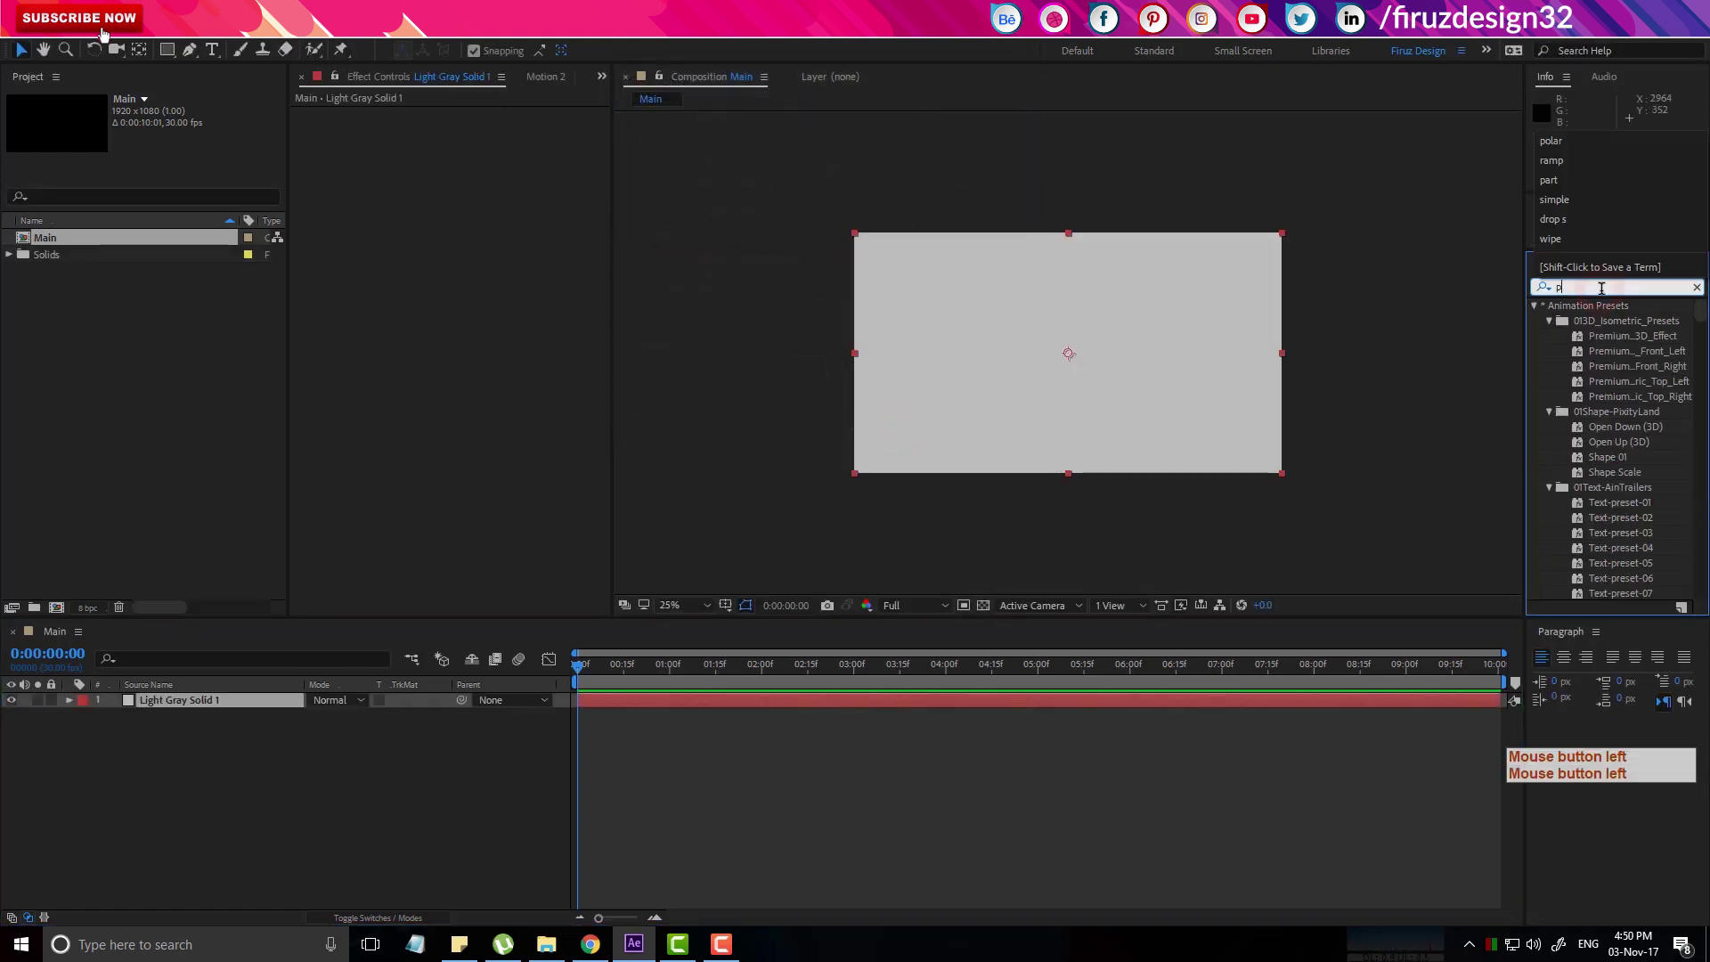
Apply Polar Coordinates to the solid with conversion set to Rect to Polar.
left_click(1613, 327)
left_click(523, 165)
left_click(575, 186)
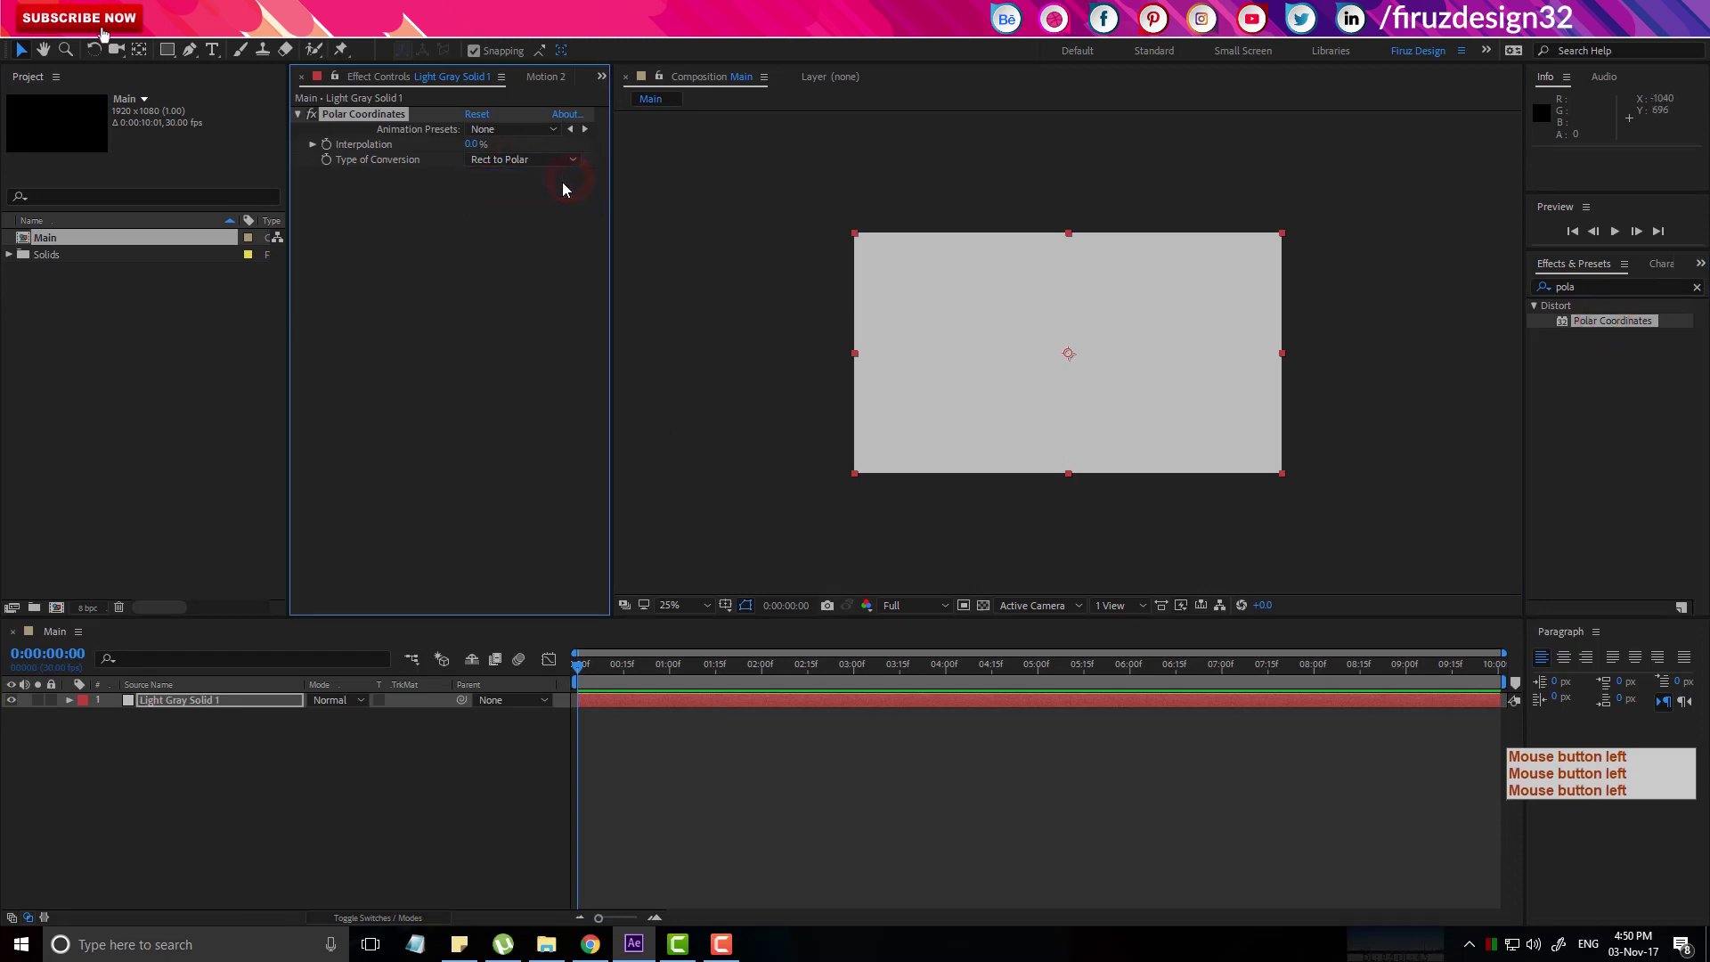
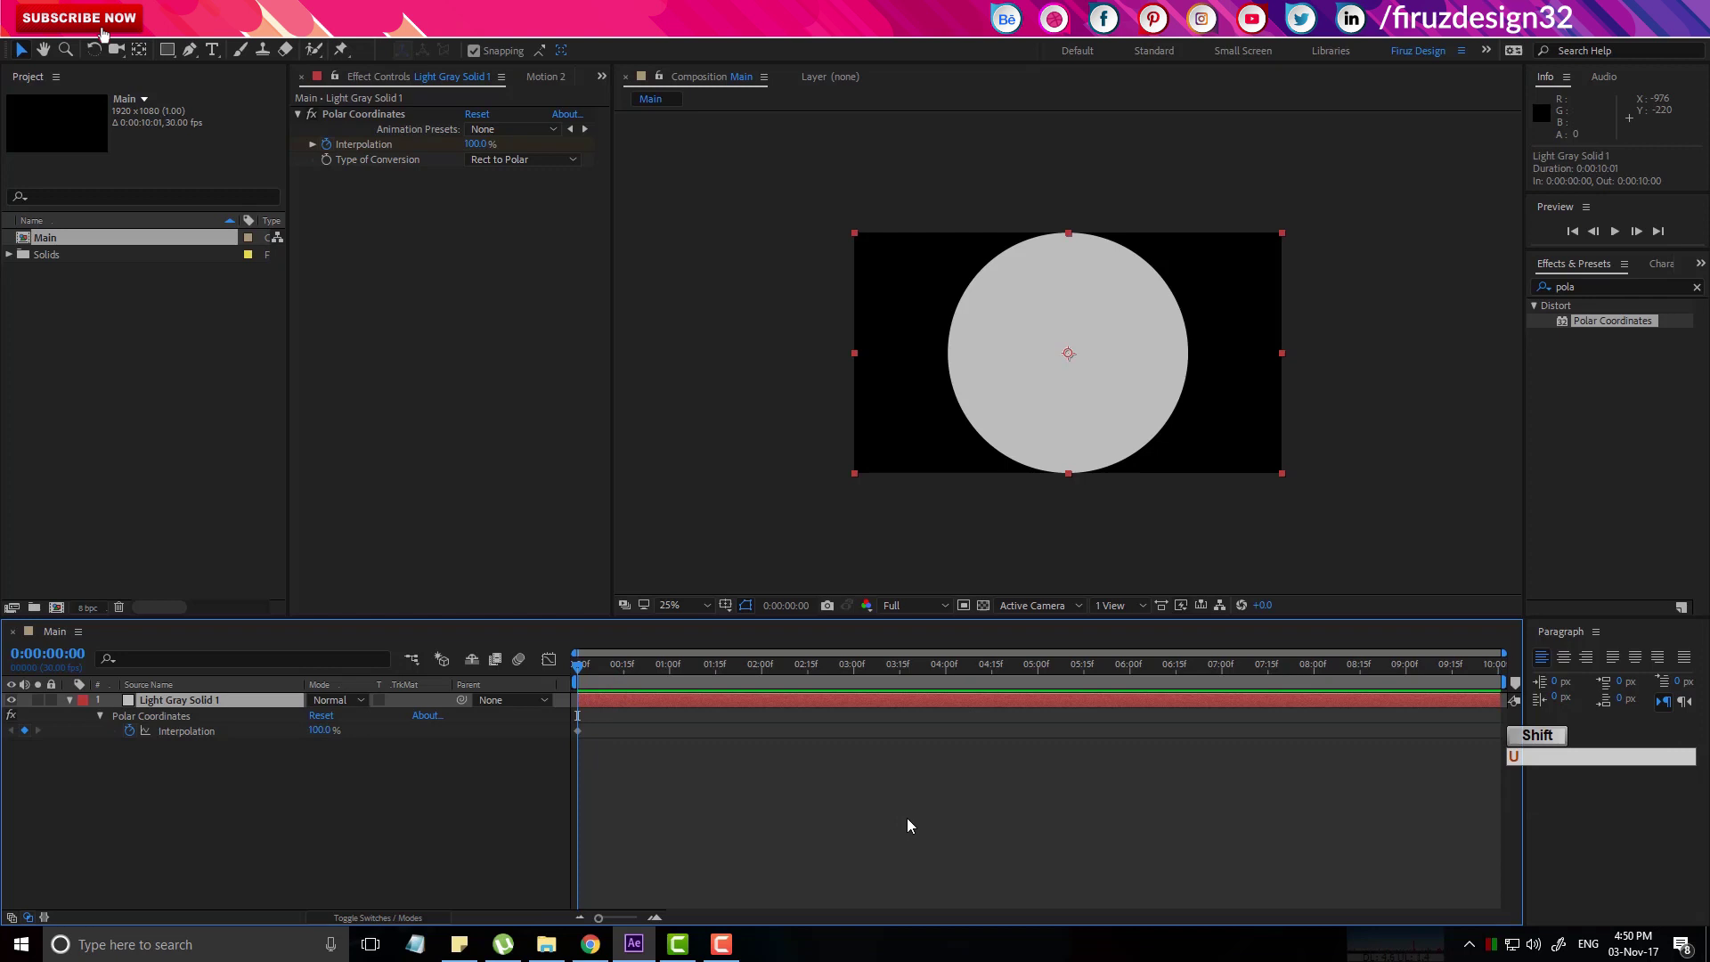
Keyframe Interpolation from 100% at 0:00 to 0% at 1:10.
key("shift+Page_Down")
key("shift+Page_Down")
key("shift+Page_Down")
key("shift+Page_Down")
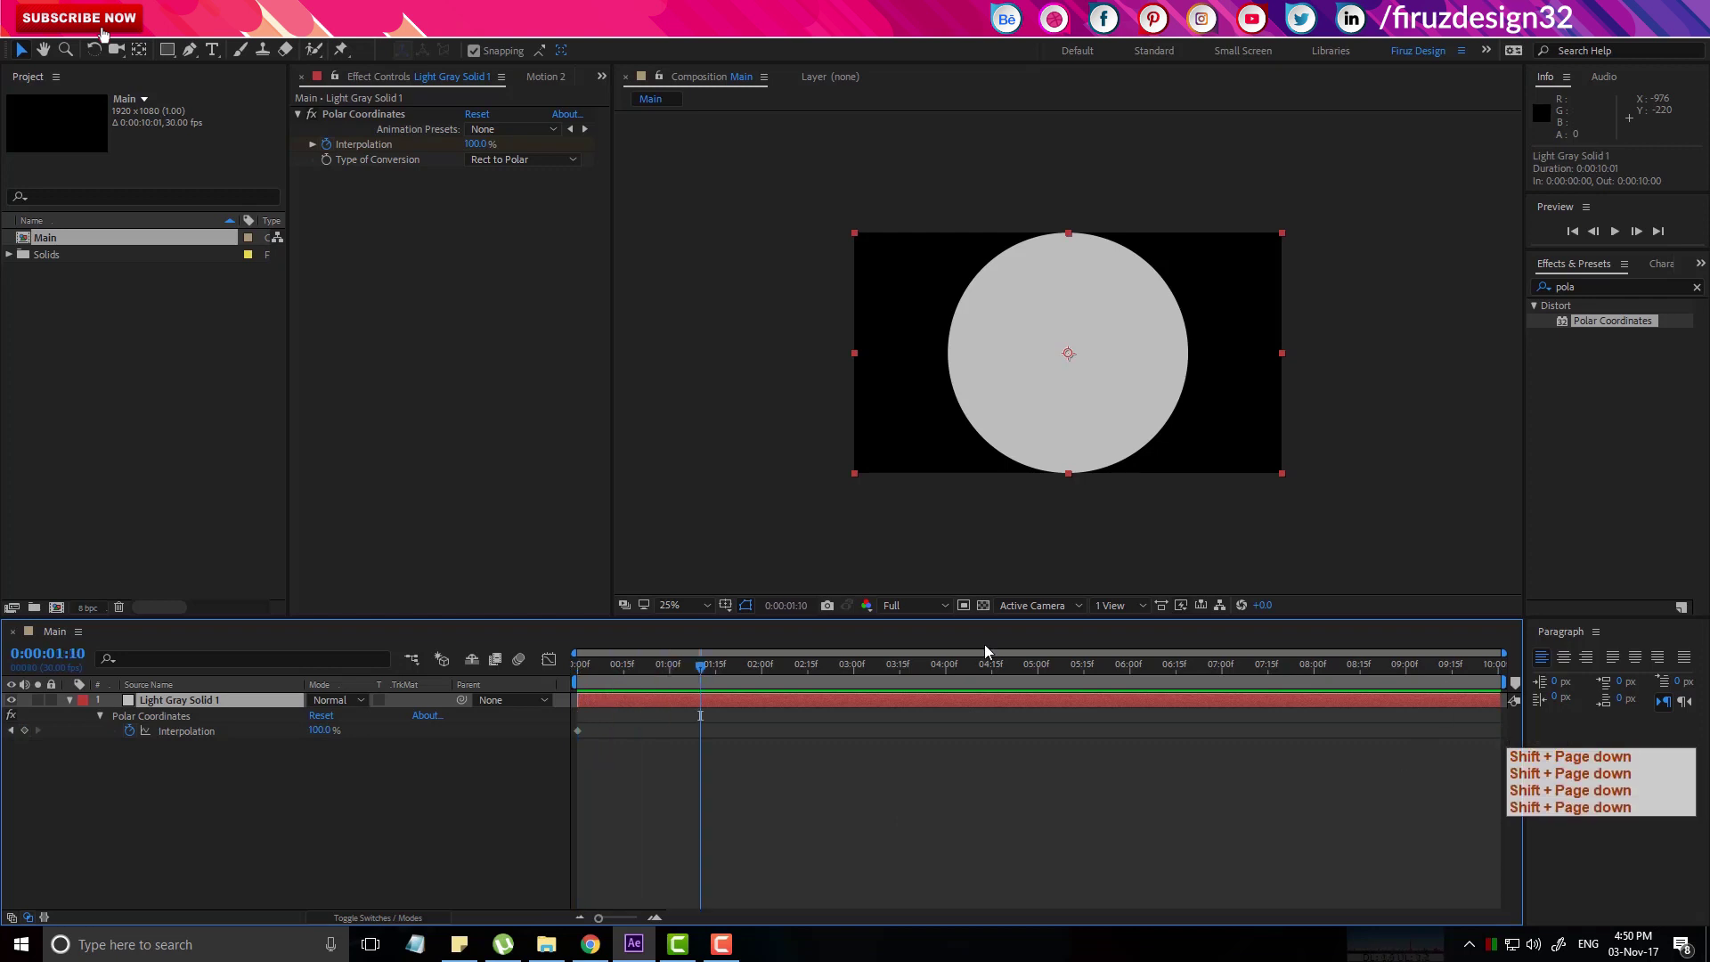
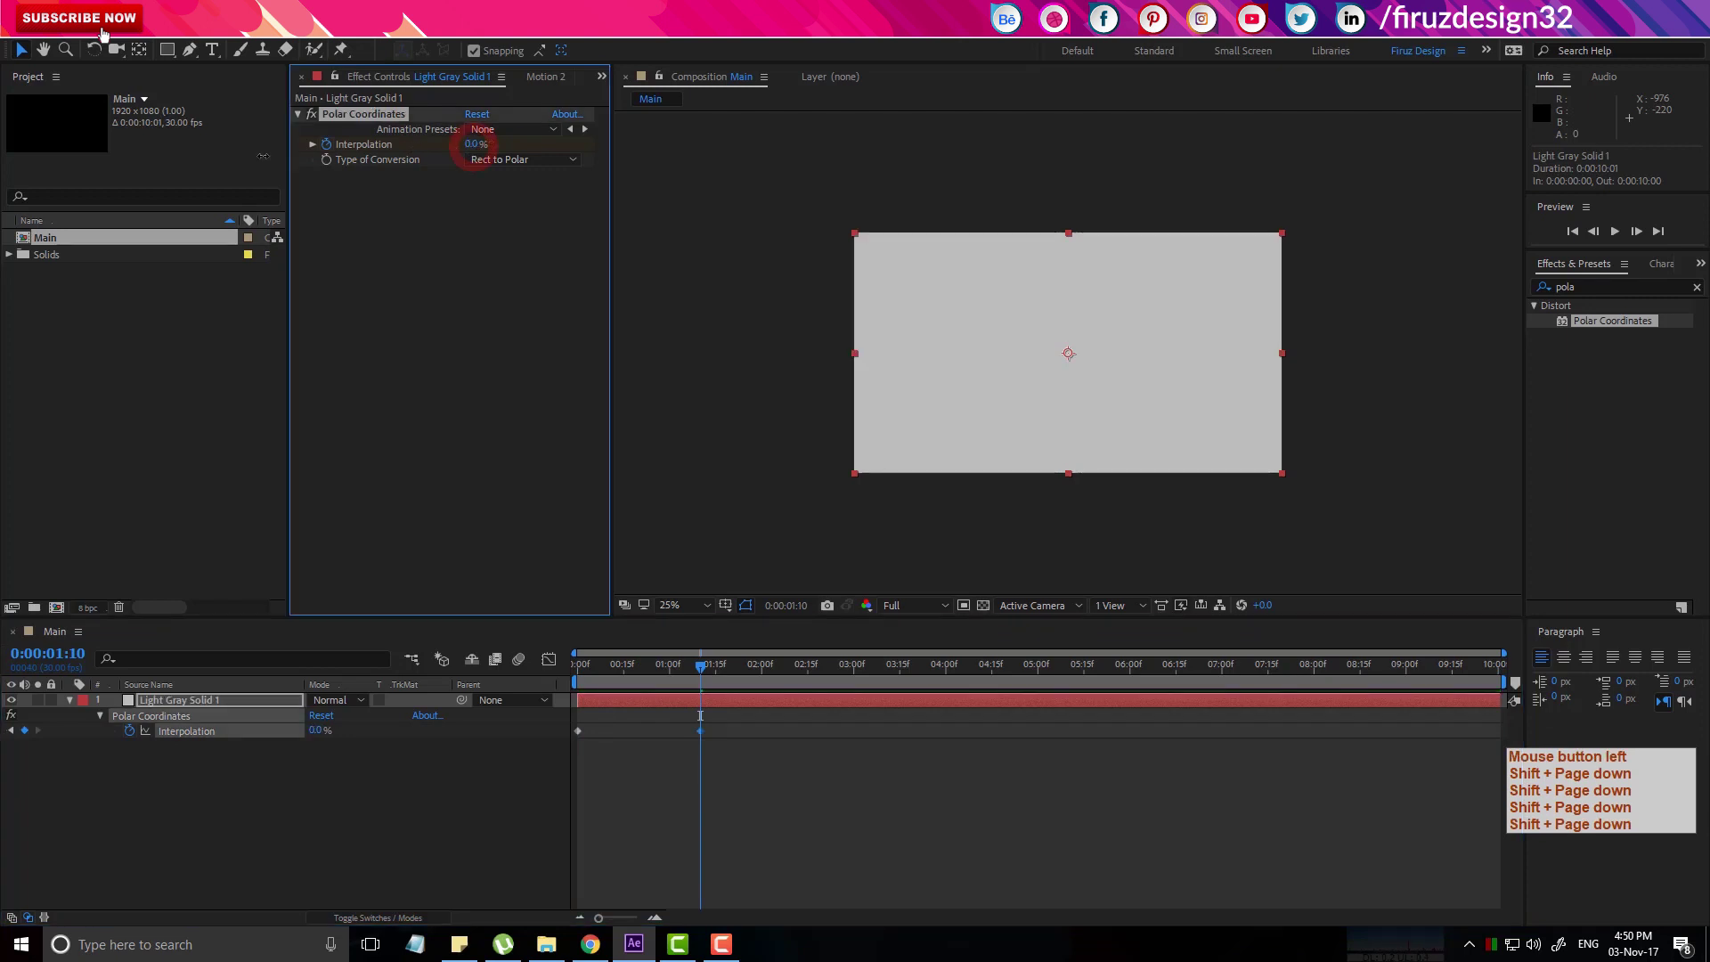
left_click(682, 683)
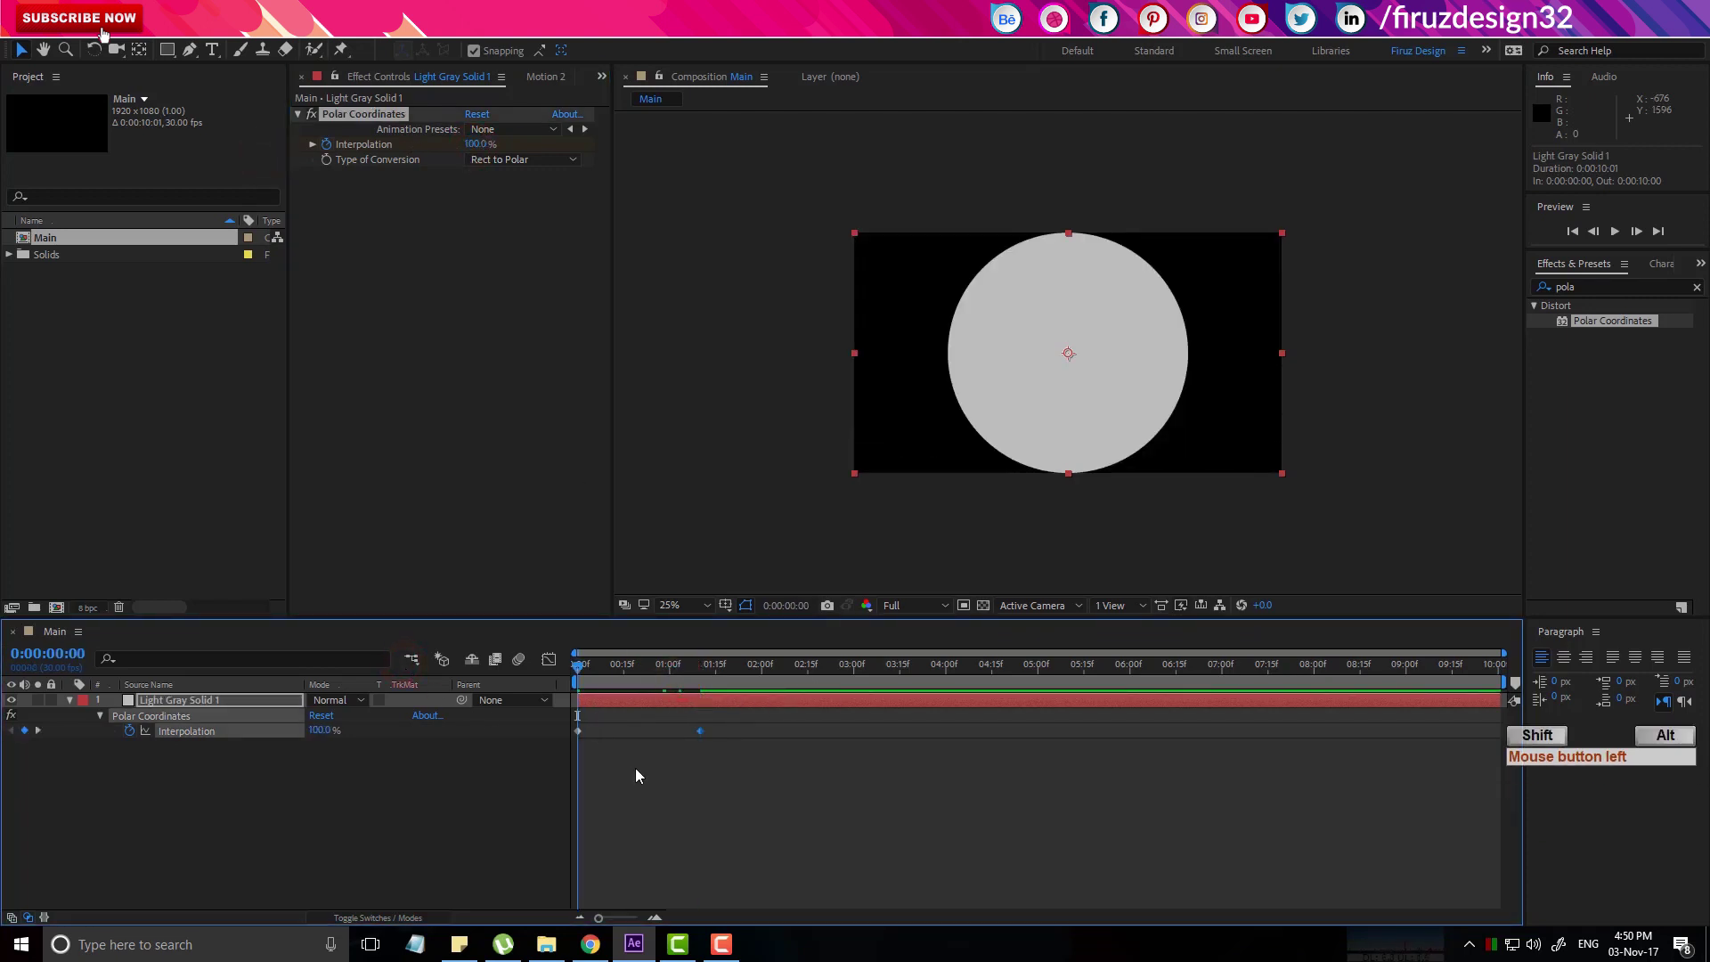
Add a Position keyframe at 1:10 and return to 0:00, undoing a manual drag.
key("shift+alt+p")
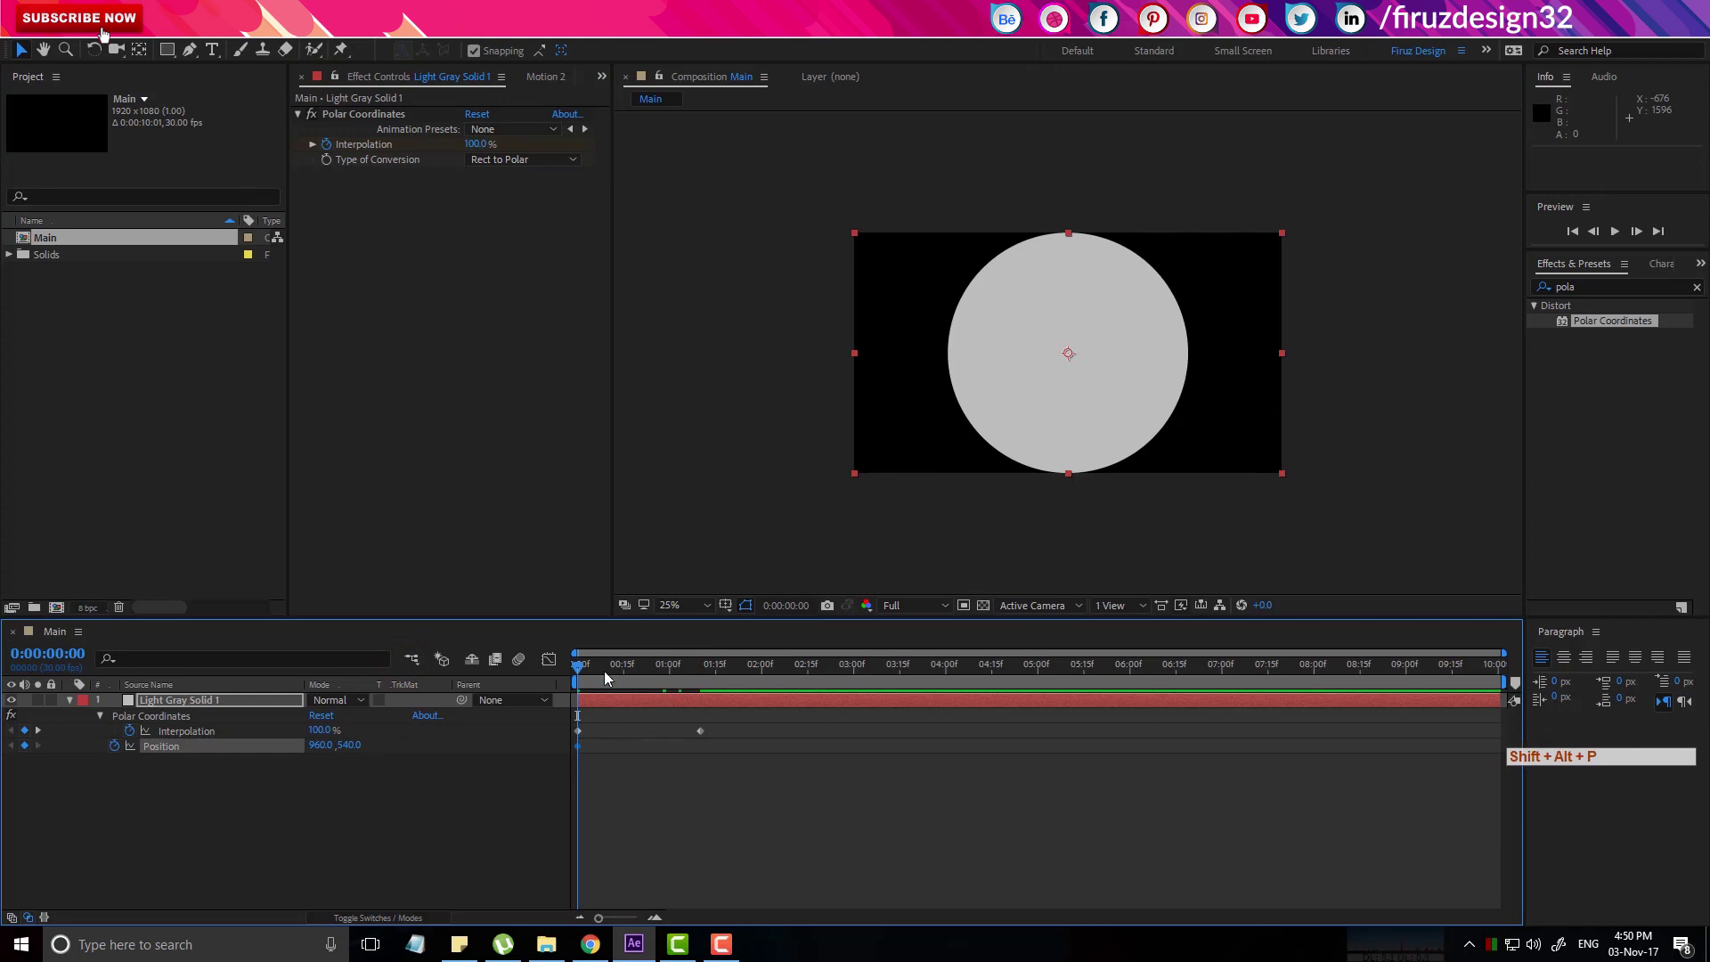
left_click(615, 680)
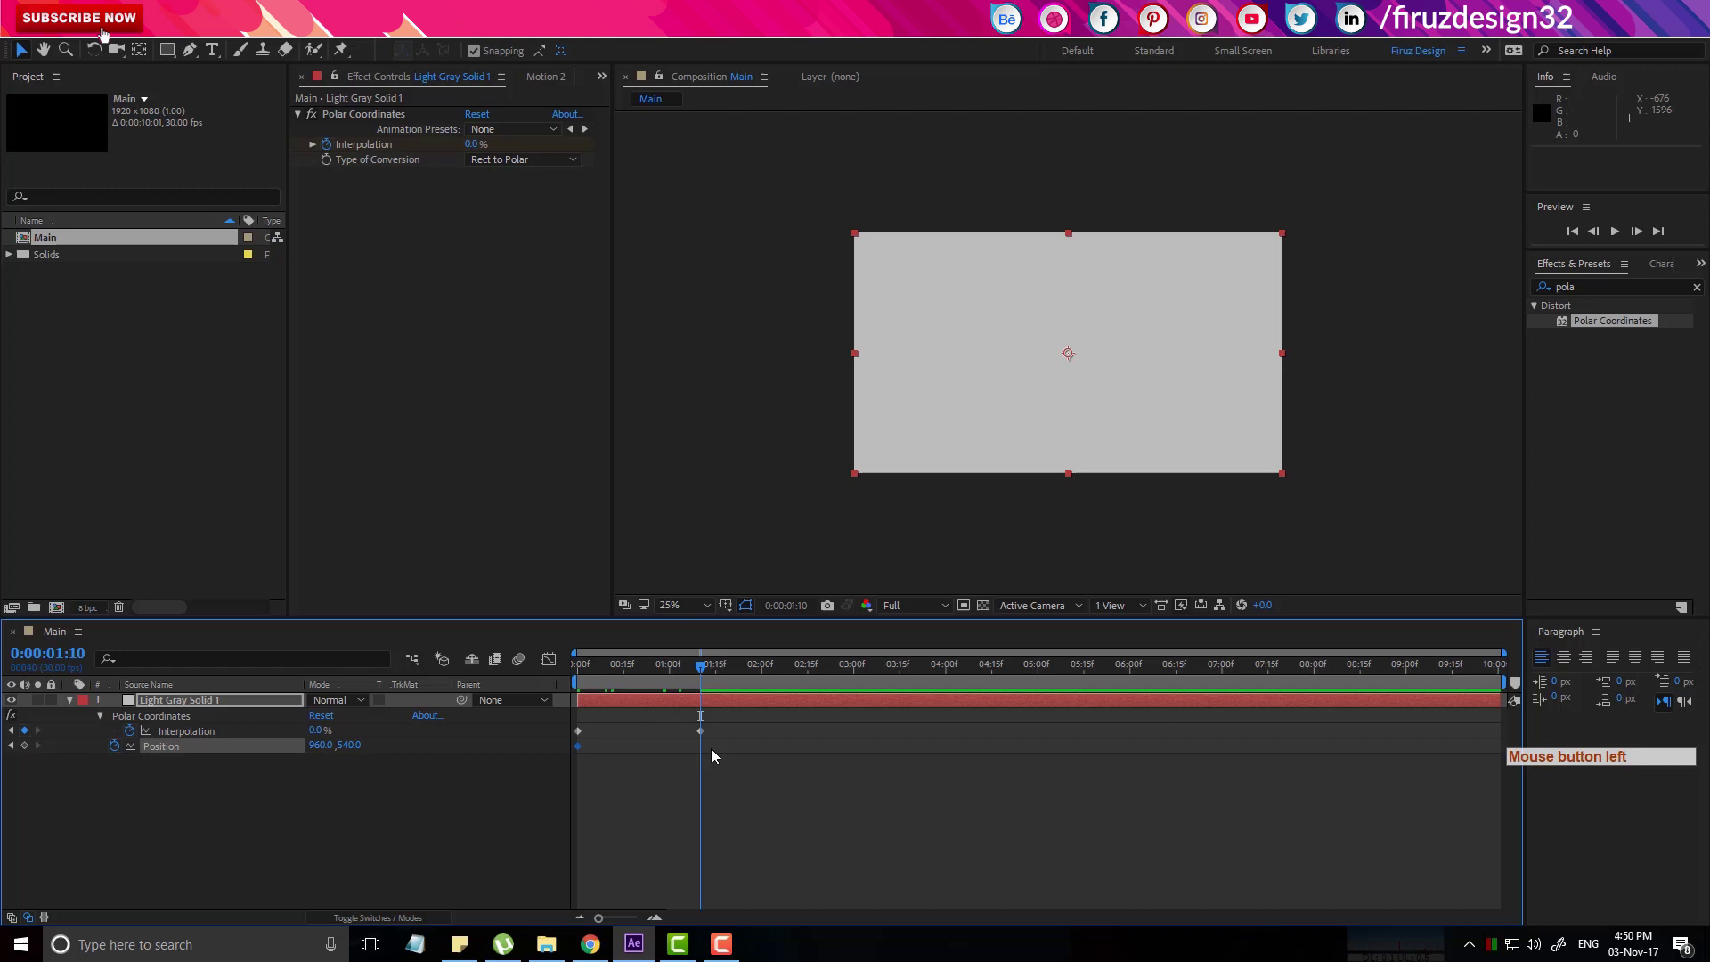
left_click(32, 752)
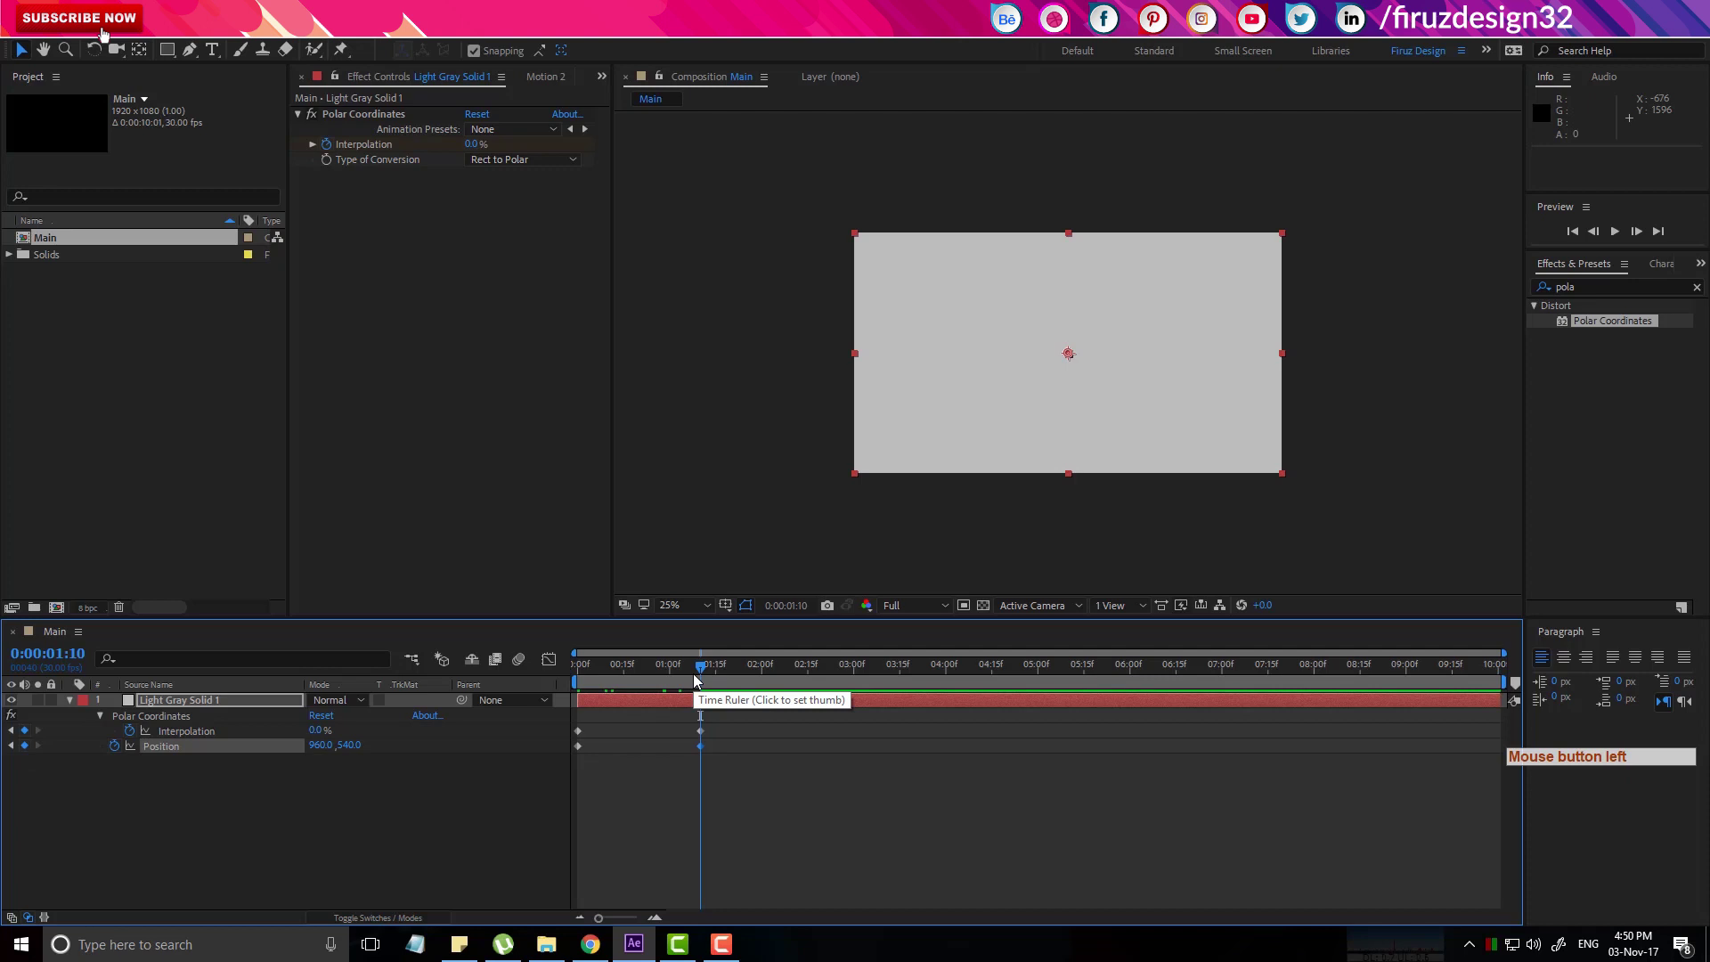
left_click(696, 680)
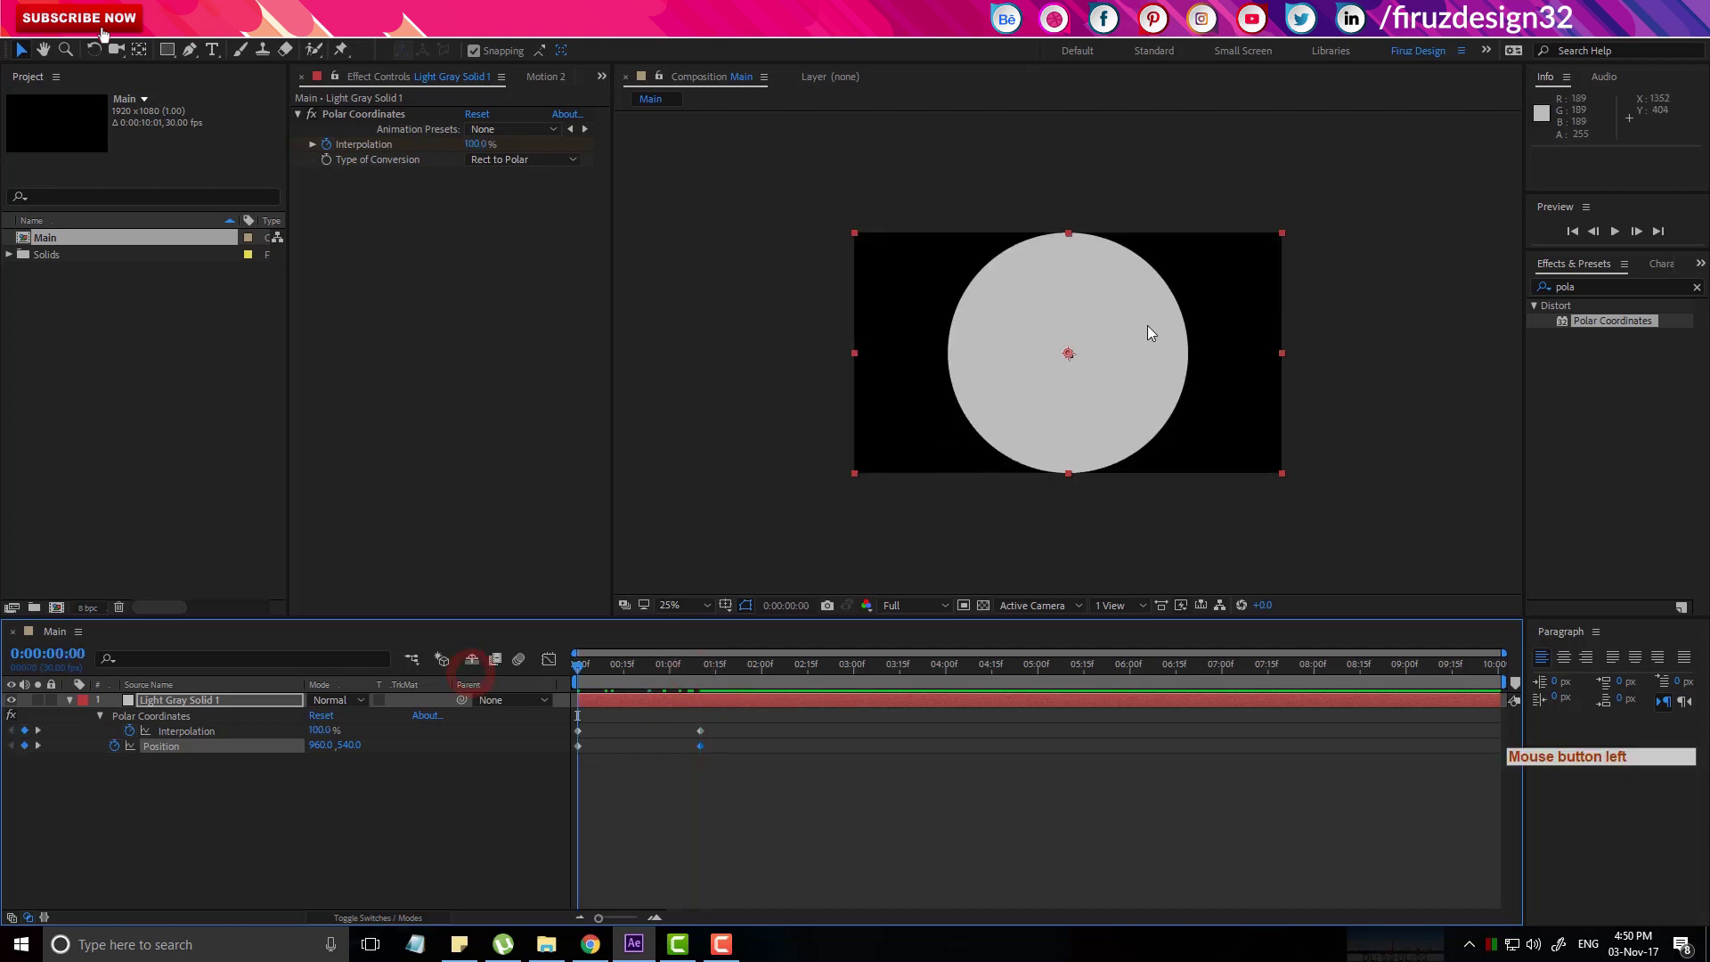
left_click(1071, 360)
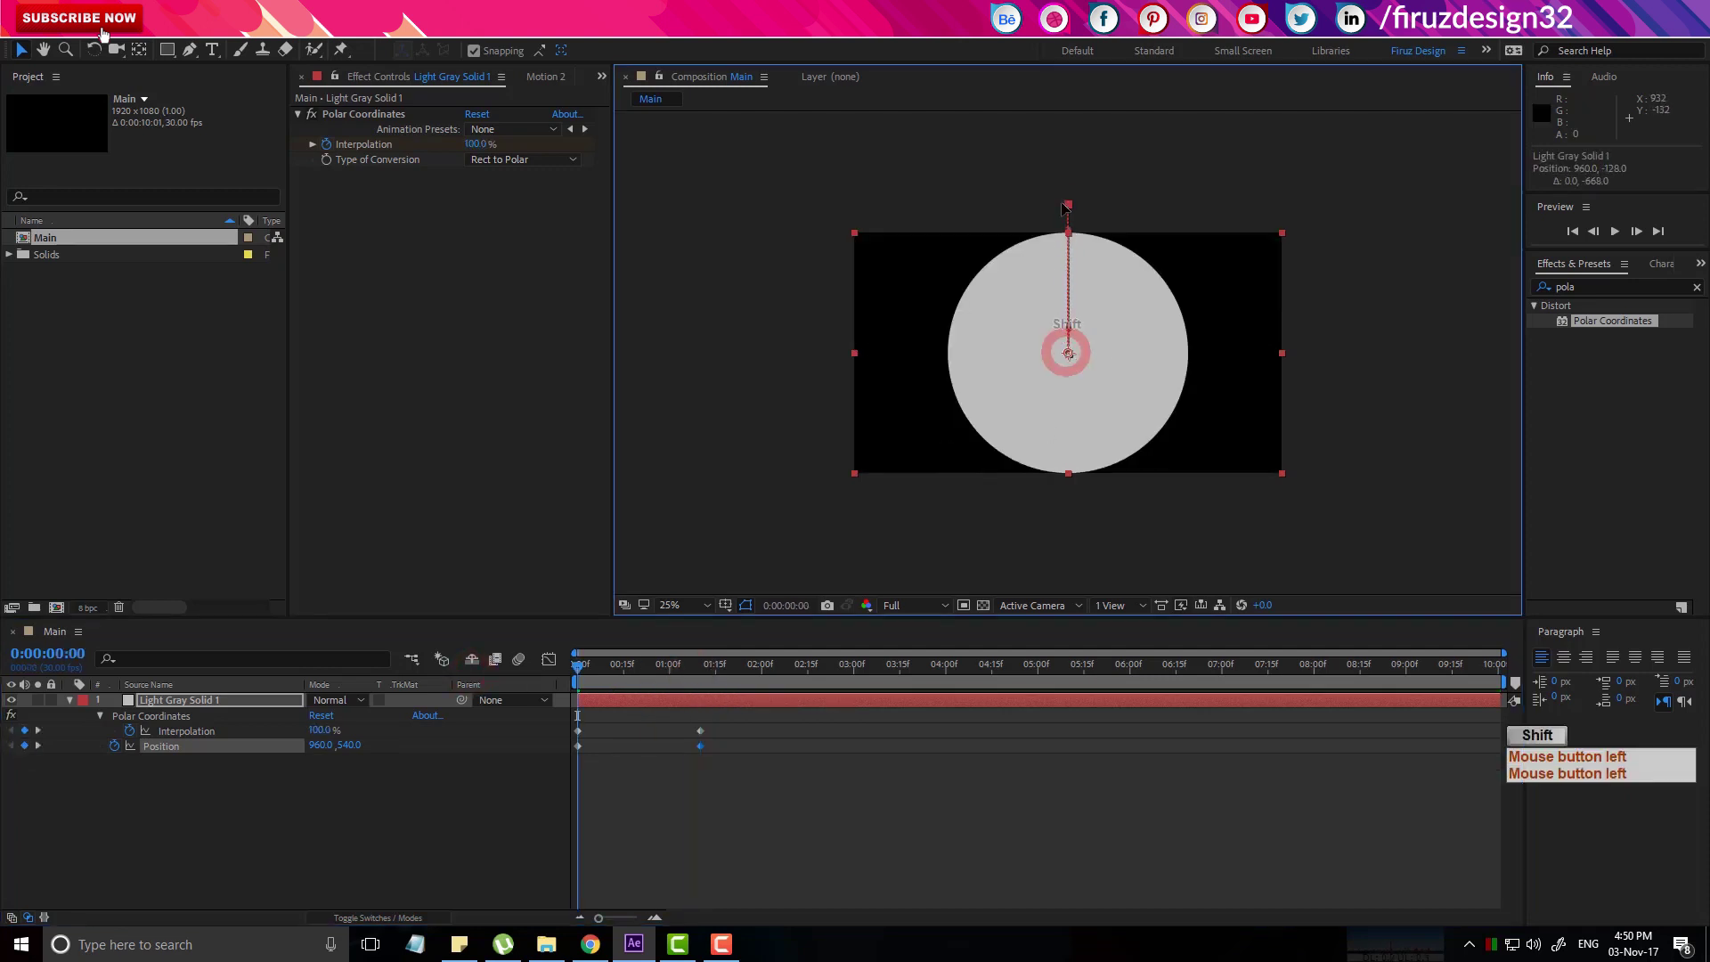
key("ctrl+z")
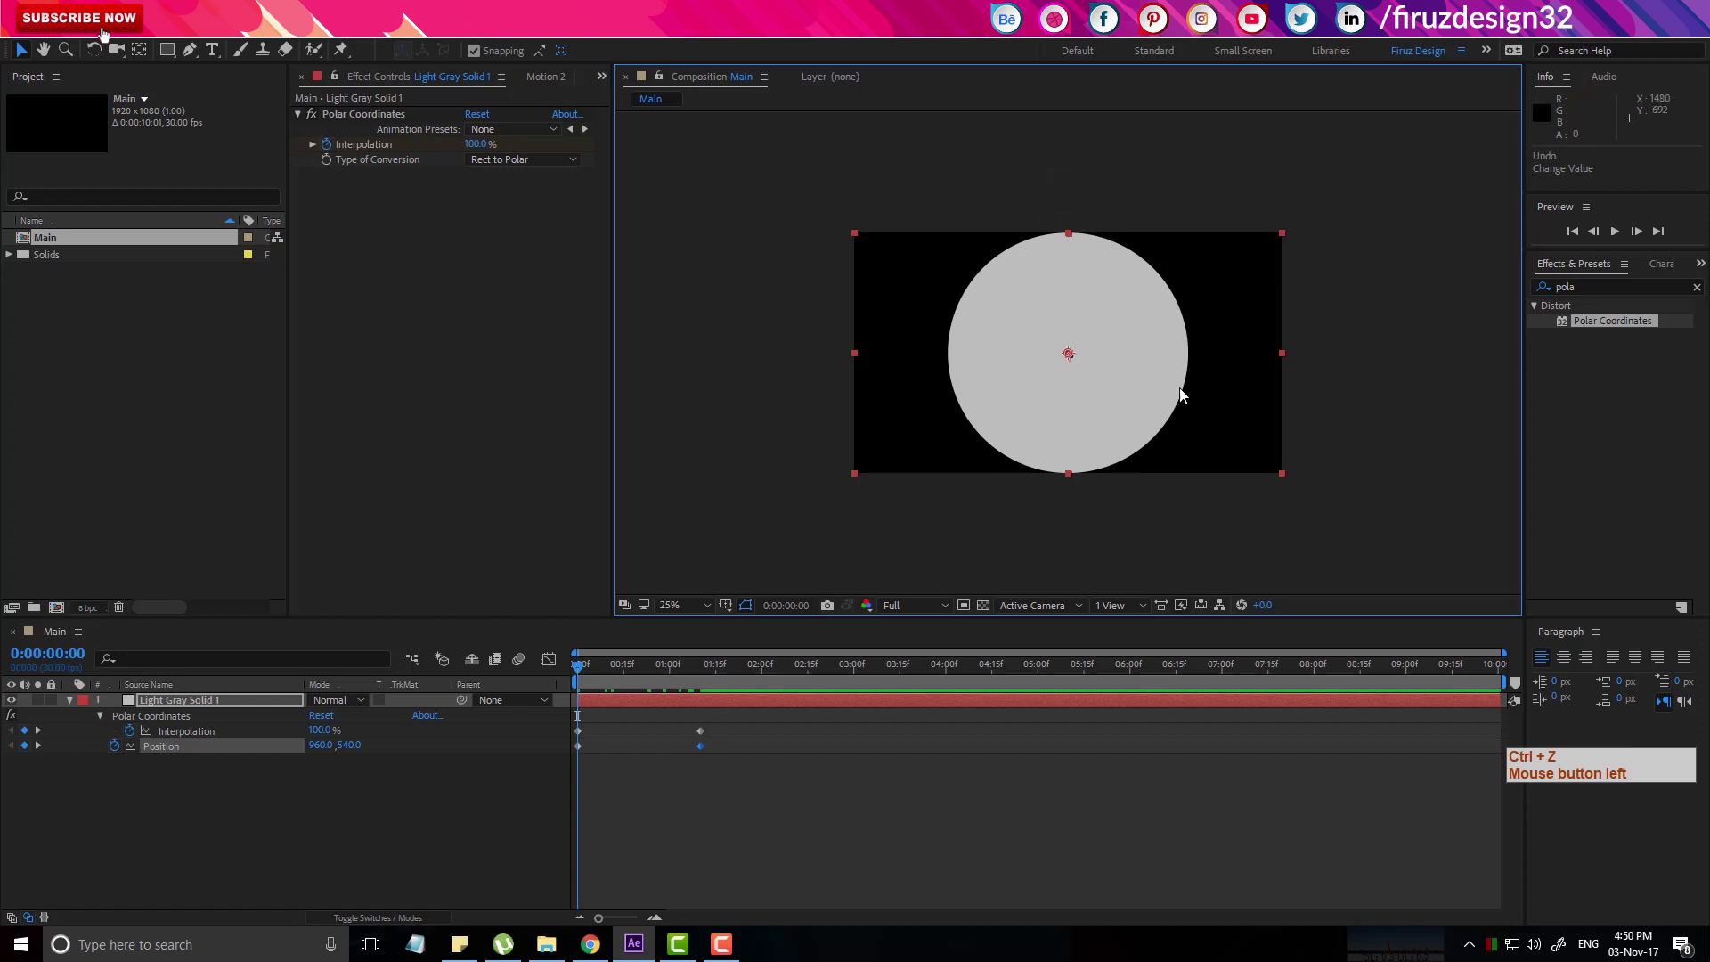
key("ctrl+z")
Set the start Position to 960,-540 so the solid begins above the frame.
left_click(1169, 402)
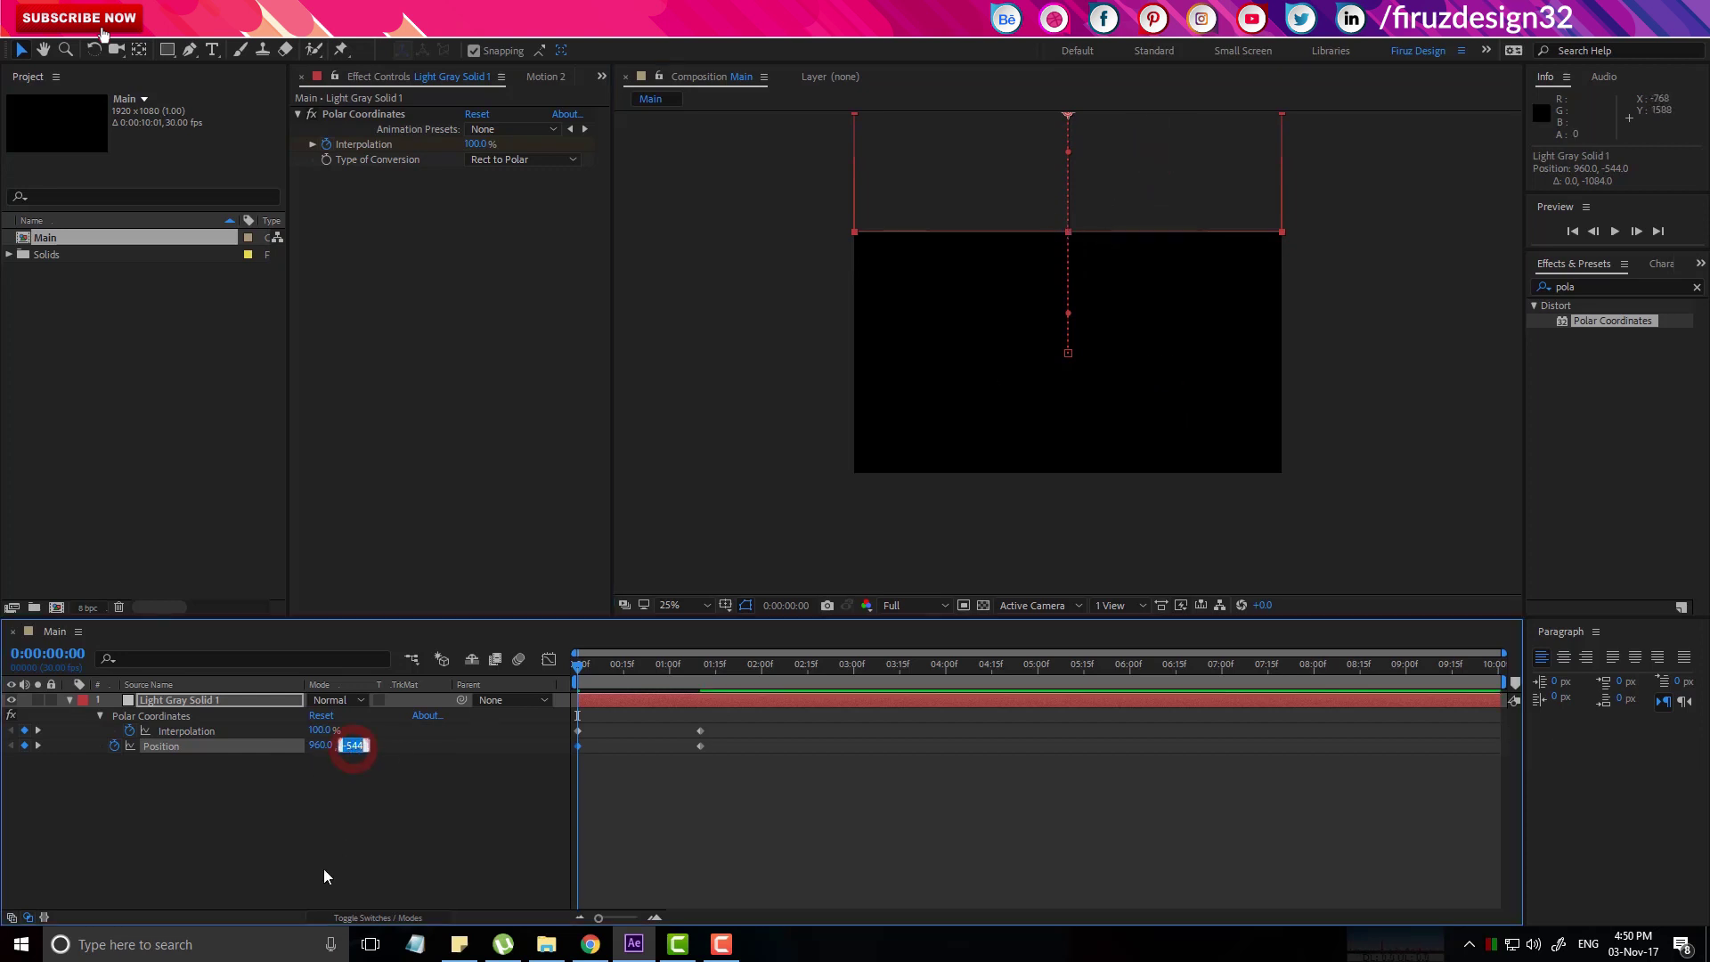
key("KP_Subtract")
key("KP_5")
key("KP_4")
key("KP_0")
key("Return")
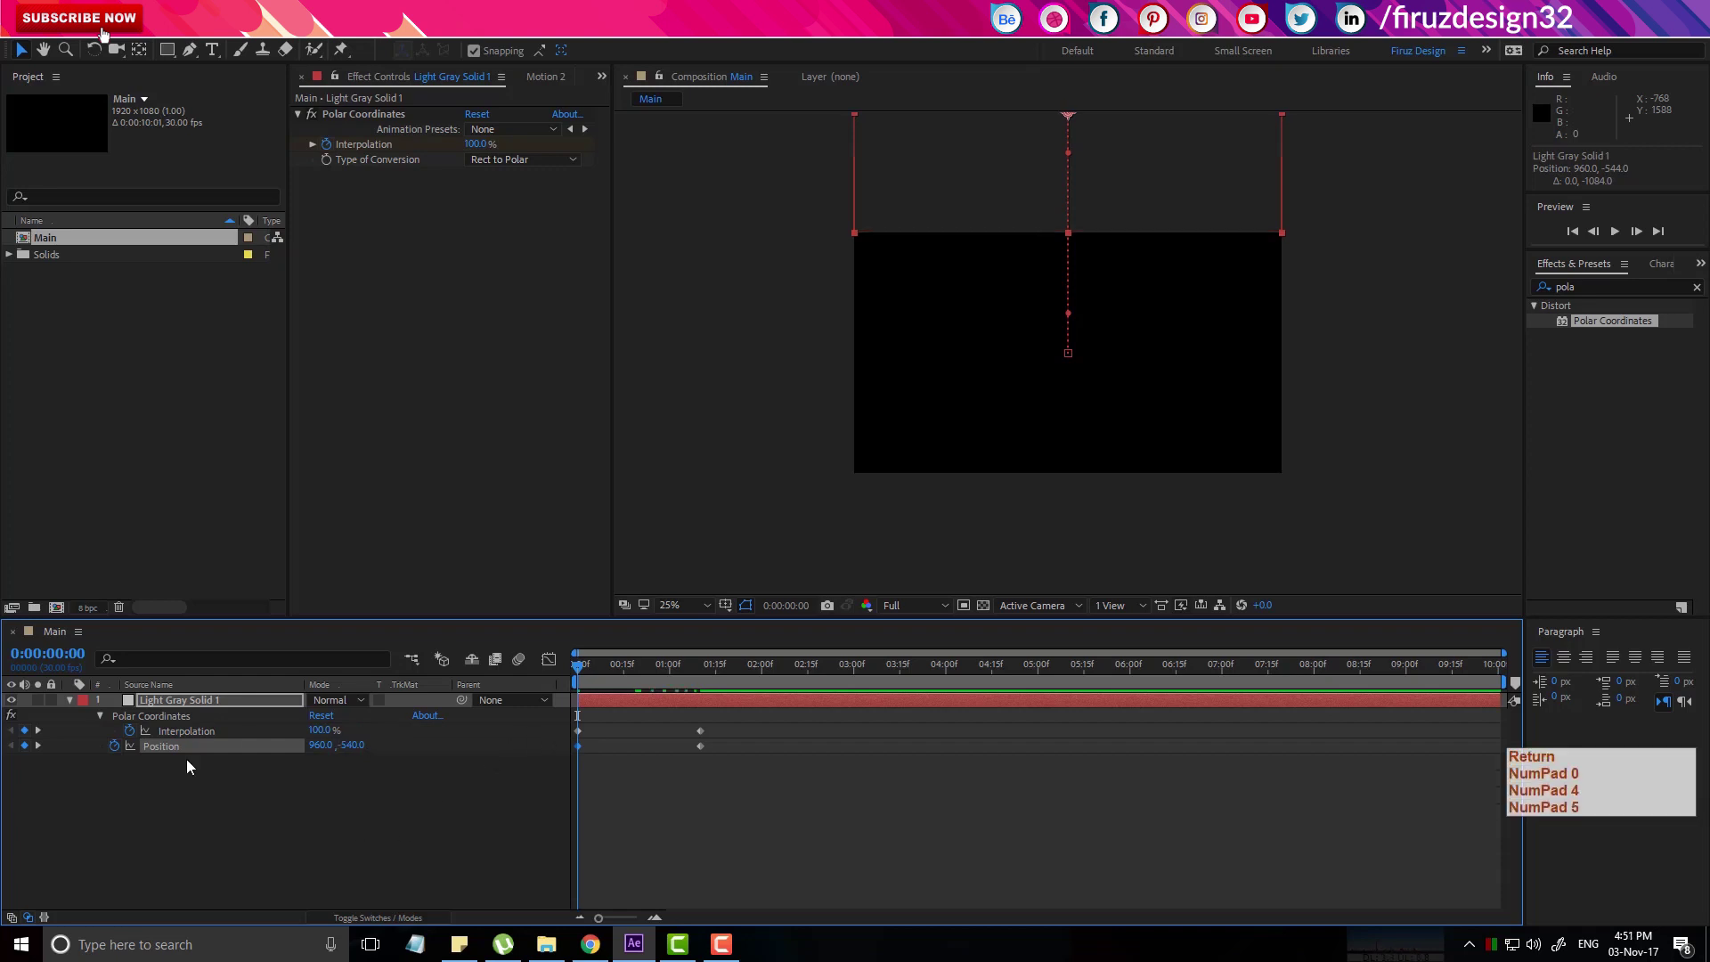
left_click(209, 705)
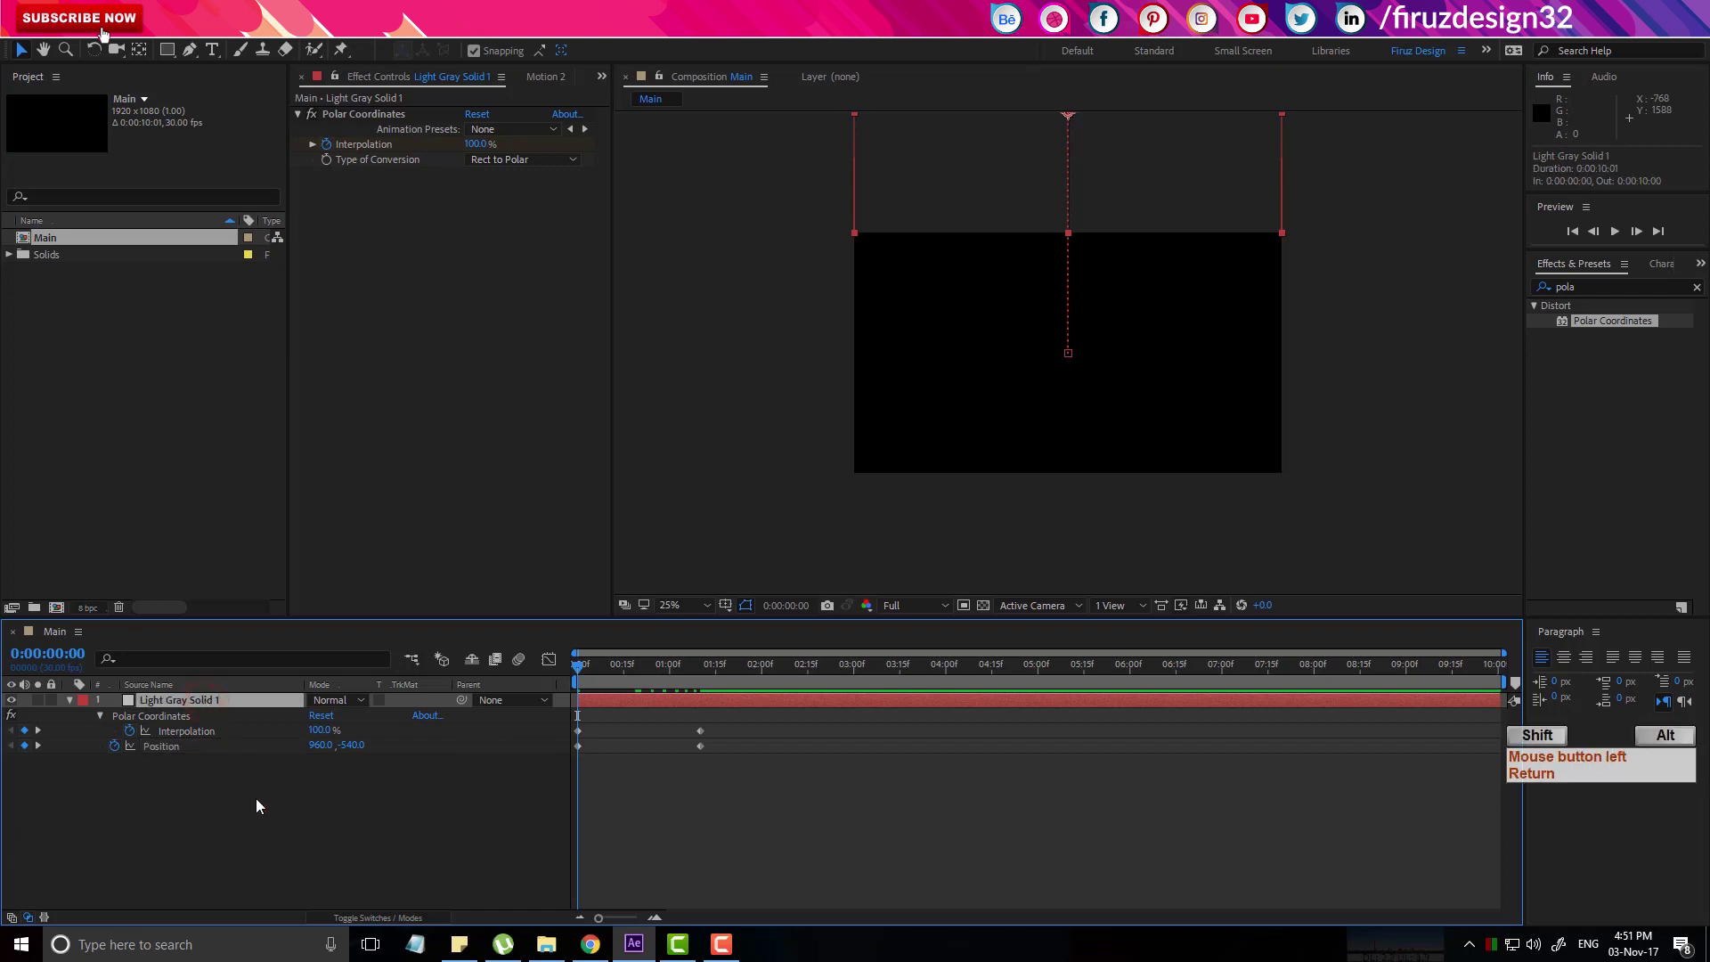
Keyframe Scale at 60% at 0:00 and step forward through the animation.
key("shift+alt+s")
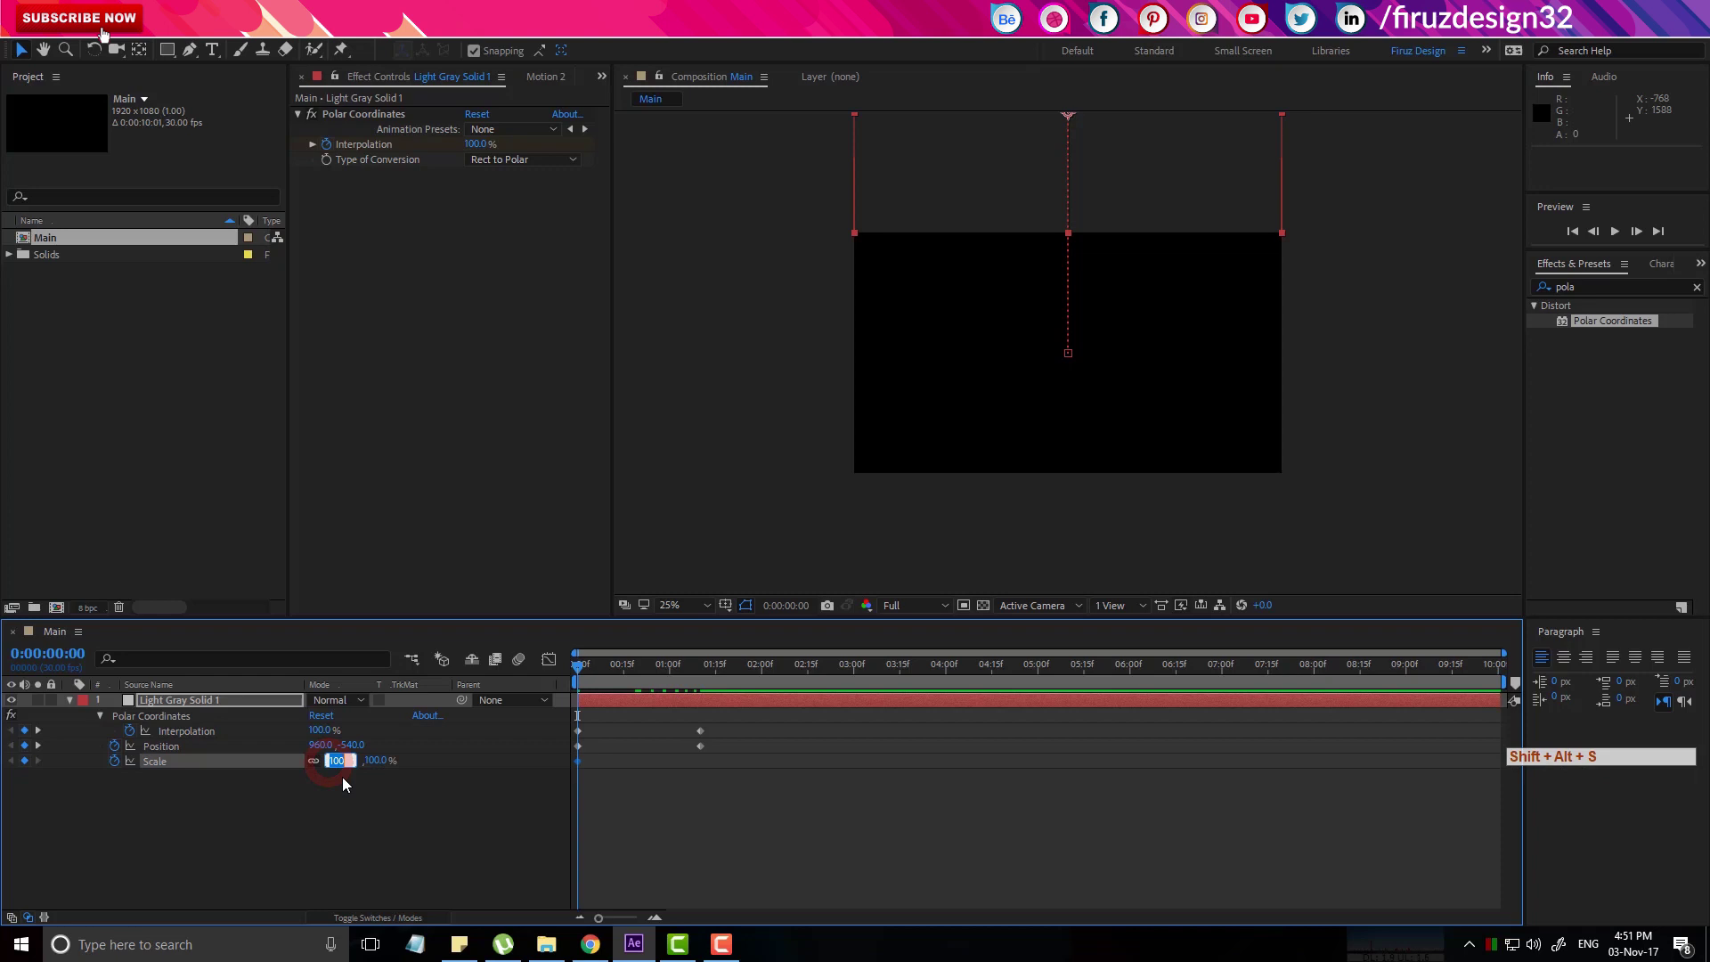
key("KP_6")
key("Return")
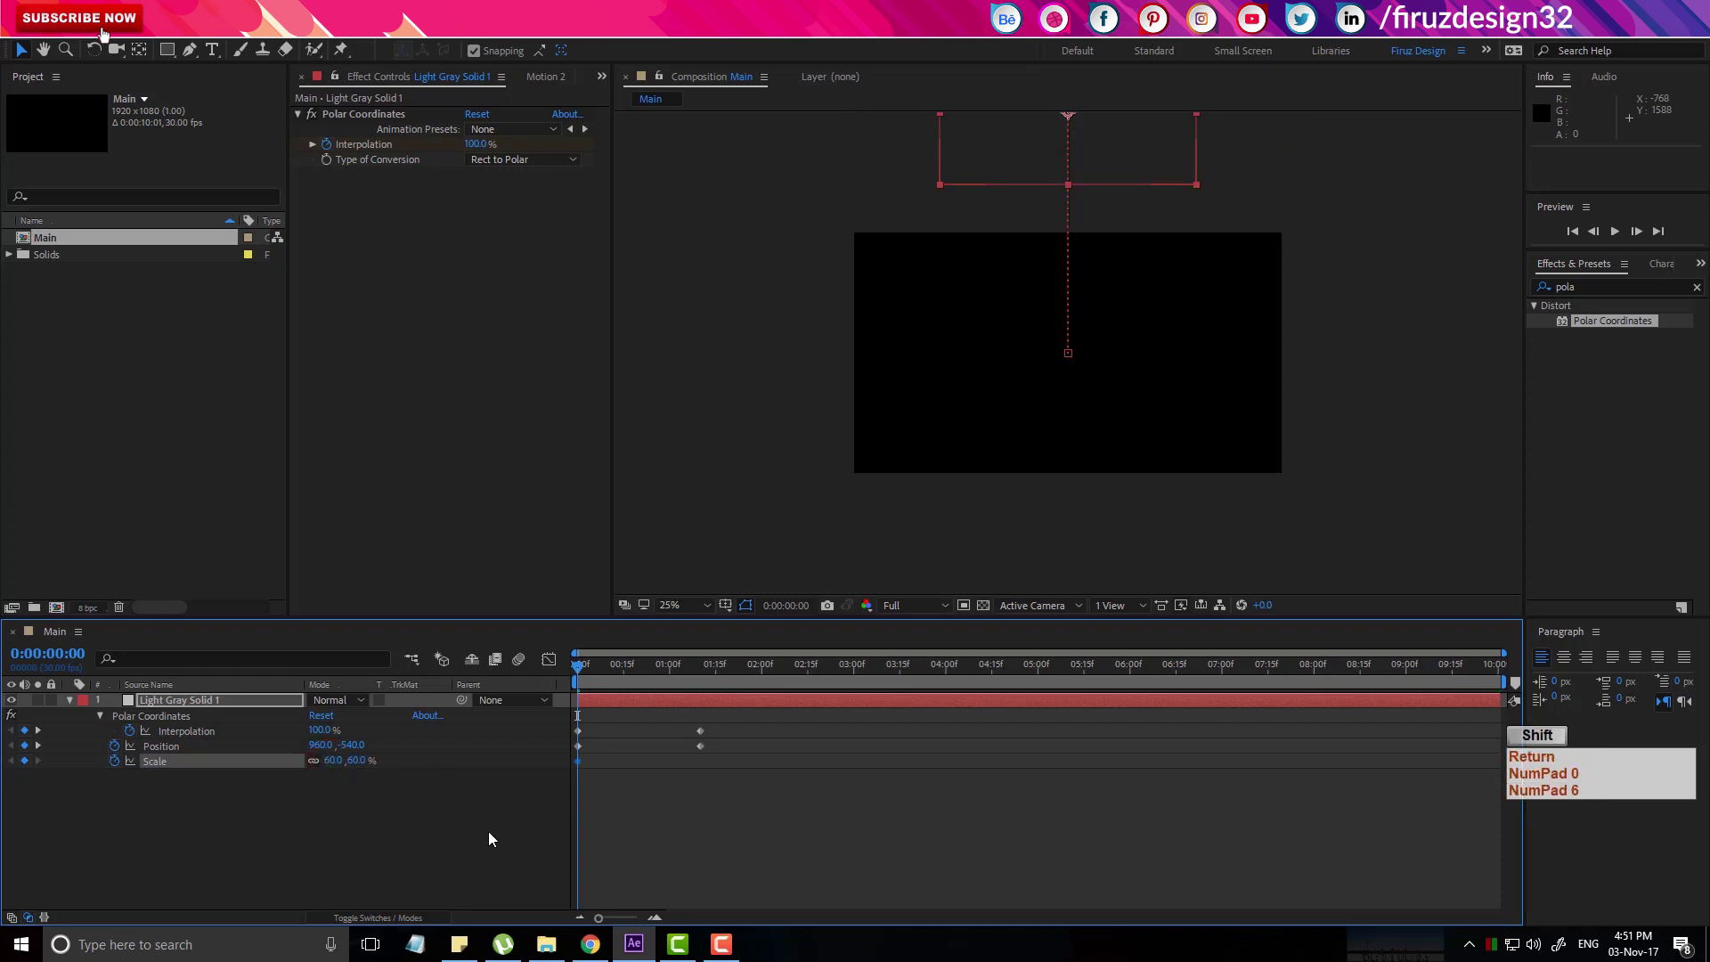
key("shift+Page_Down")
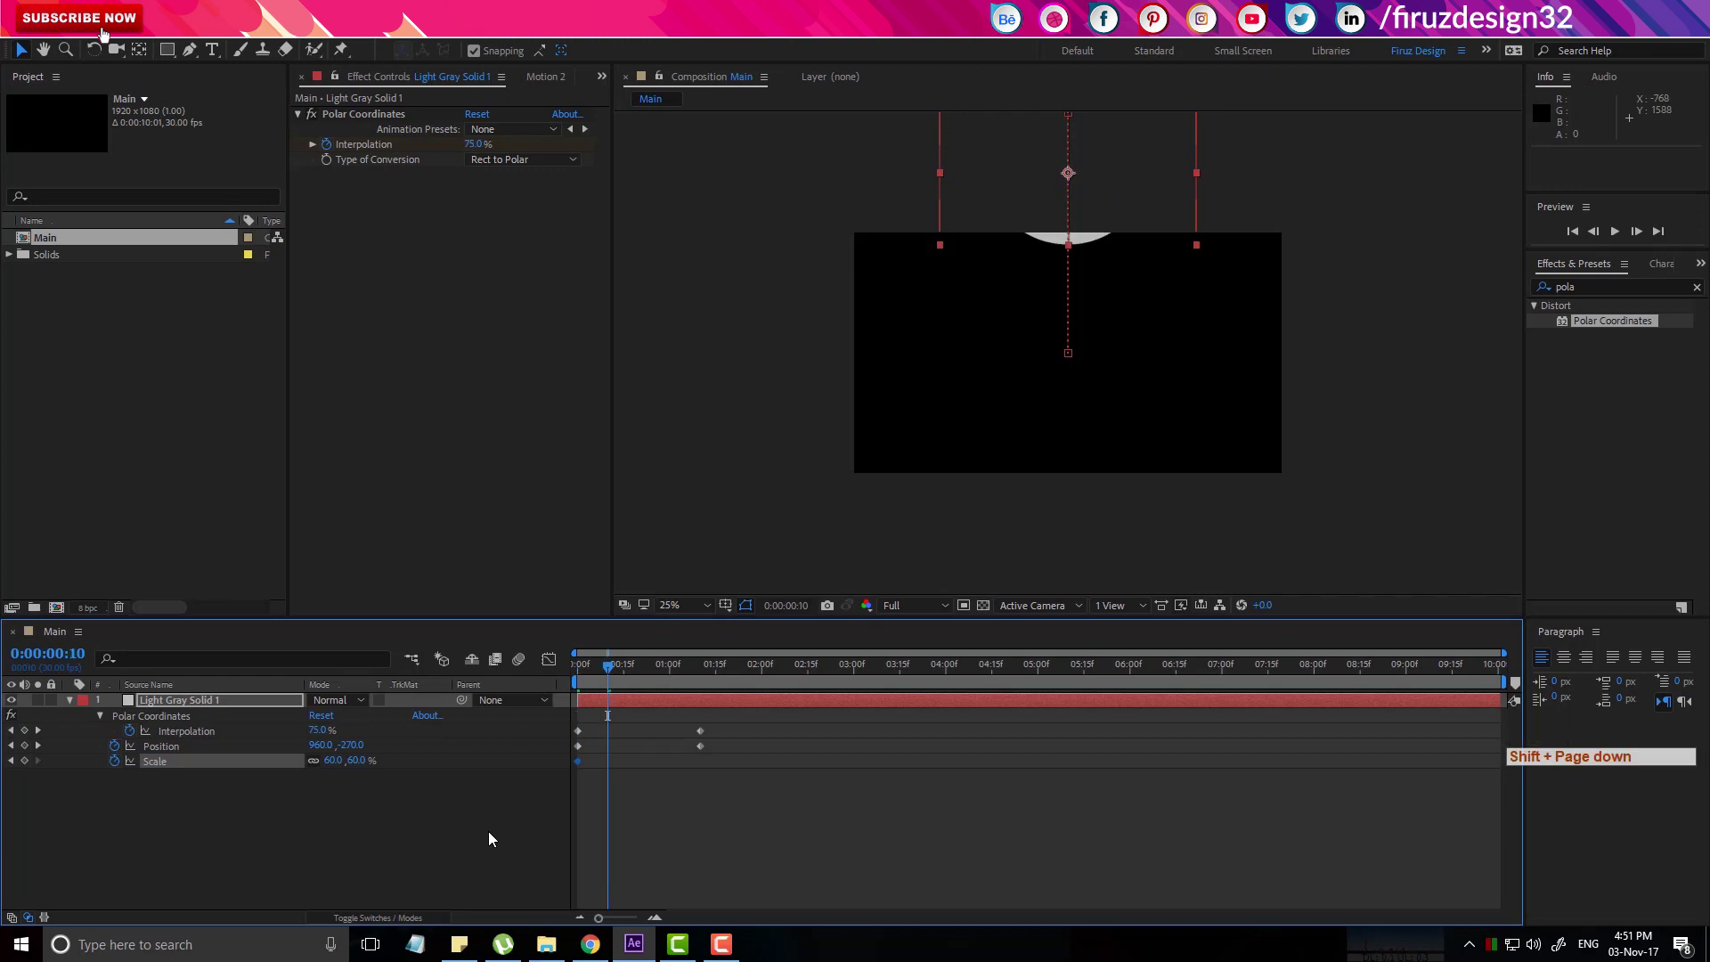
key("Page_Down")
key("Page_Down")
key("Page_Down")
key("Page_Down")
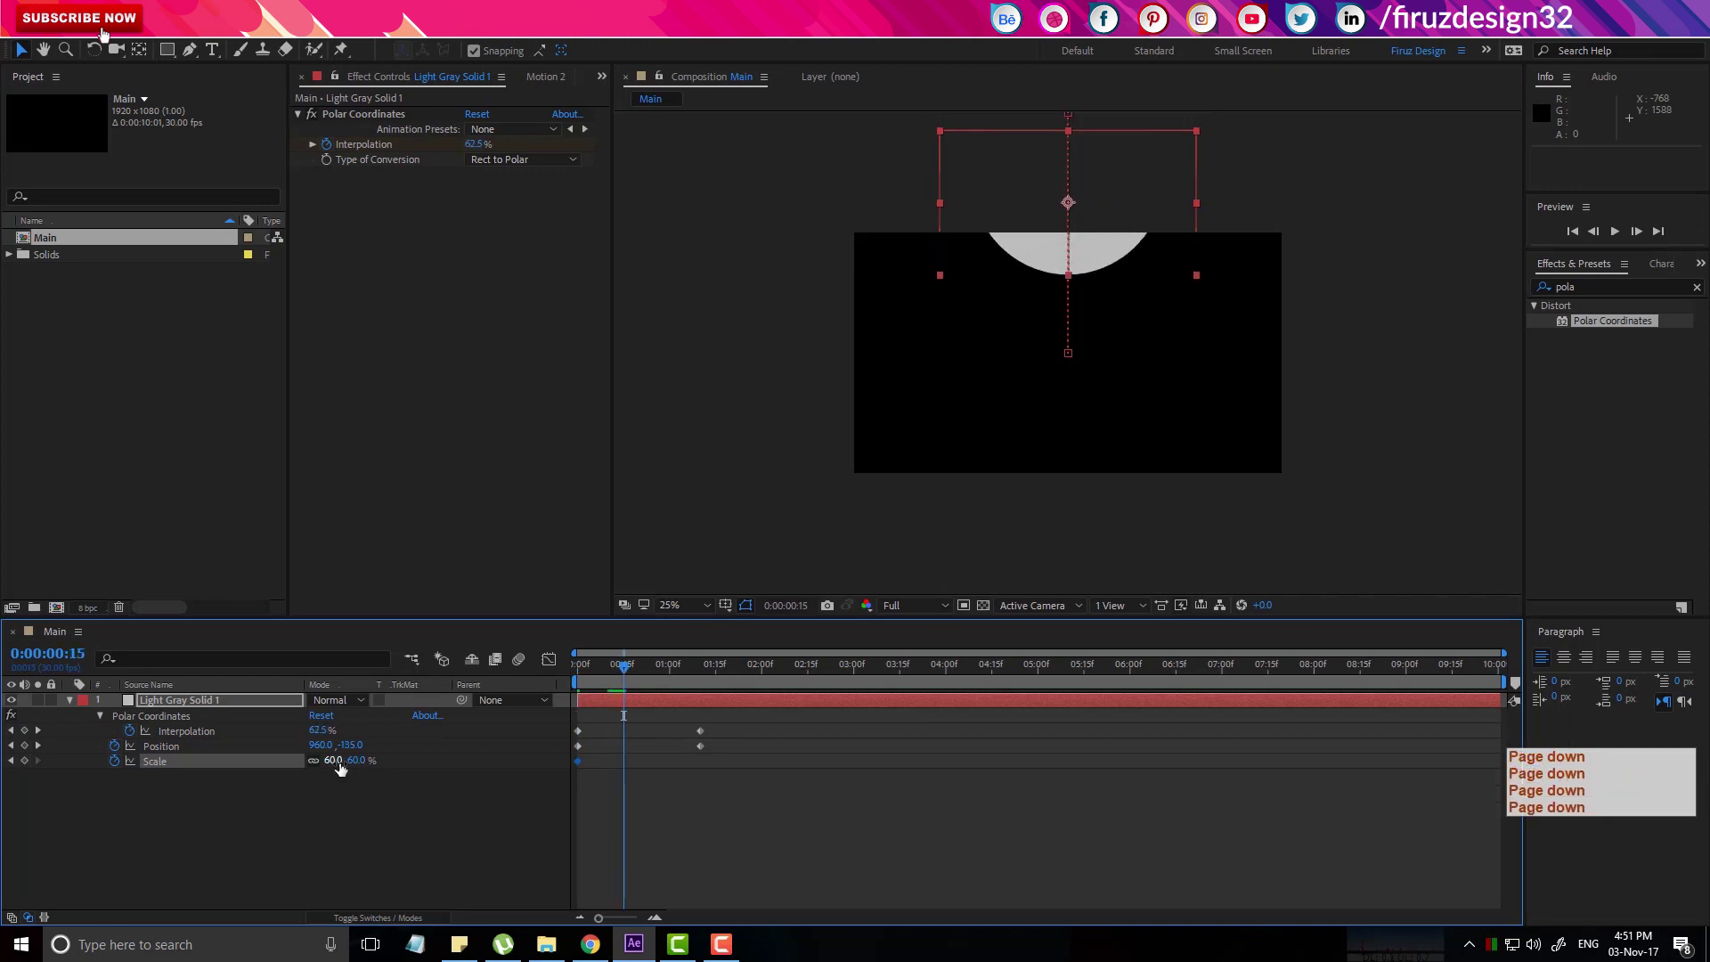
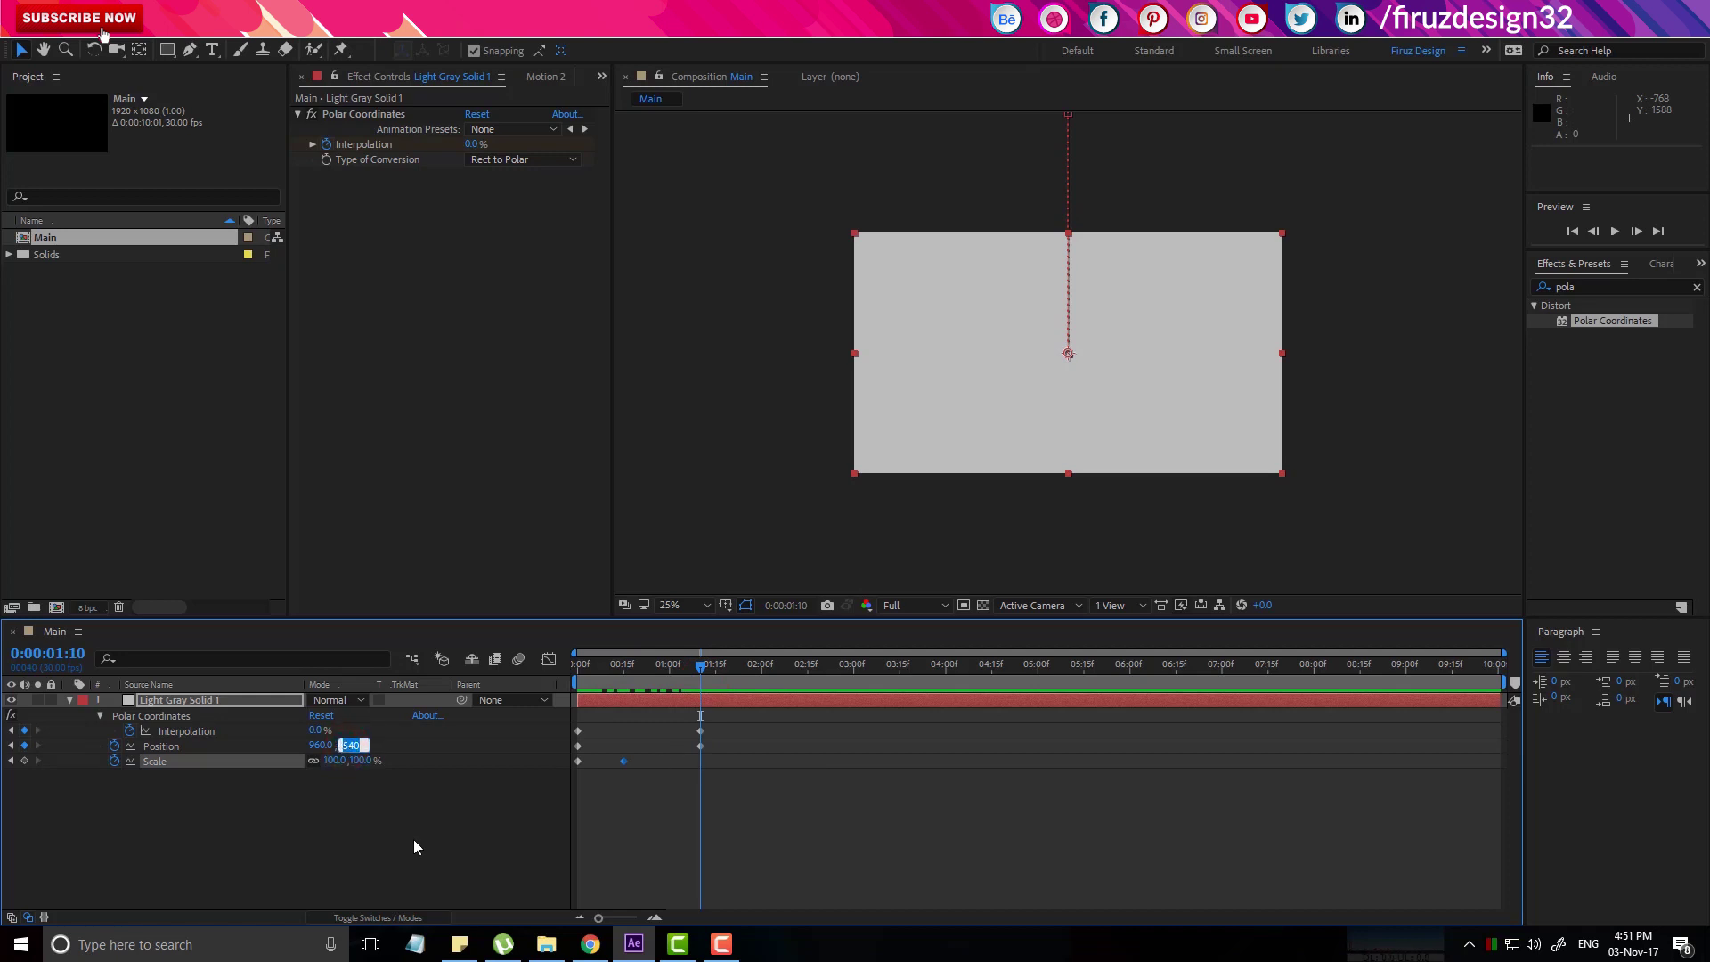
At 1:10 set Position Y to 0 and select the animation's keyframes.
key("KP_0")
key("Return")
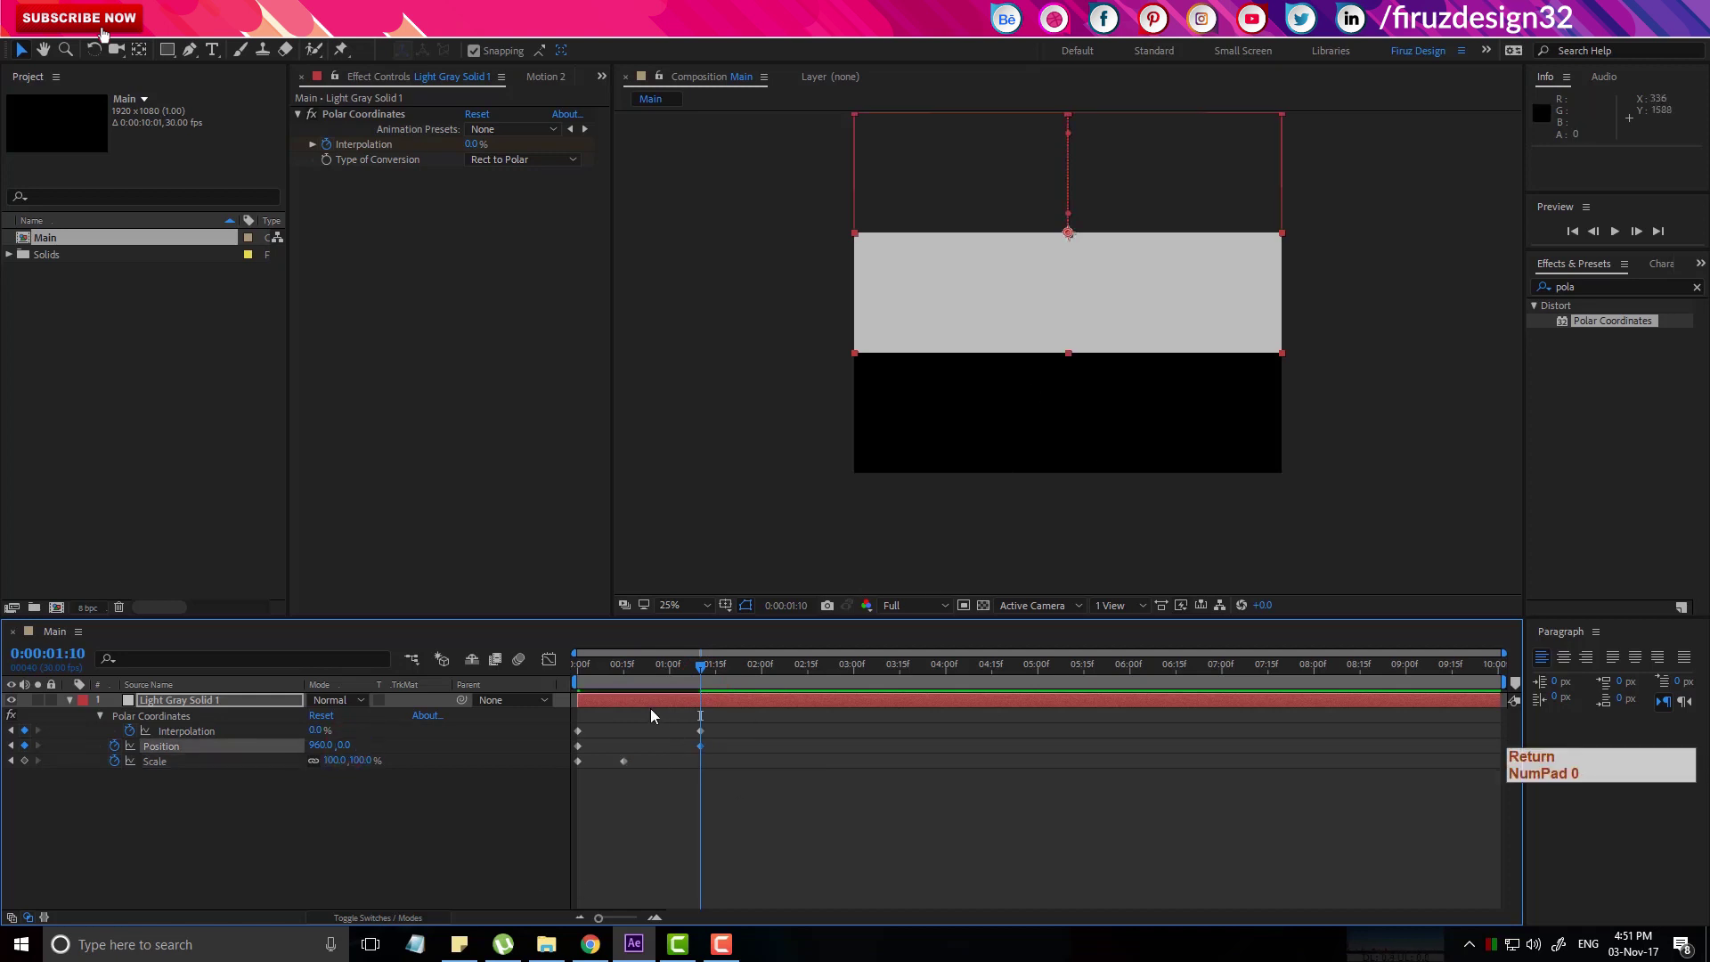
left_click(691, 676)
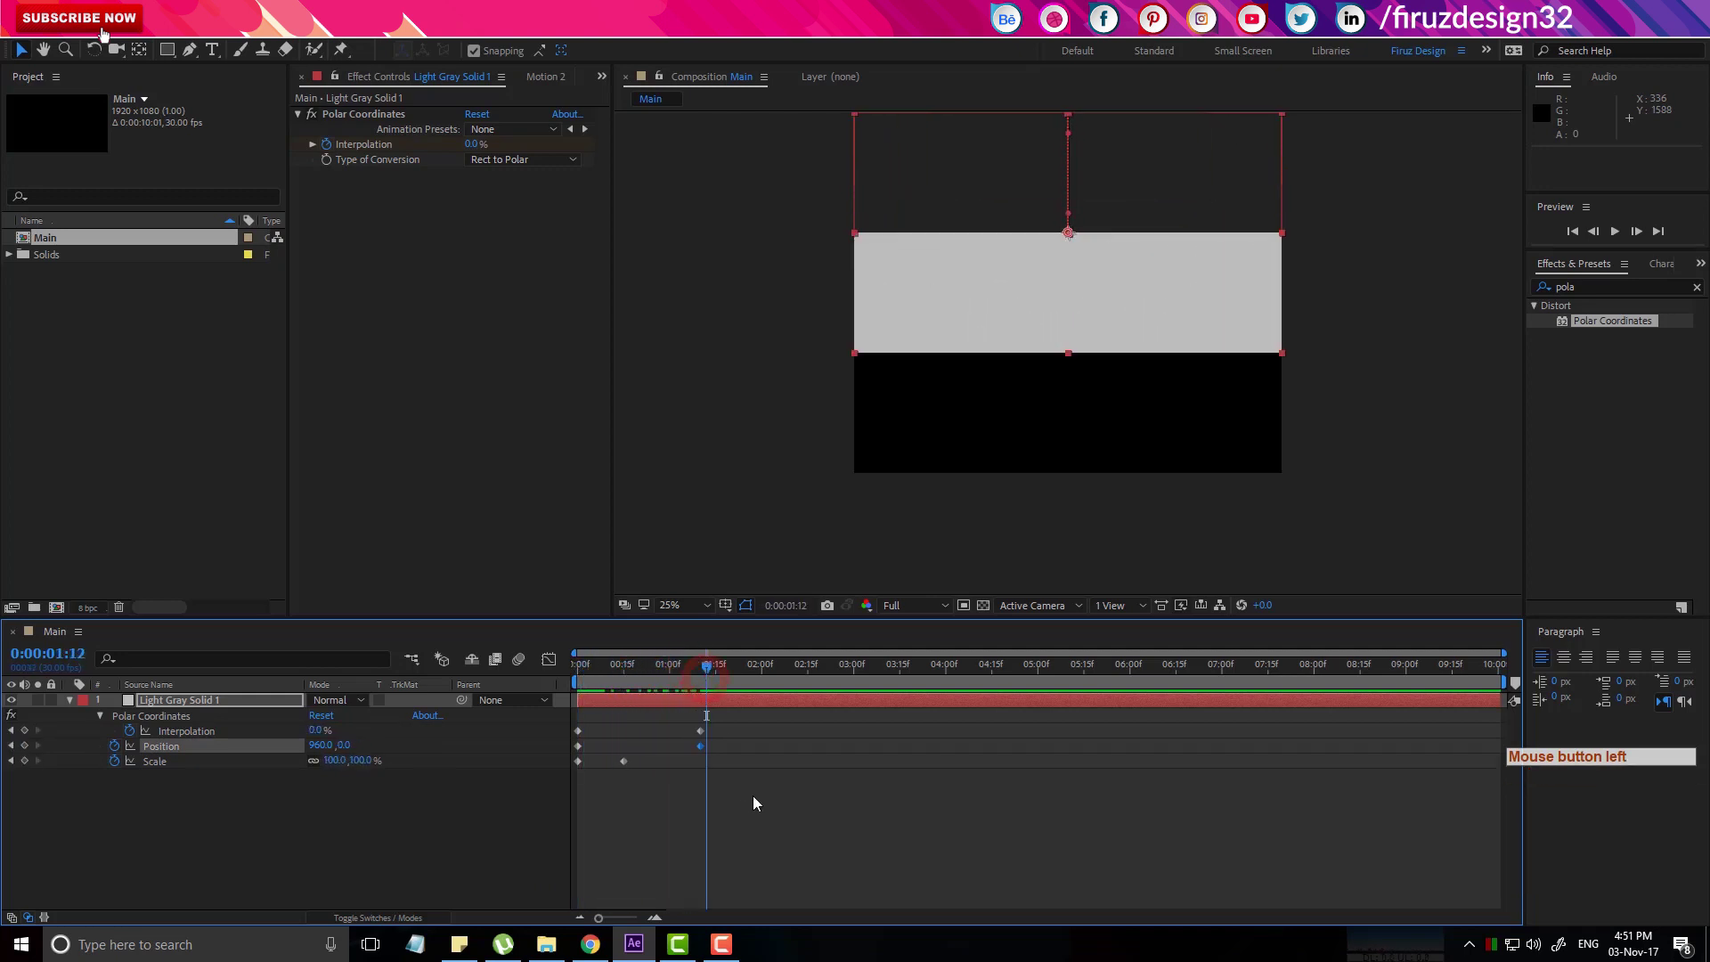
left_click(698, 768)
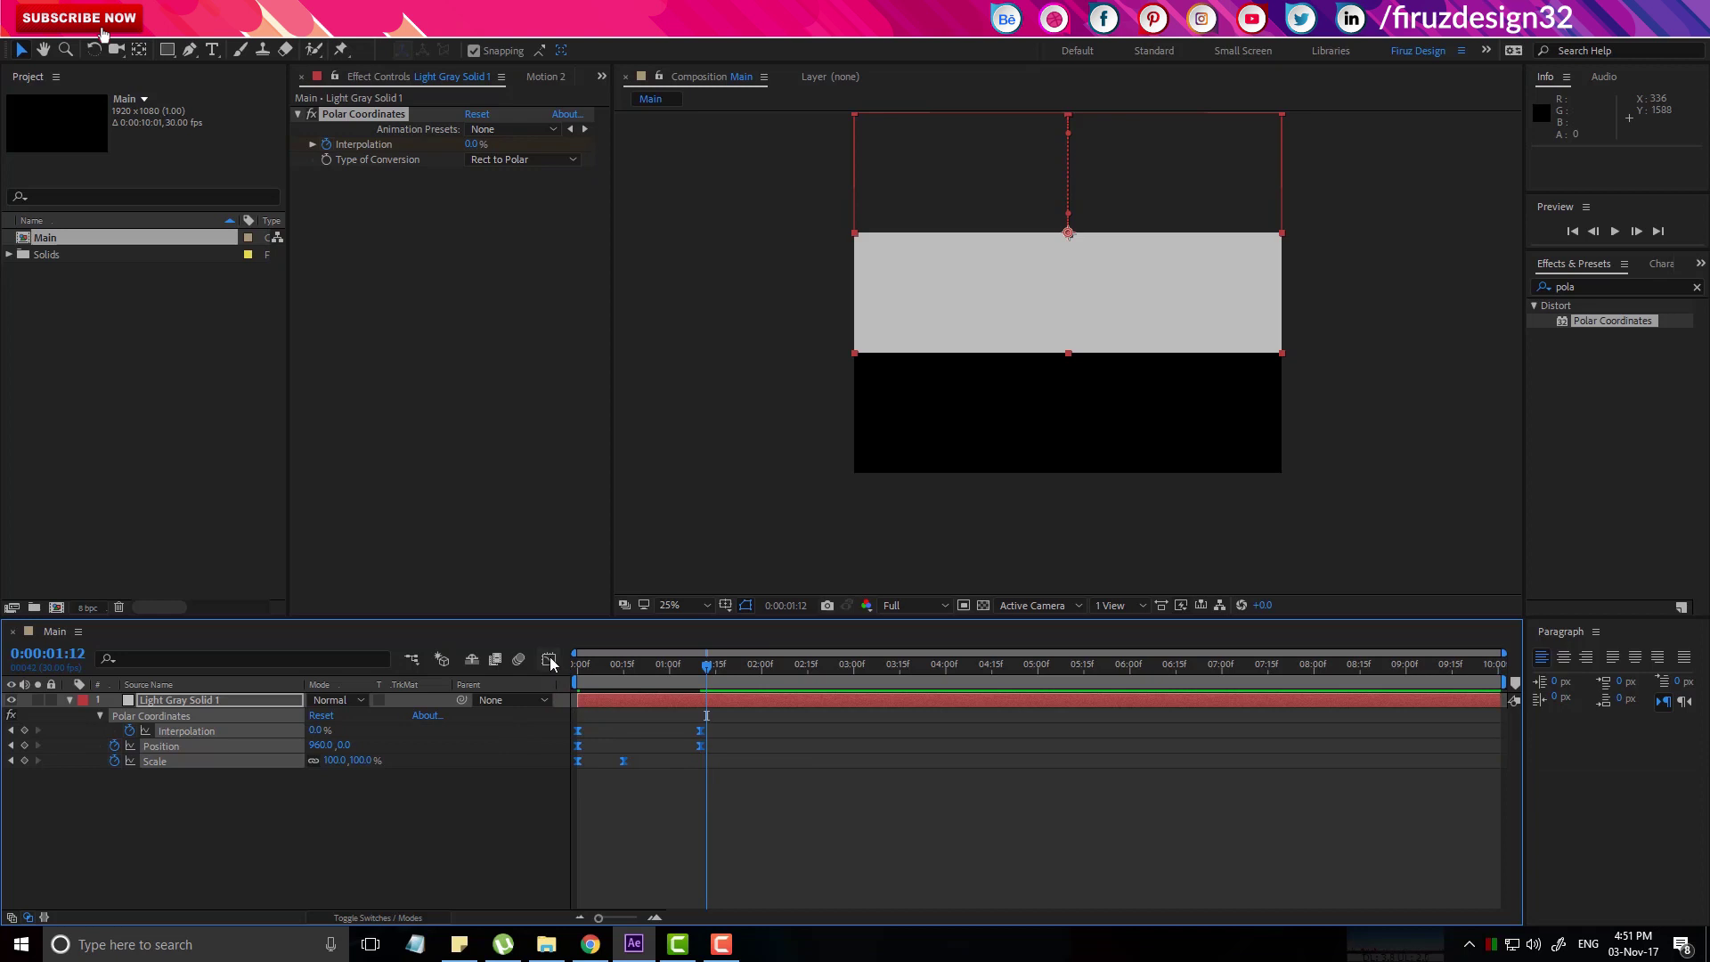
Ease the keyframes' speed curves in the graph editor.
left_click(717, 852)
left_click(684, 853)
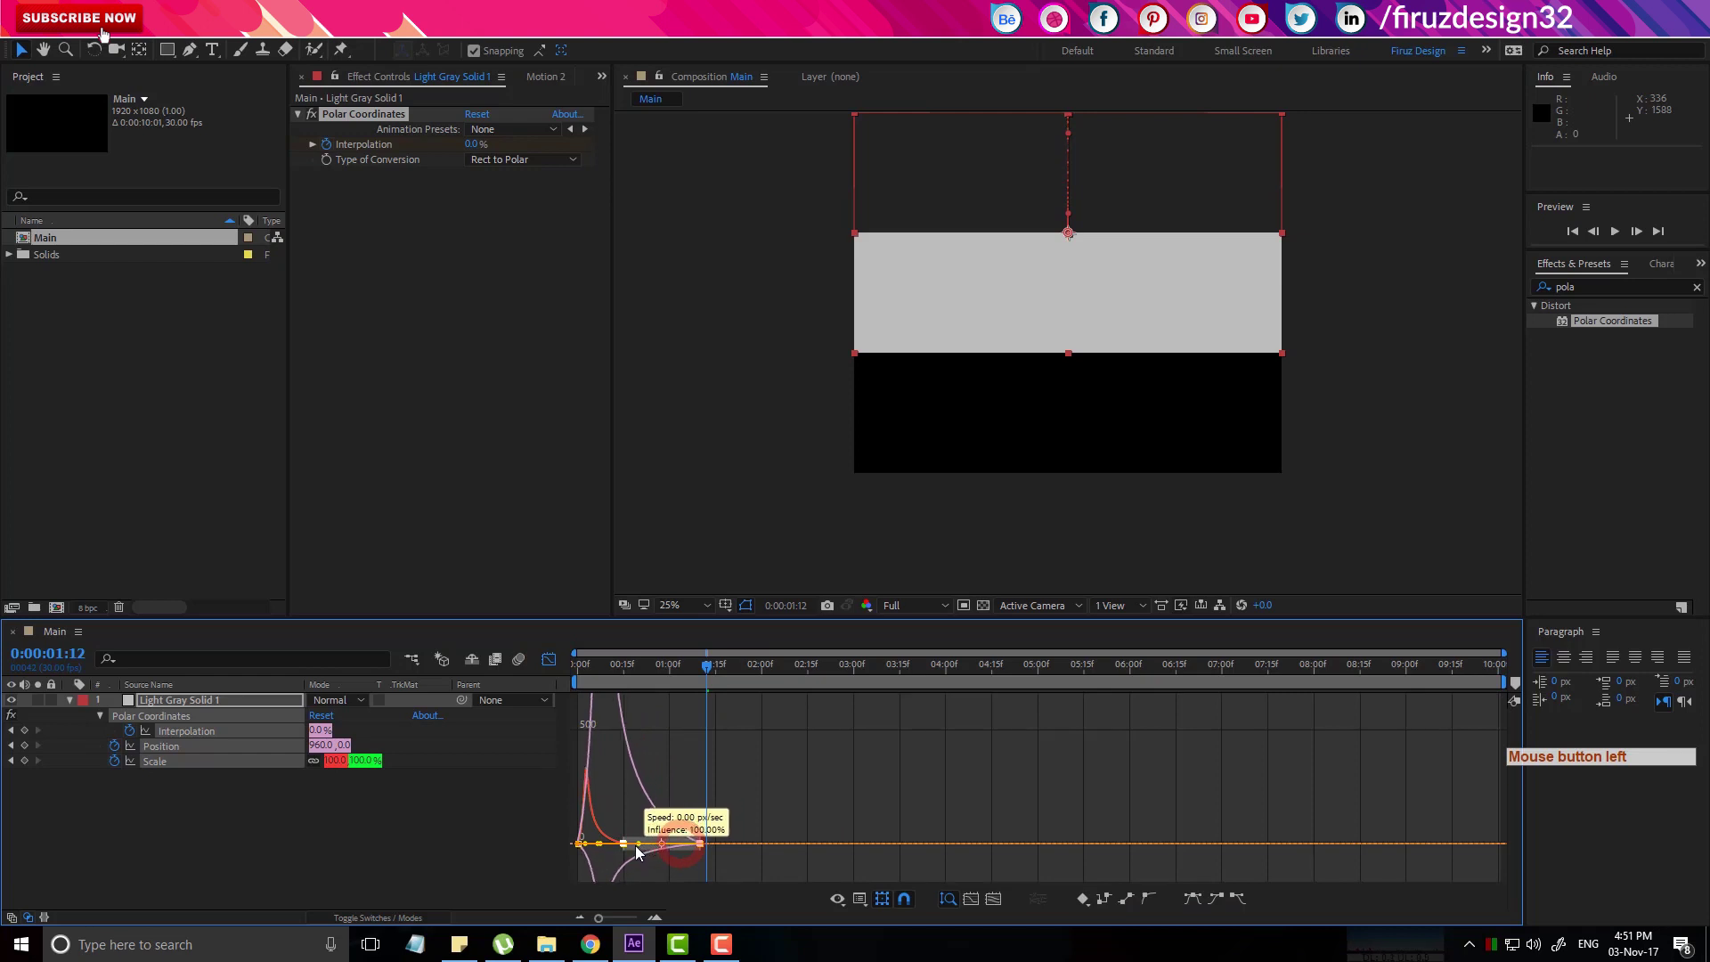
left_click(560, 668)
left_click(530, 689)
Preview the curved grey wipe from the start and collapse the layer's properties.
key("space")
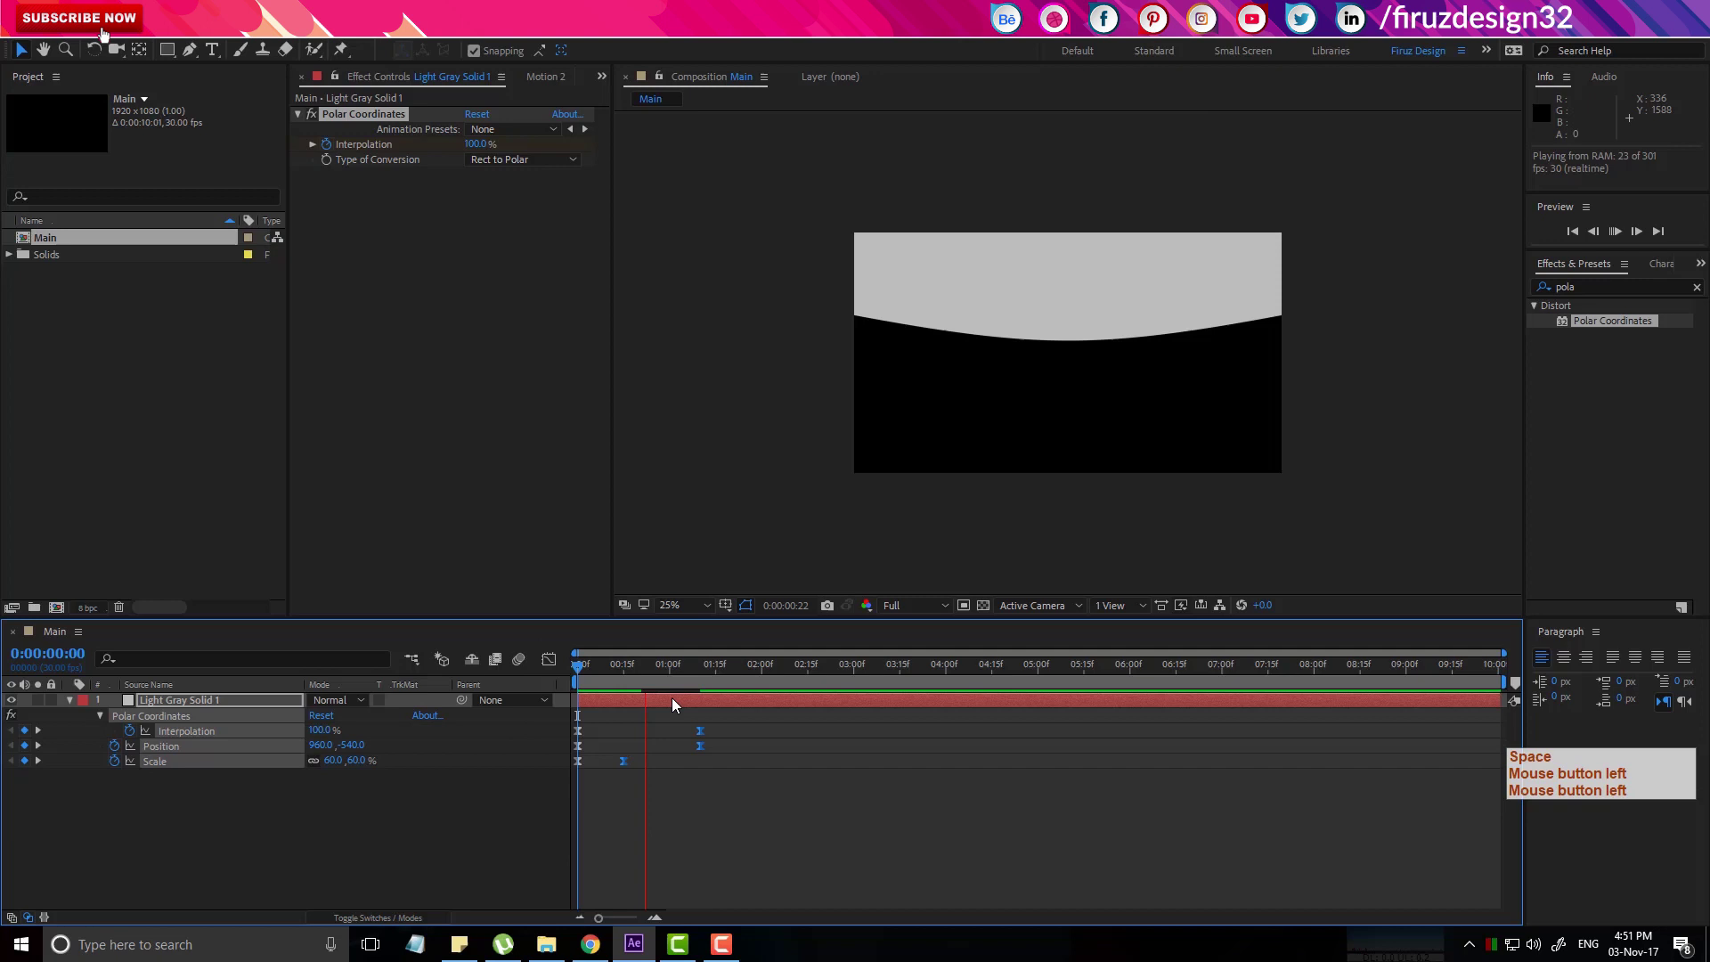
key("space")
left_click(646, 679)
key("space")
left_click(590, 678)
key("space")
left_click(77, 704)
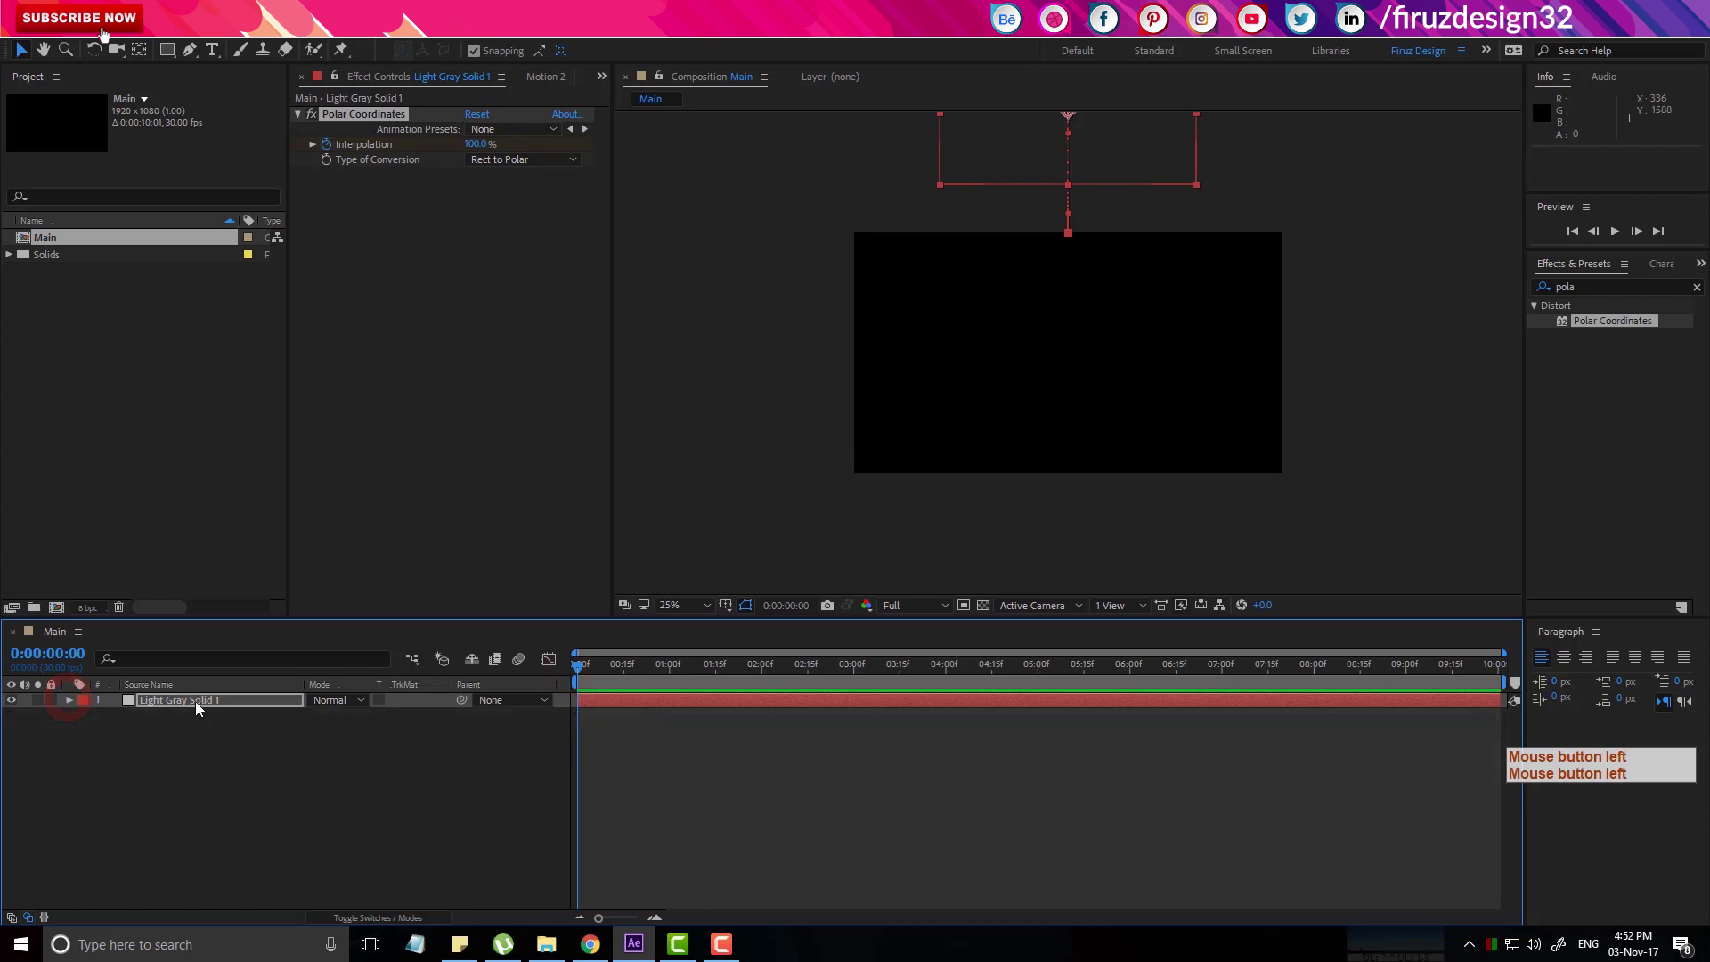
Duplicate the grey solid and reveal the duplicate's keyframed properties.
left_click(200, 707)
key("ctrl+d")
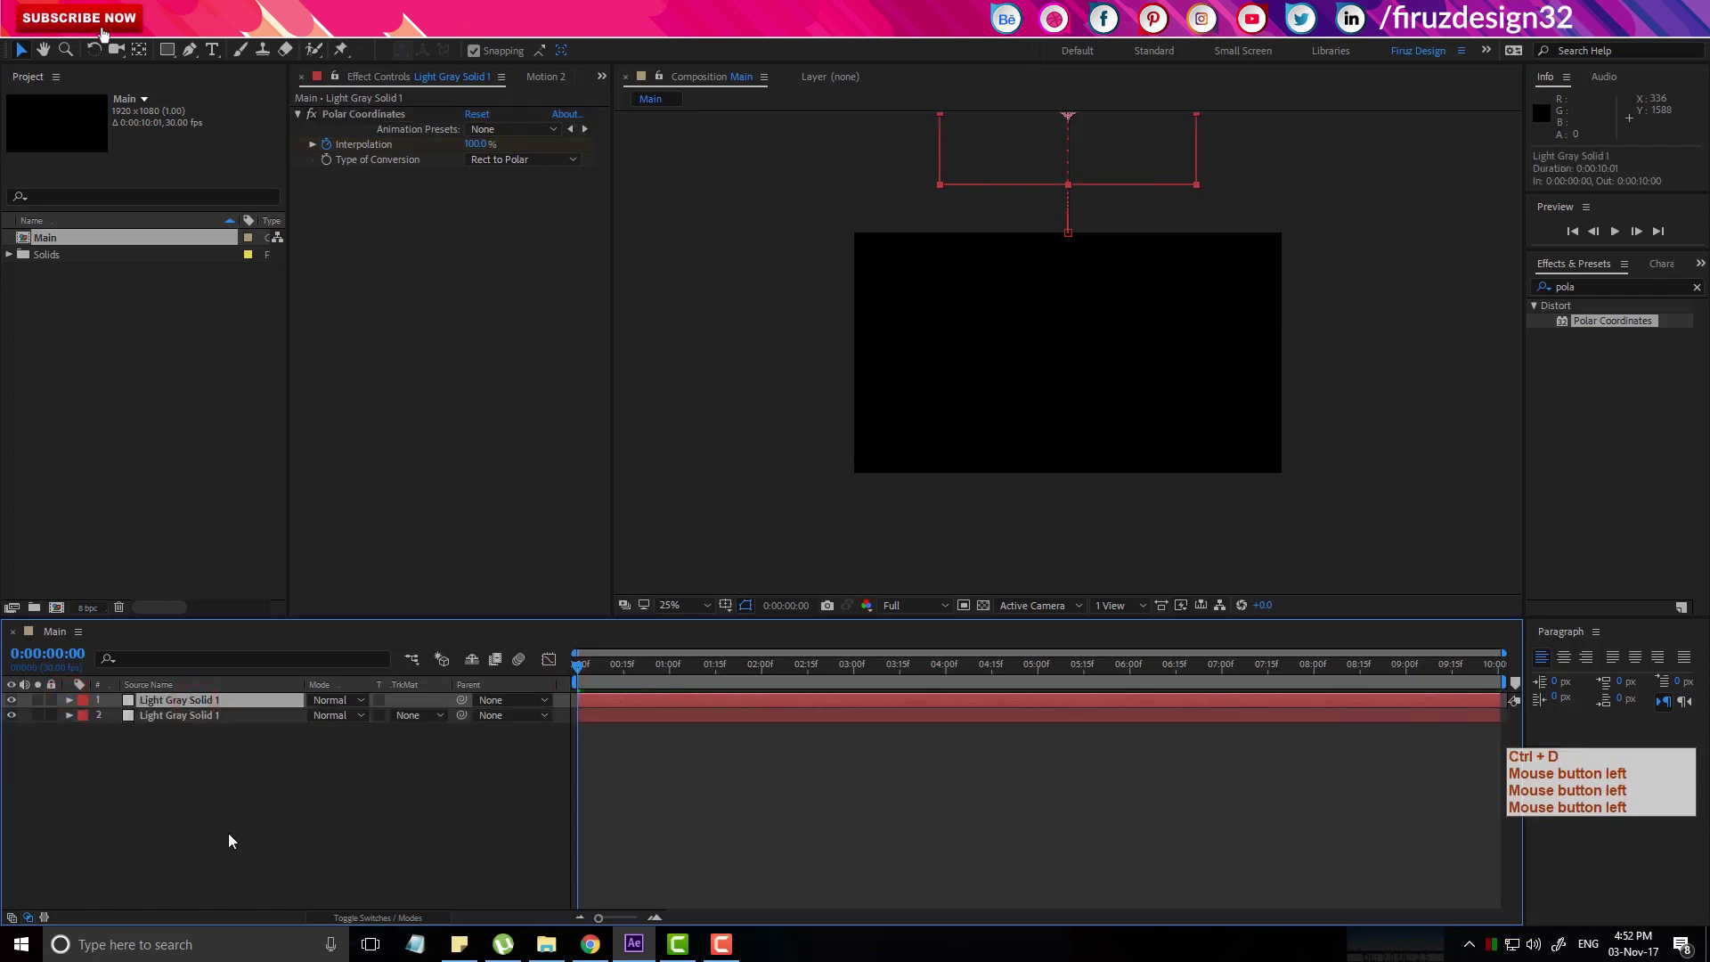
left_click(586, 677)
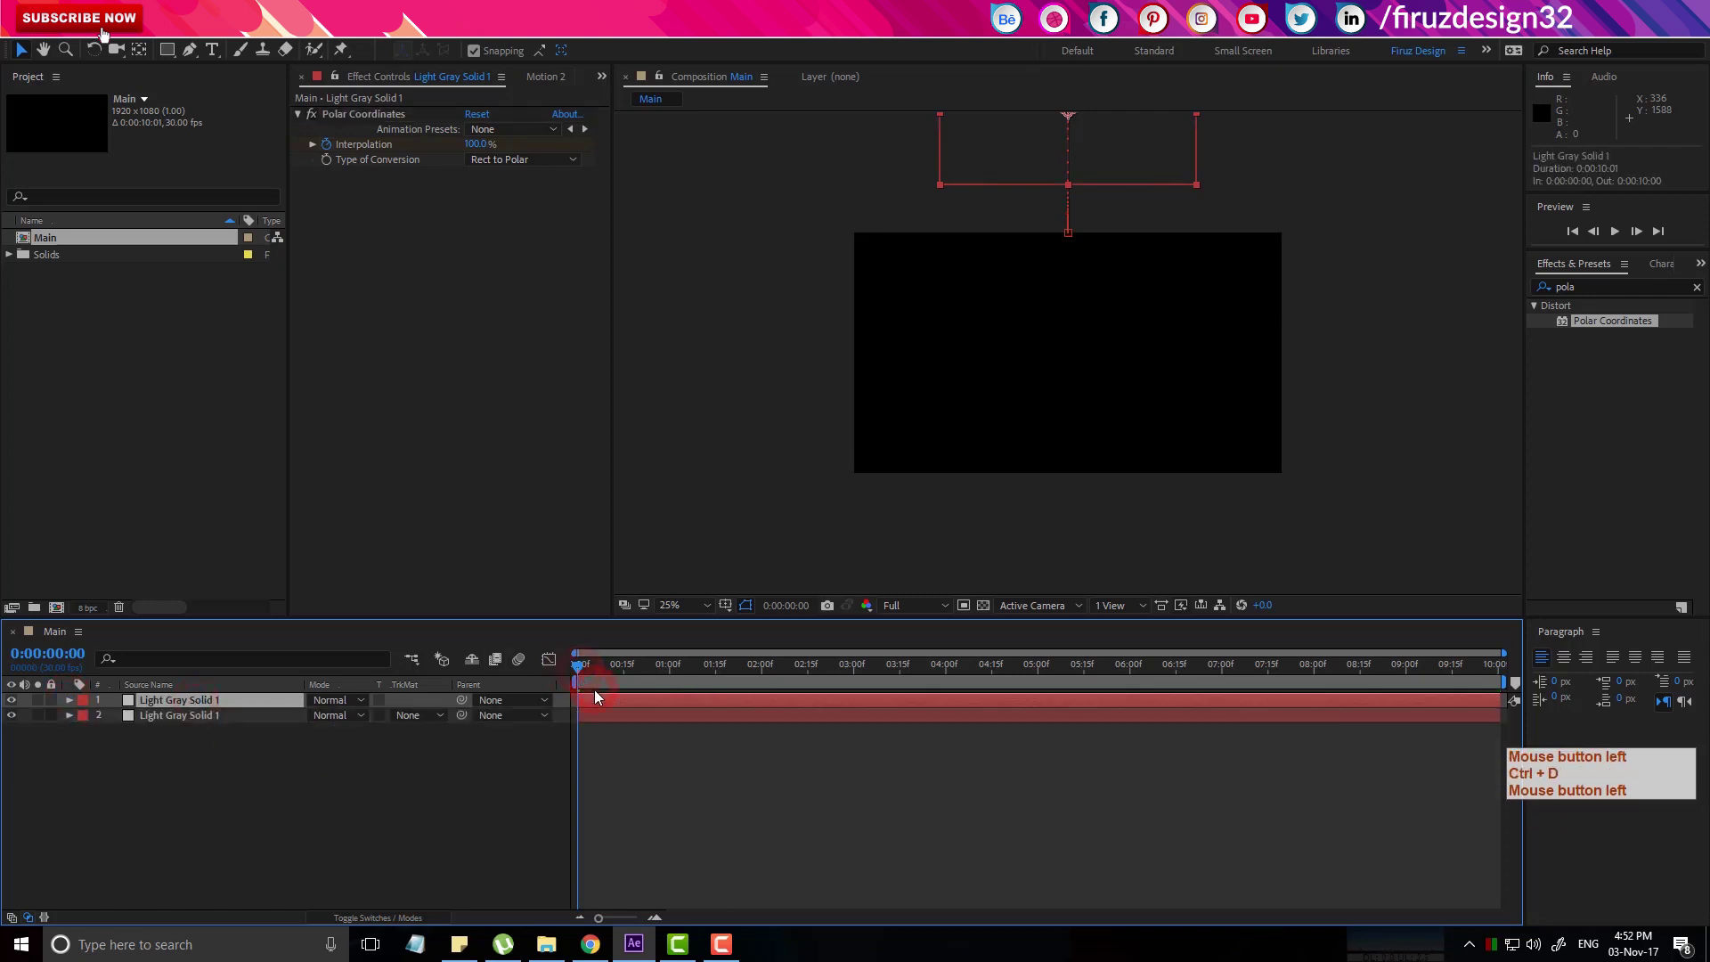
key("u")
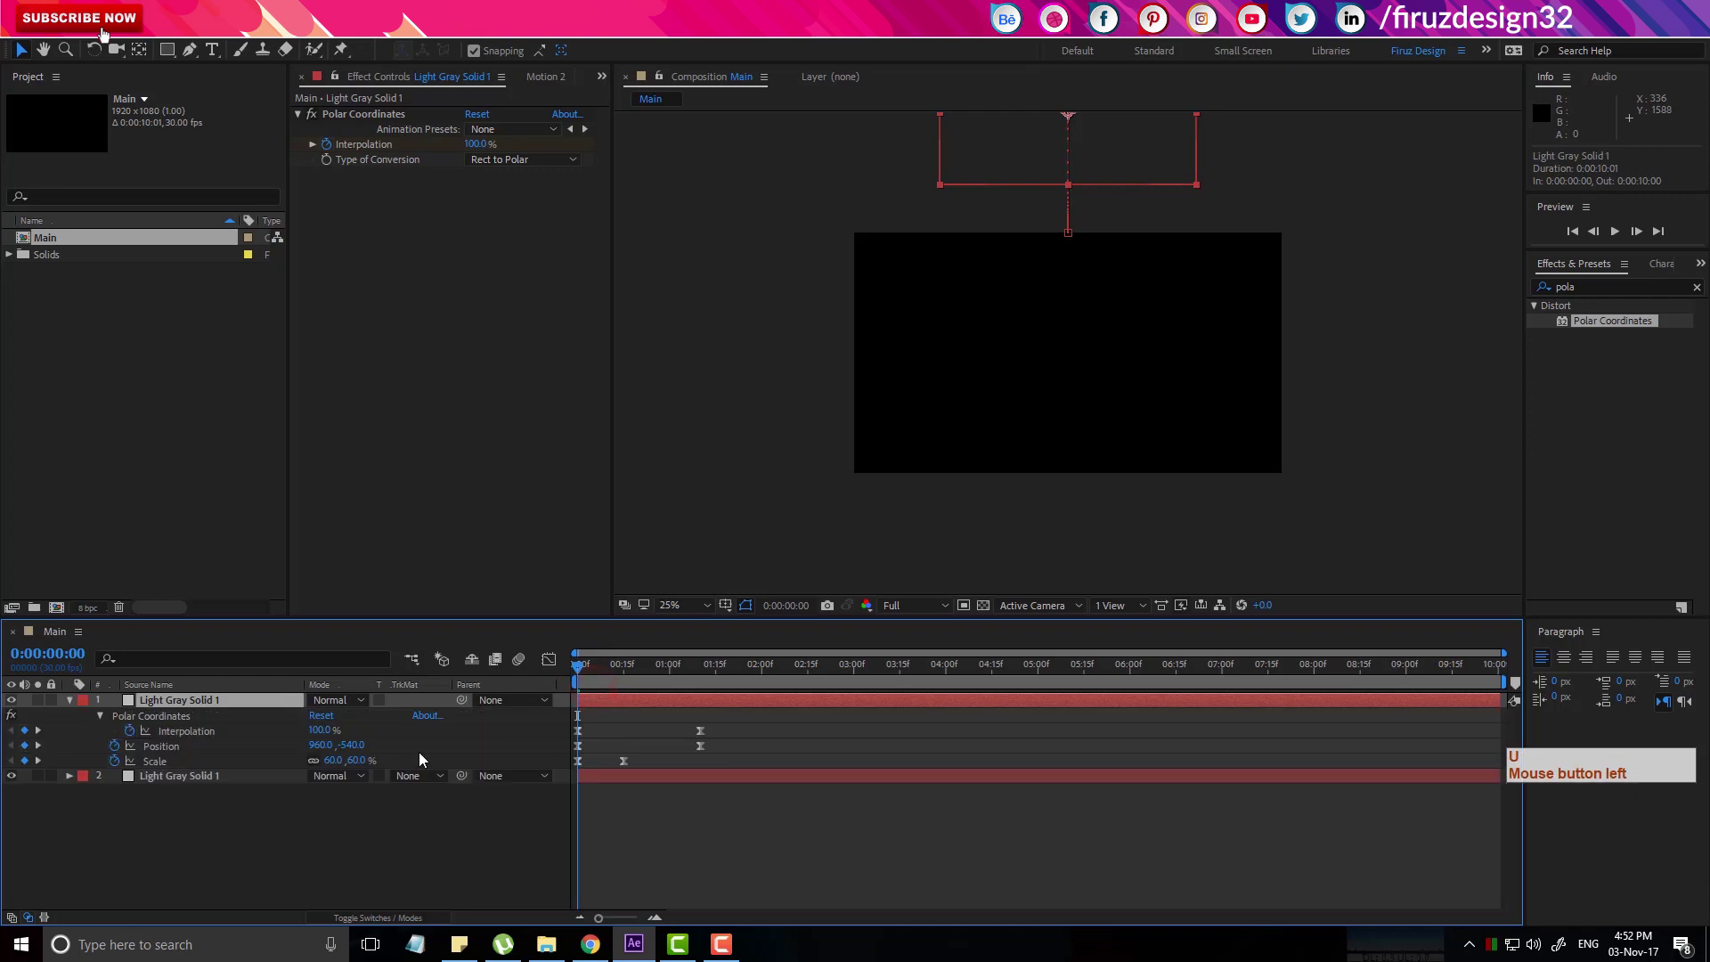
left_click(76, 710)
left_click(168, 724)
key("u")
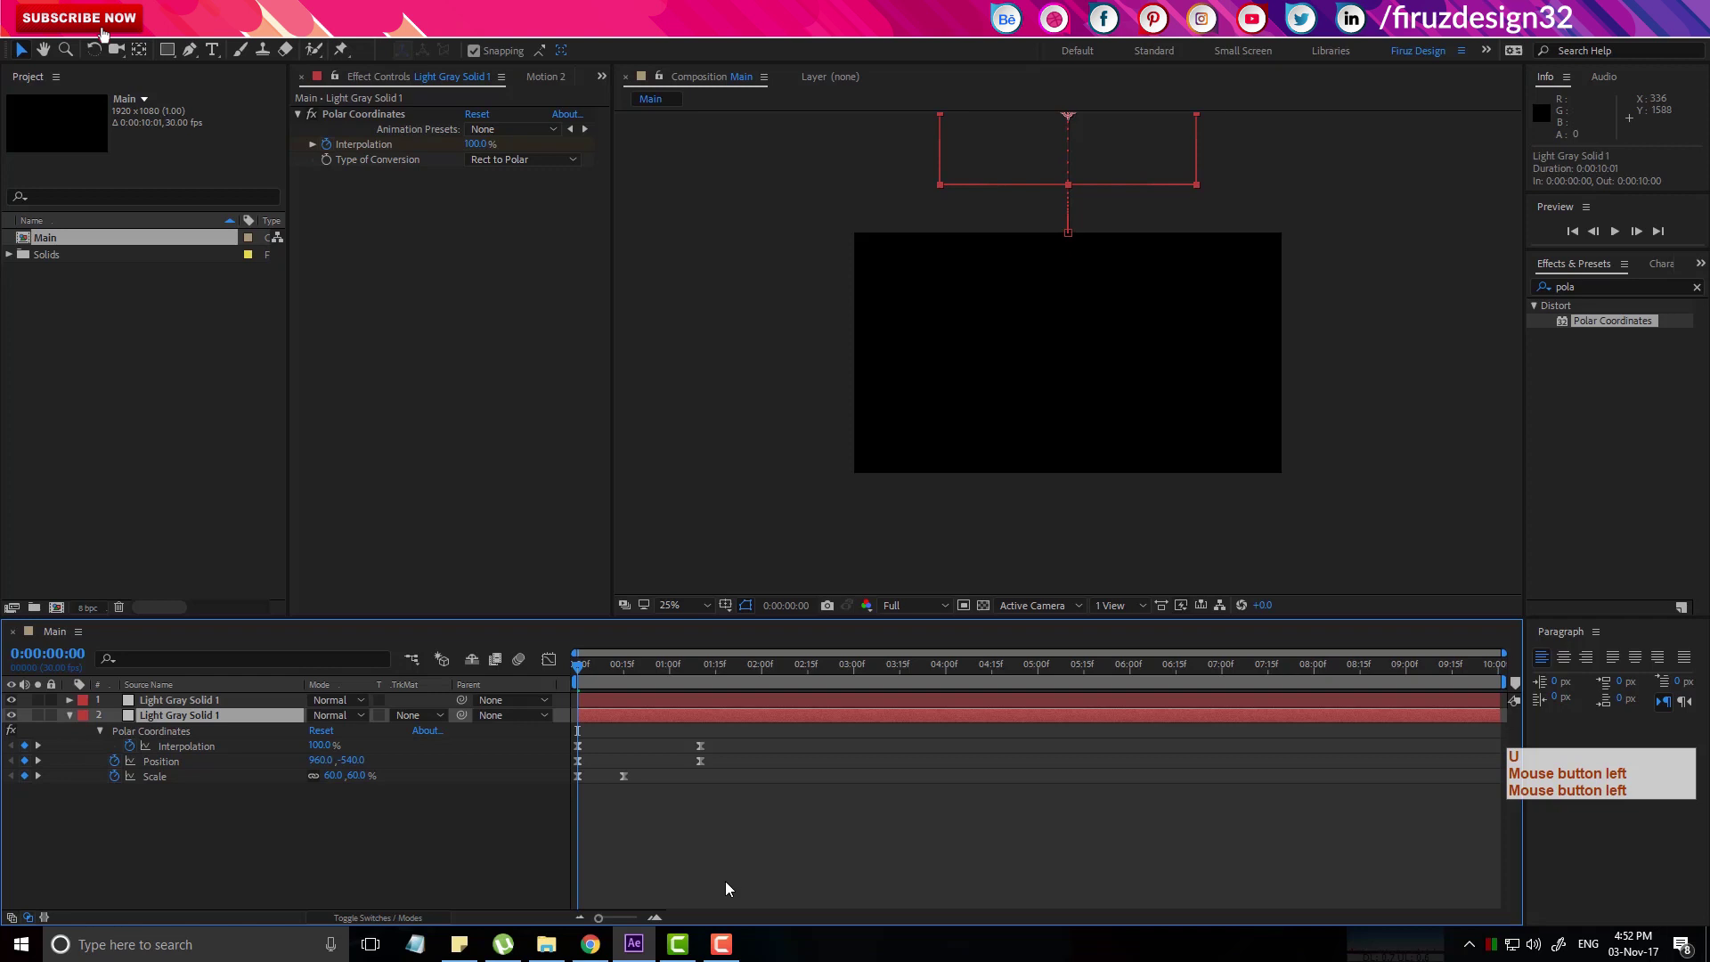
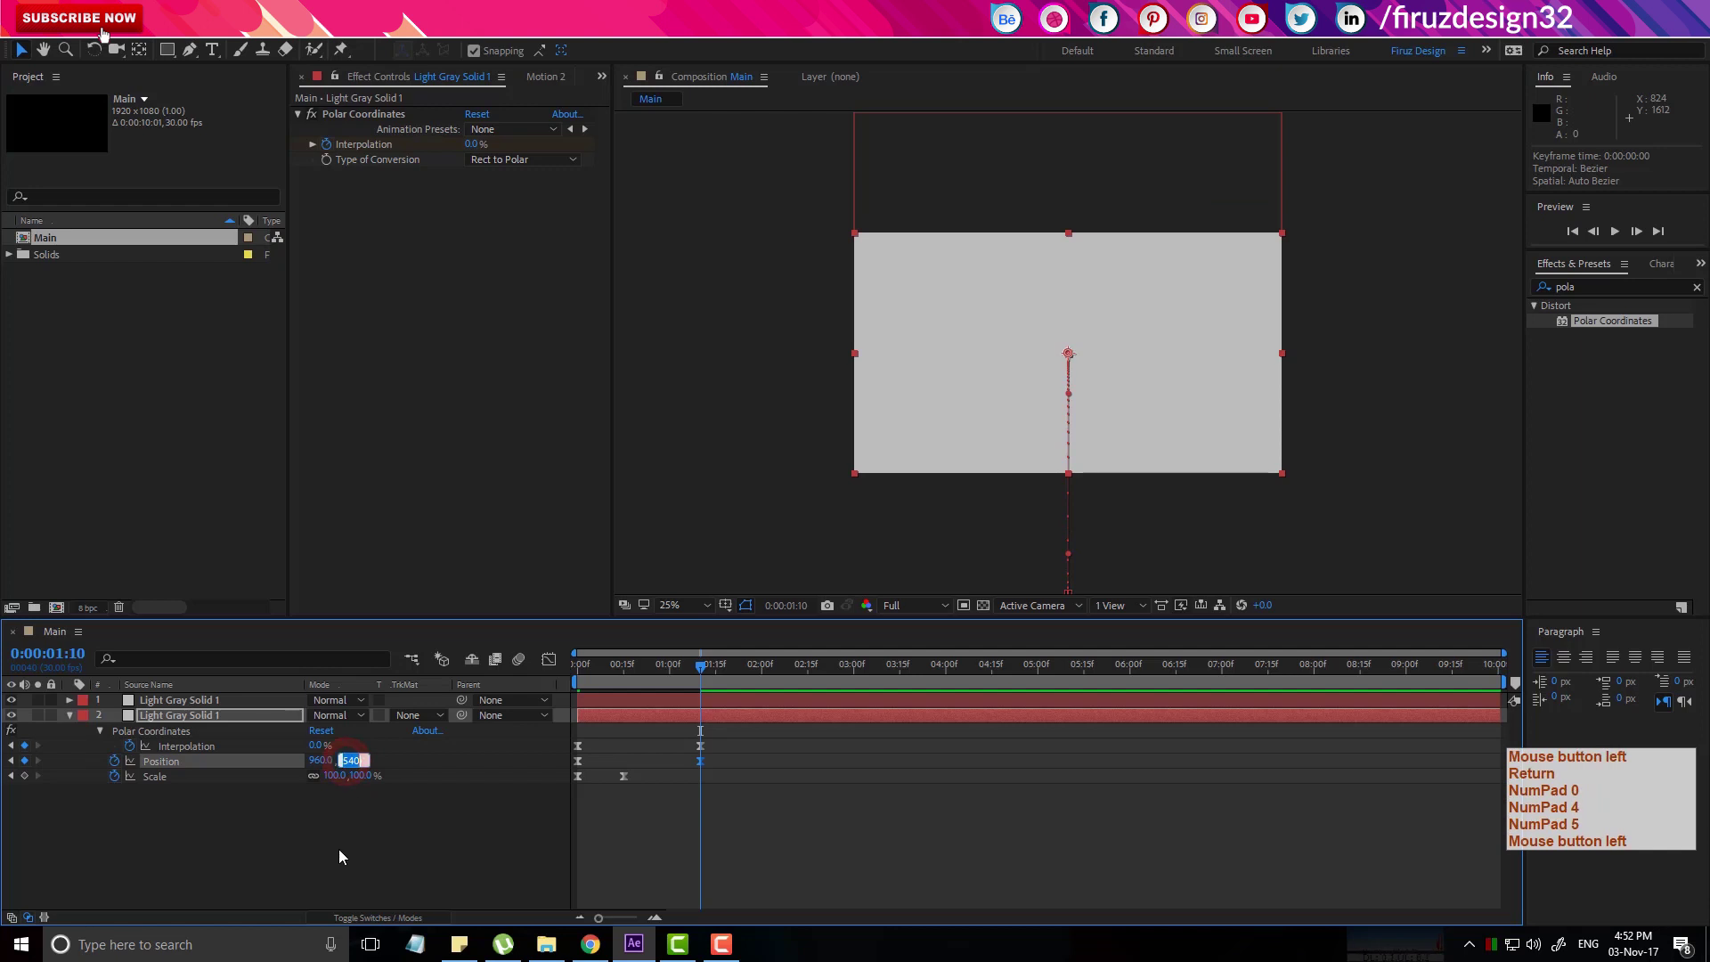
Move the duplicate's Position keyframes below the frame (Y 1080) and preview both solids.
key("KP_1")
key("KP_0")
key("KP_8")
key("KP_0")
key("Return")
key("KP_0")
key("KP_8")
key("KP_1")
key("KP_4")
key("KP_5")
left_click(344, 857)
key("Return")
key("KP_0")
key("KP_8")
key("KP_1")
key("KP_4")
left_click(343, 857)
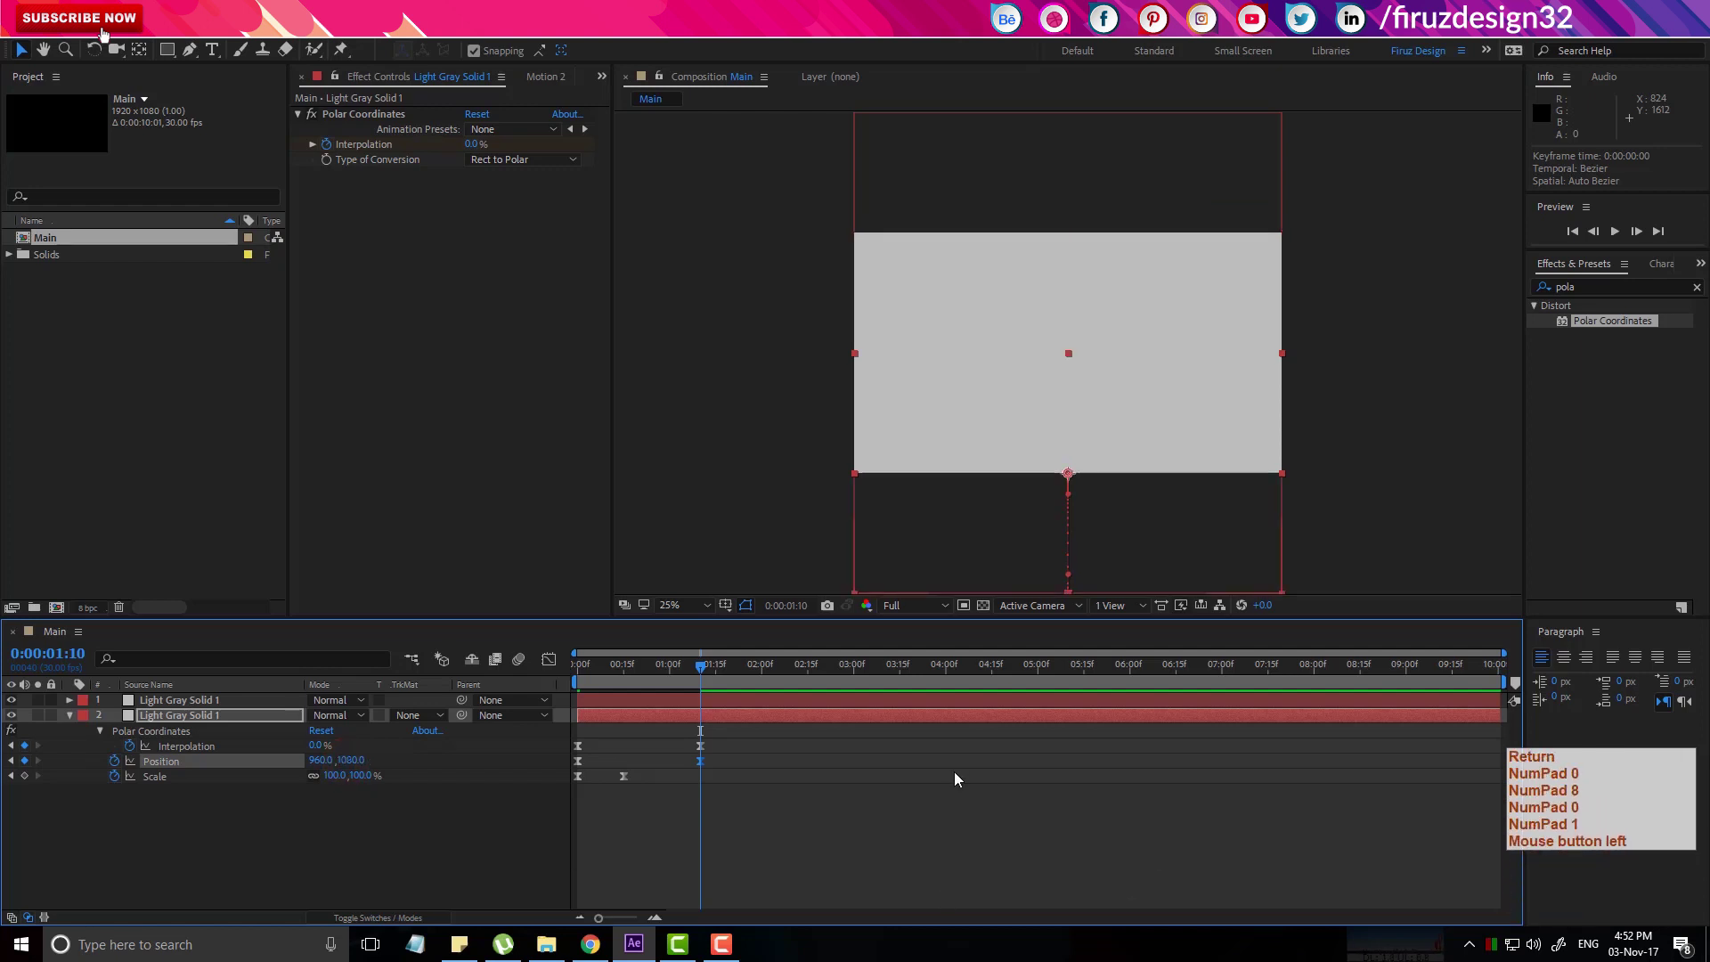
left_click(665, 670)
key("space")
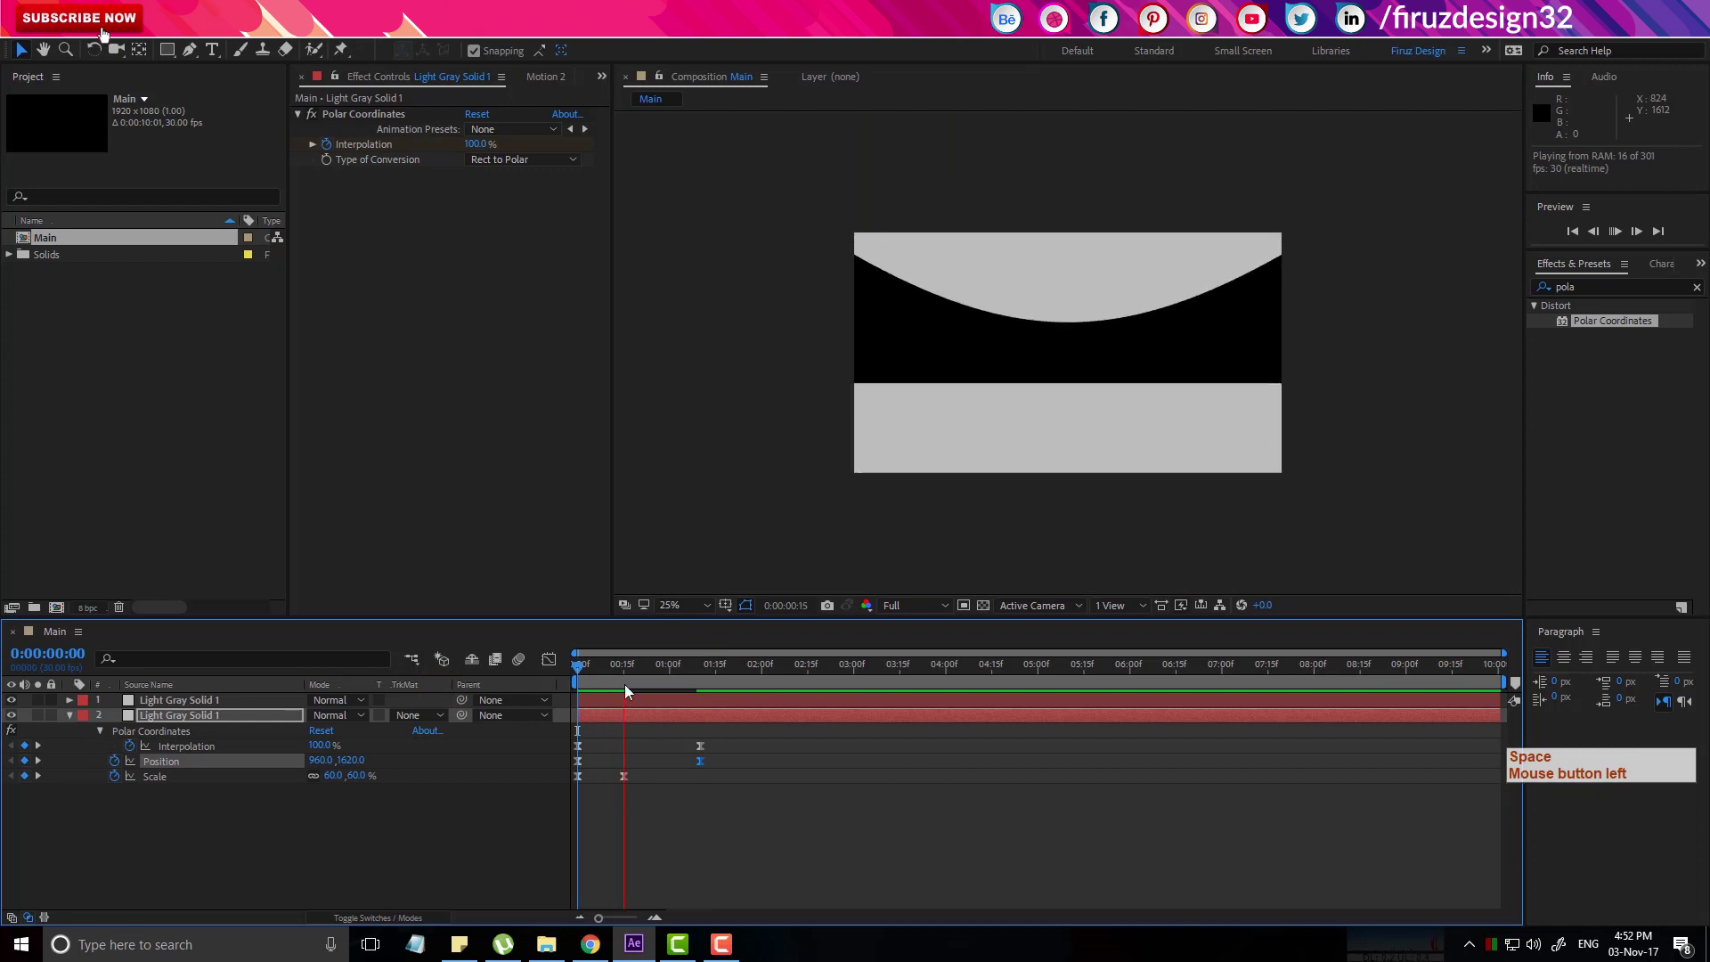
left_click(610, 668)
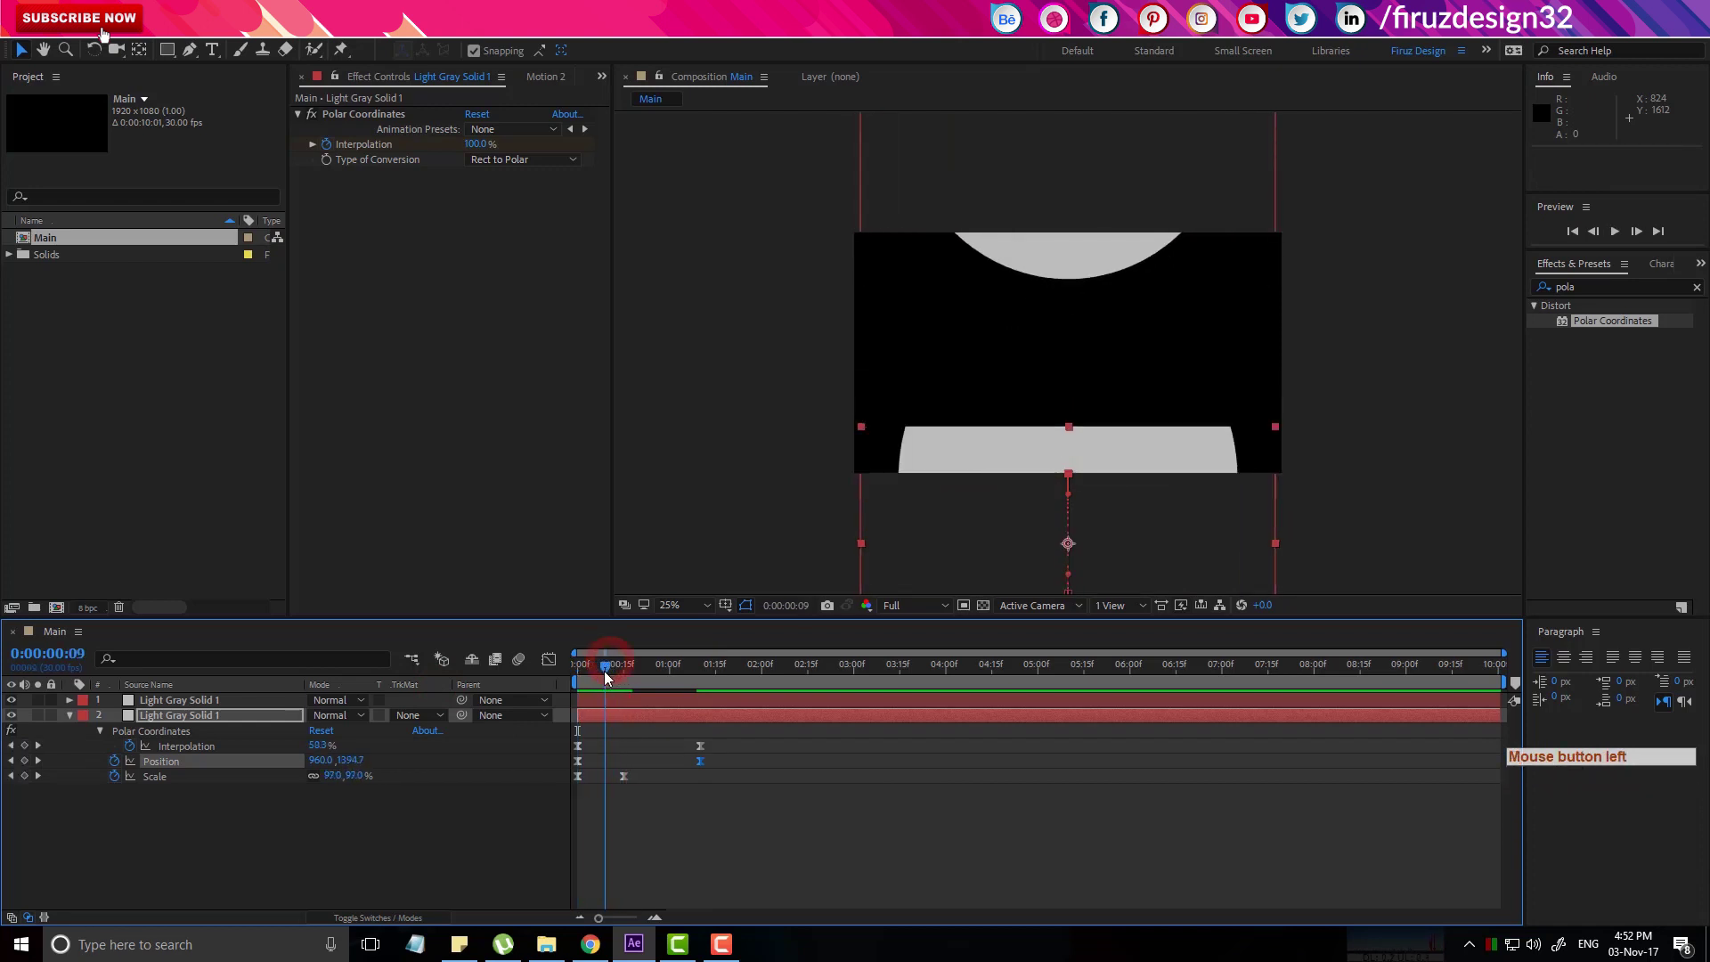
Rotate the duplicate 180° so it rises from the bottom, then preview the closing arcs.
left_click(263, 721)
key("r")
left_click(307, 934)
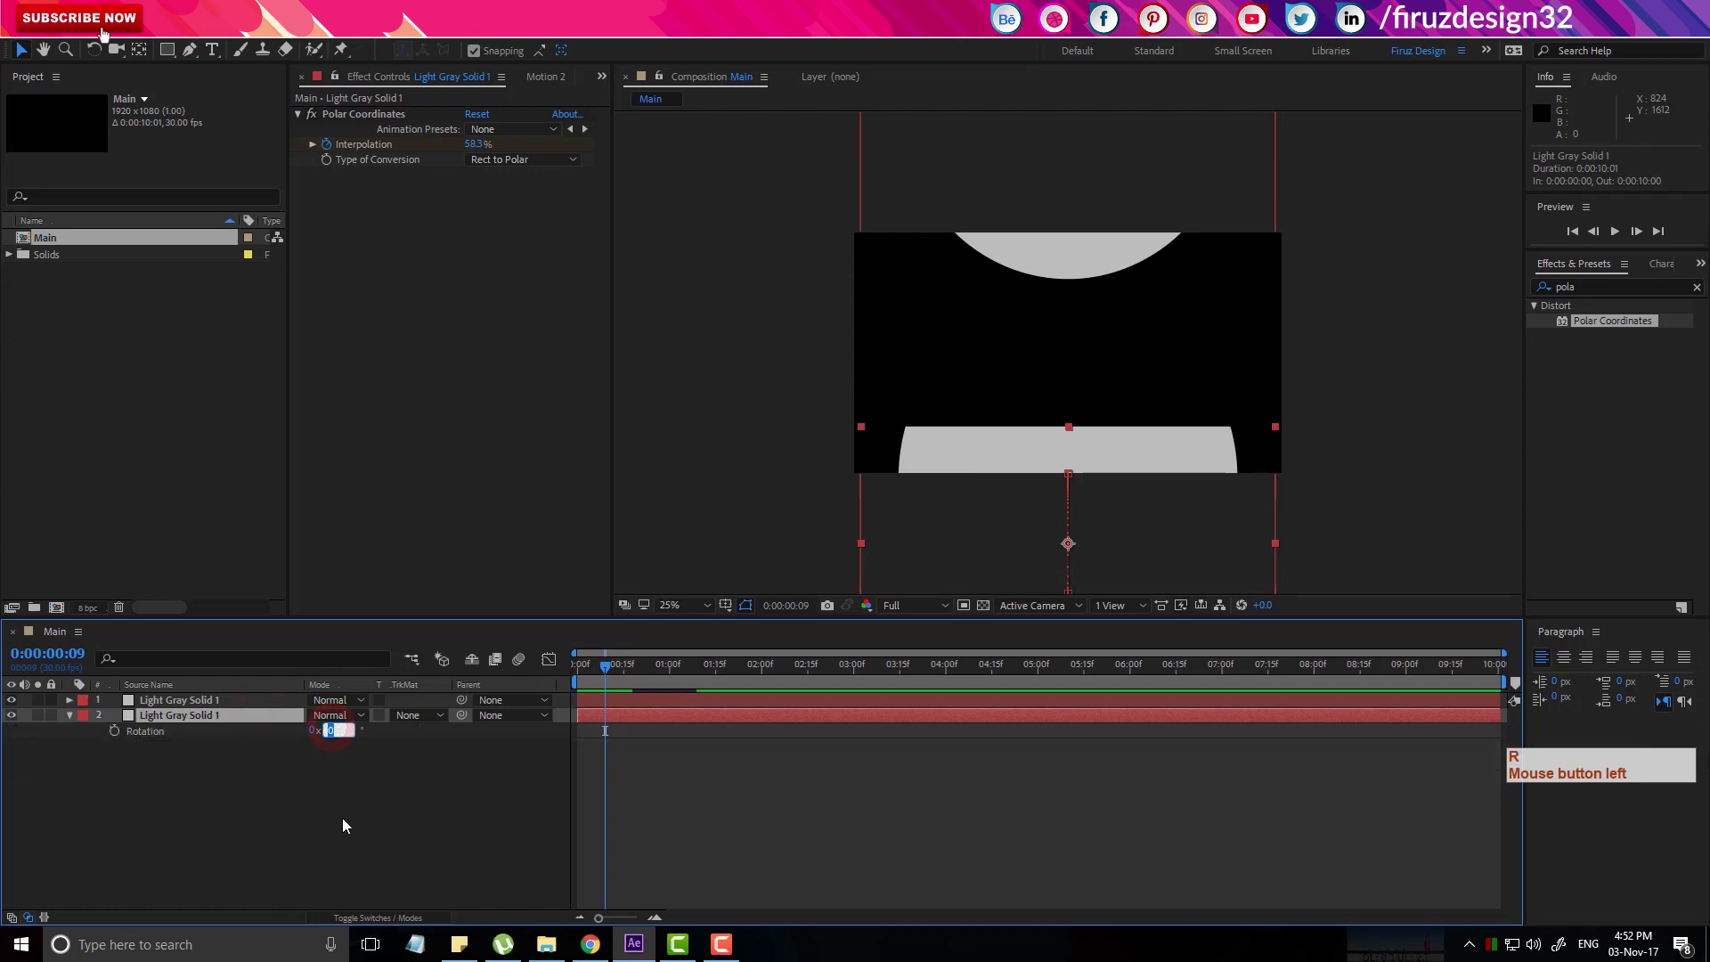
key("KP_1")
key("KP_8")
key("KP_0")
key("KP_8")
key("KP_1")
key("r")
key("Return")
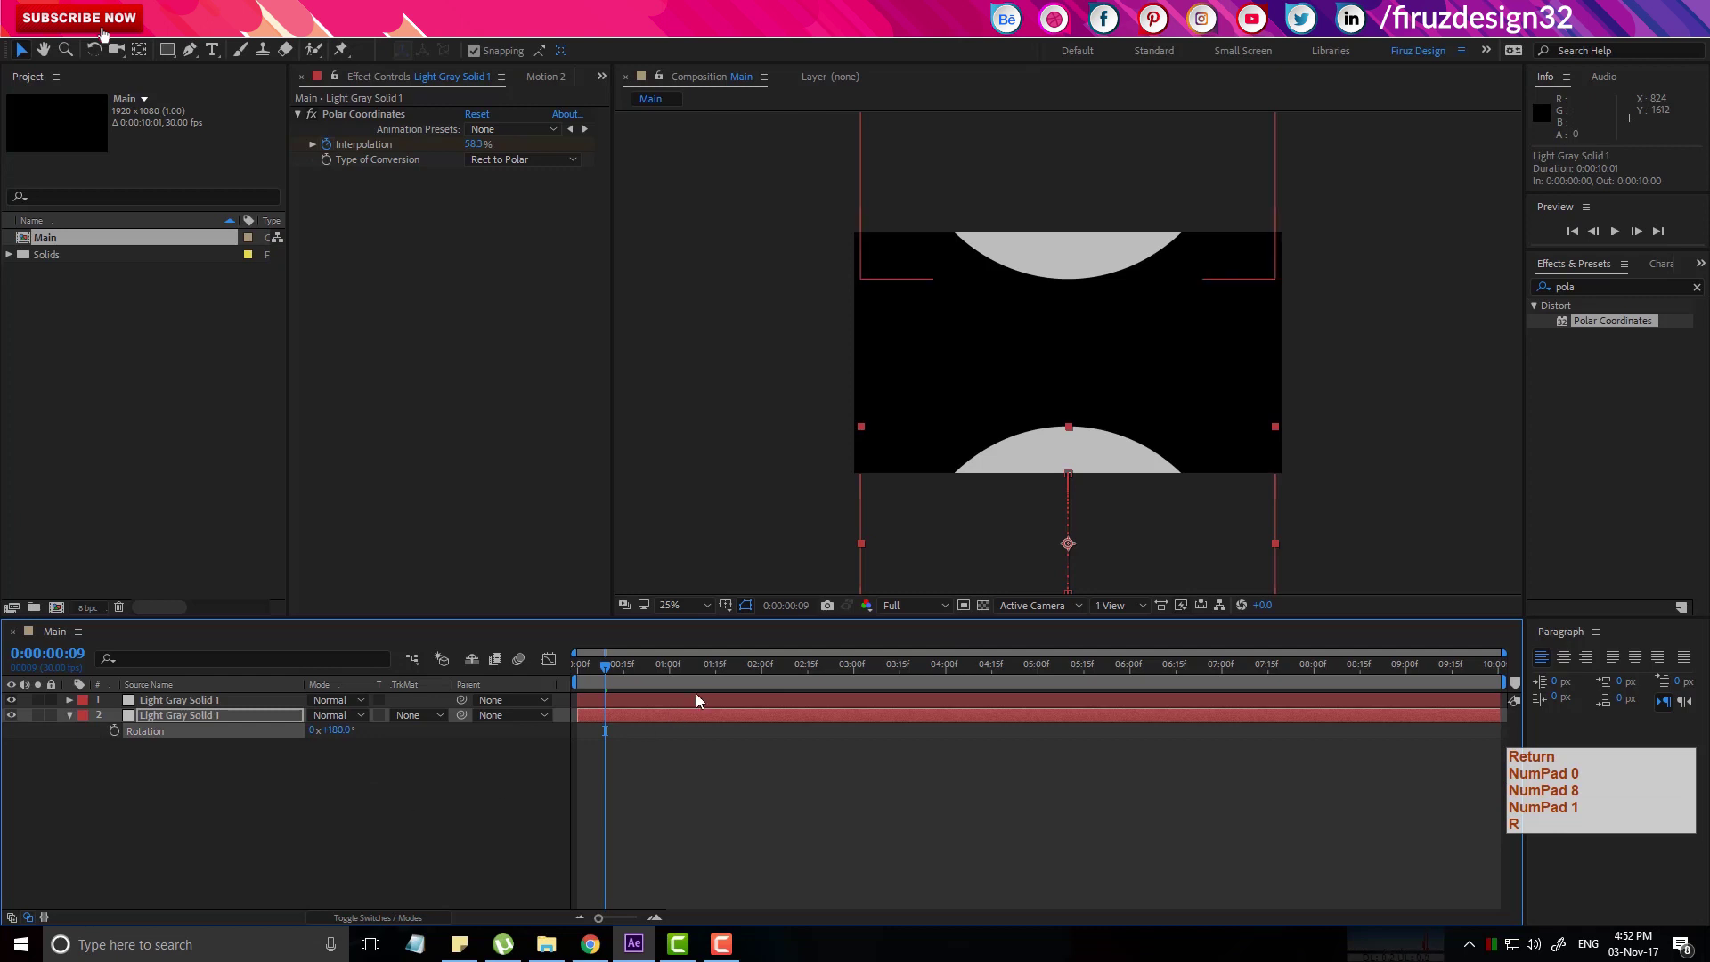
left_click(582, 682)
key("space")
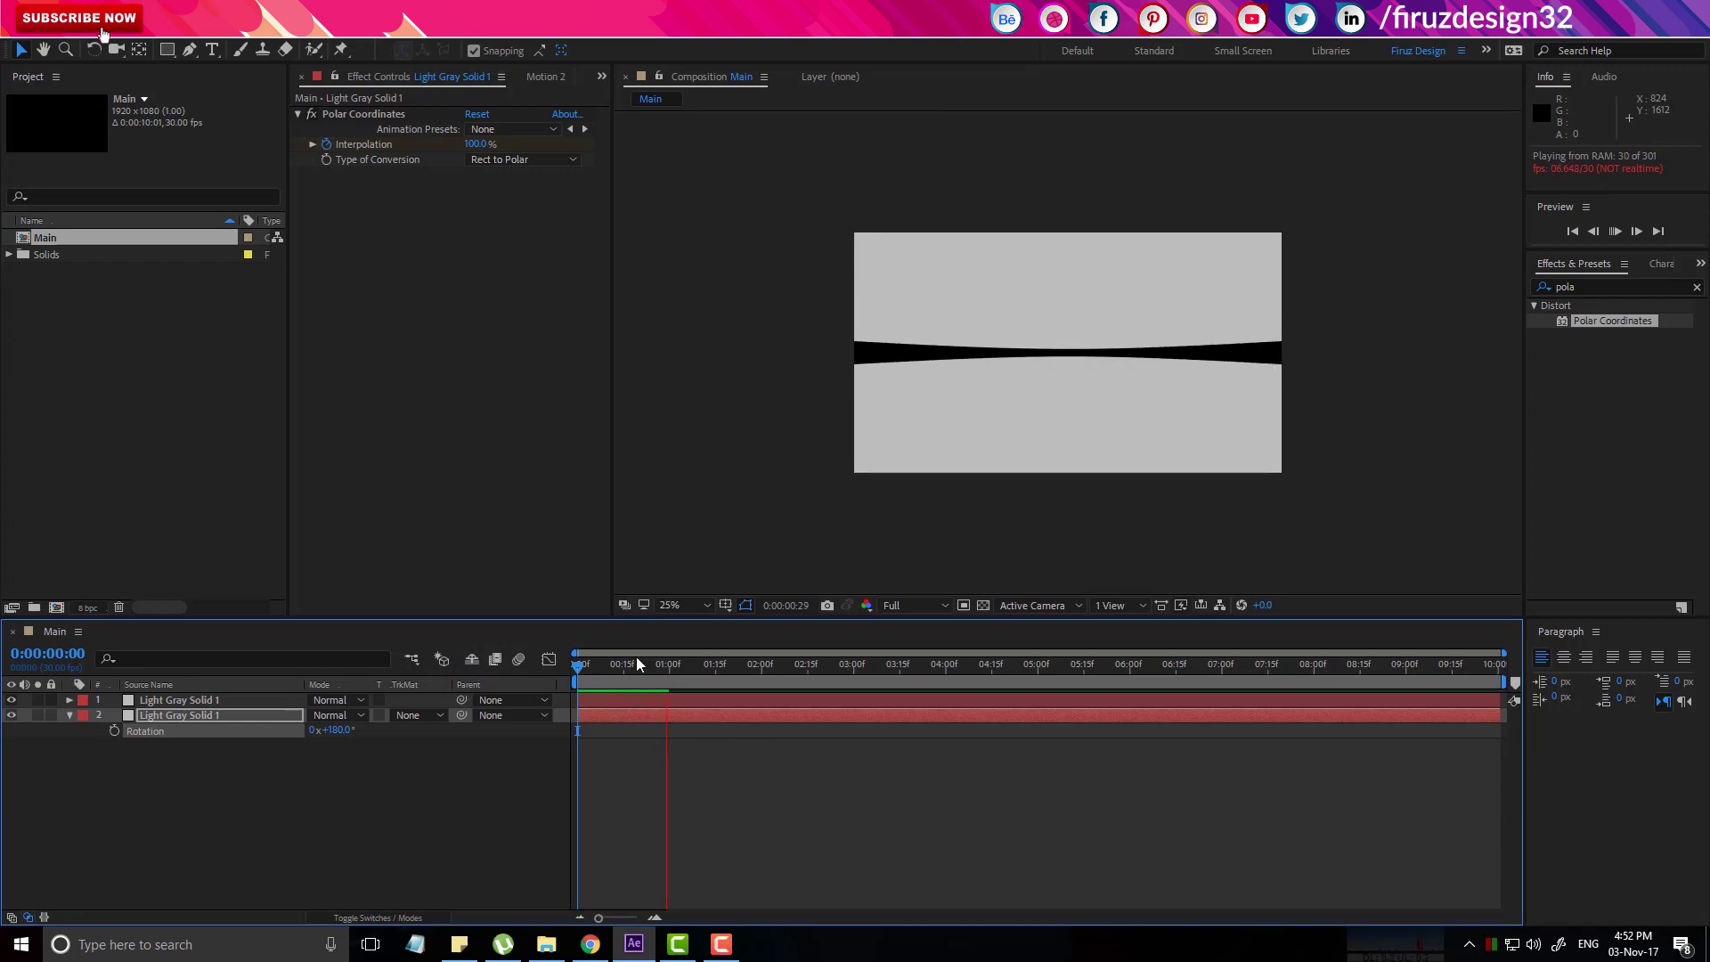
left_click(637, 674)
Pre-compose both grey solids into a composition named Matt.
left_click(578, 678)
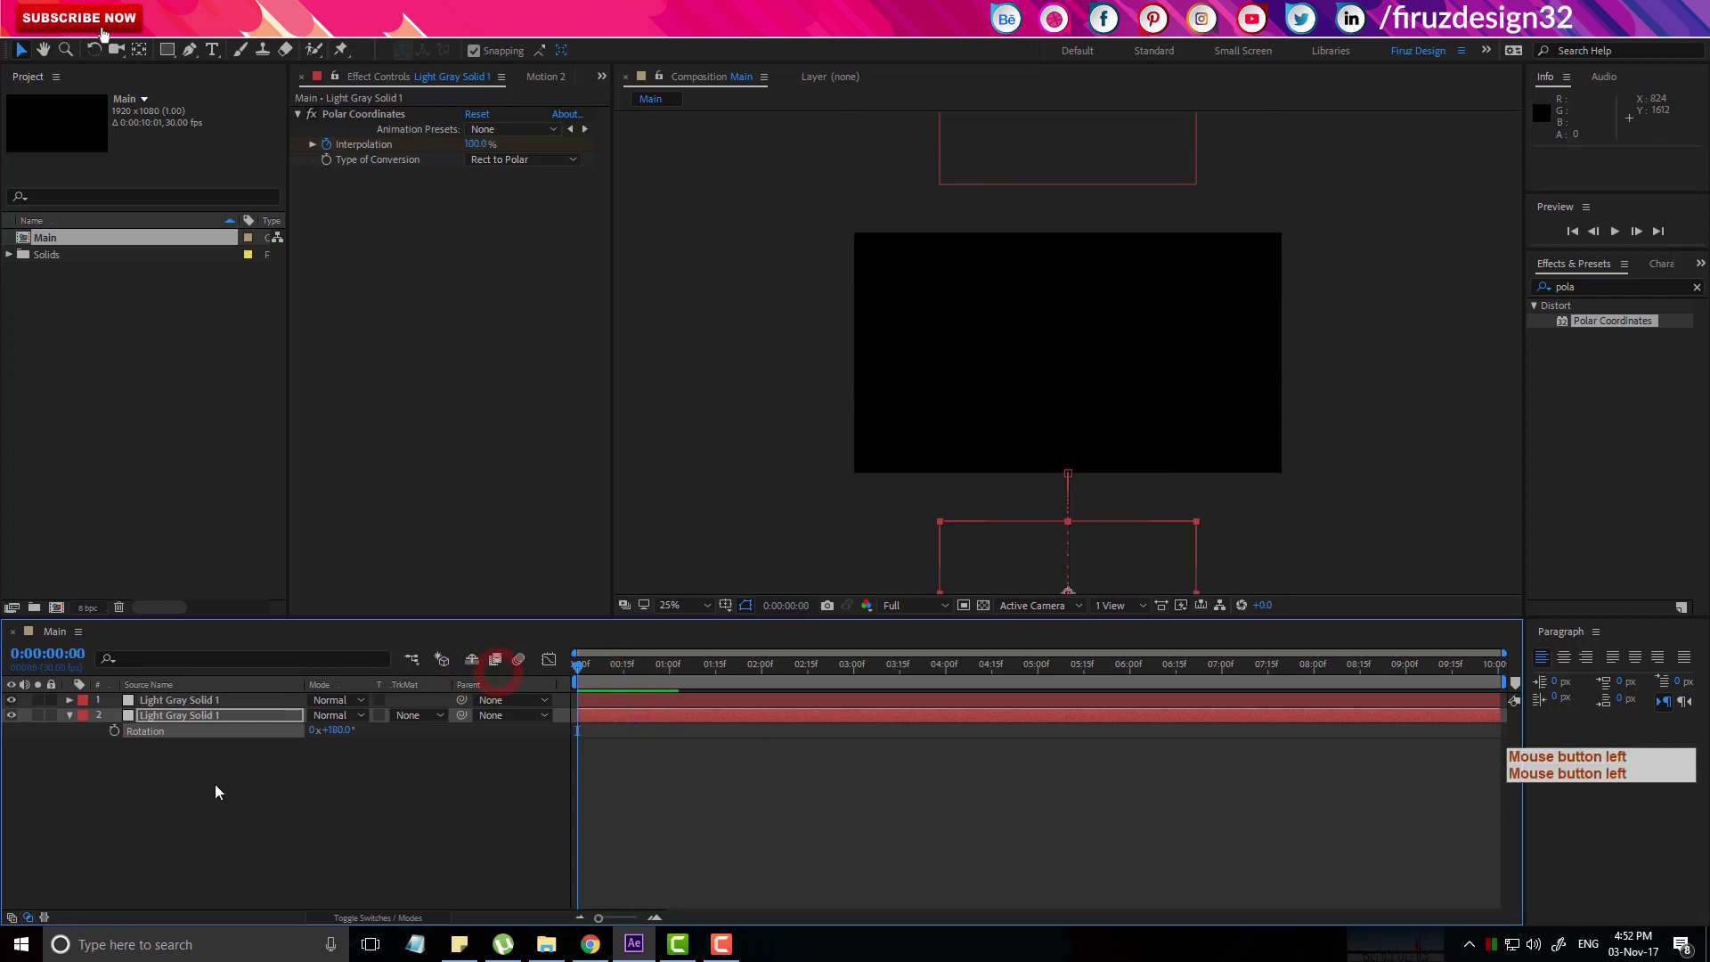
left_click(215, 717)
left_click(216, 707)
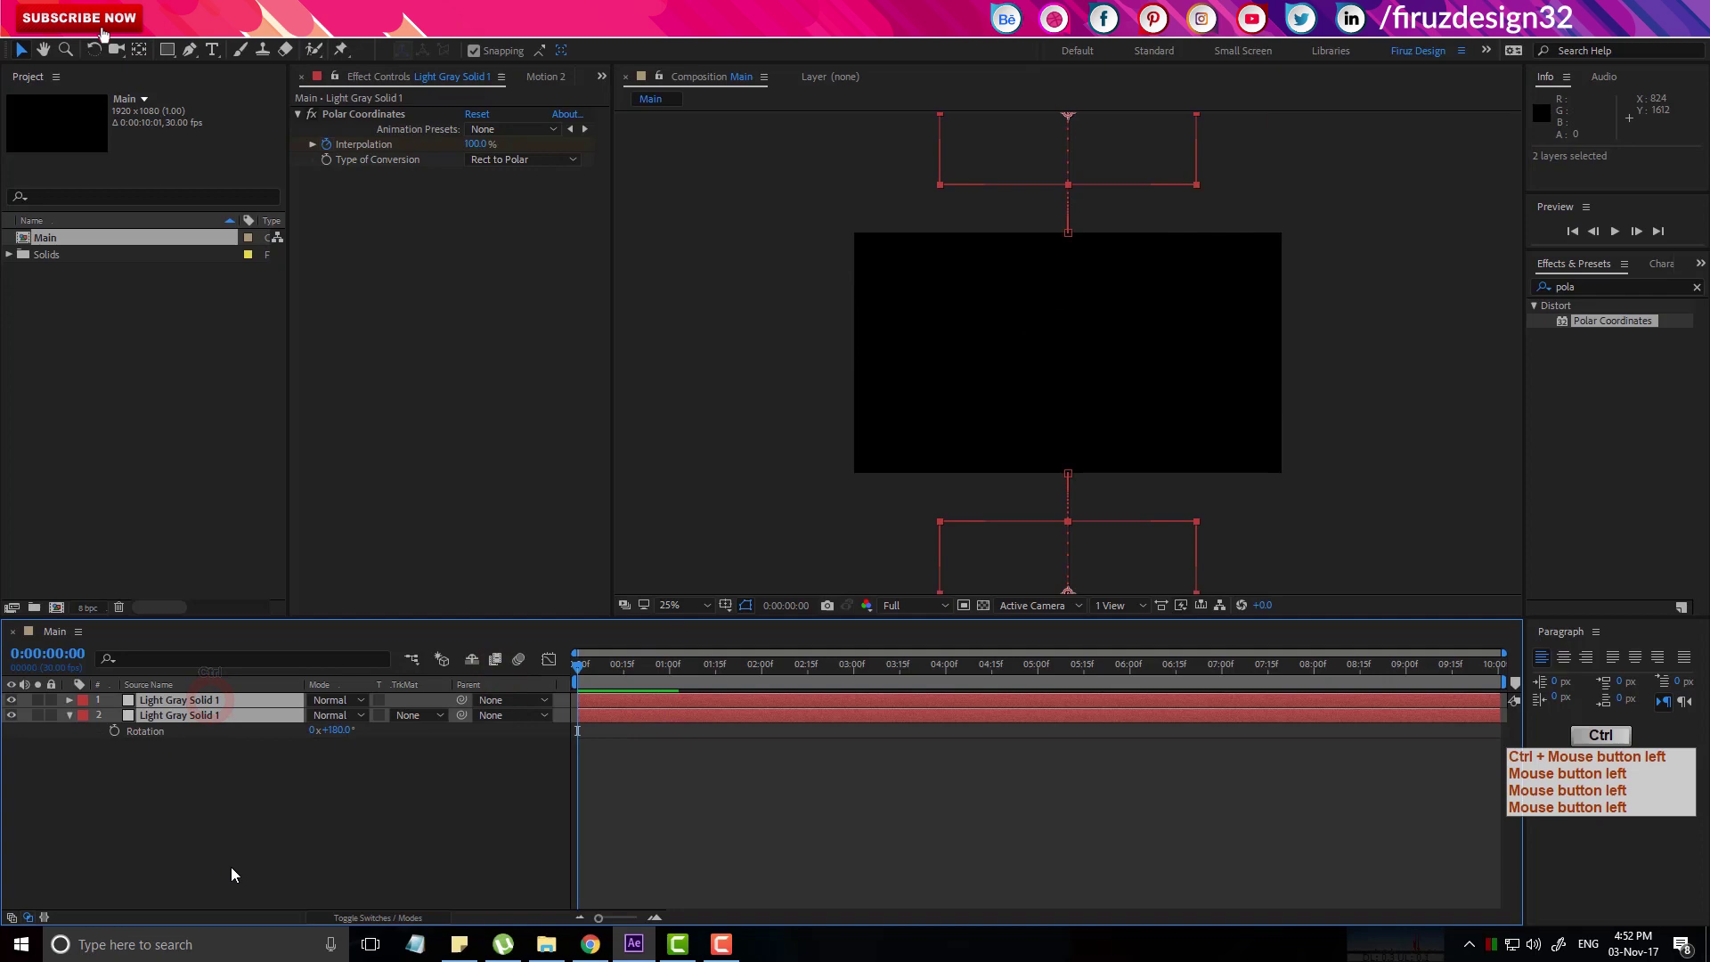
key("ctrl+shift+c")
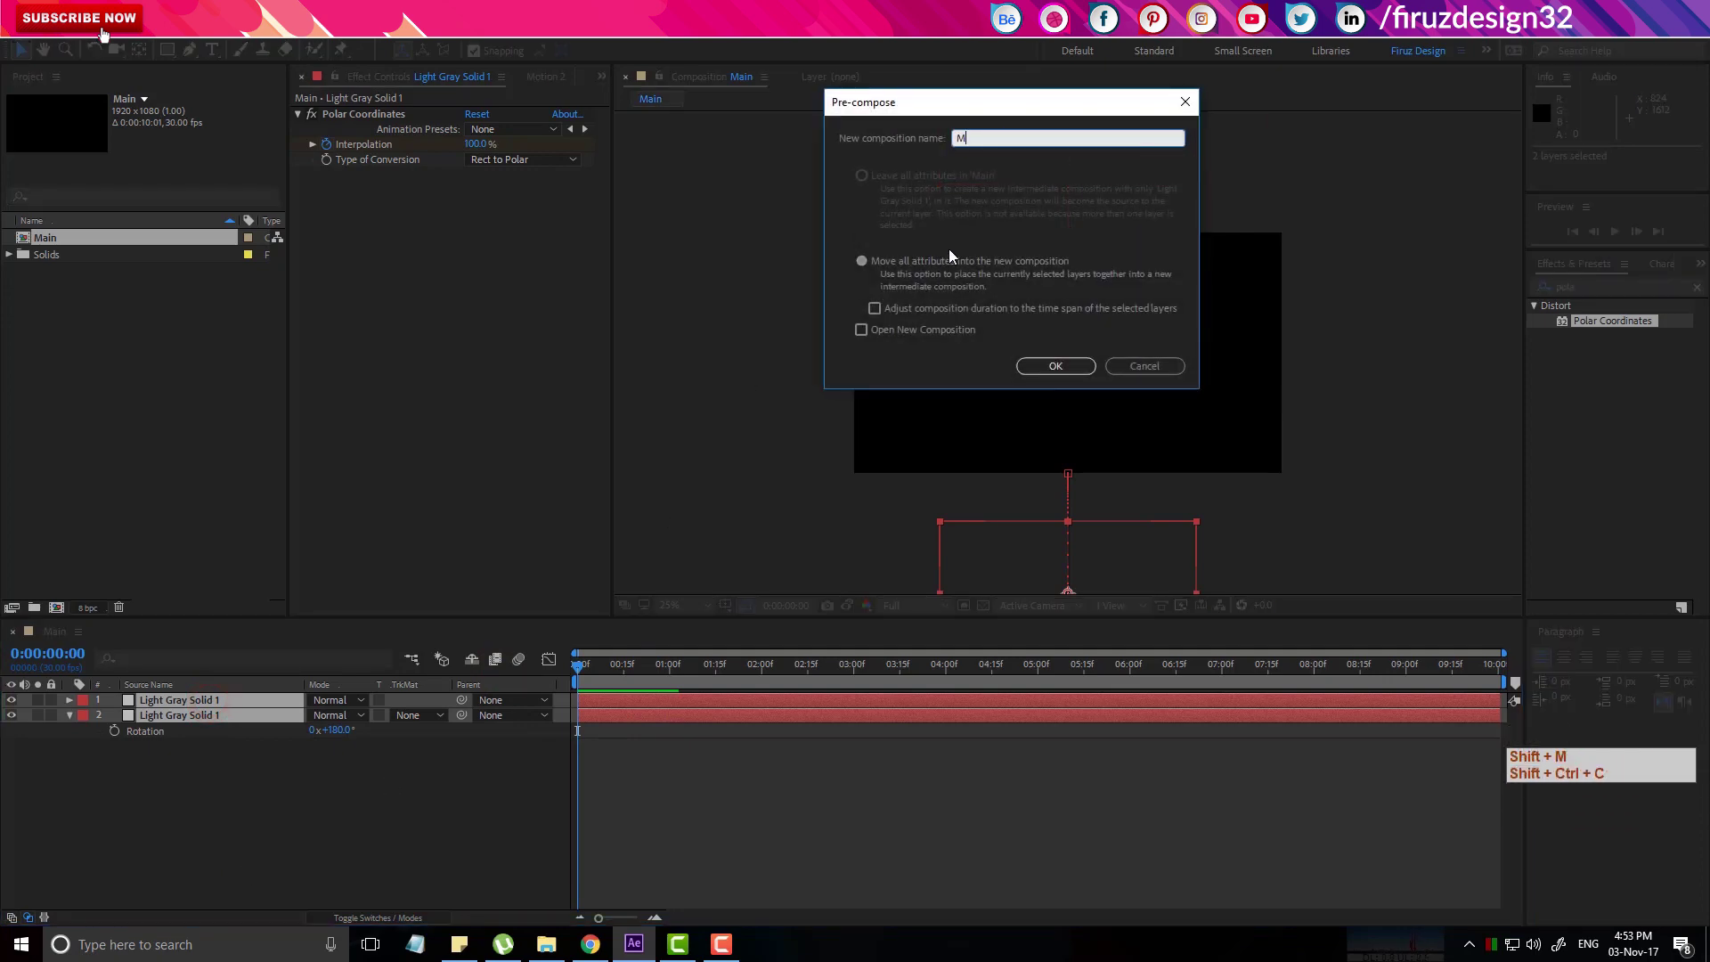
key("Return")
key("Return")
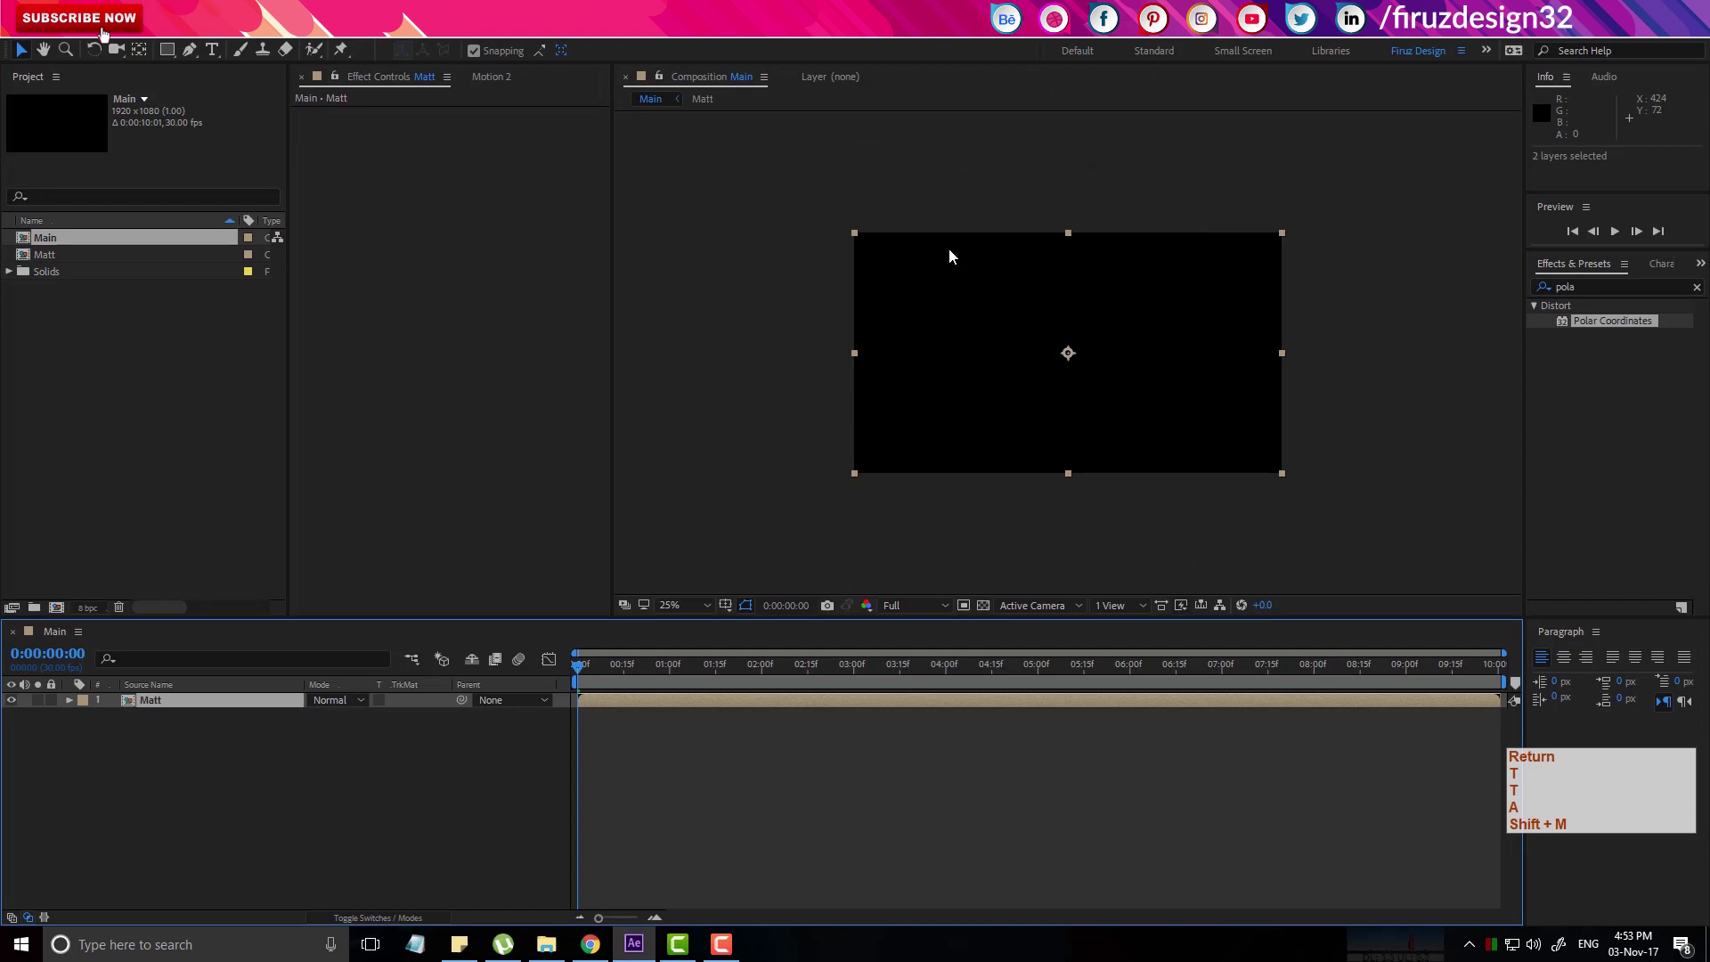
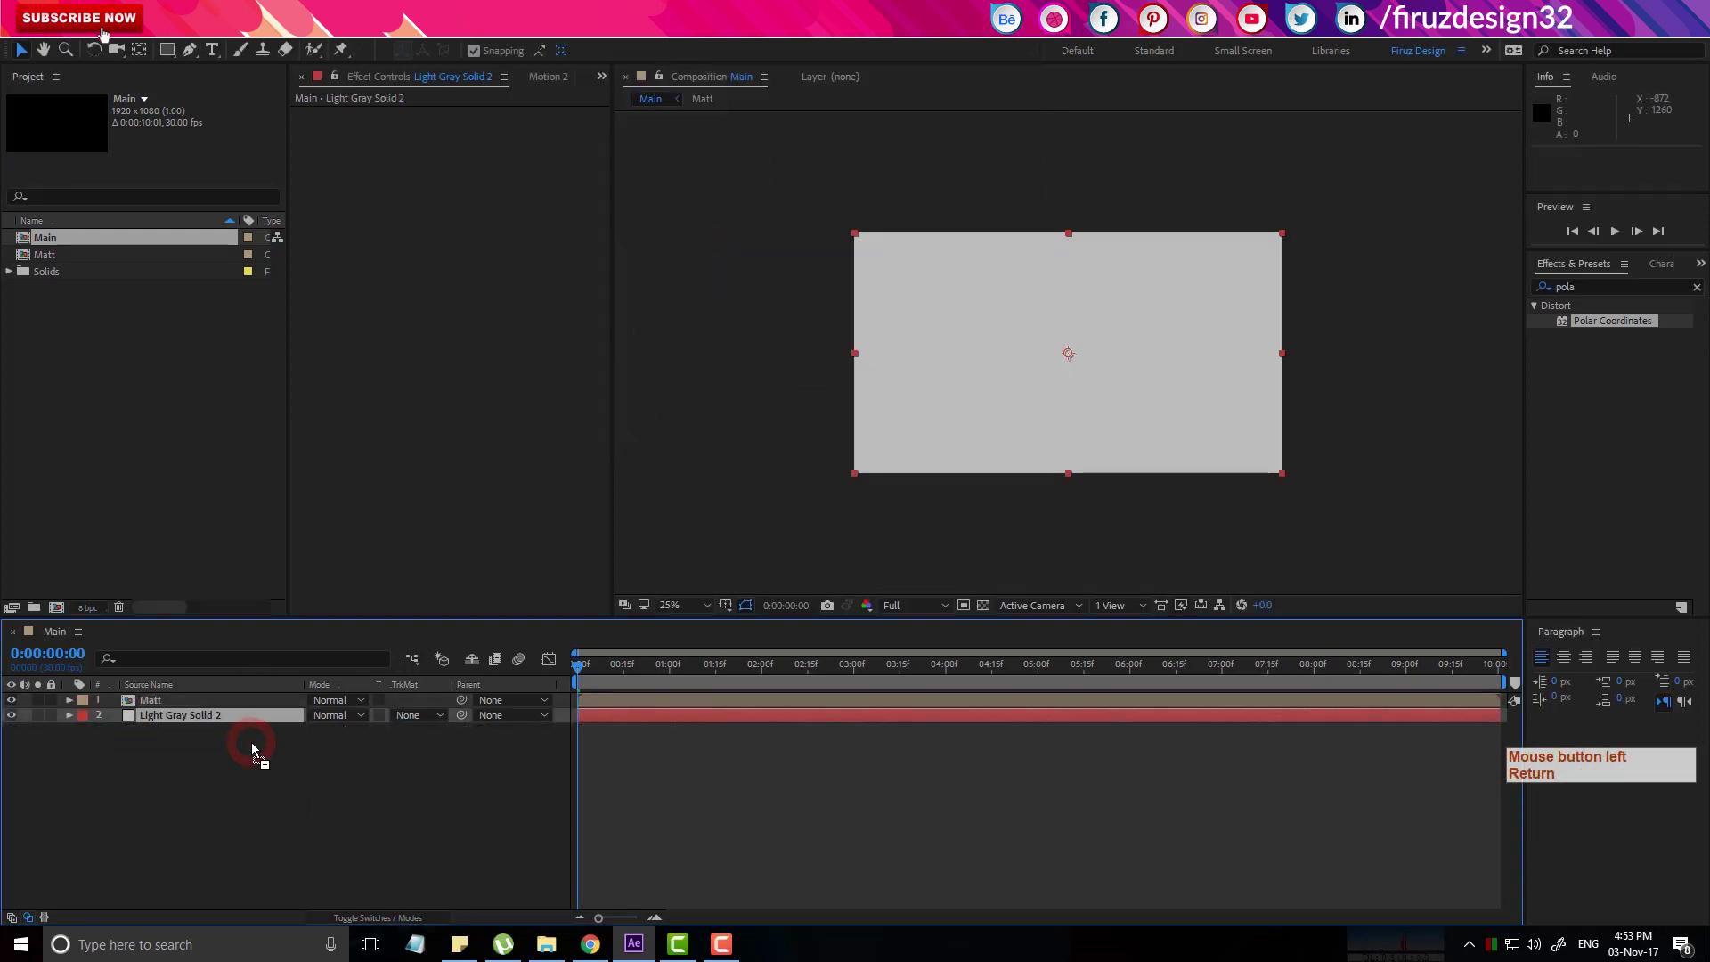
Pre-compose the new grey solid into a composition named Image.
key("ctrl+shift+c")
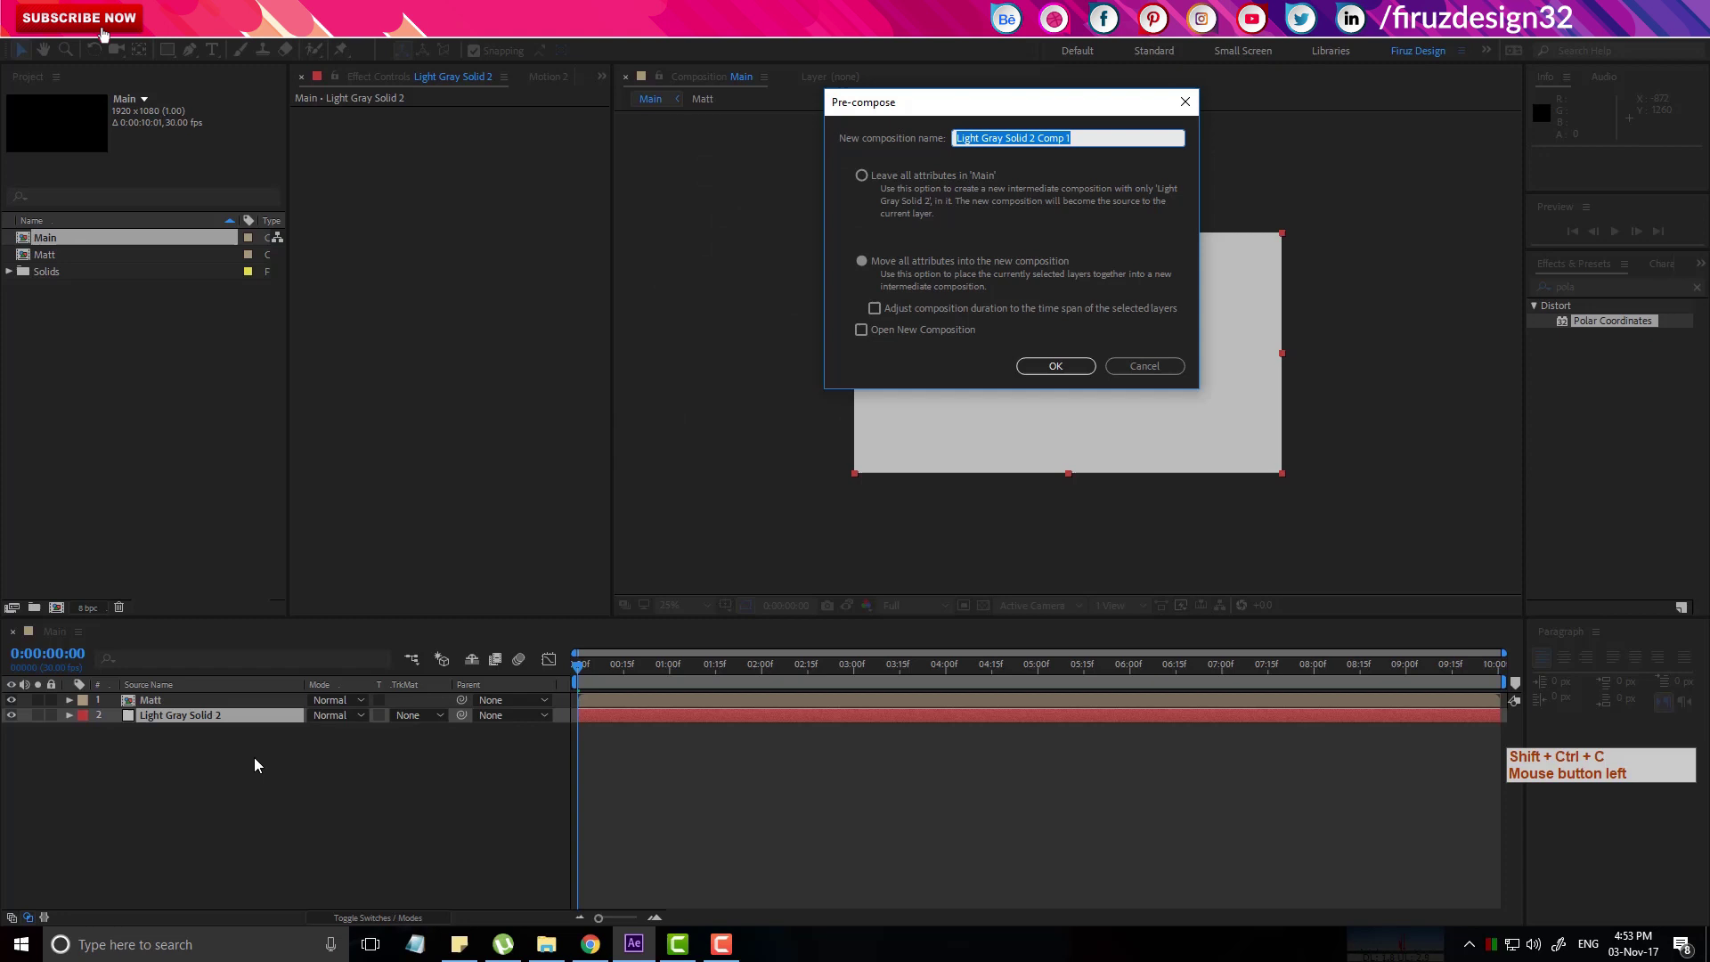
left_click(1188, 245)
key("shift+i")
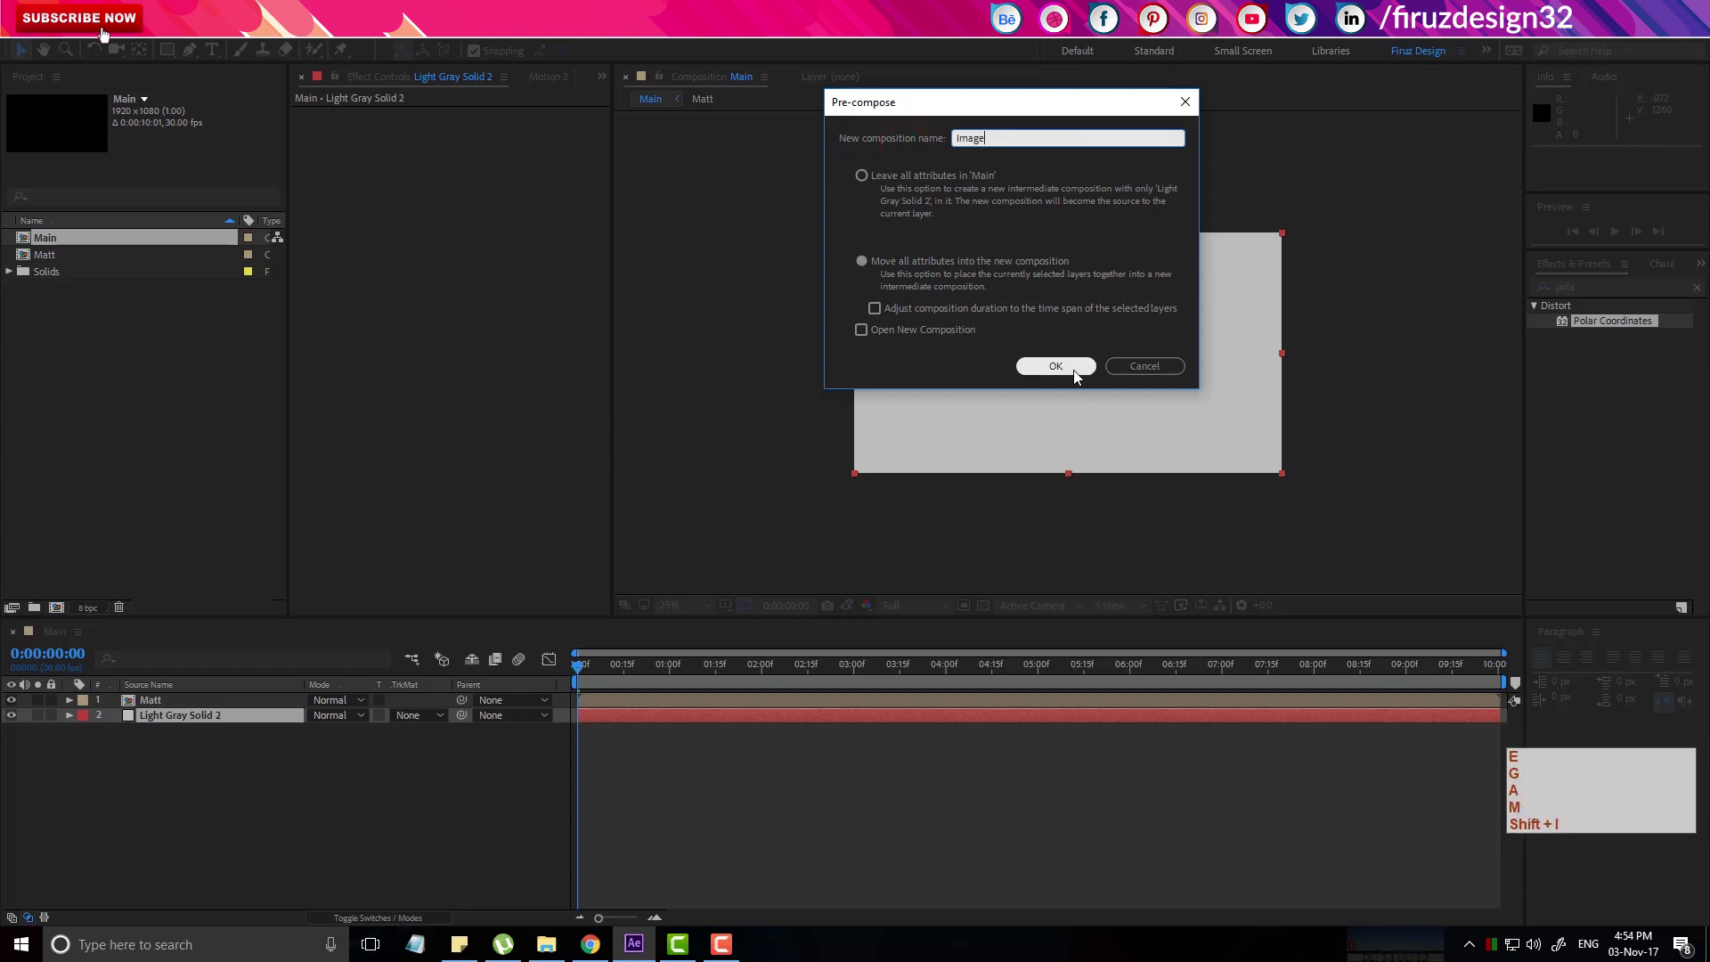
left_click(1079, 372)
Set the Image layer's track matte to Alpha Matte using Matt, then enter the Image comp.
left_click(256, 735)
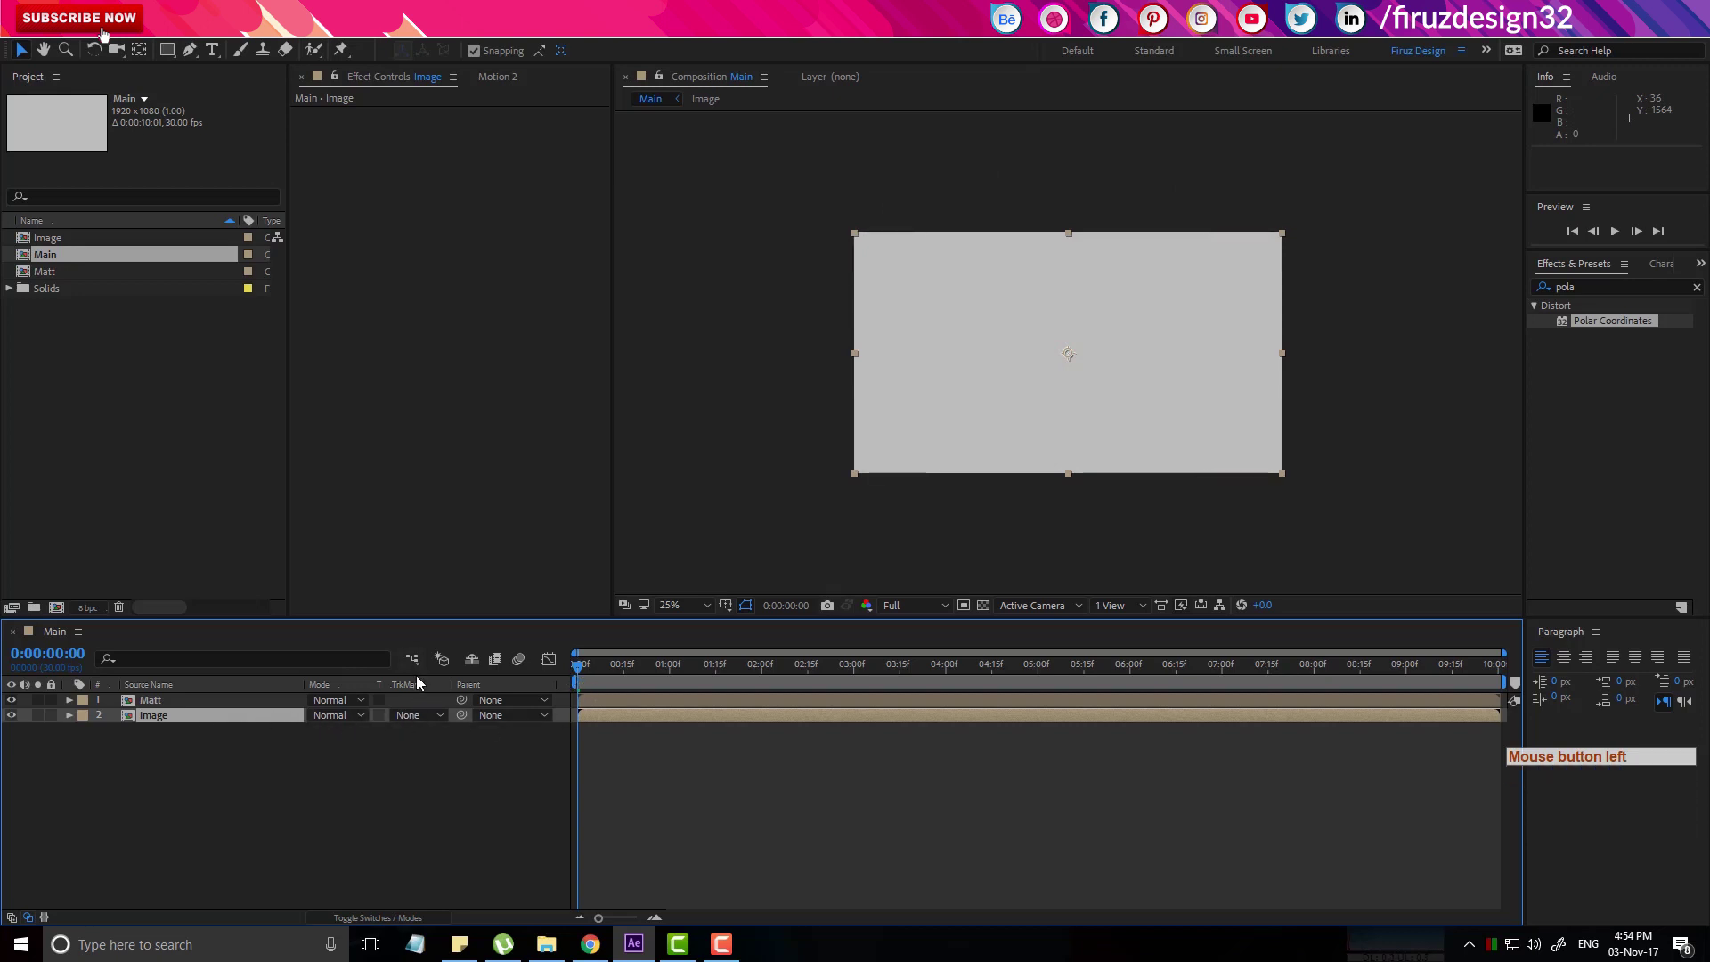
left_click(399, 928)
left_click(399, 928)
left_click(424, 724)
left_click(454, 774)
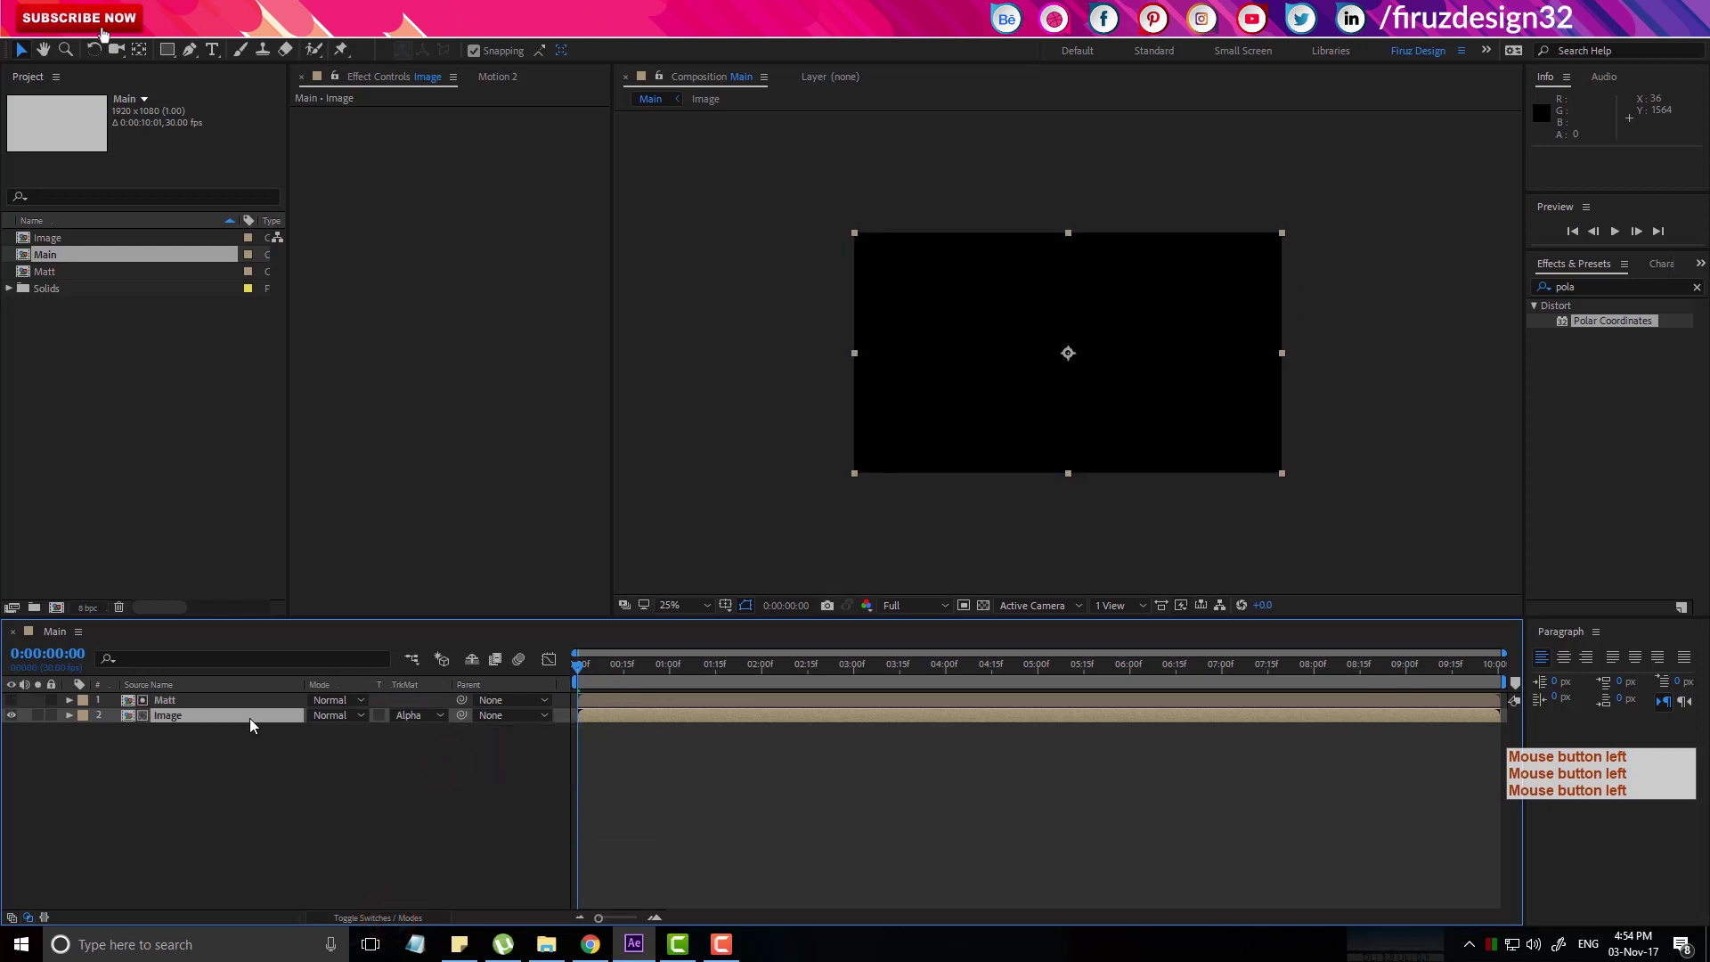
left_click(232, 723)
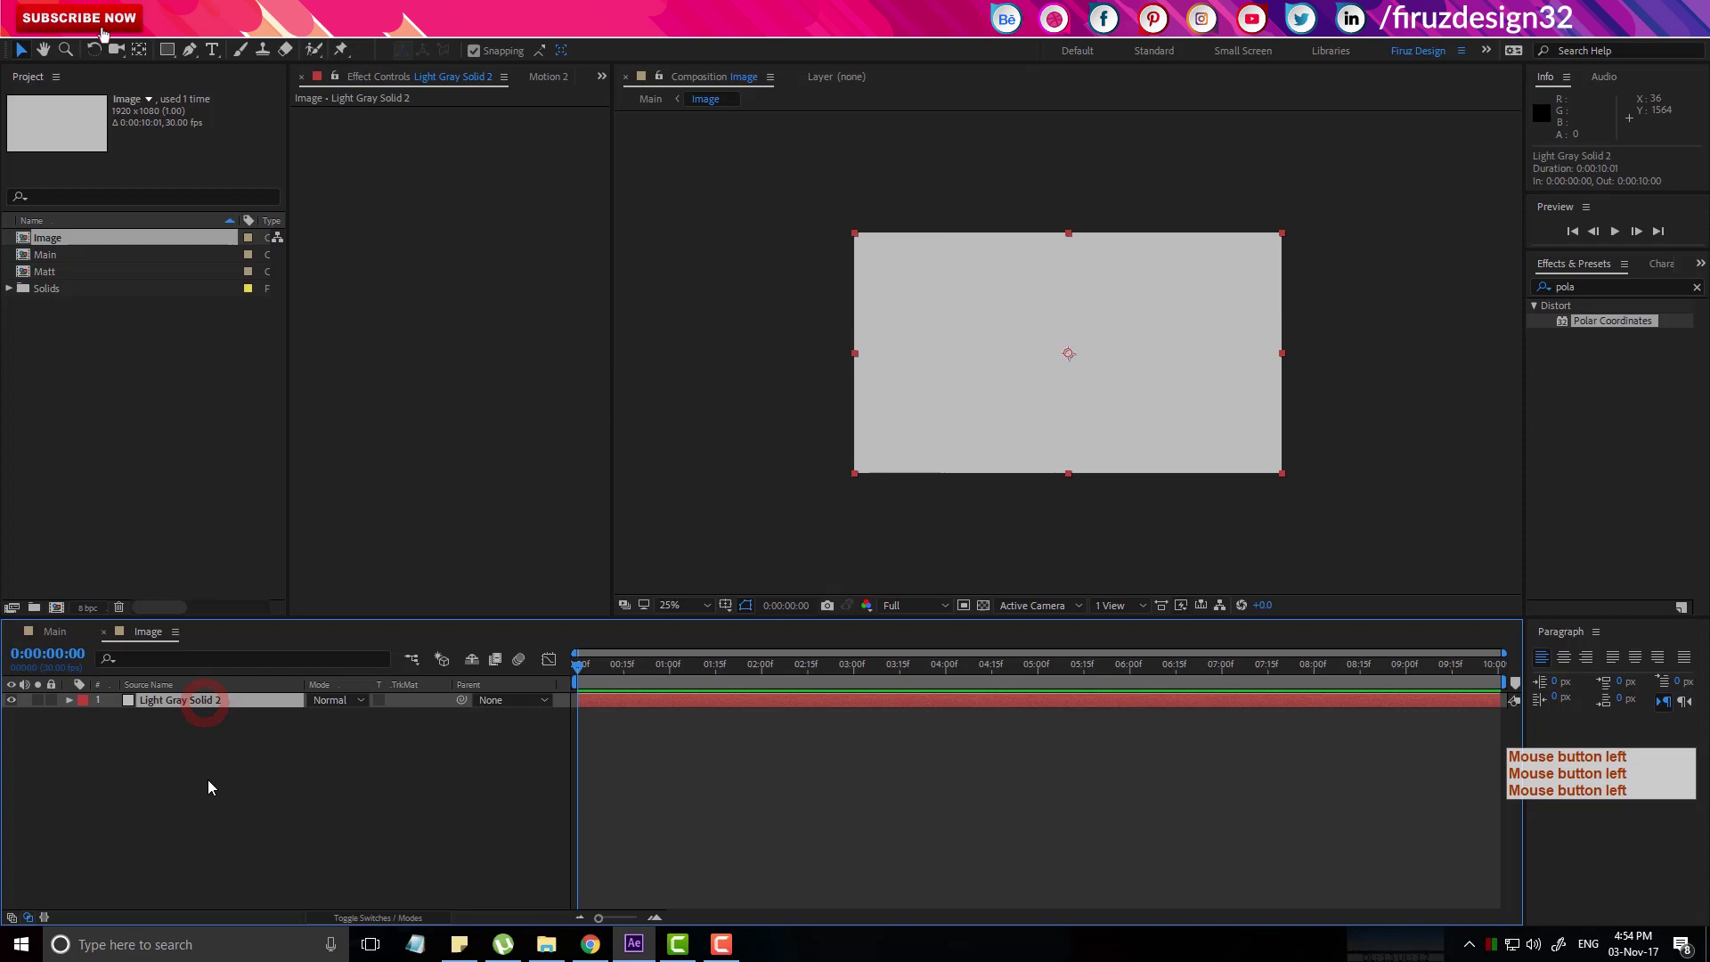
Import the four JPG photos into the project.
key("Delete")
left_click(159, 412)
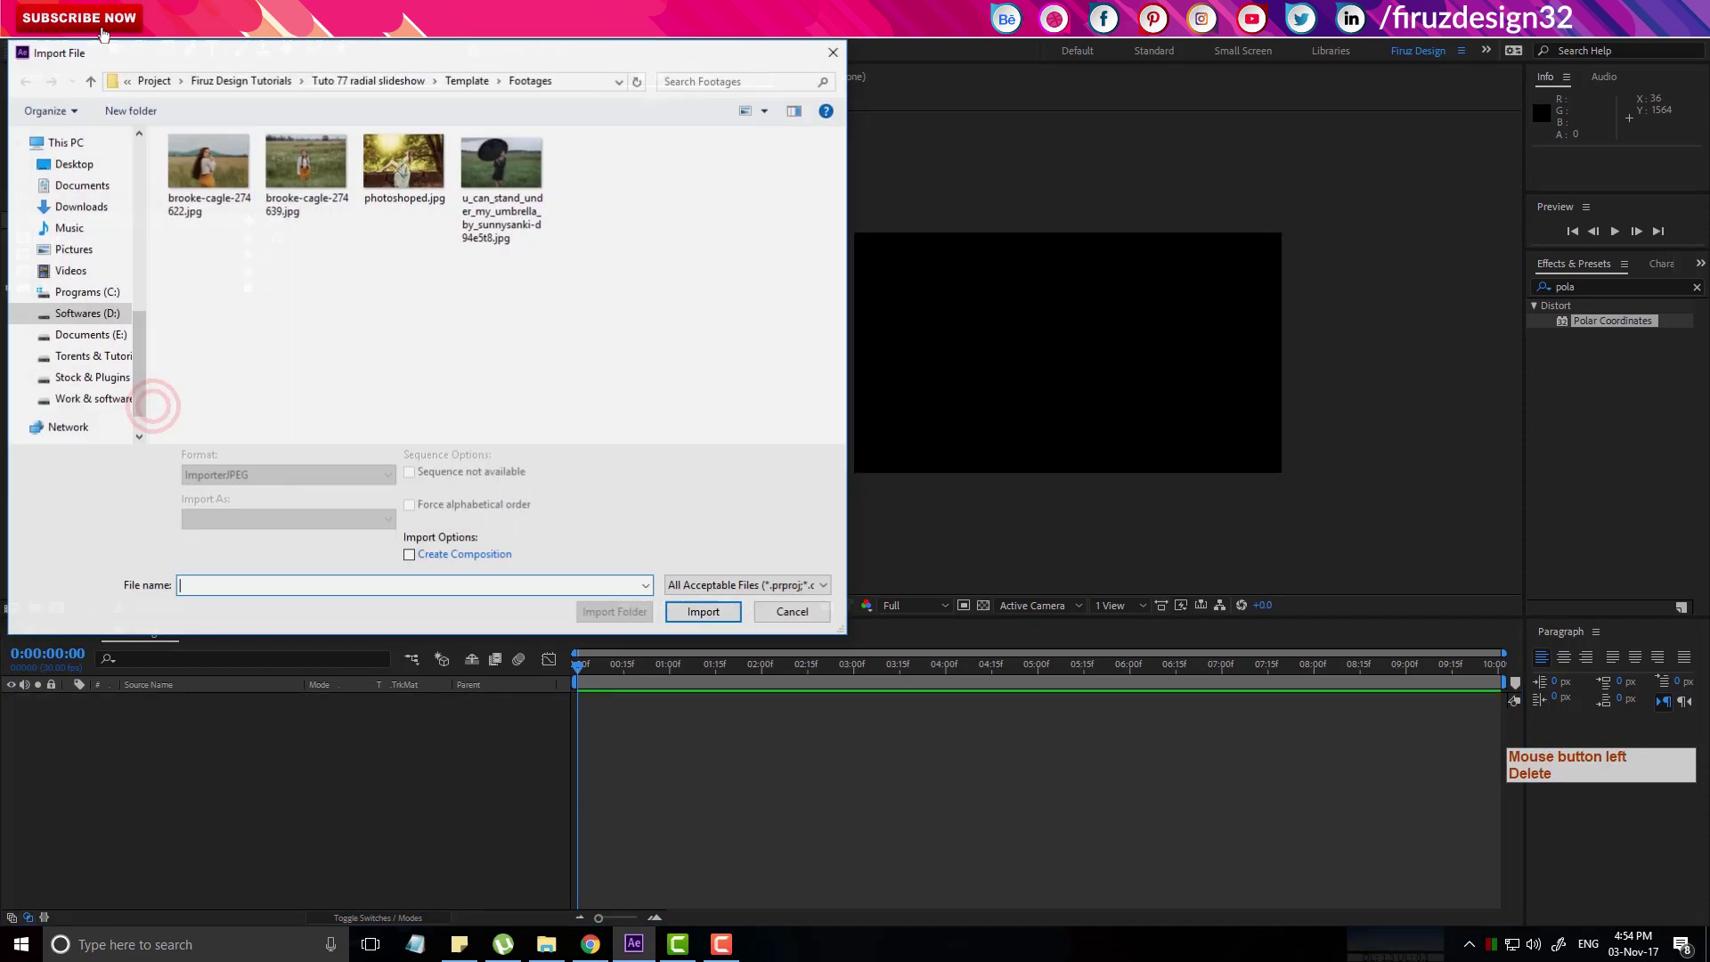
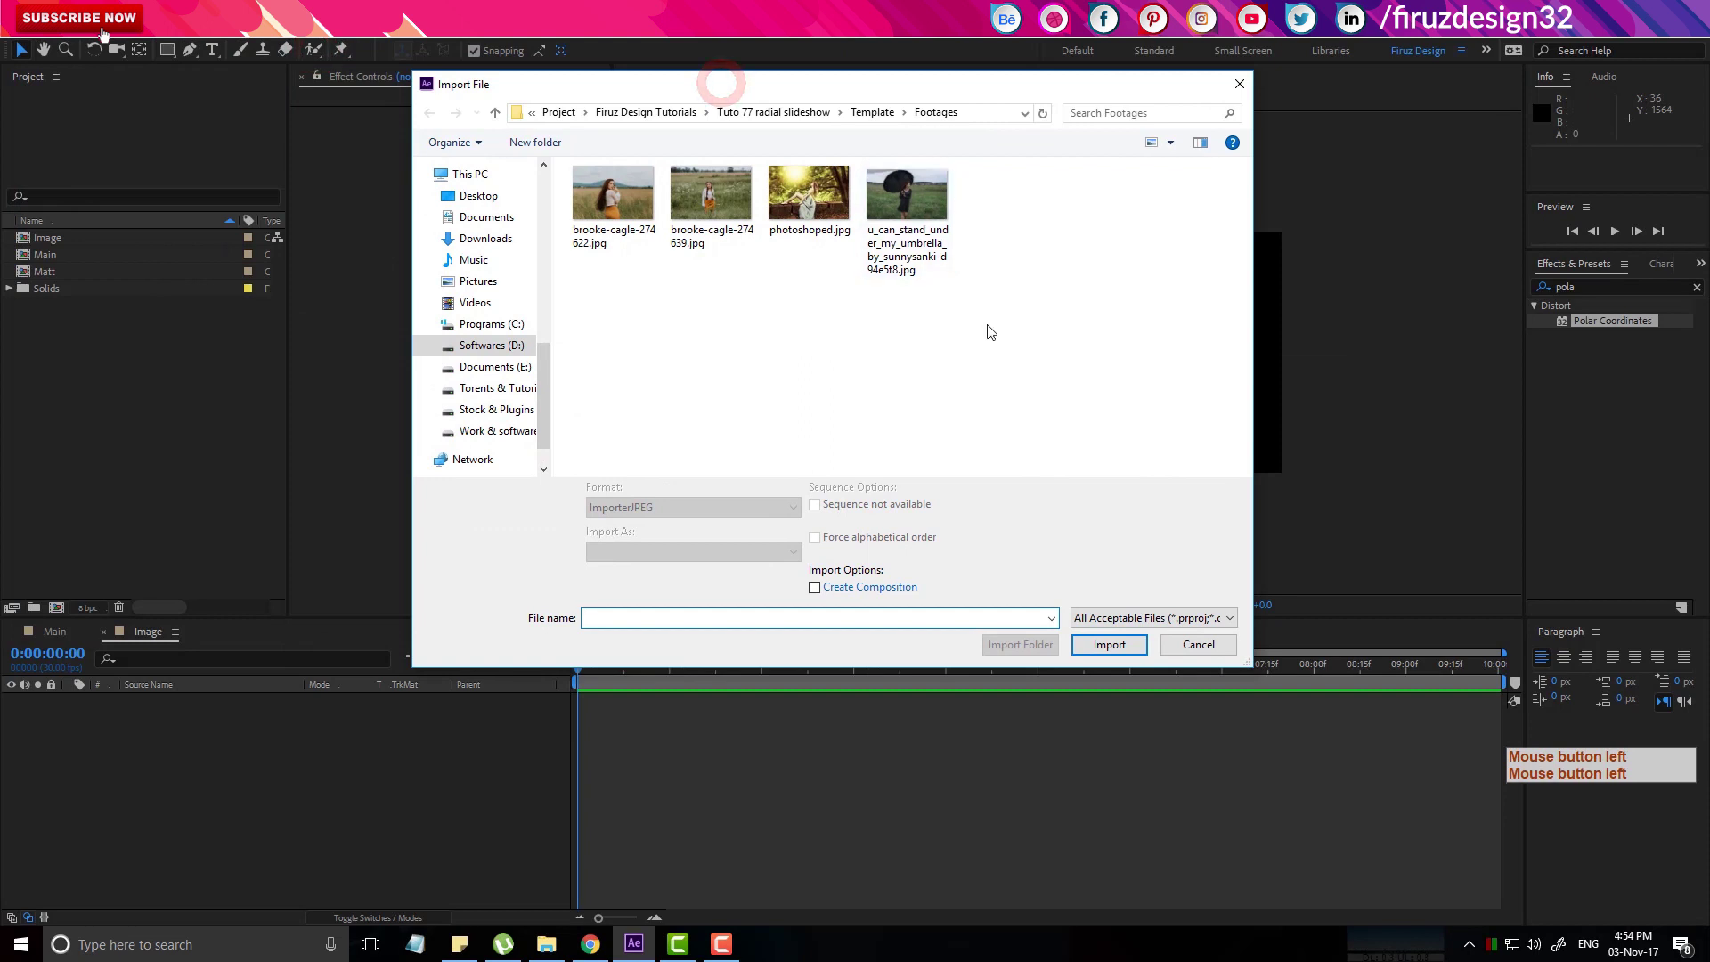
left_click(923, 280)
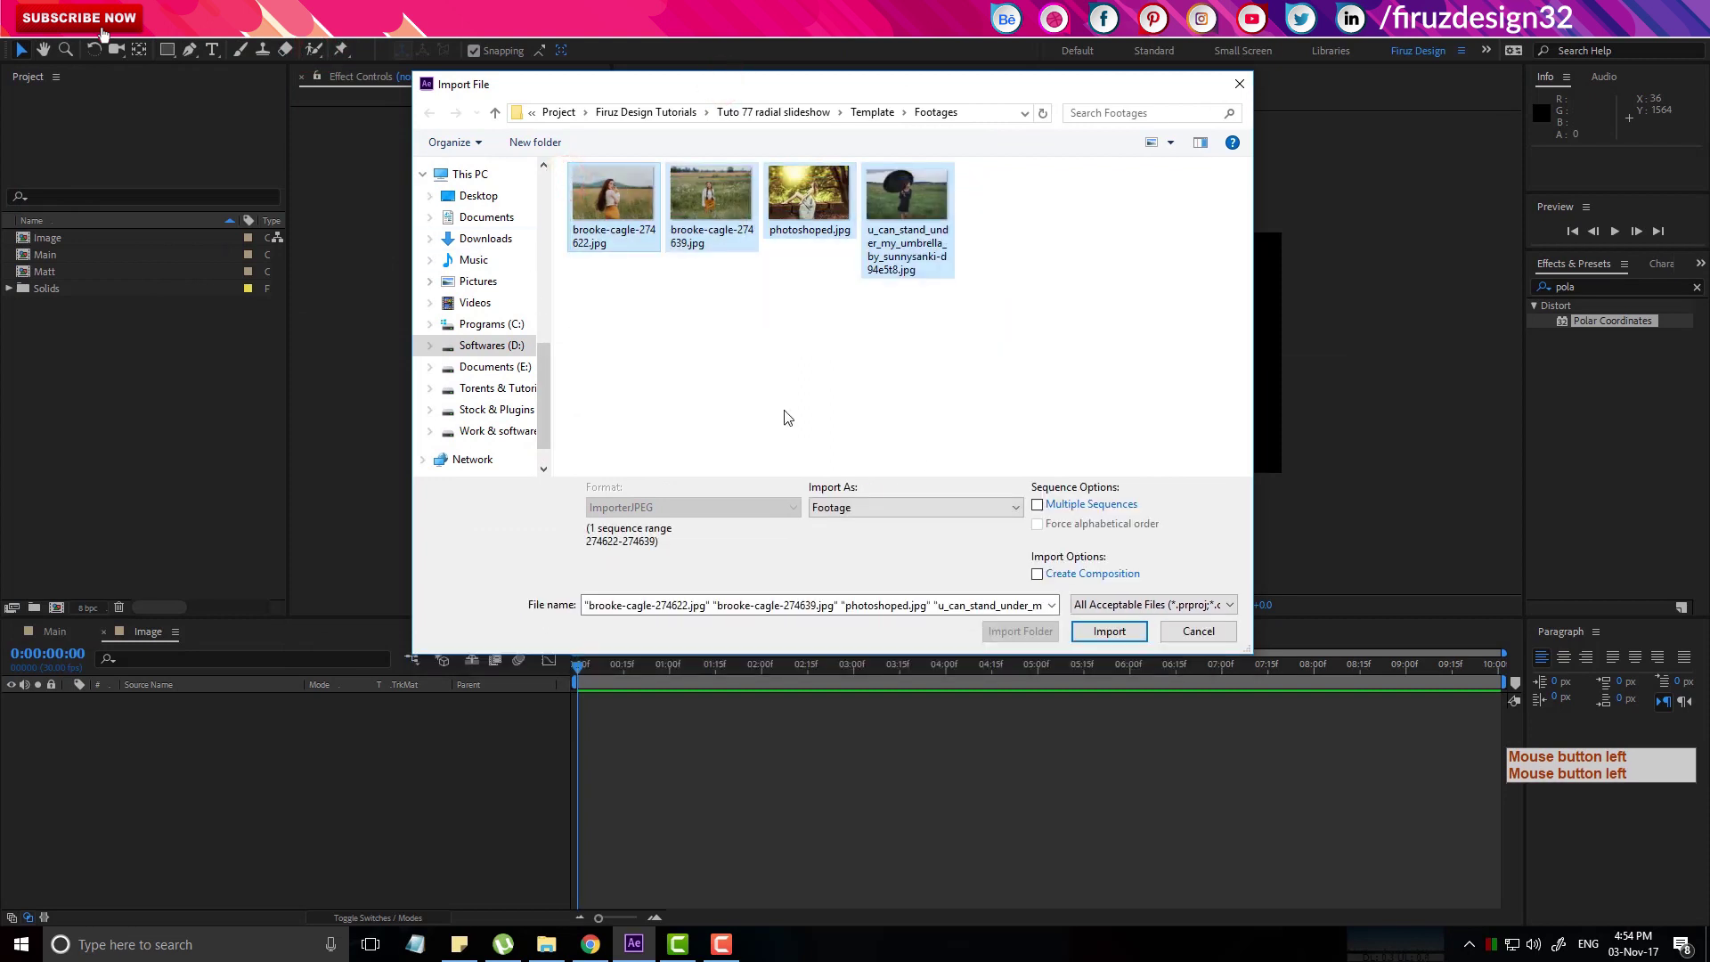
left_click(1123, 636)
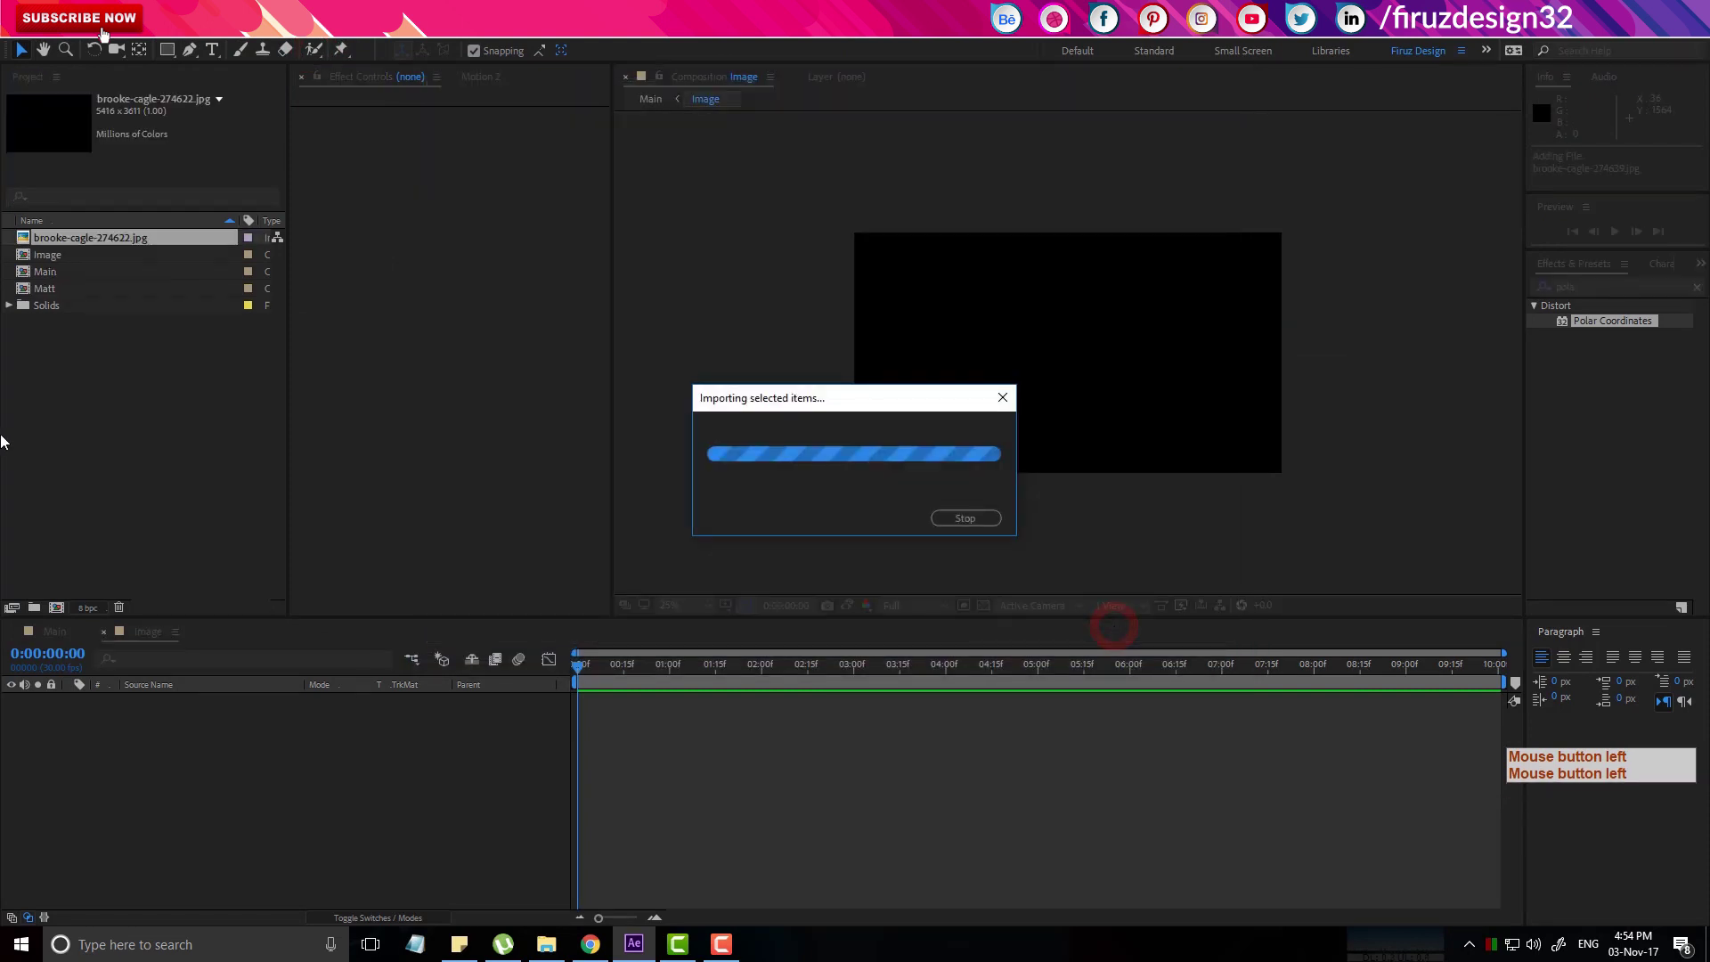
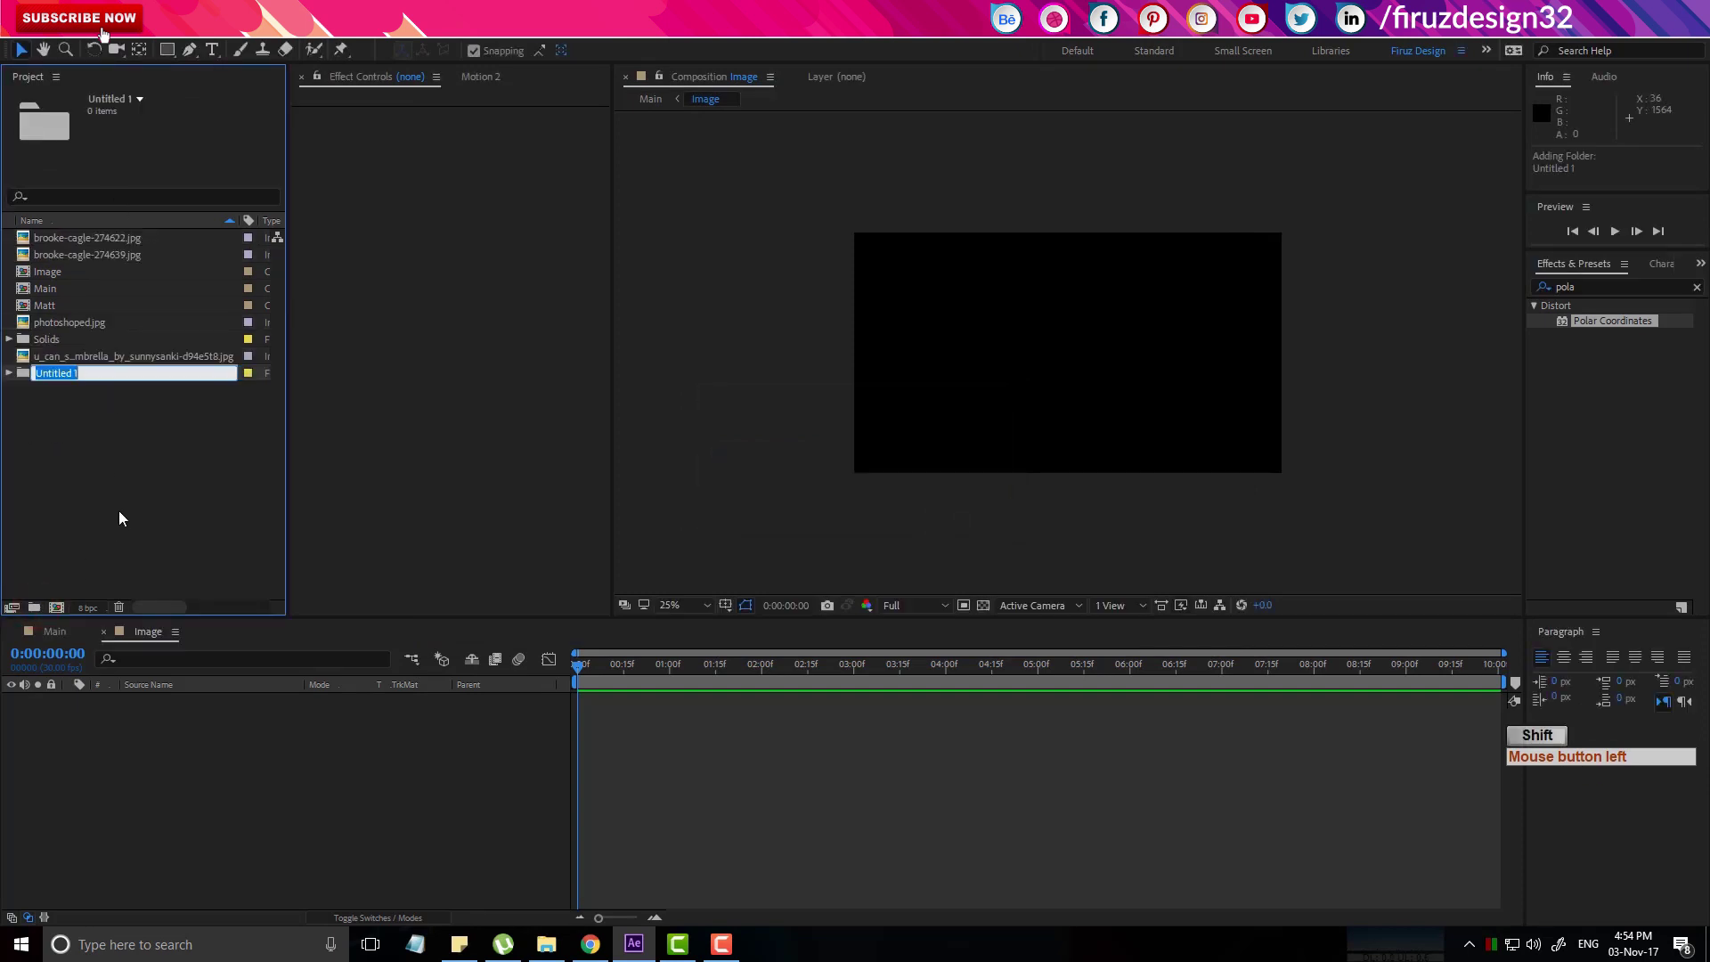
Create an Image folder, move the four photos into it, and pick the forest photo.
key("Return")
left_click(83, 348)
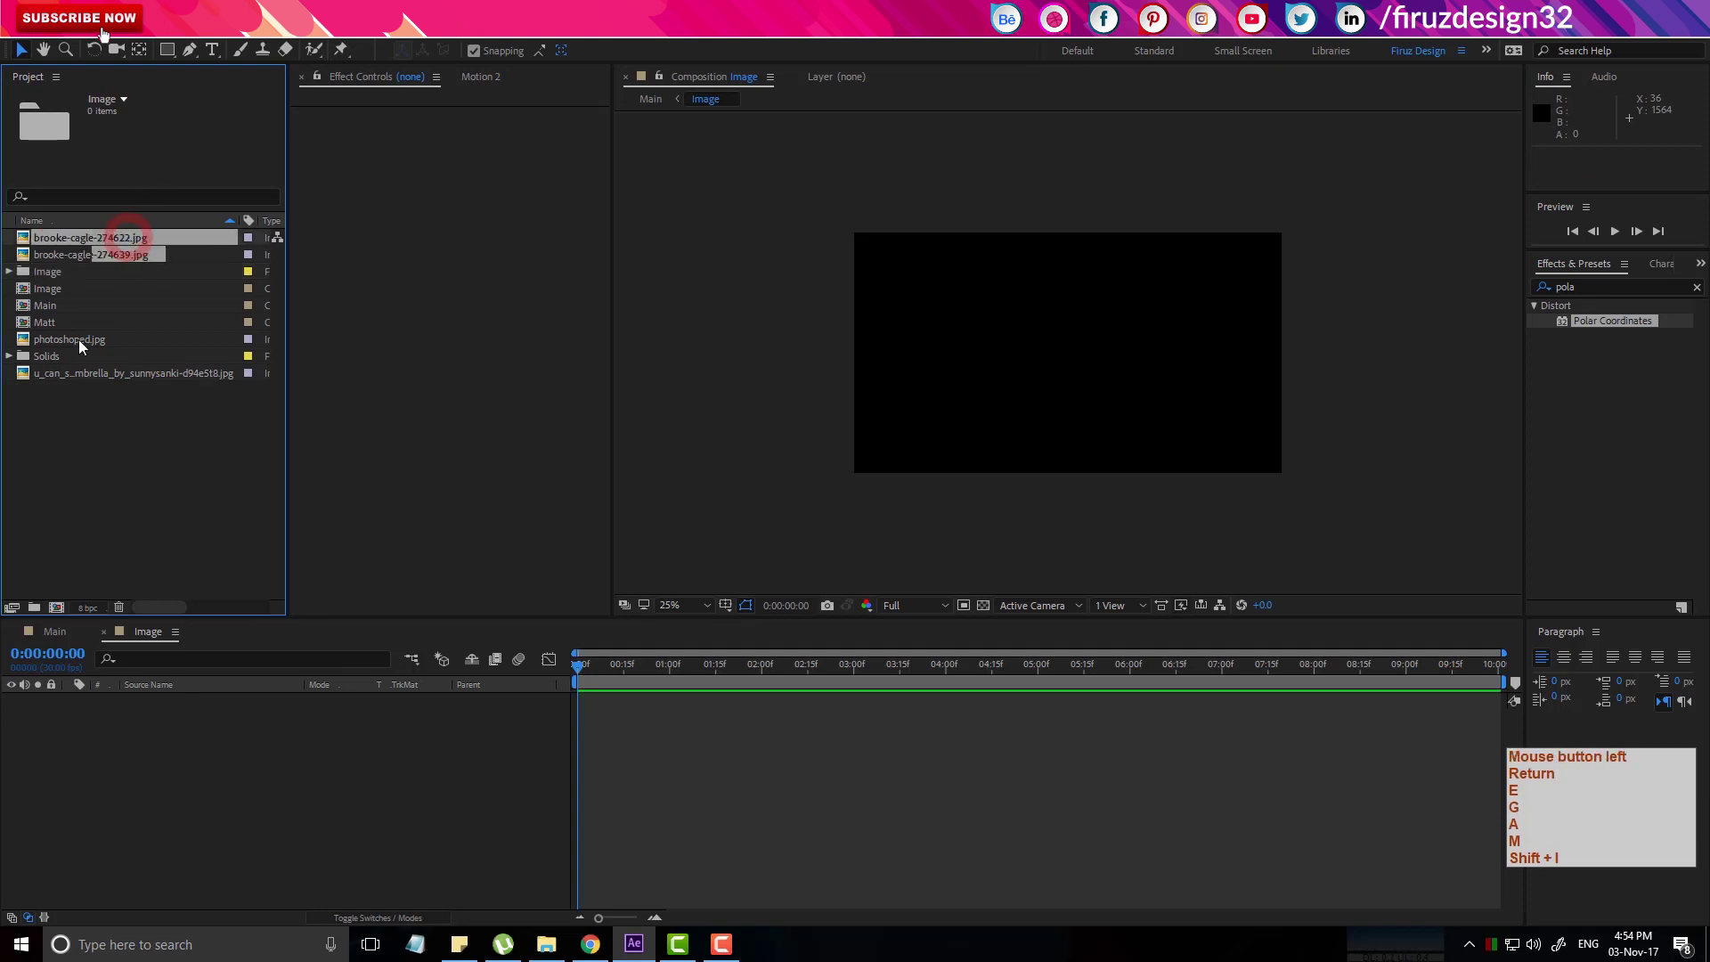
double_click(84, 347)
left_click(92, 384)
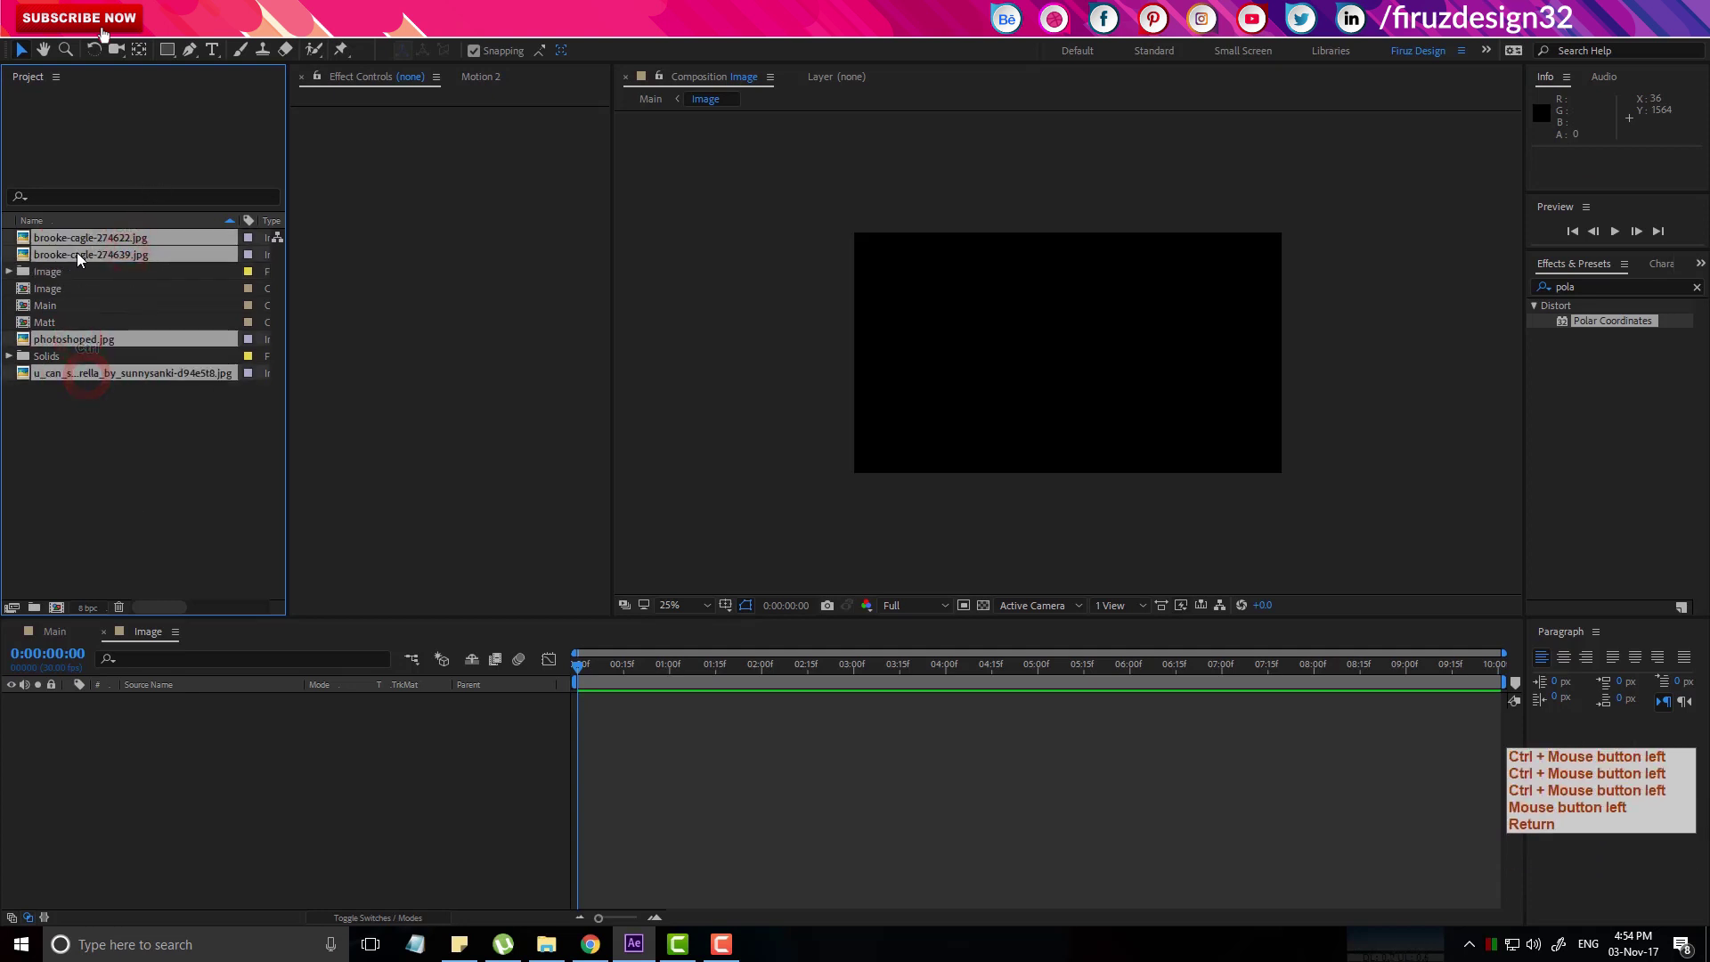
left_click(82, 263)
left_click(14, 242)
left_click(116, 474)
left_click(89, 300)
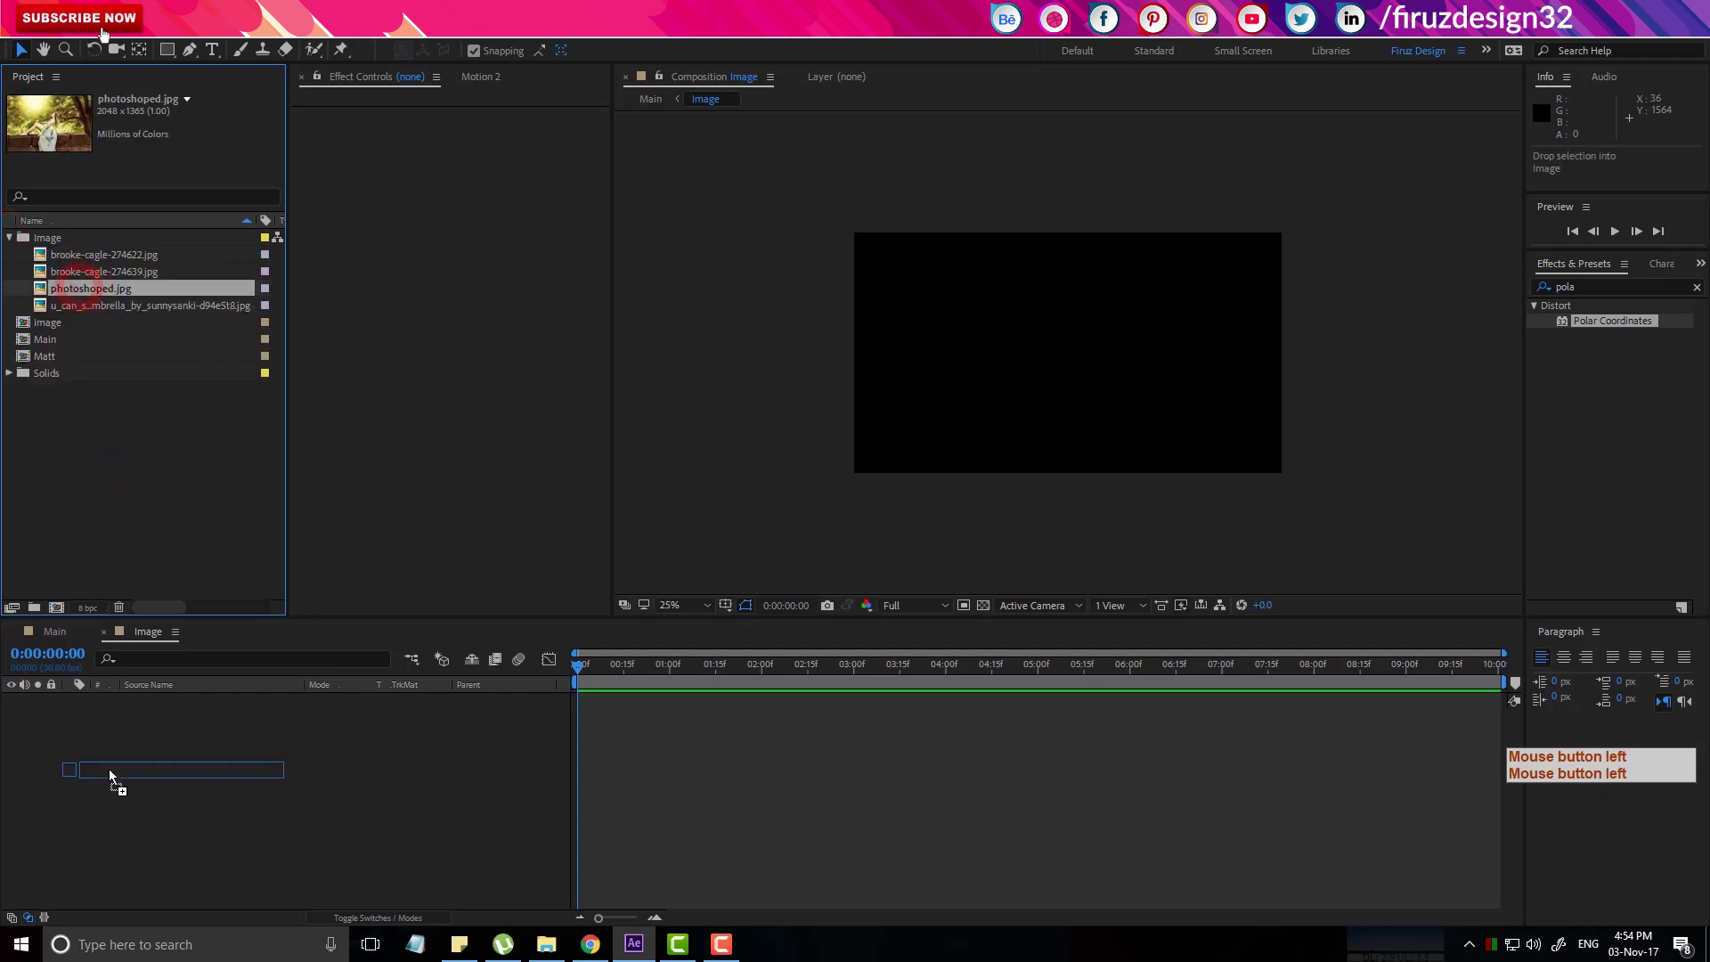
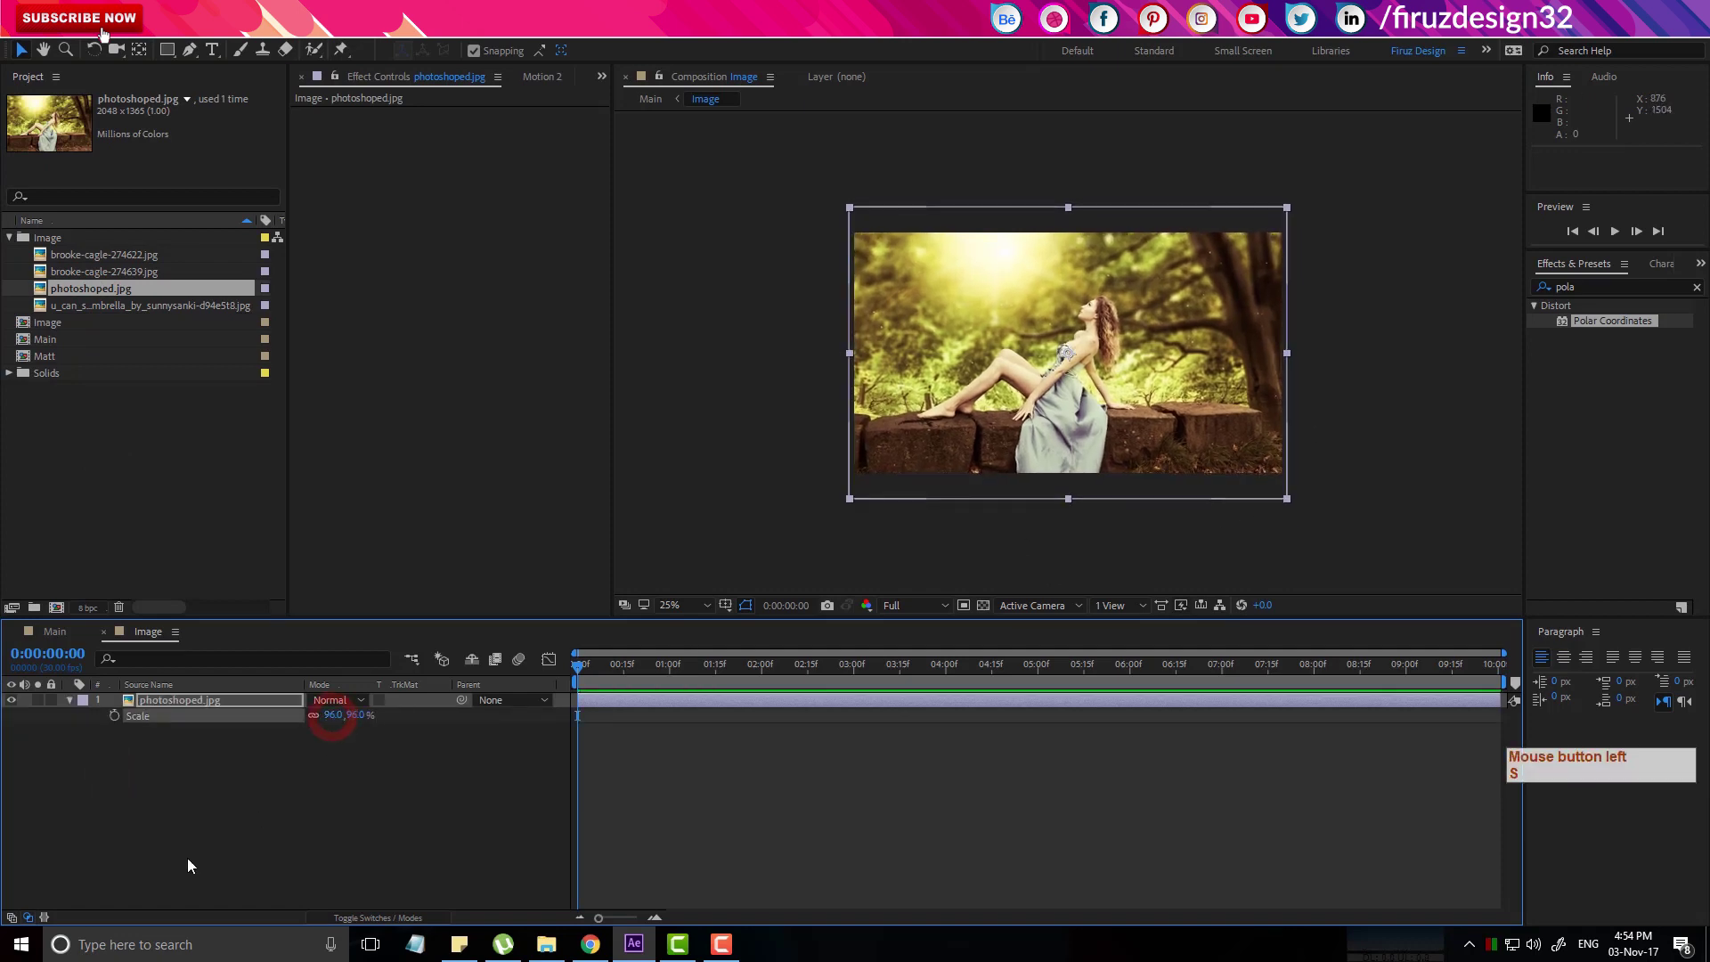
In Main, duplicate the Matt layer and place the copy below the Image layer.
left_click(74, 640)
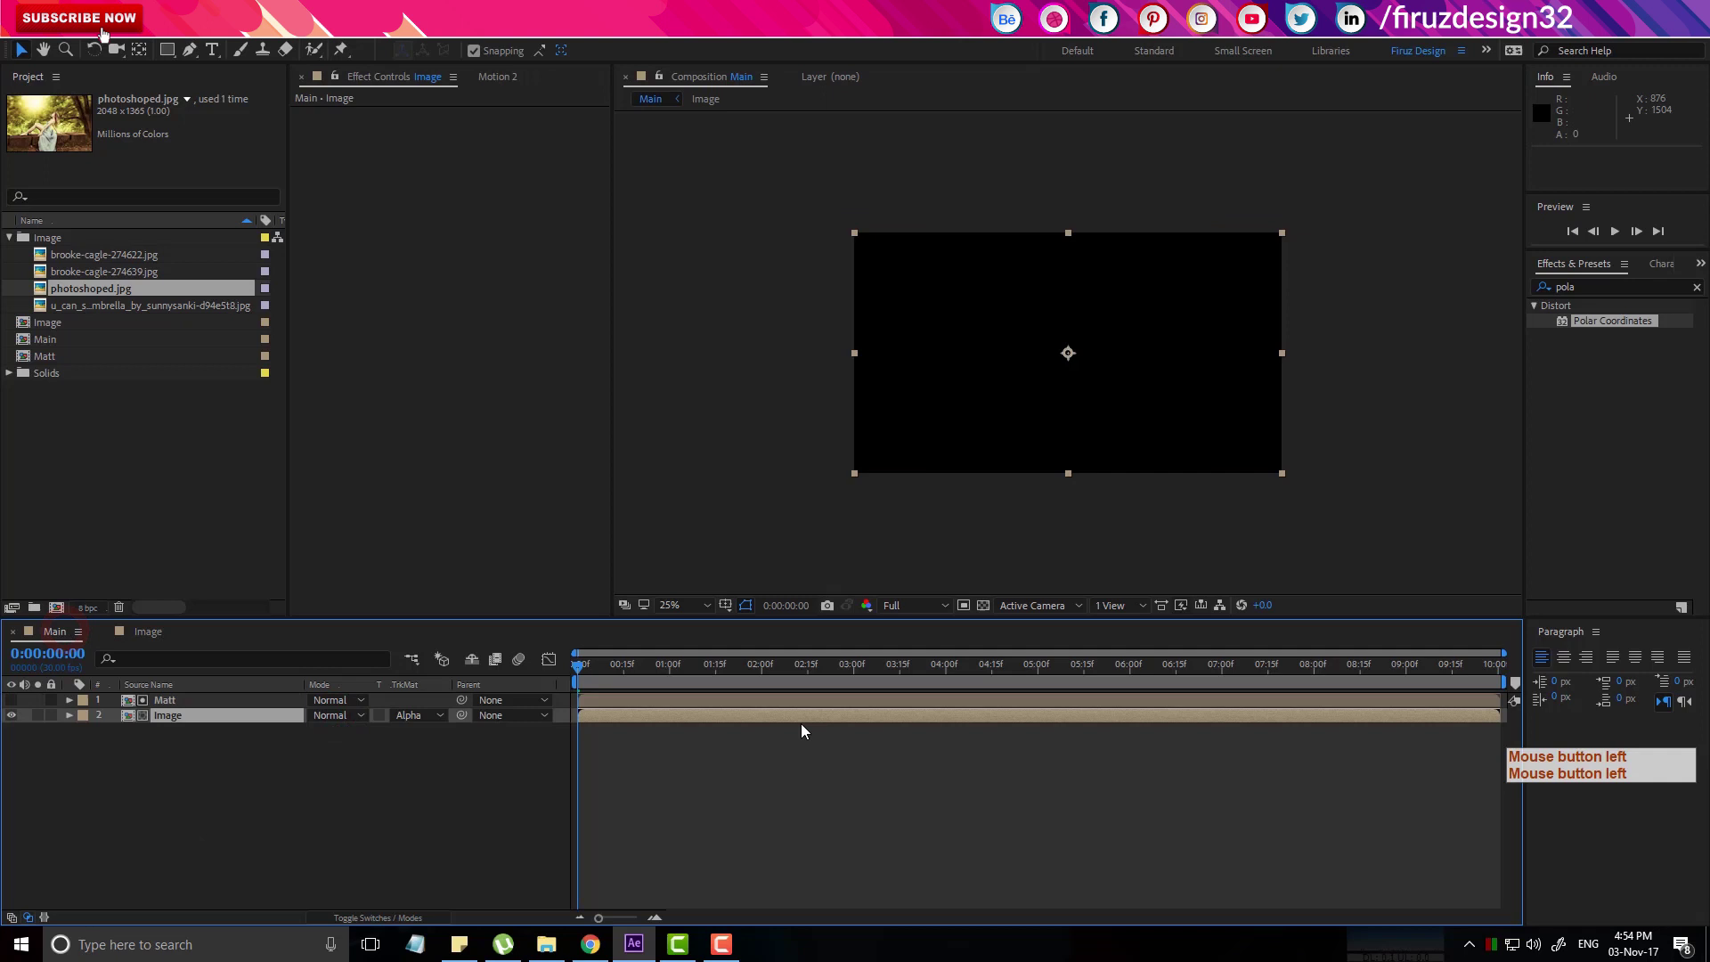
left_click(593, 673)
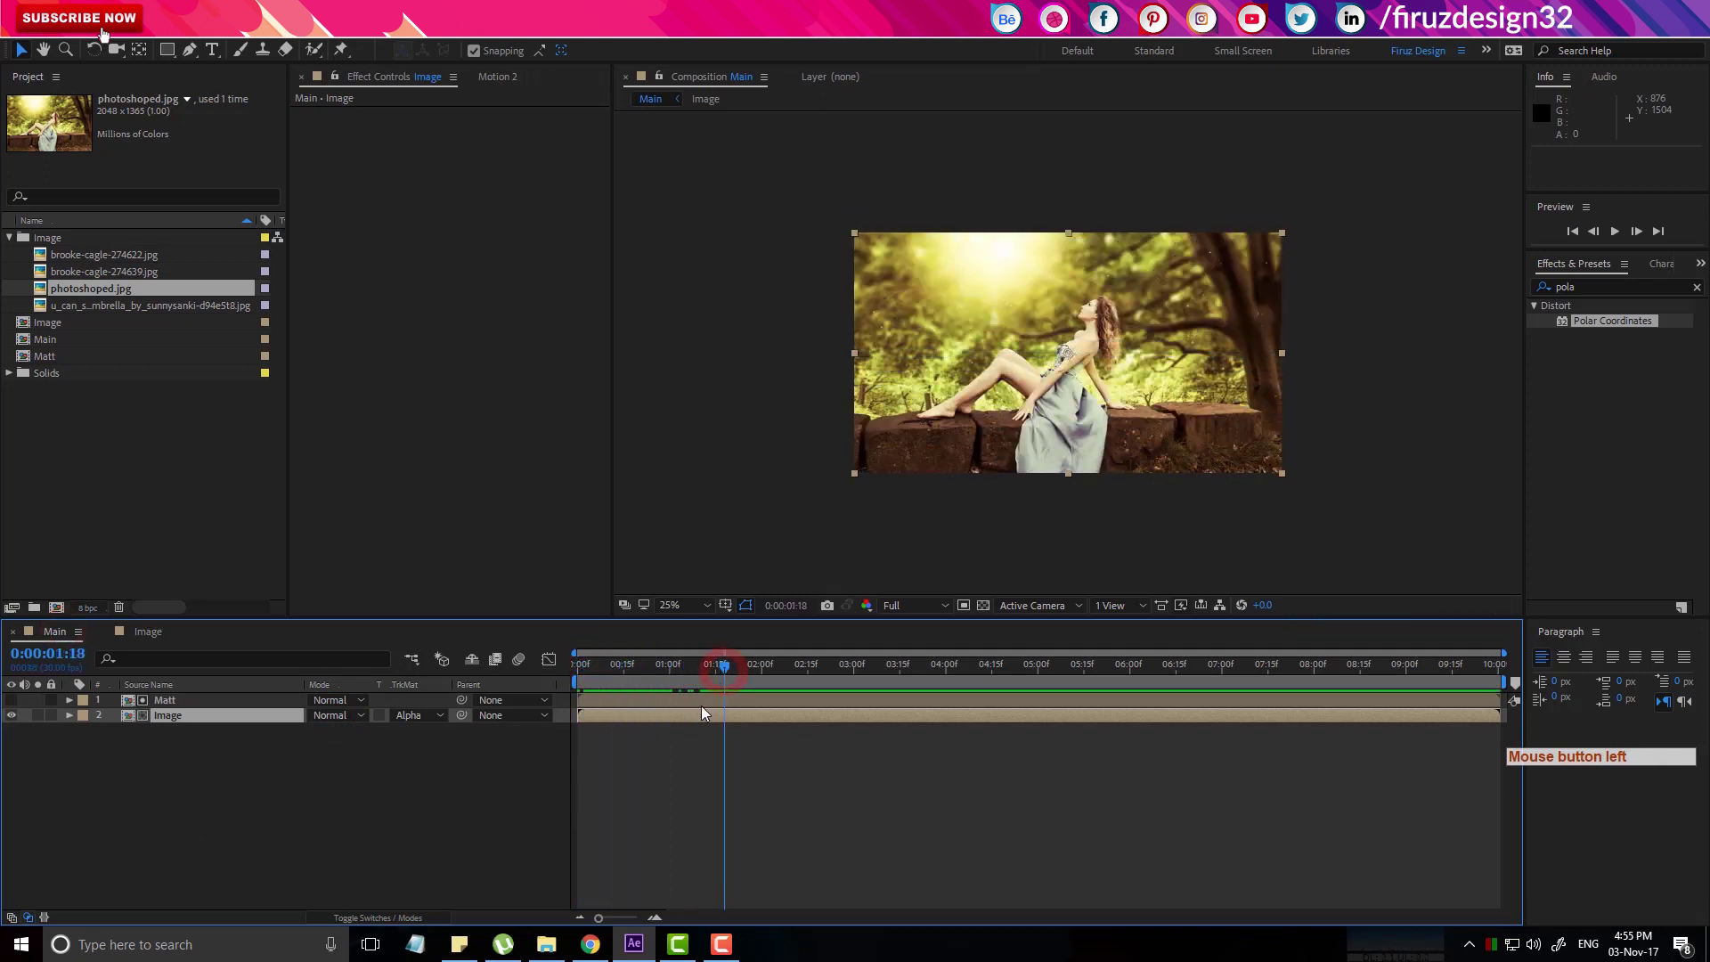
left_click(609, 703)
key("ctrl+f")
key("ctrl+d")
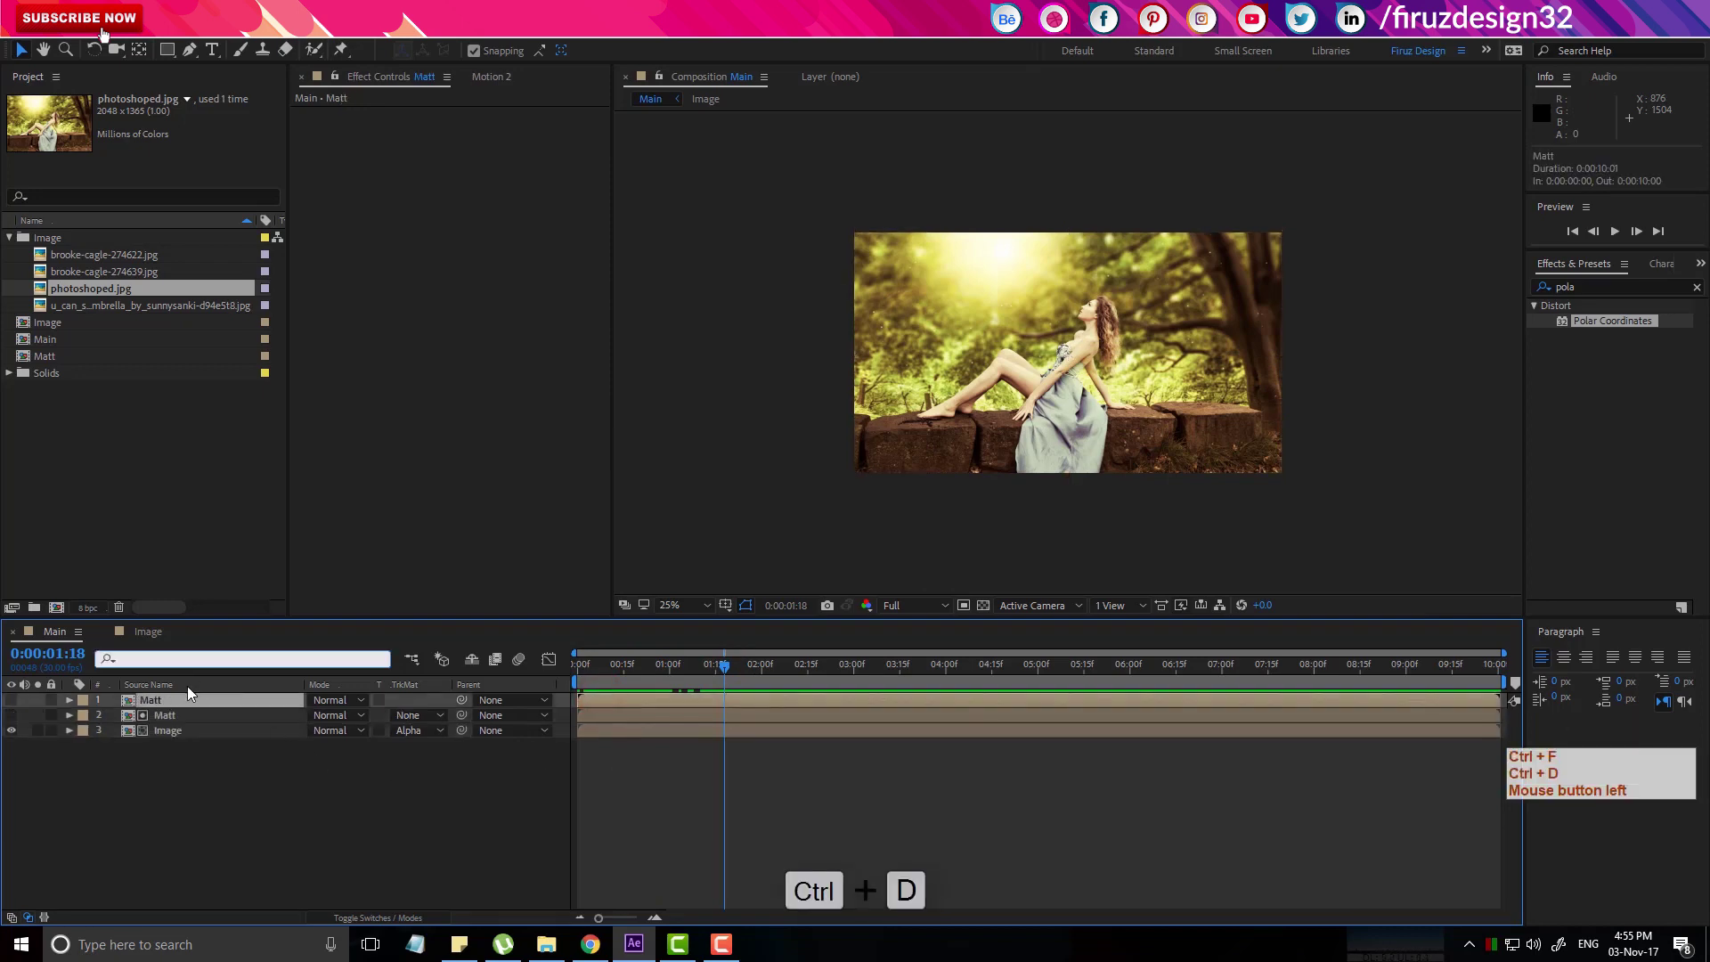
left_click(197, 707)
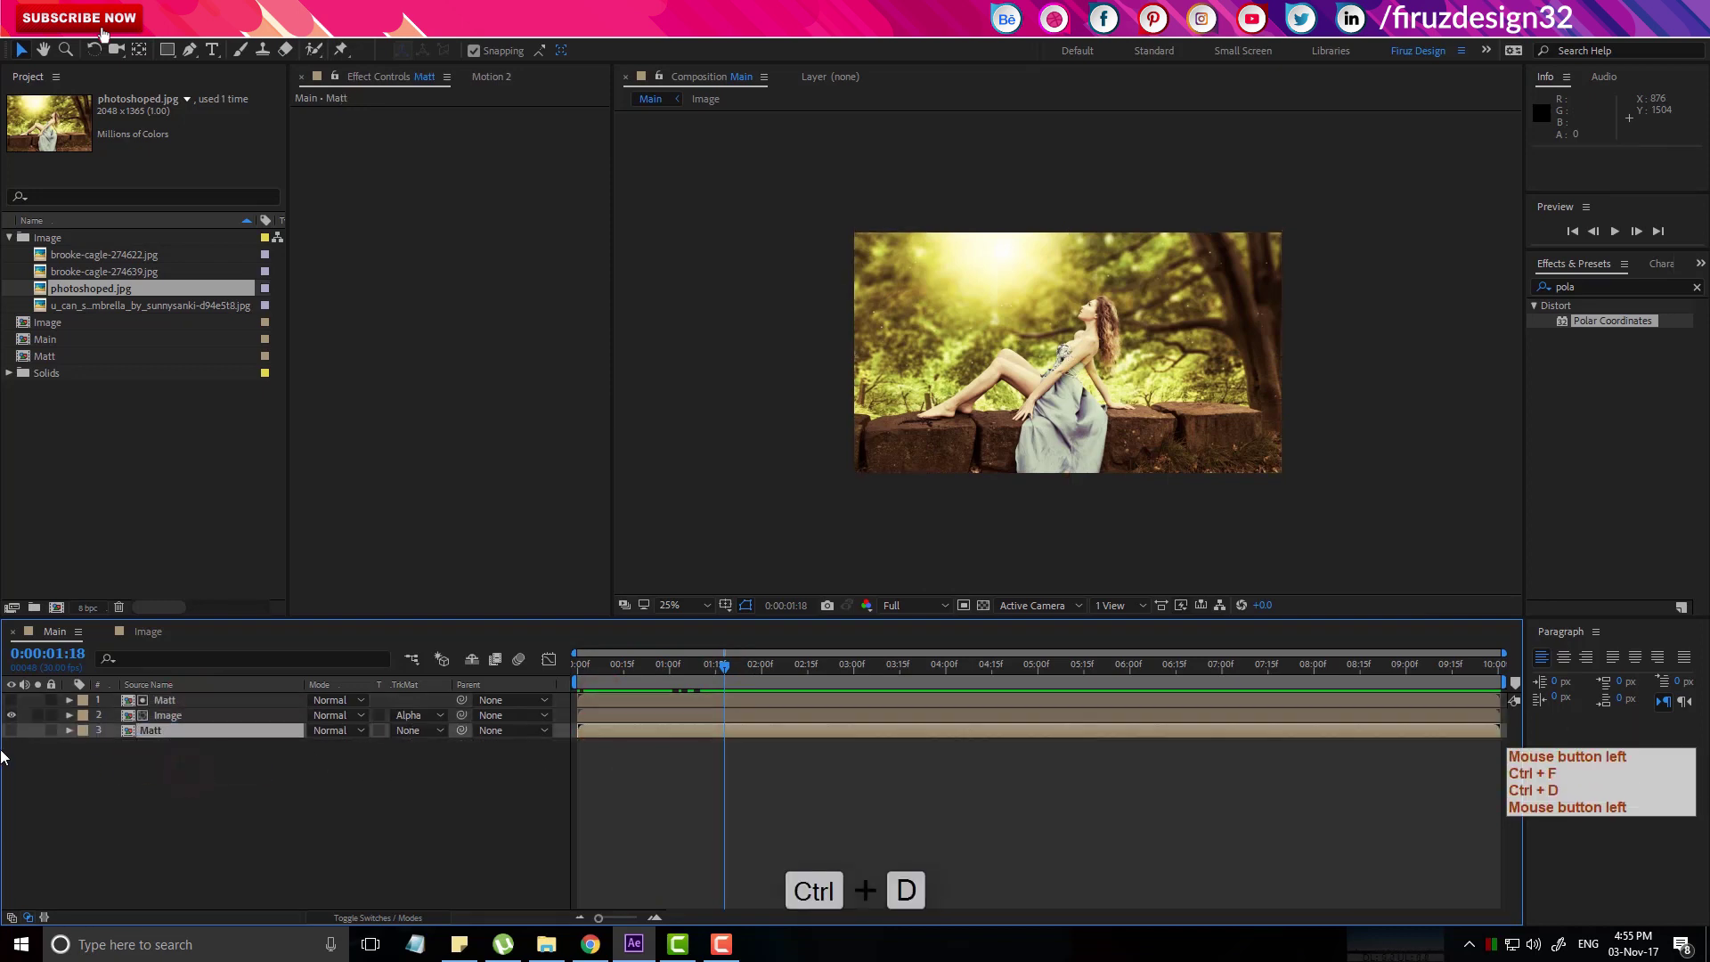
left_click(18, 735)
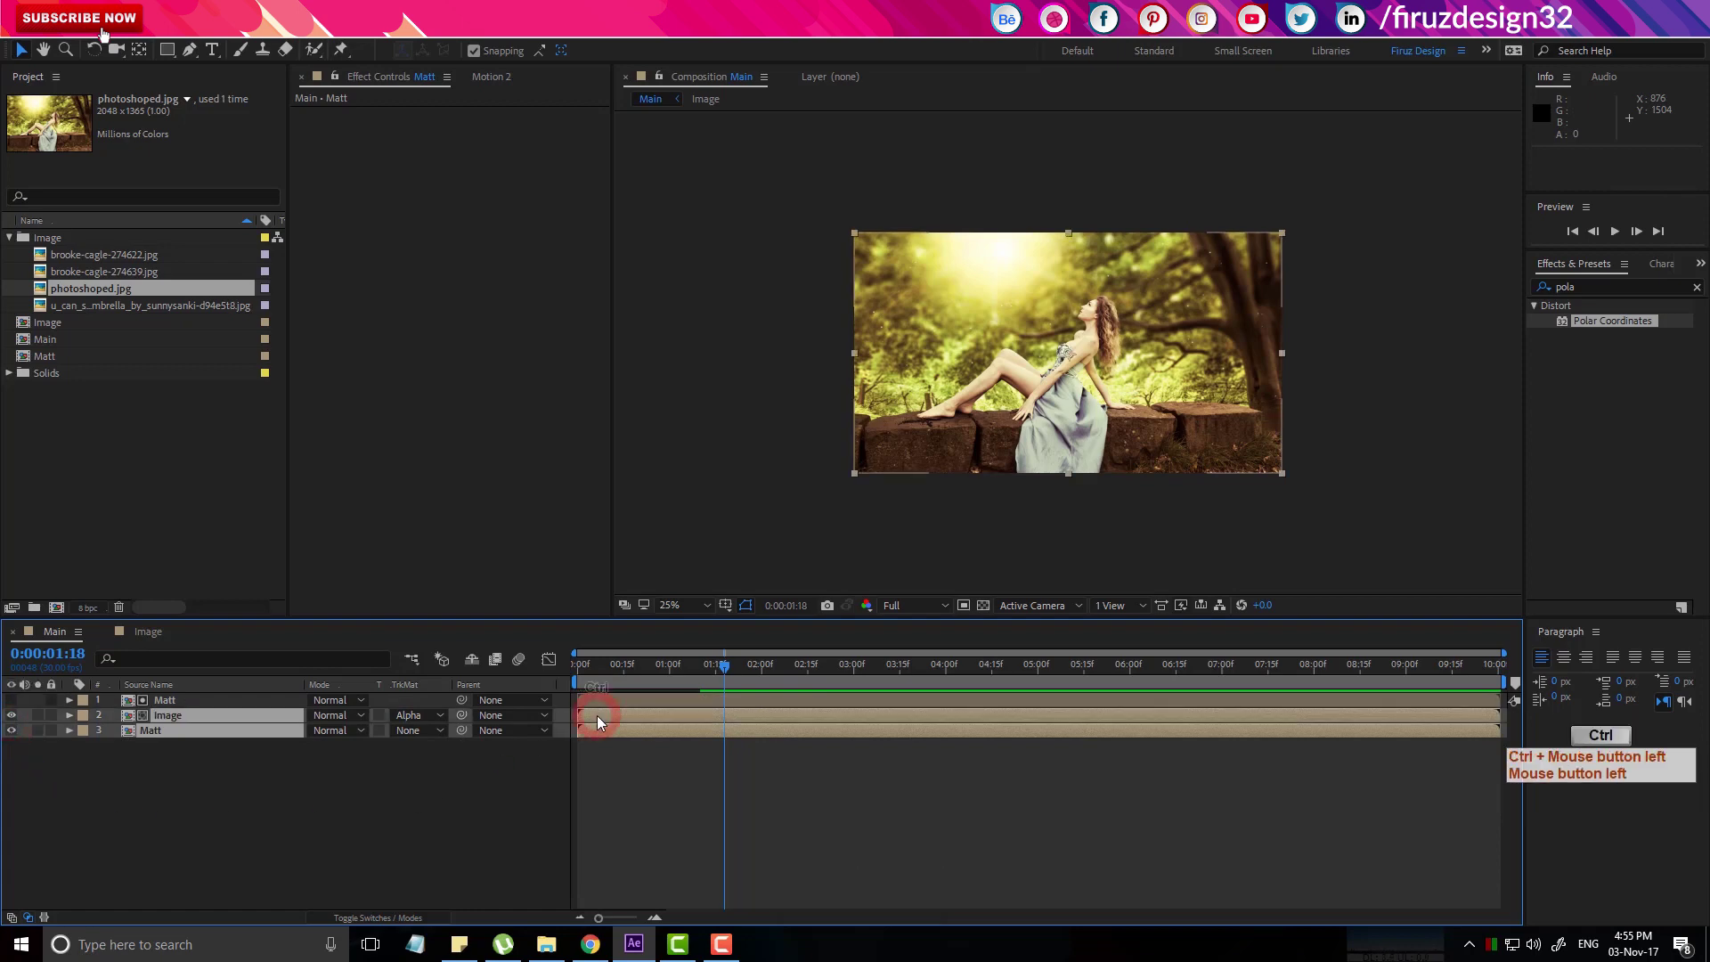
Shift the Image layer and the top Matt layer one frame later.
left_click(616, 765)
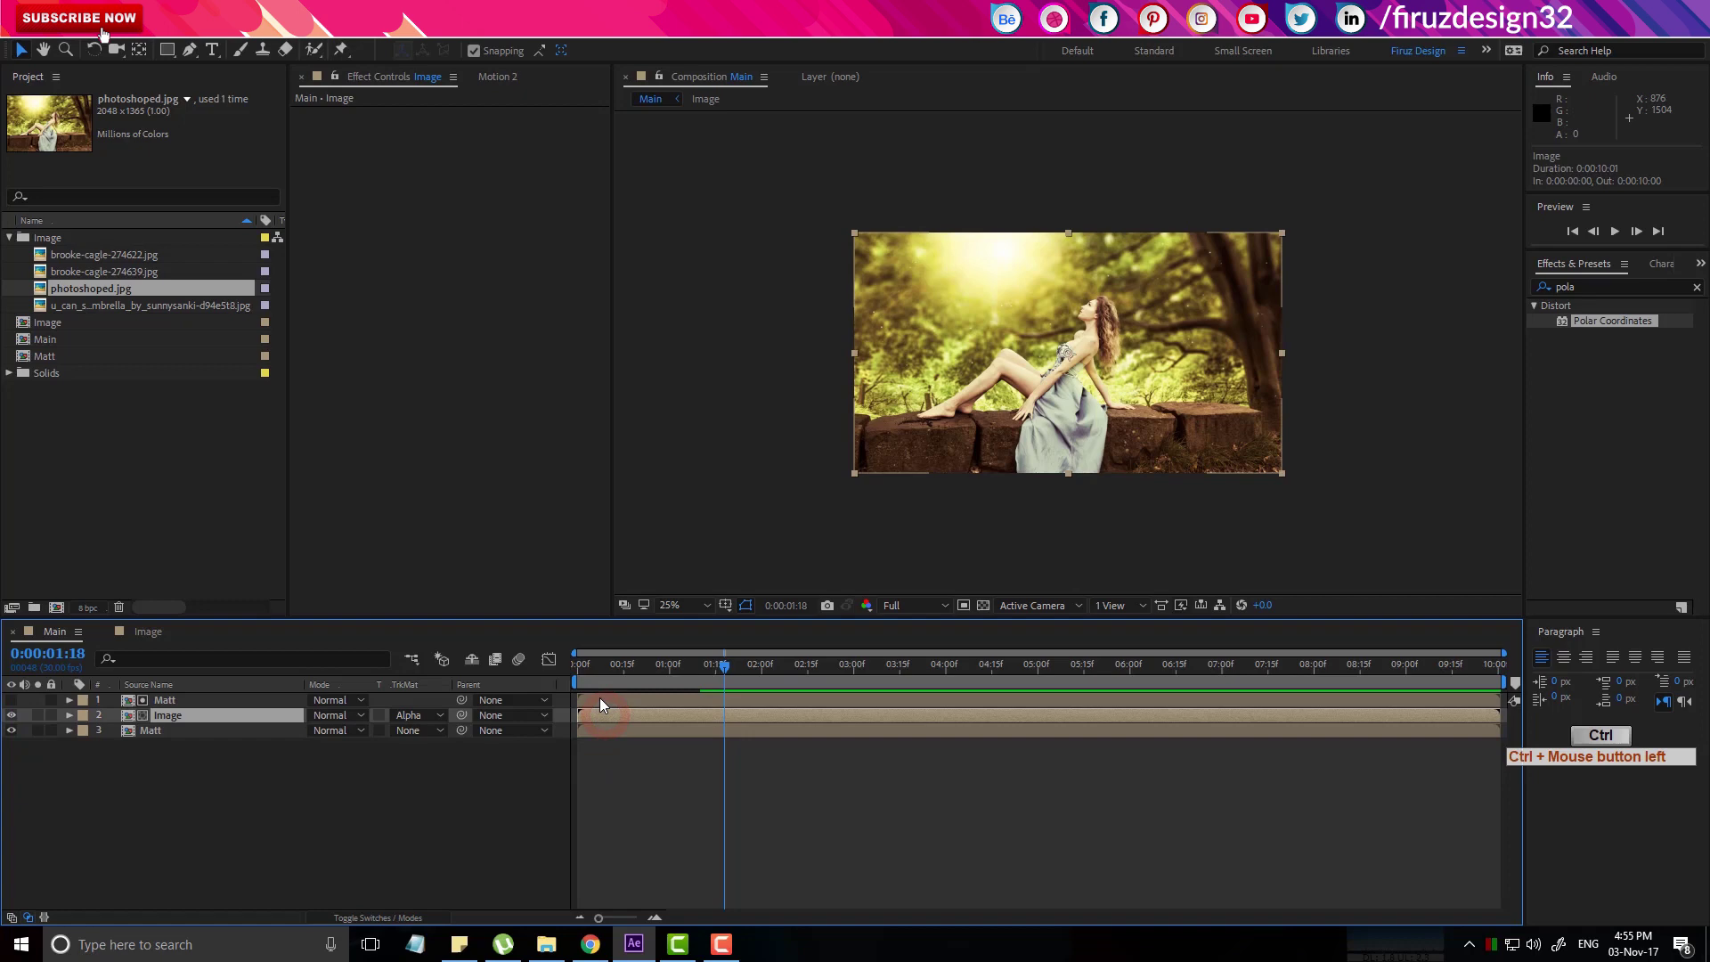
left_click(609, 707)
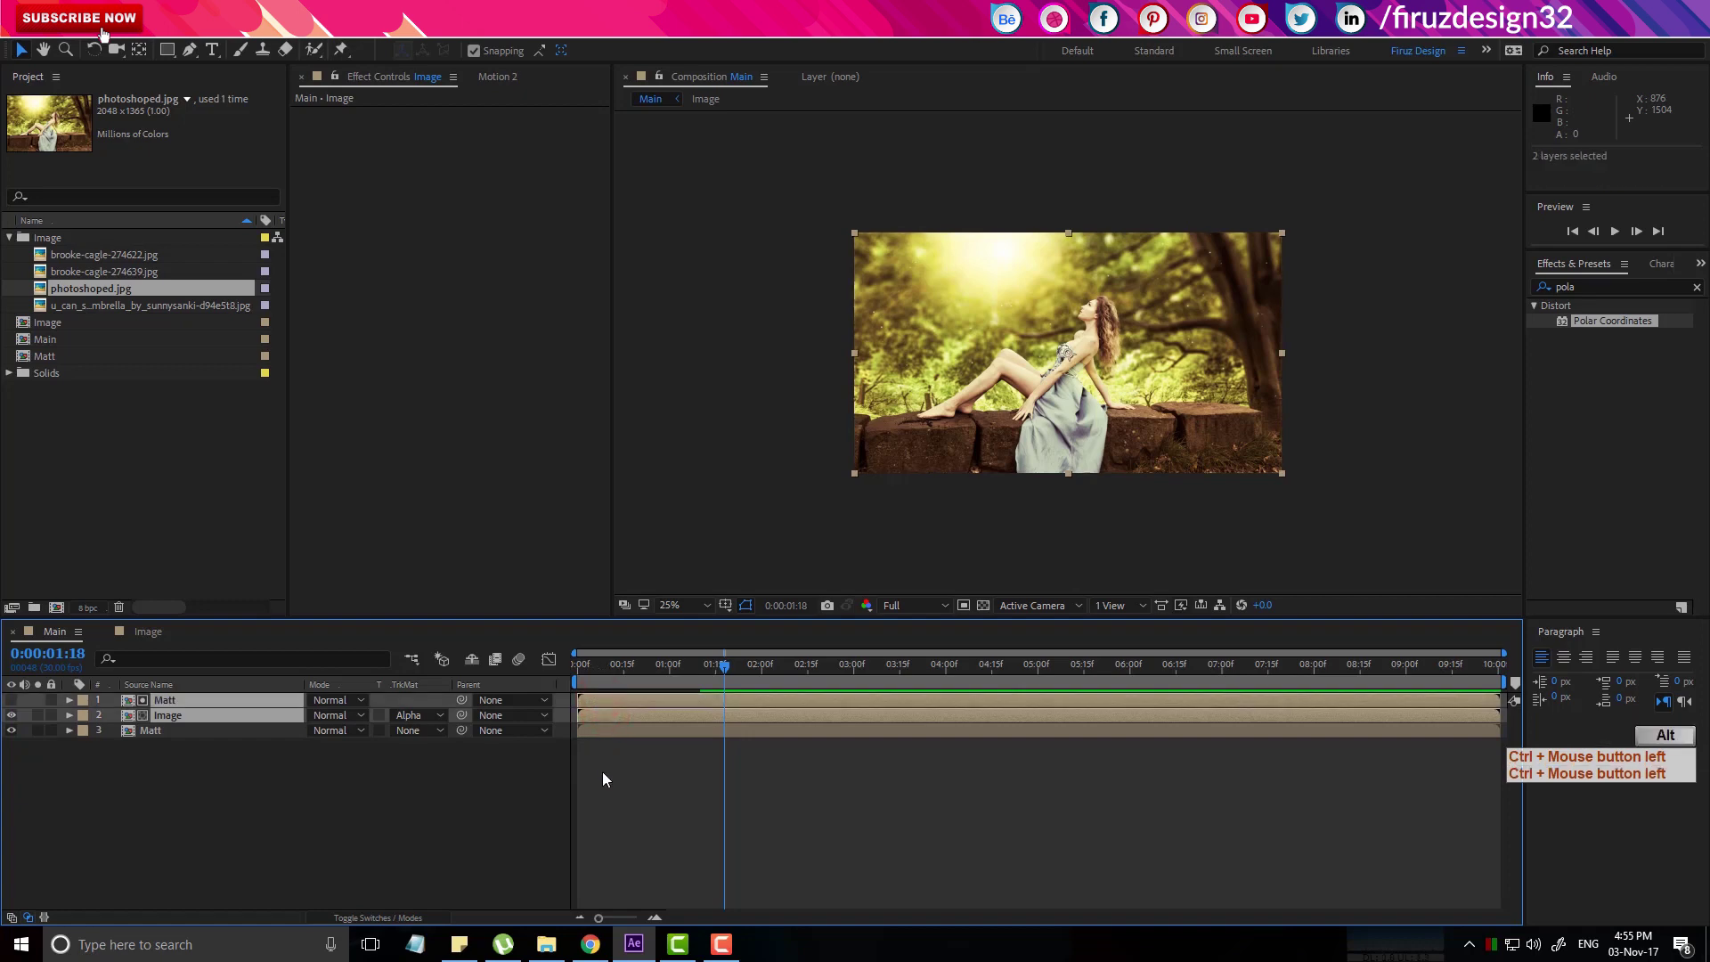
key("alt+Page_Down")
key("alt+Page_Down")
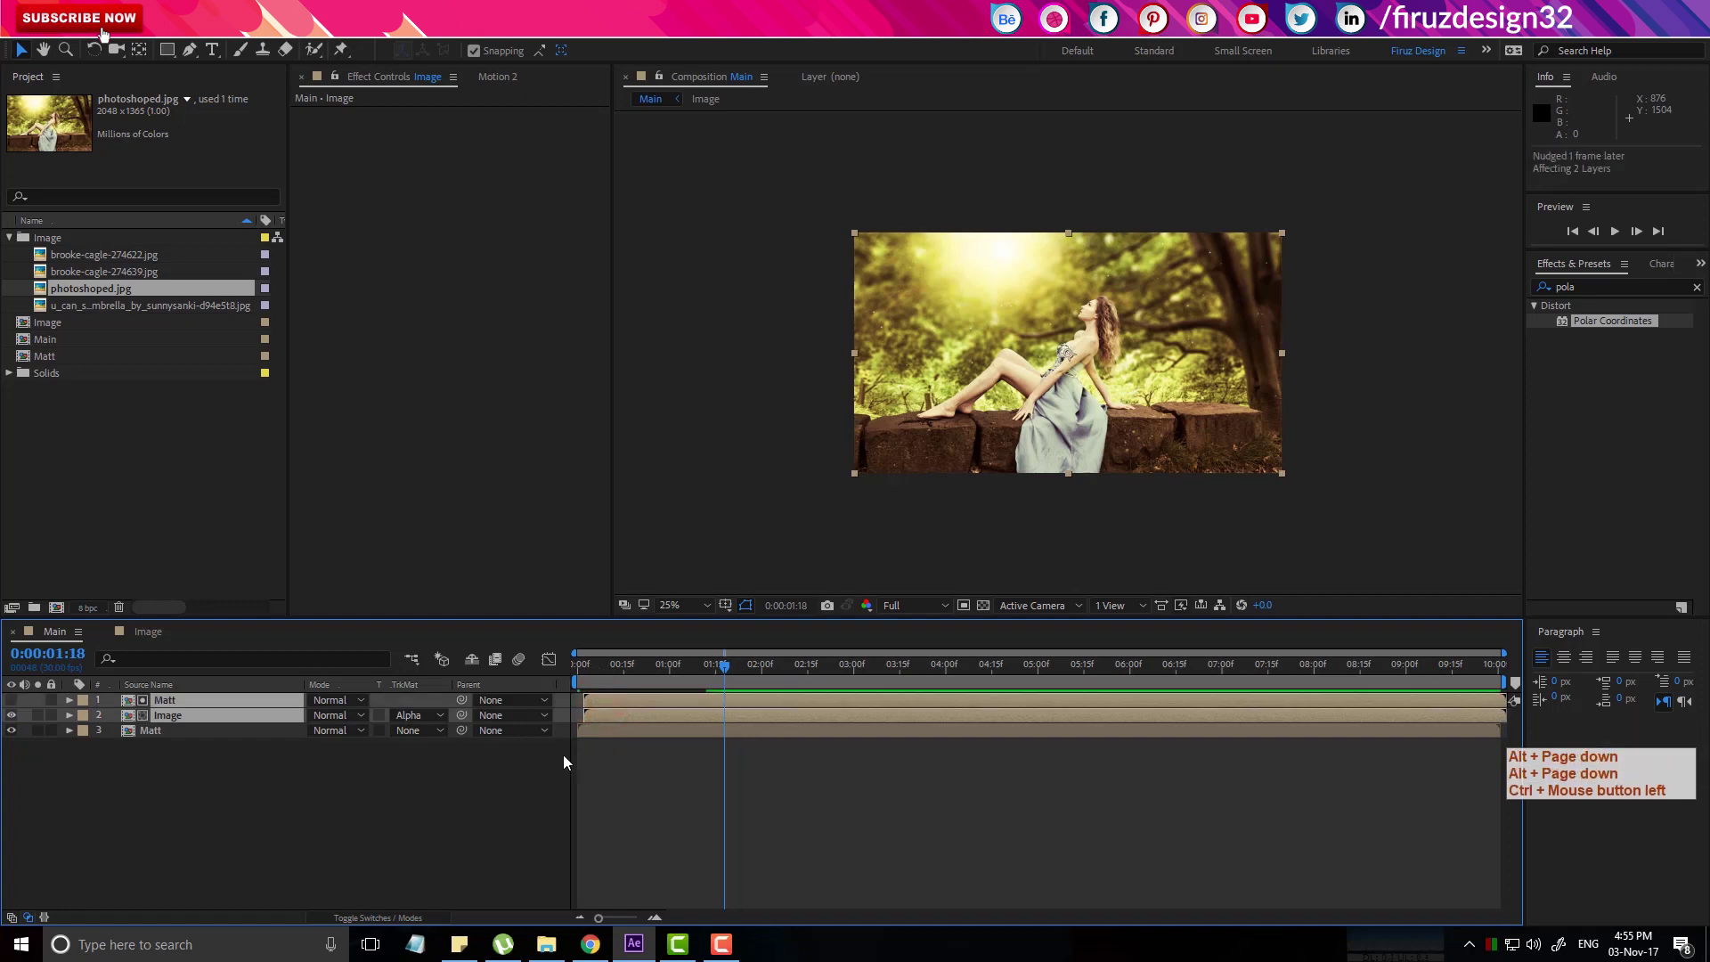
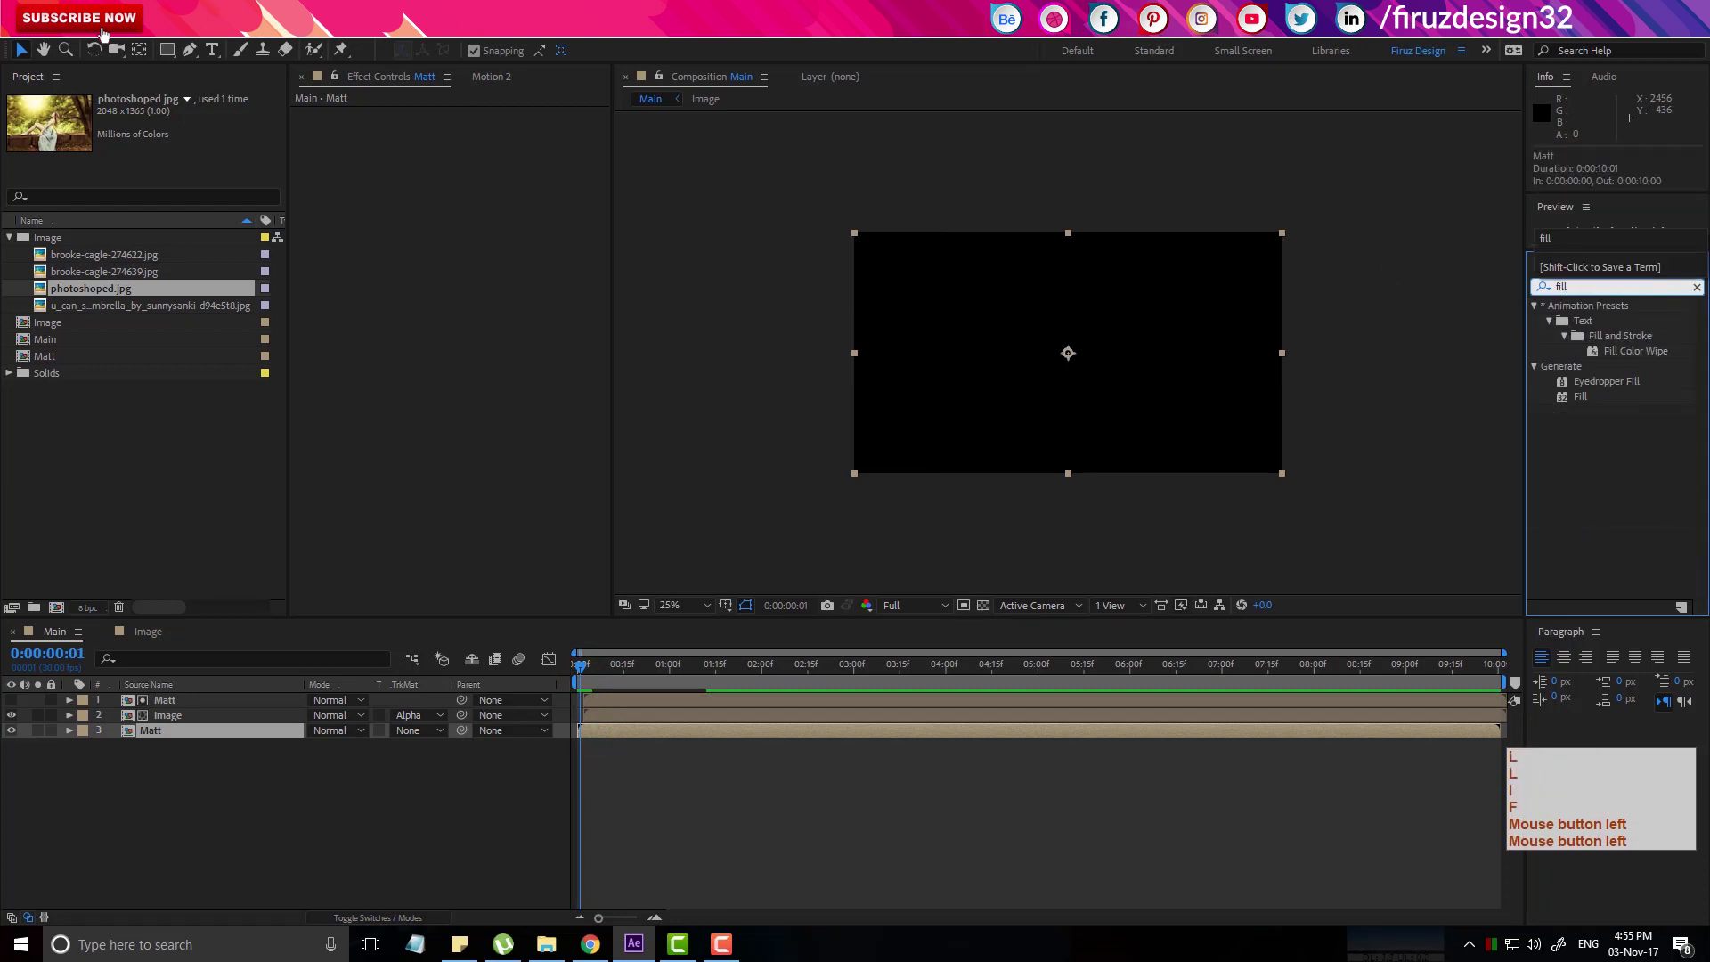
Apply a white Fill effect to the lower Matt layer and preview the transition.
left_click(1584, 407)
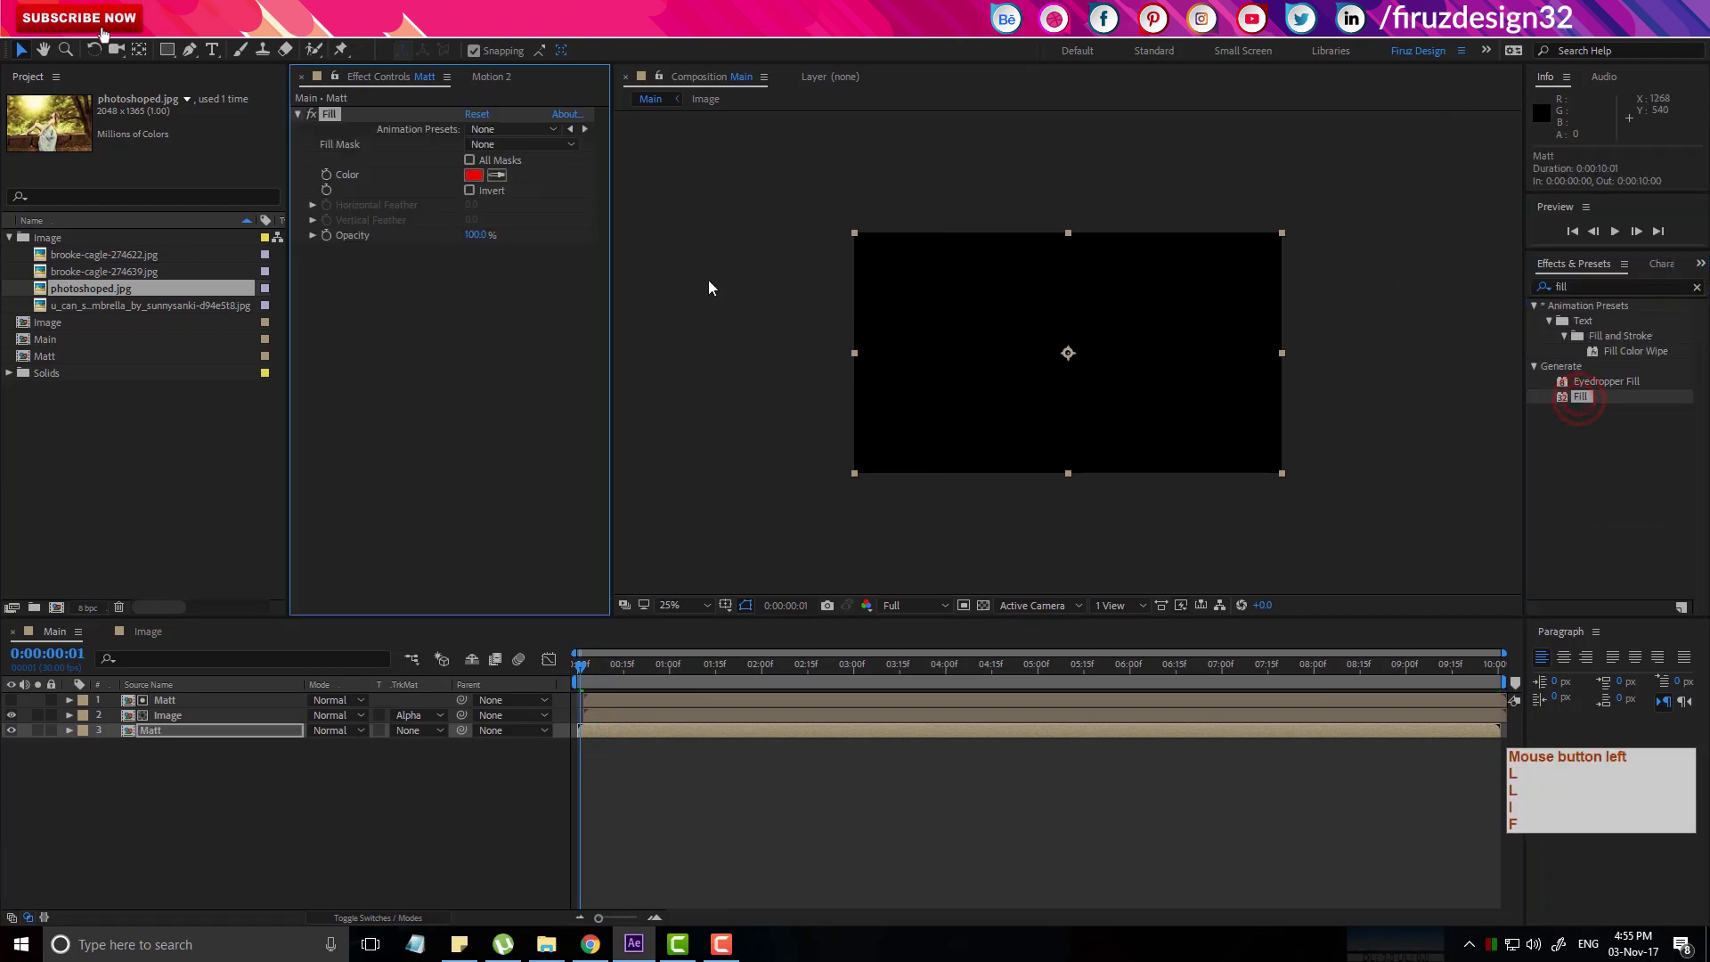
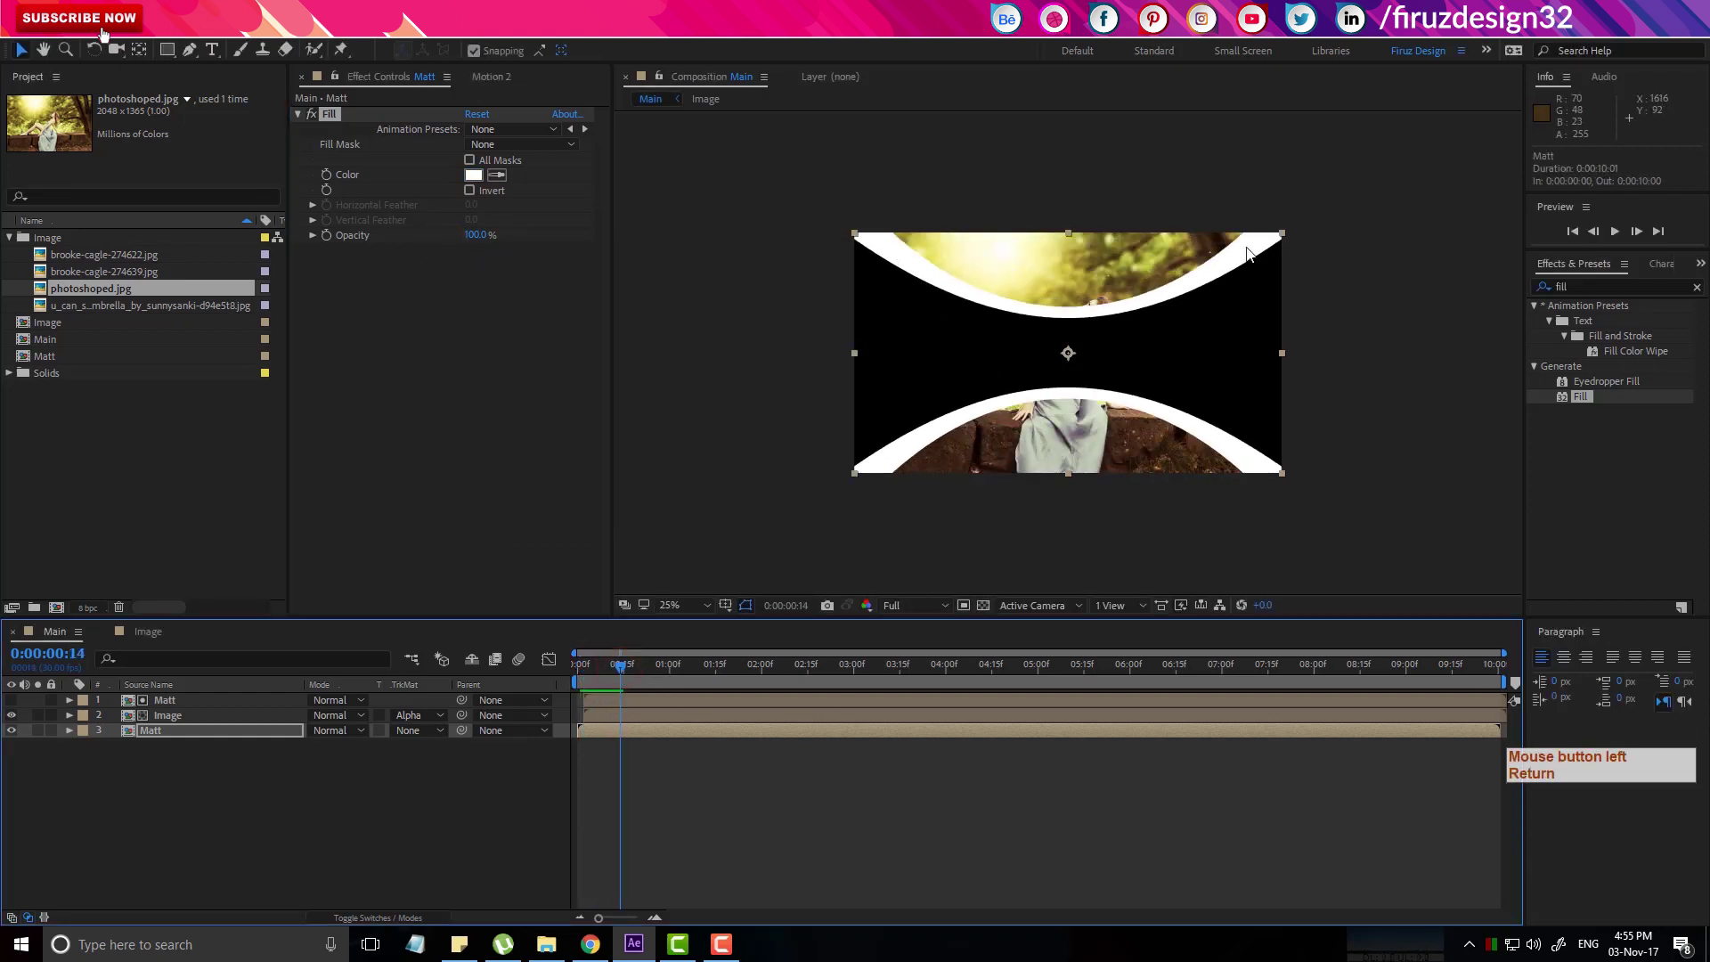
left_click(617, 673)
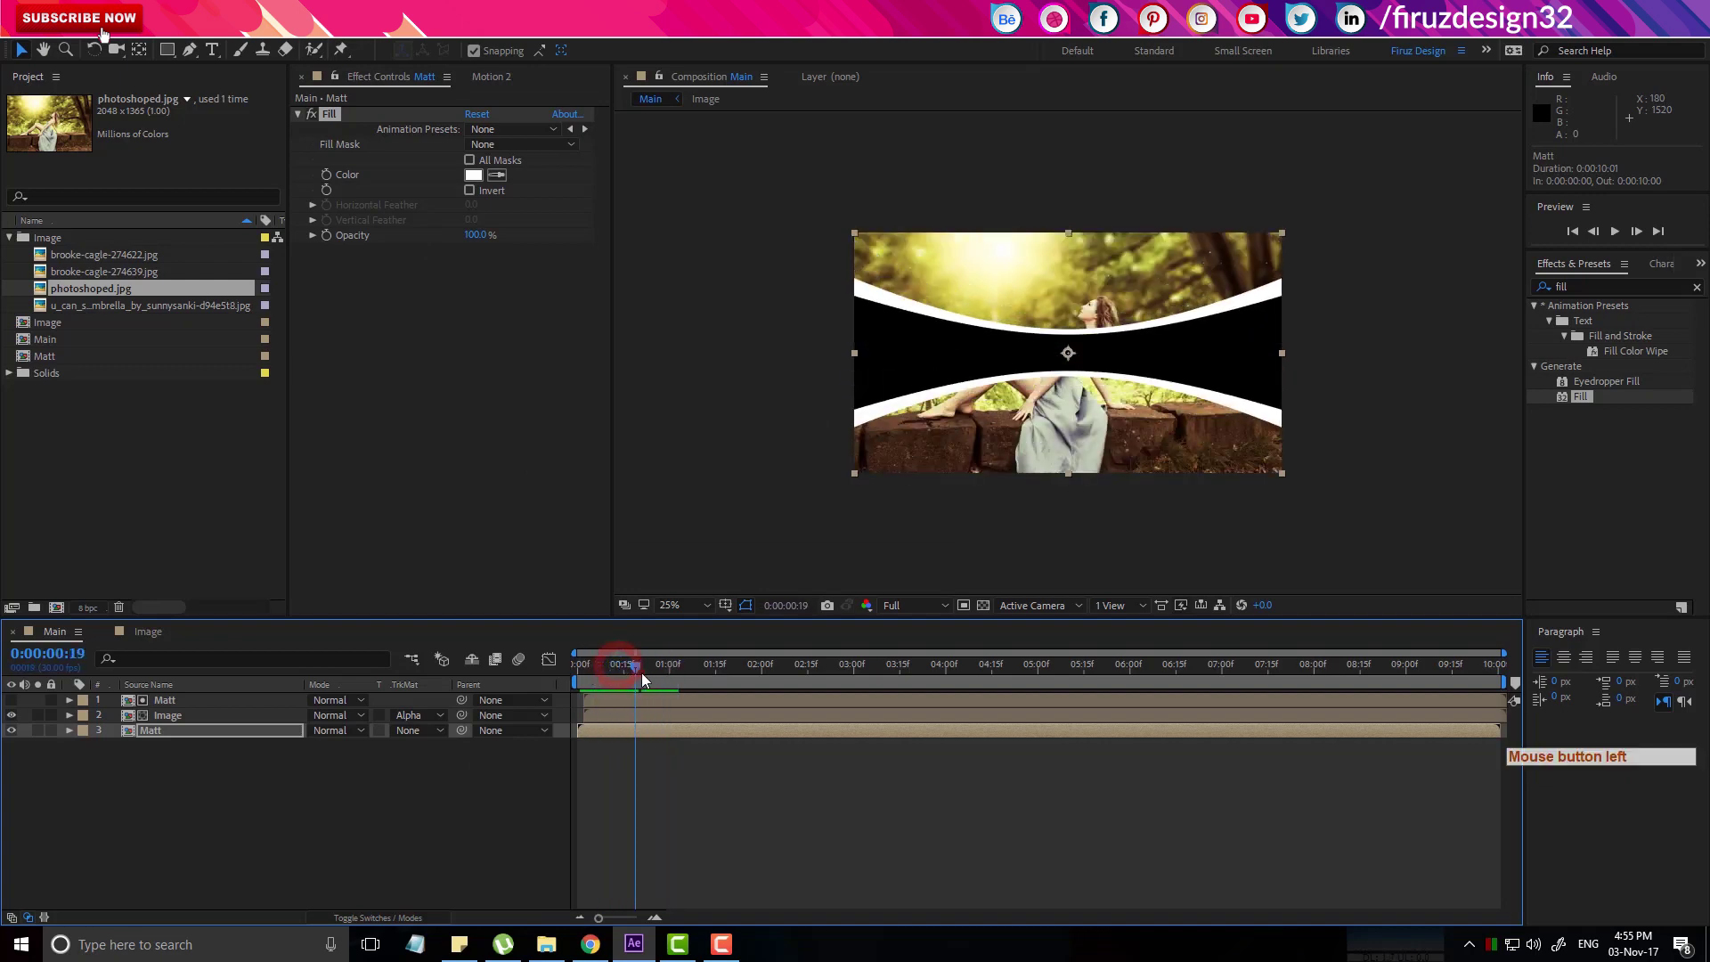
Set the lower white Matt layer to Overlay blend mode and check the photo past the transition.
left_click(650, 681)
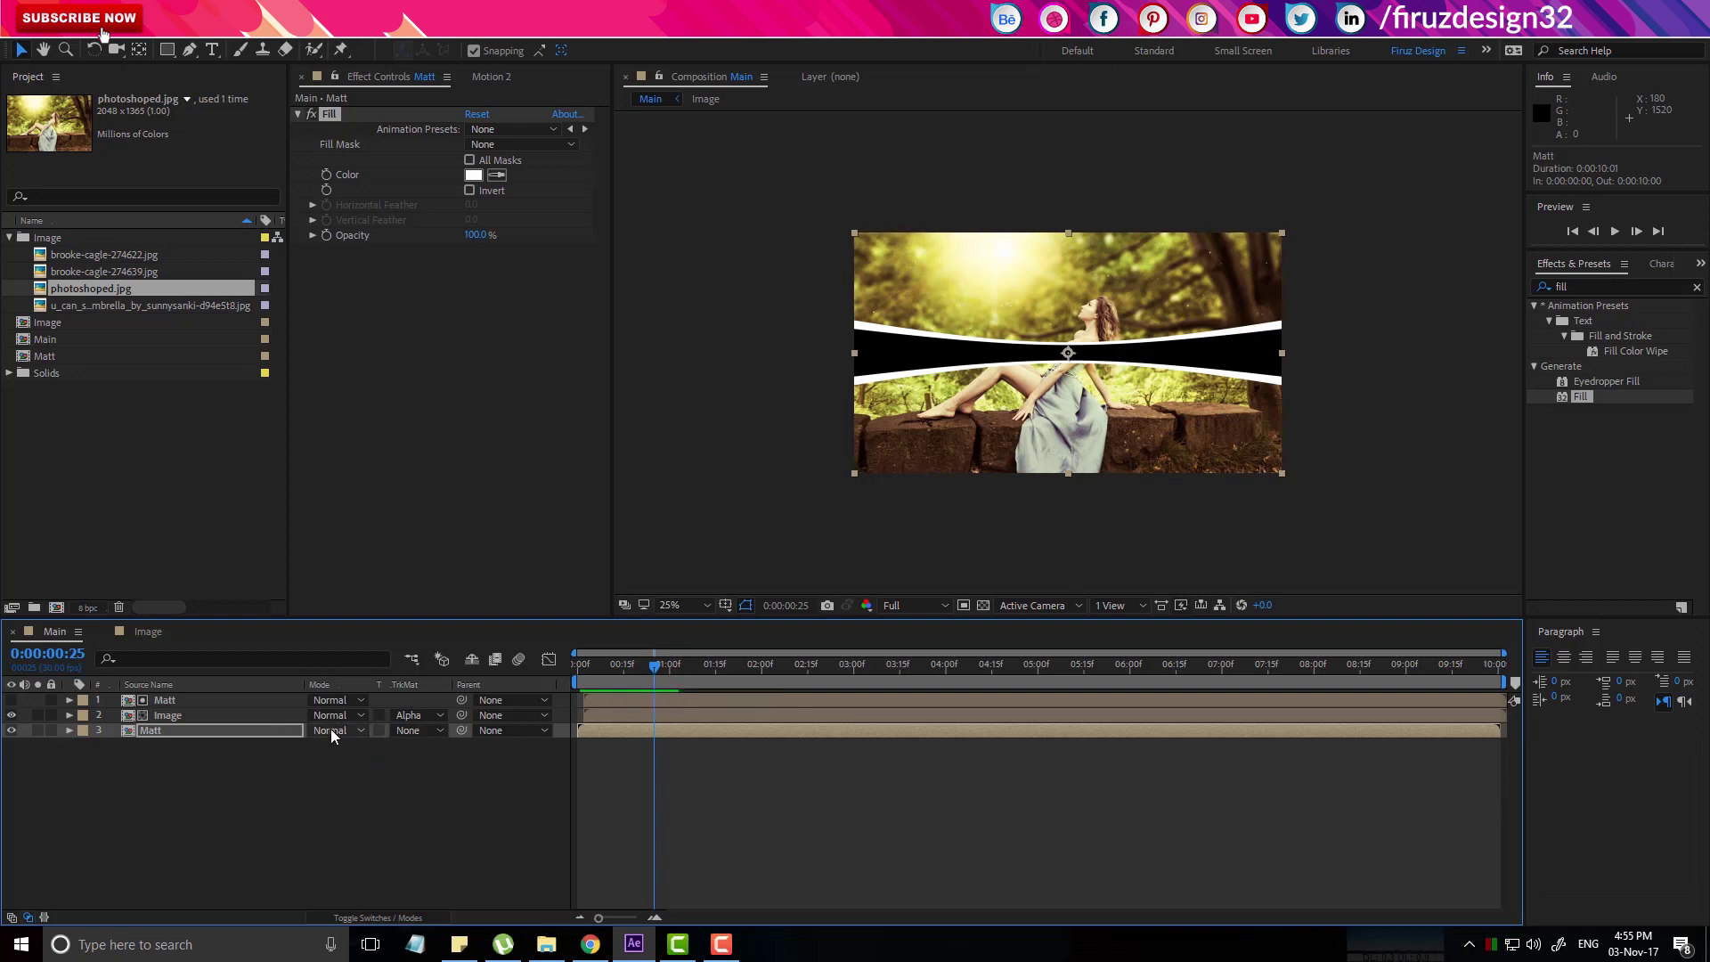
left_click(336, 736)
left_click(426, 483)
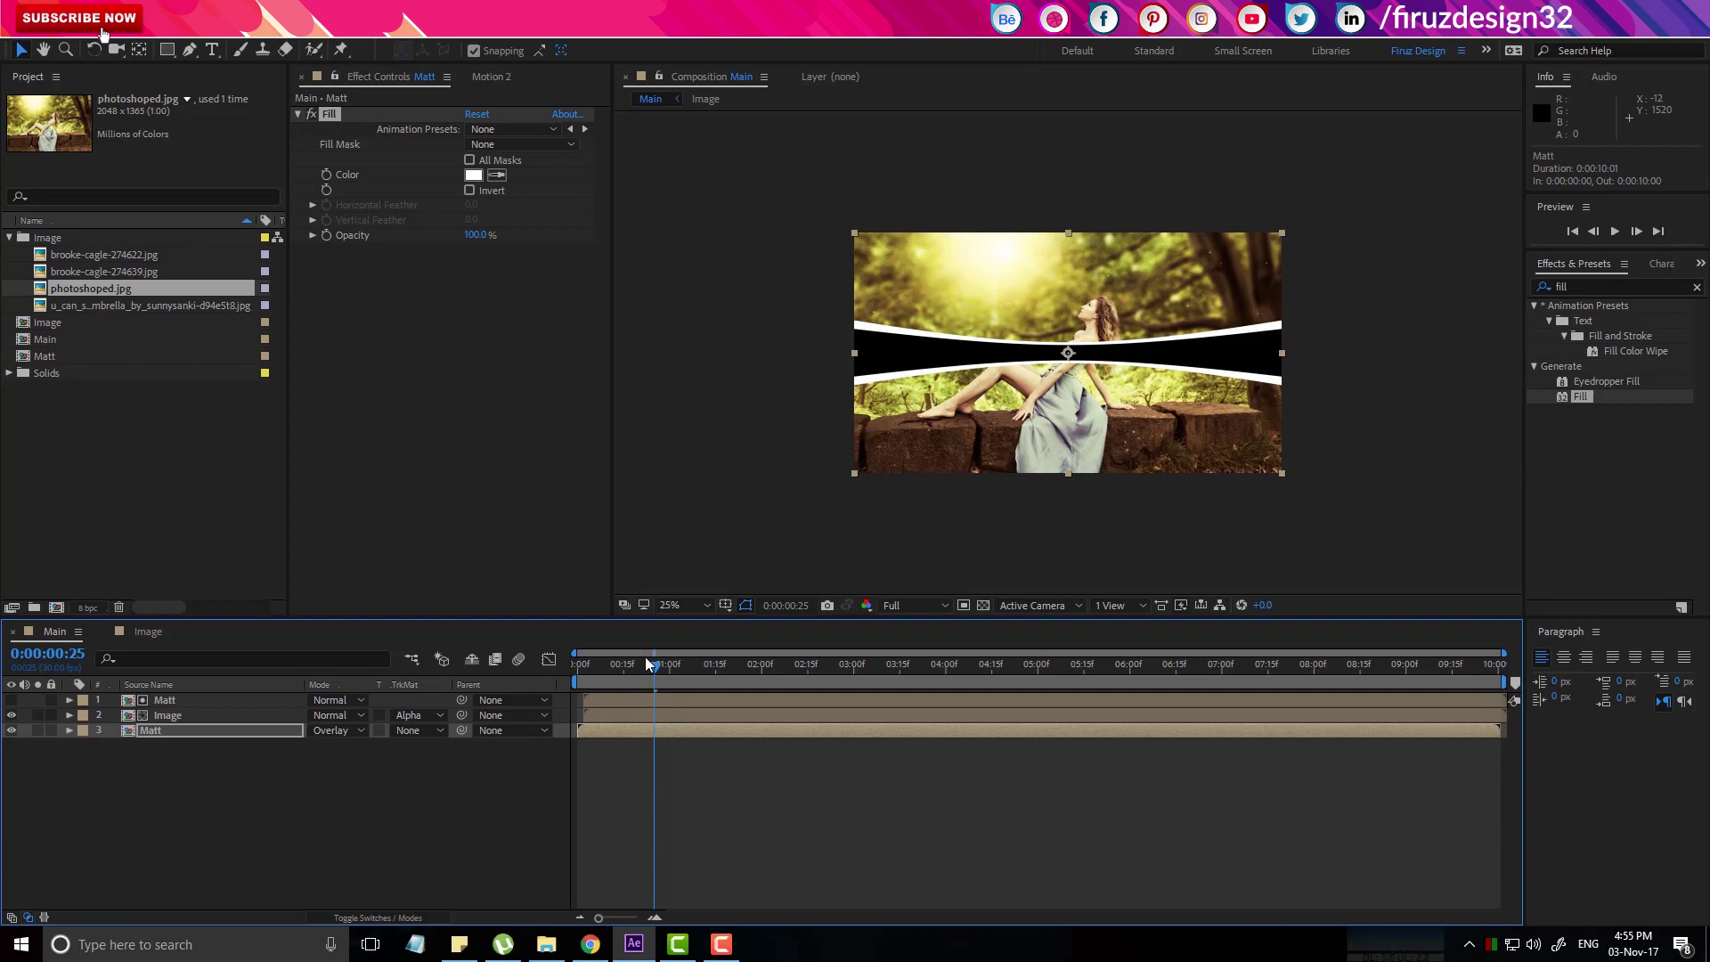
left_click(650, 677)
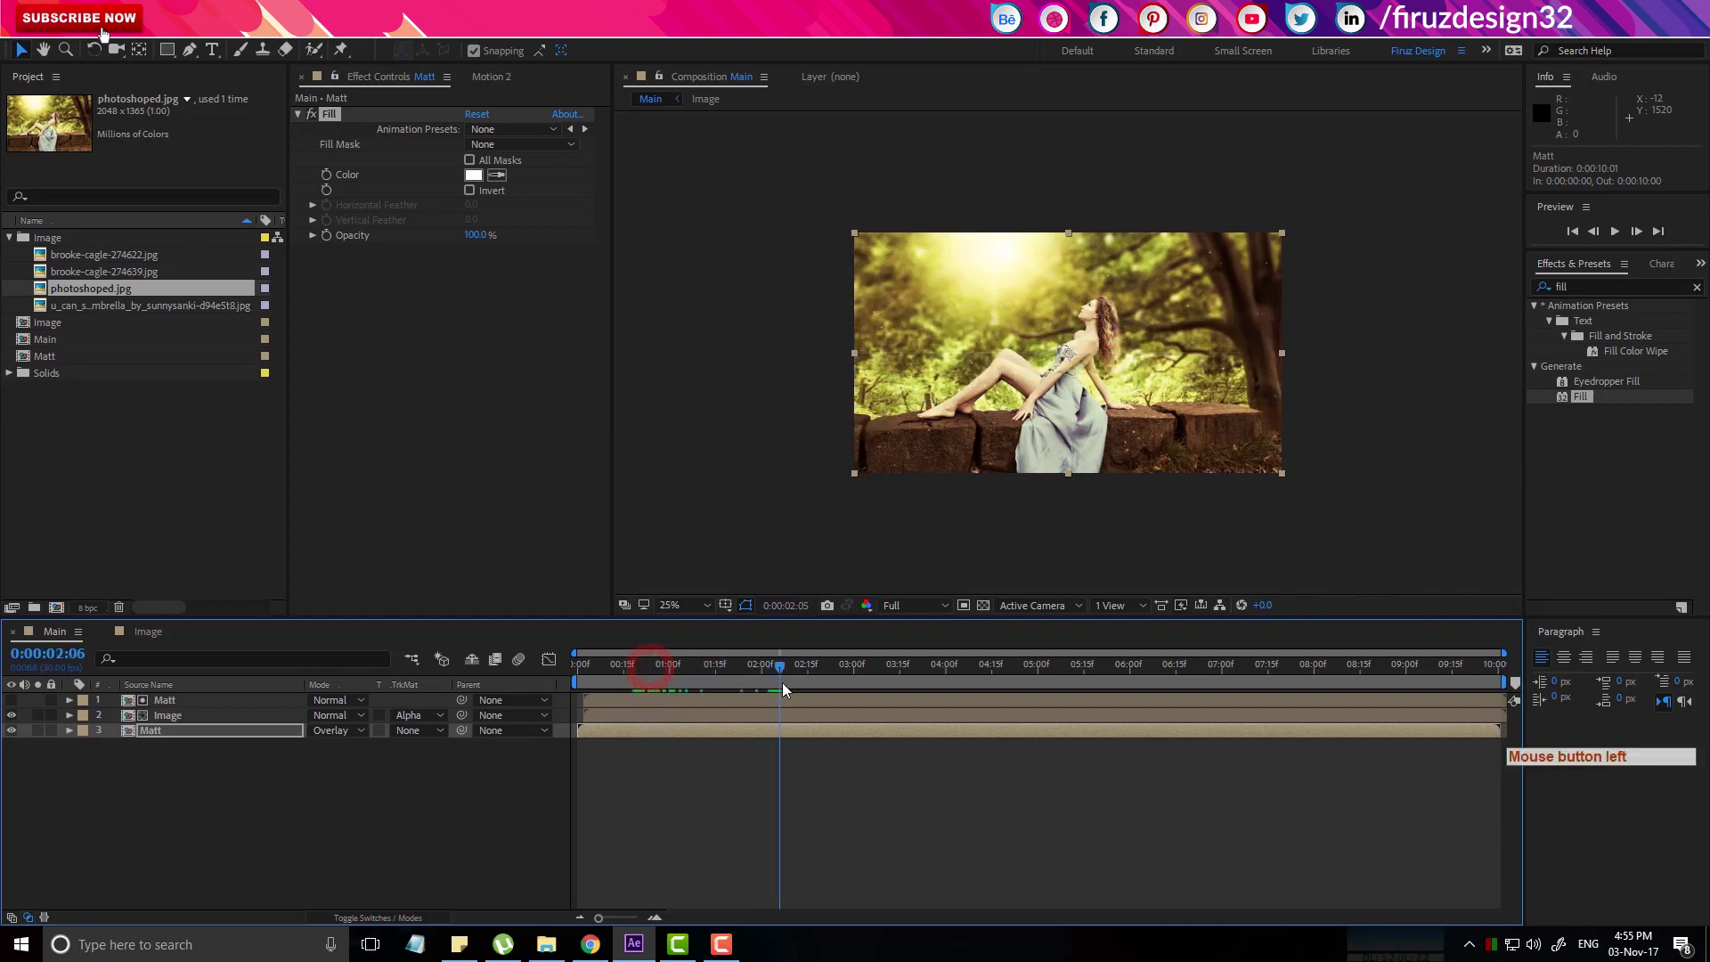
left_click(706, 802)
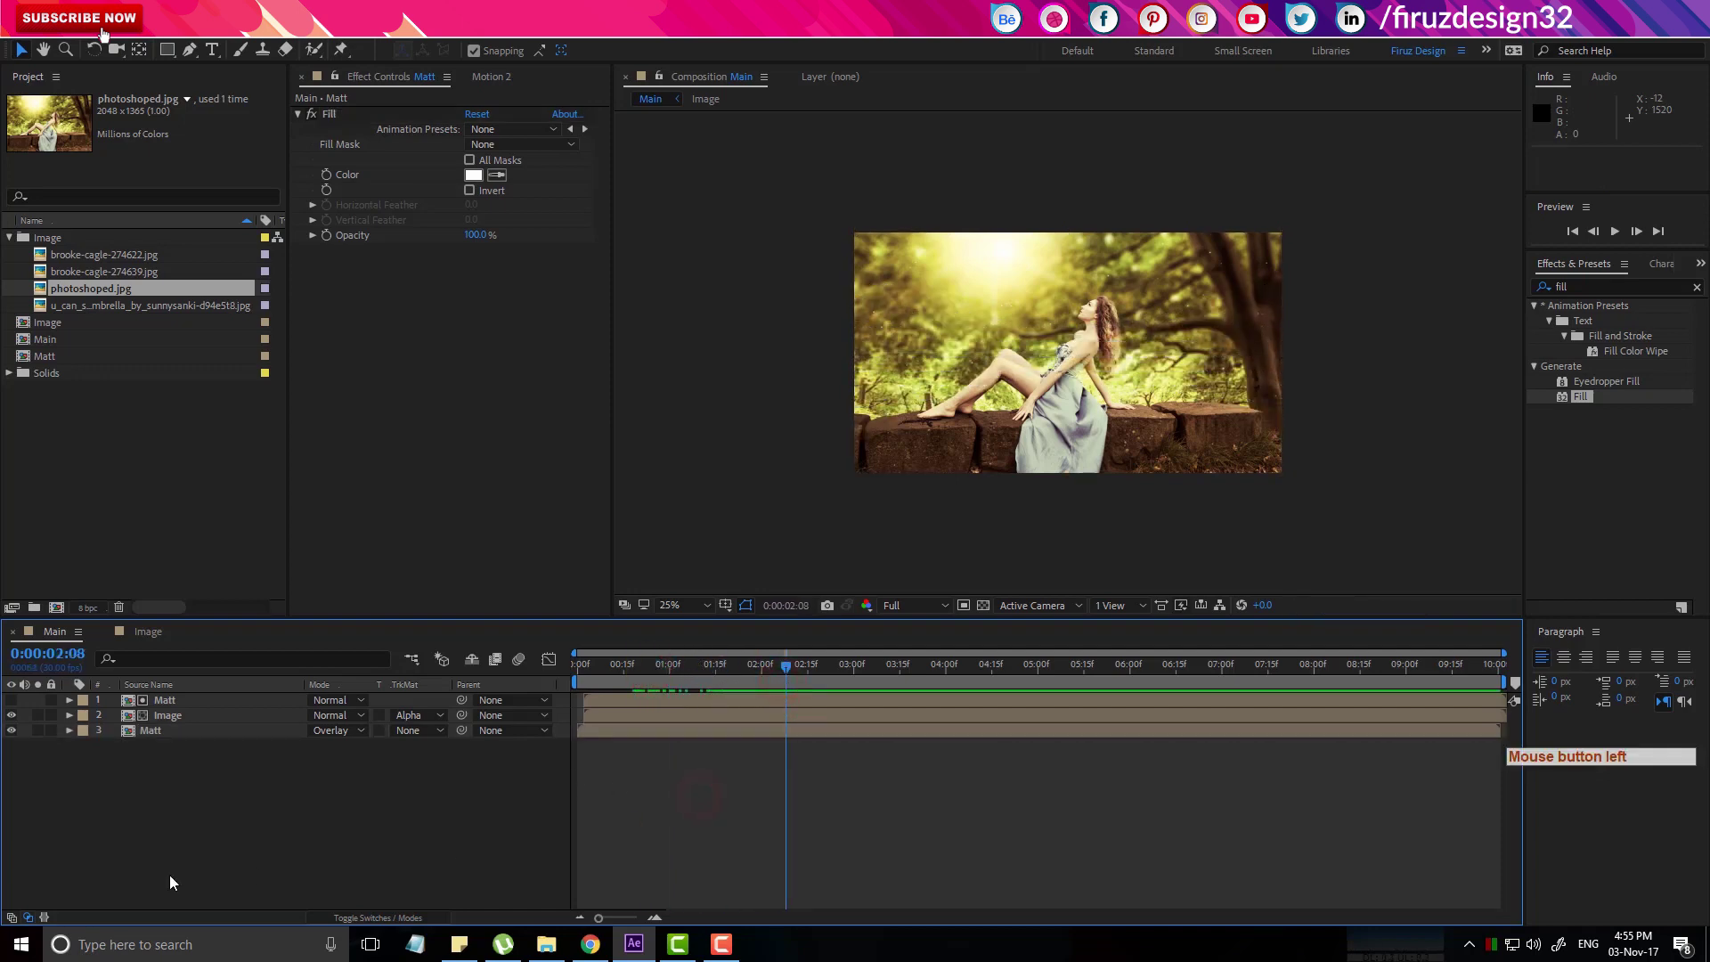
Add a white DREAM GIRL text layer and center it over the photo.
key("t")
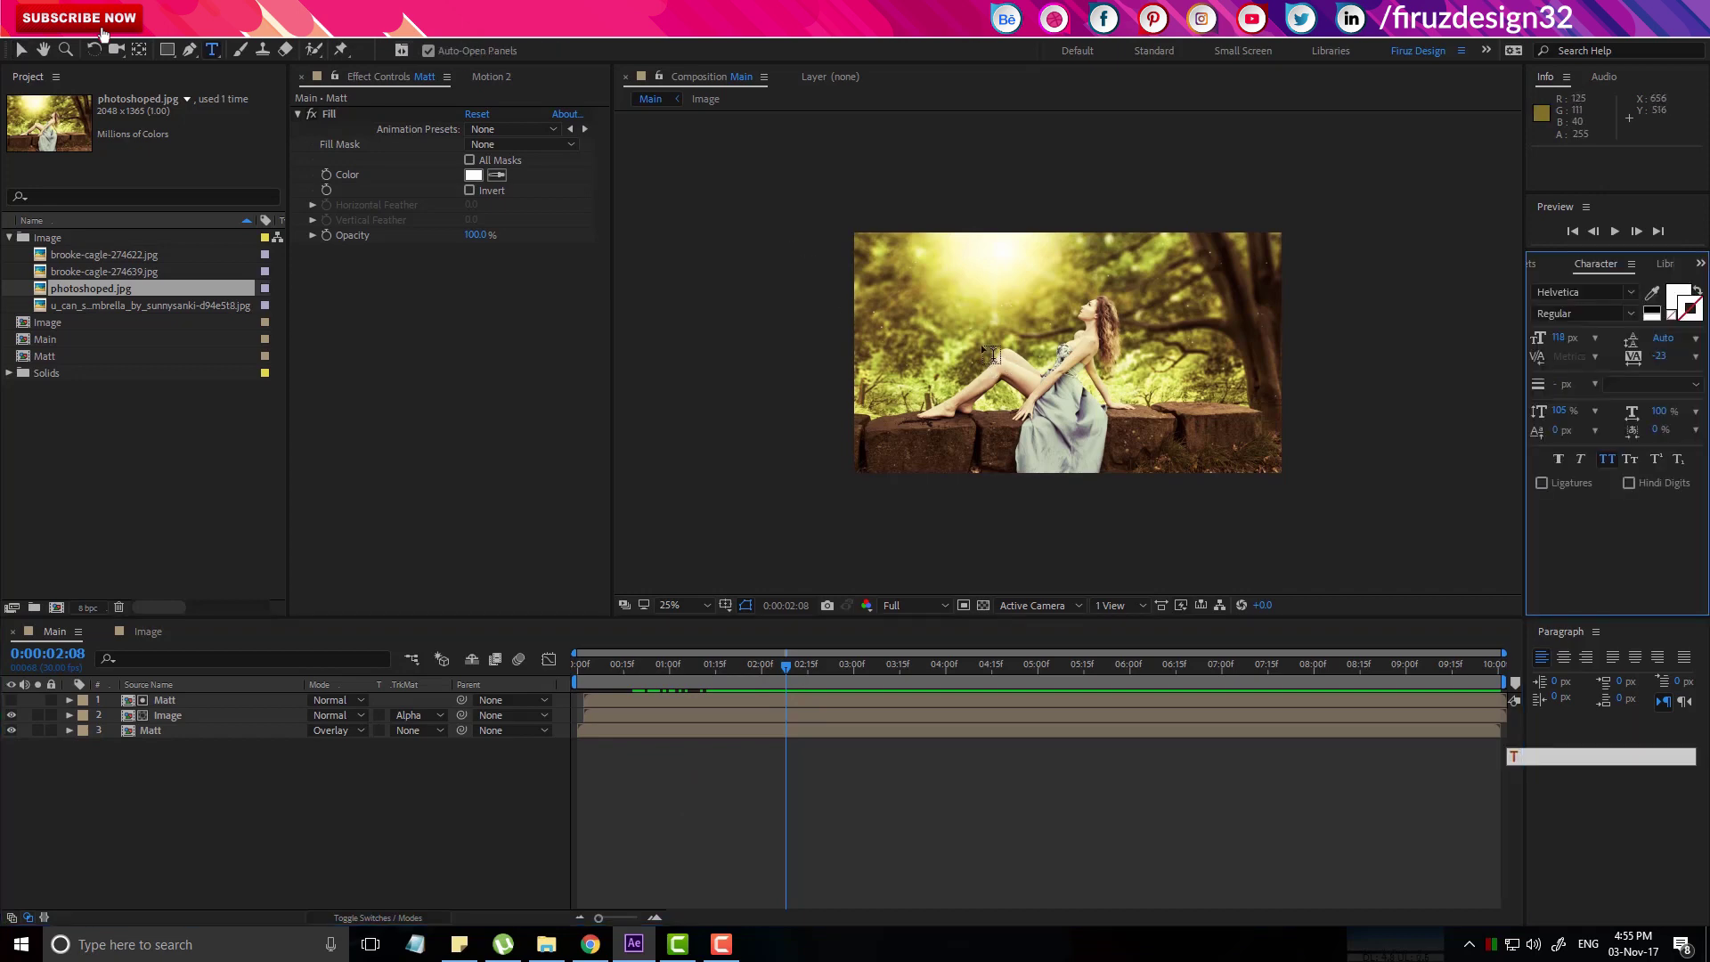
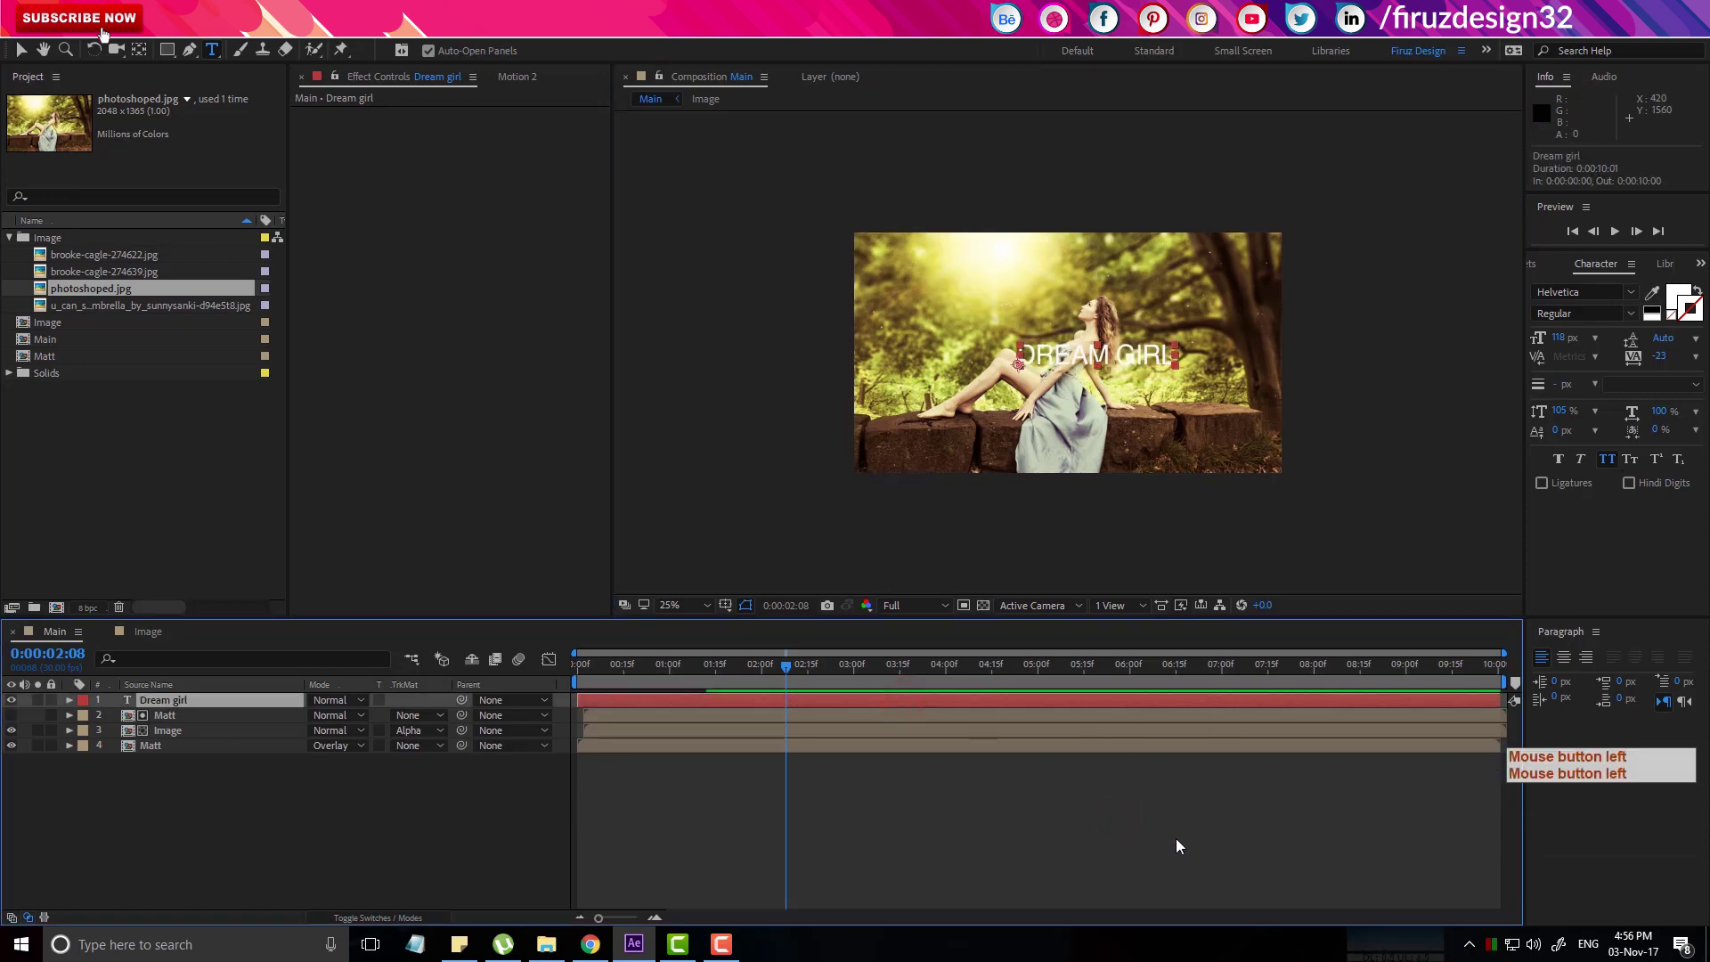
key("ctrl+alt+Home")
left_click(1181, 845)
left_click(1572, 667)
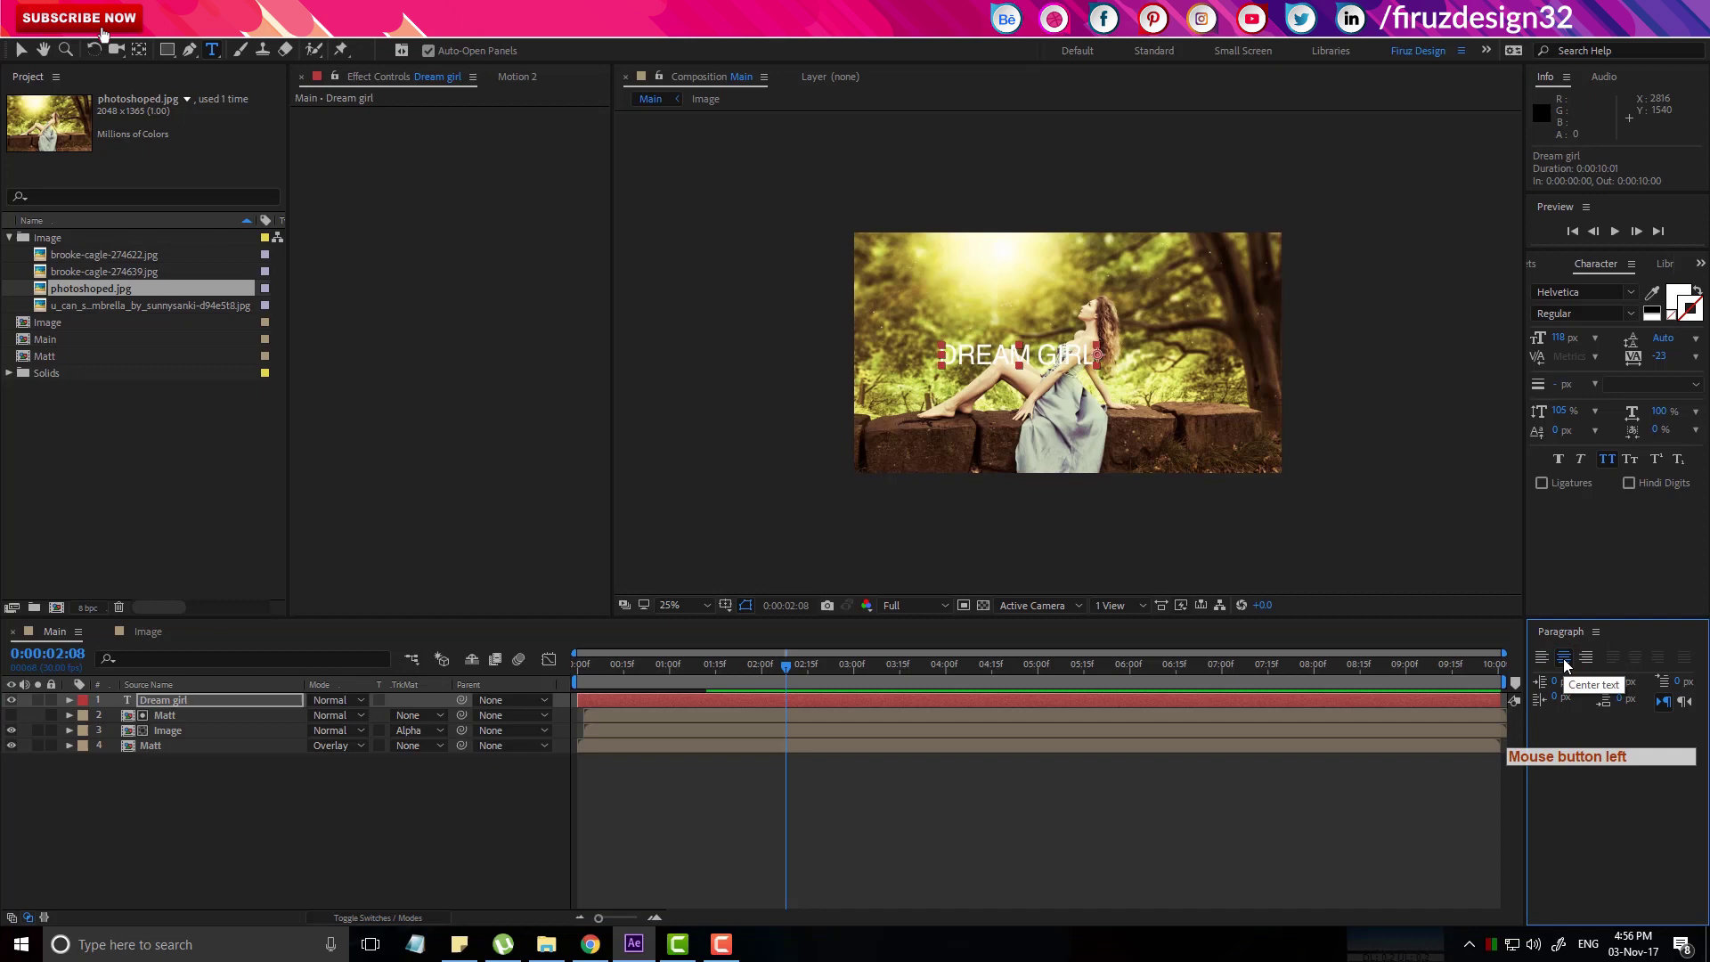
left_click(1572, 668)
key("ctrl+alt+Home")
left_click(1572, 668)
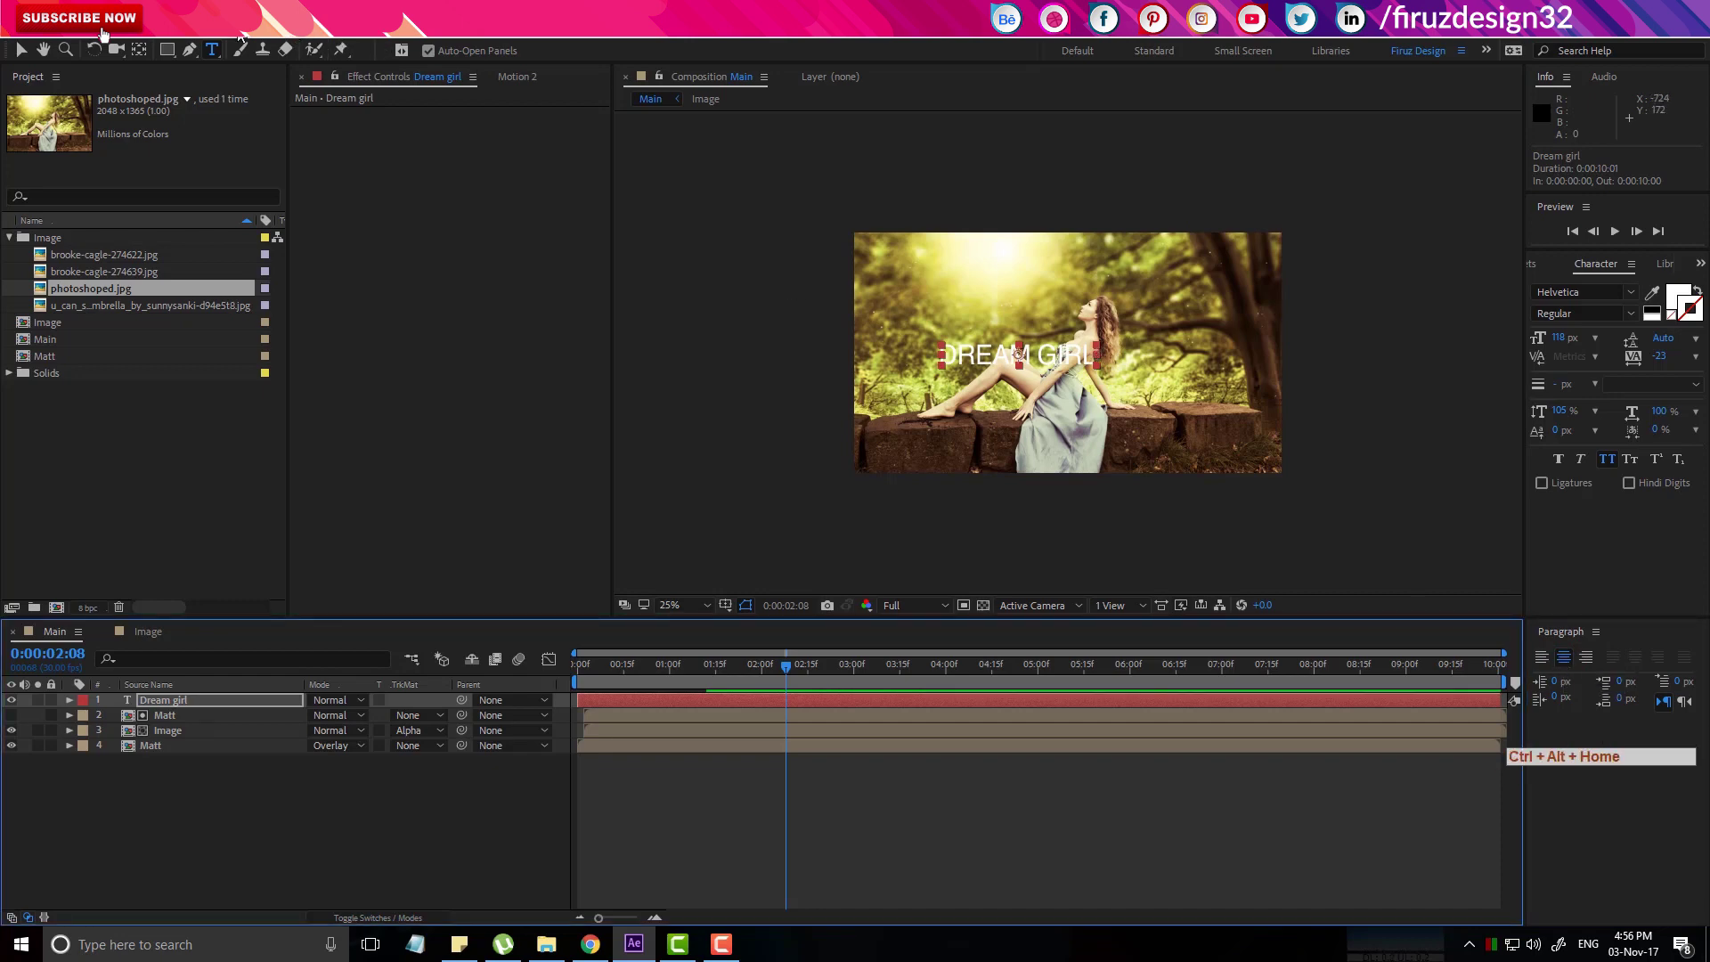
Check the Window panel list and enlarge the composition viewer.
left_click(322, 37)
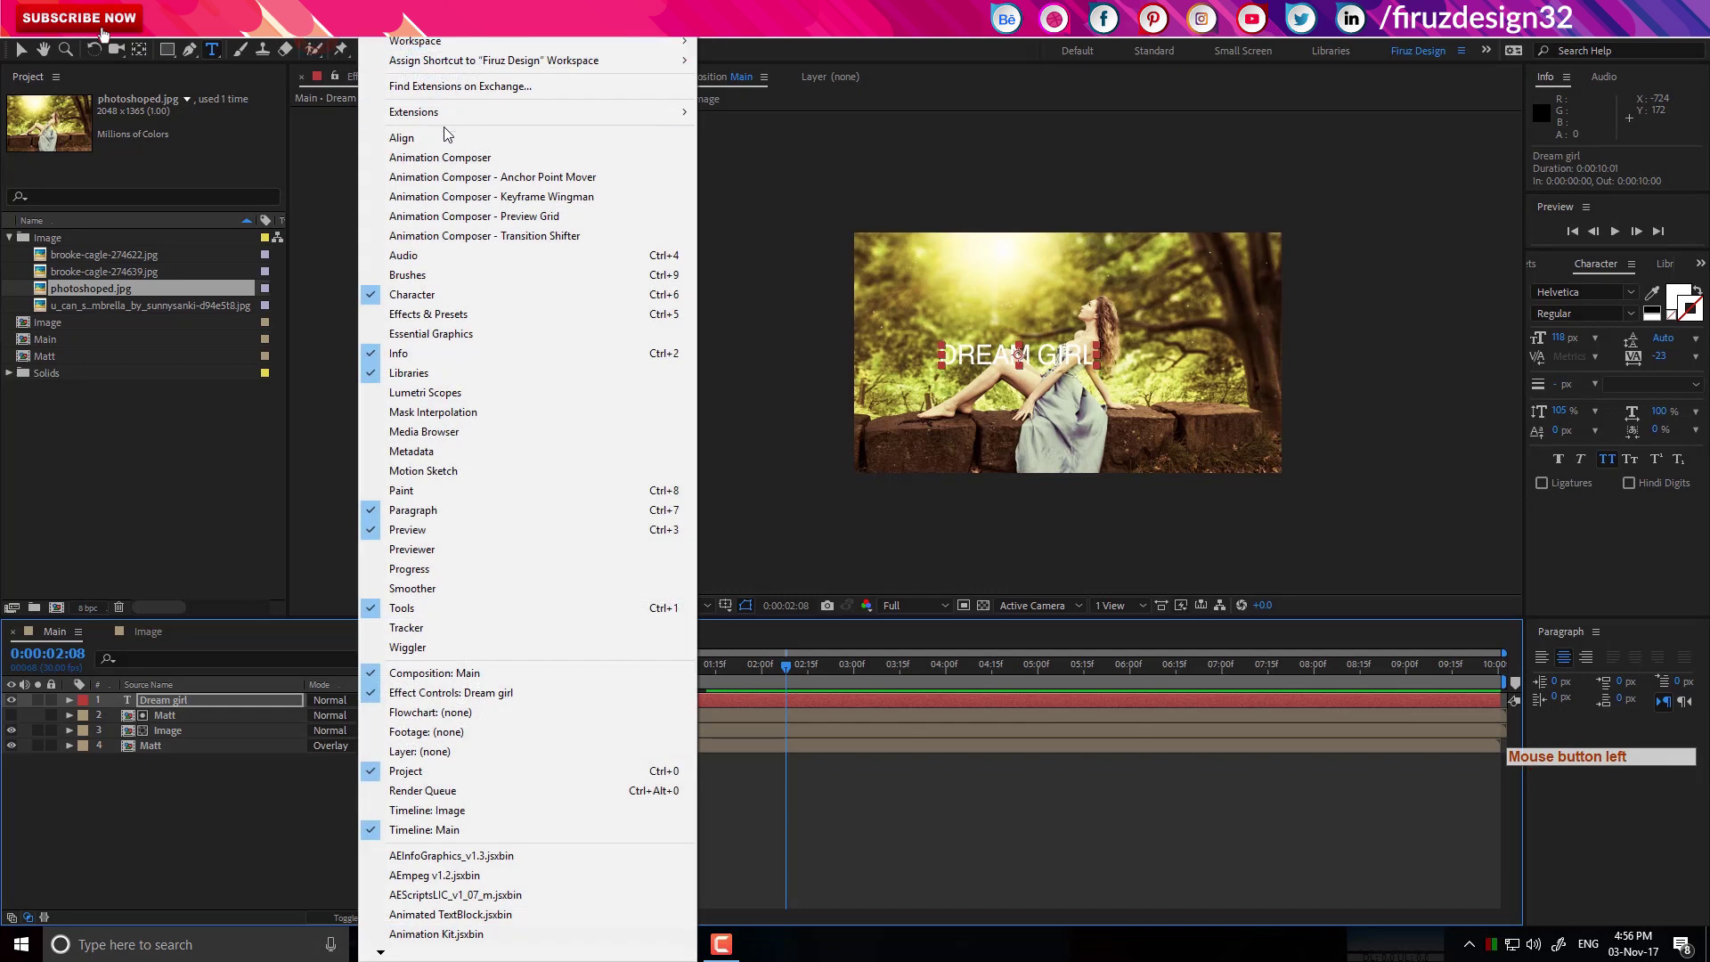
left_click(446, 146)
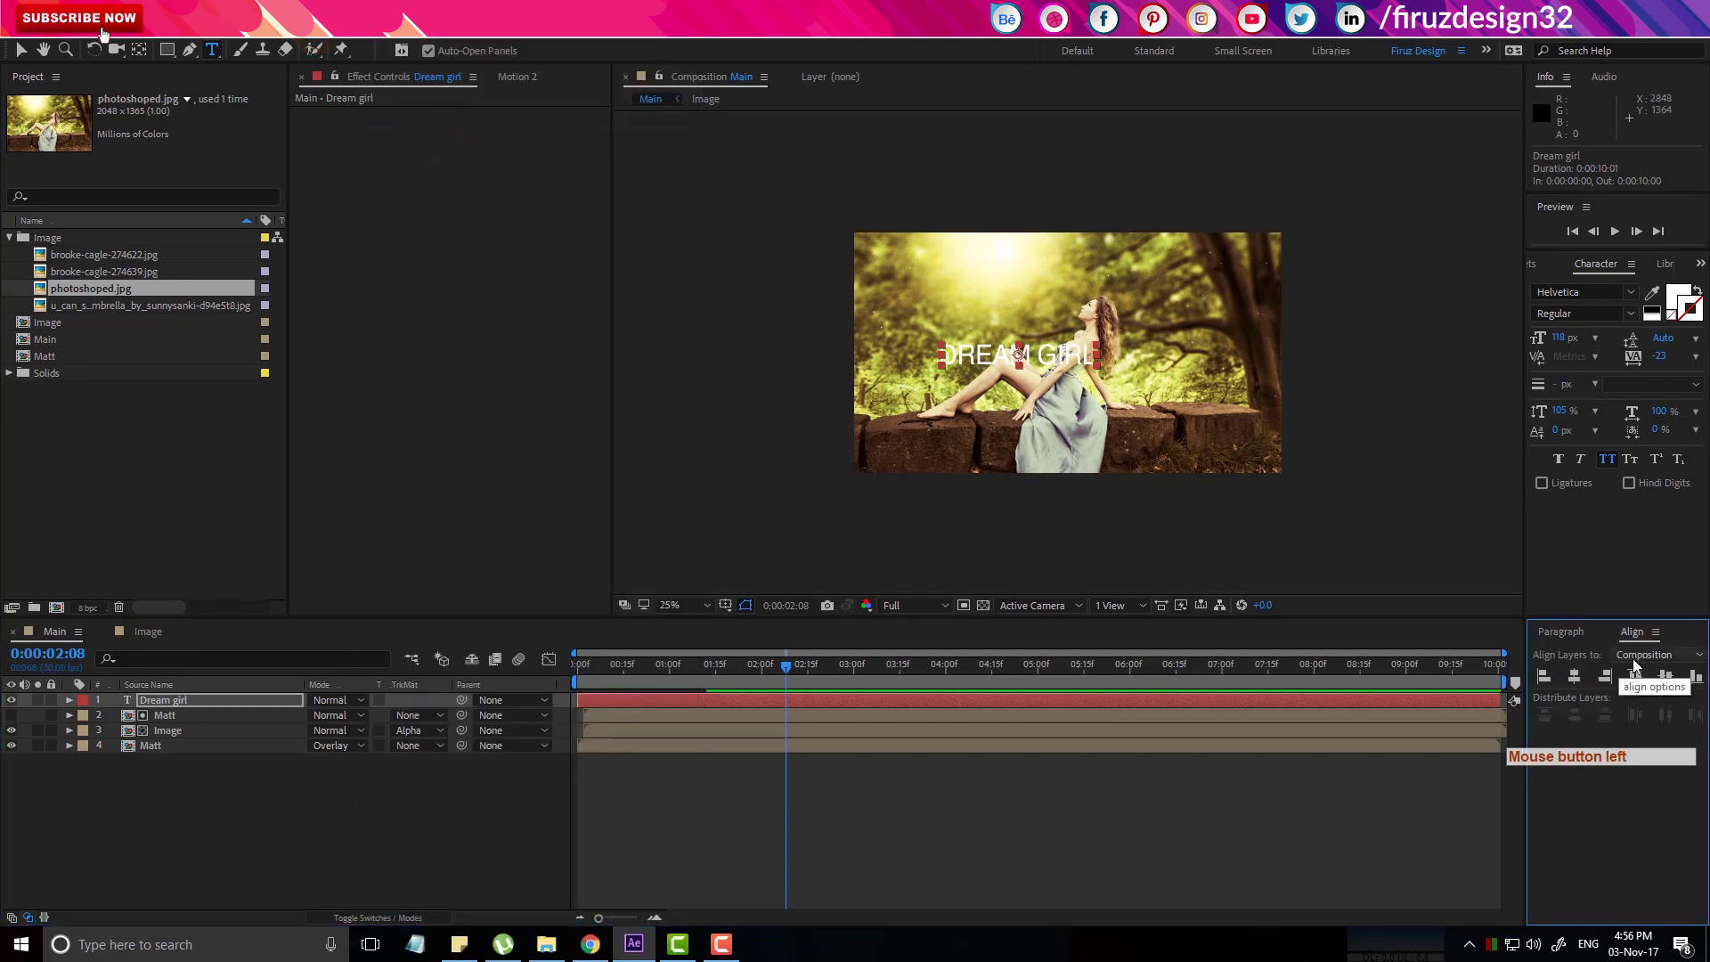
left_click(1665, 684)
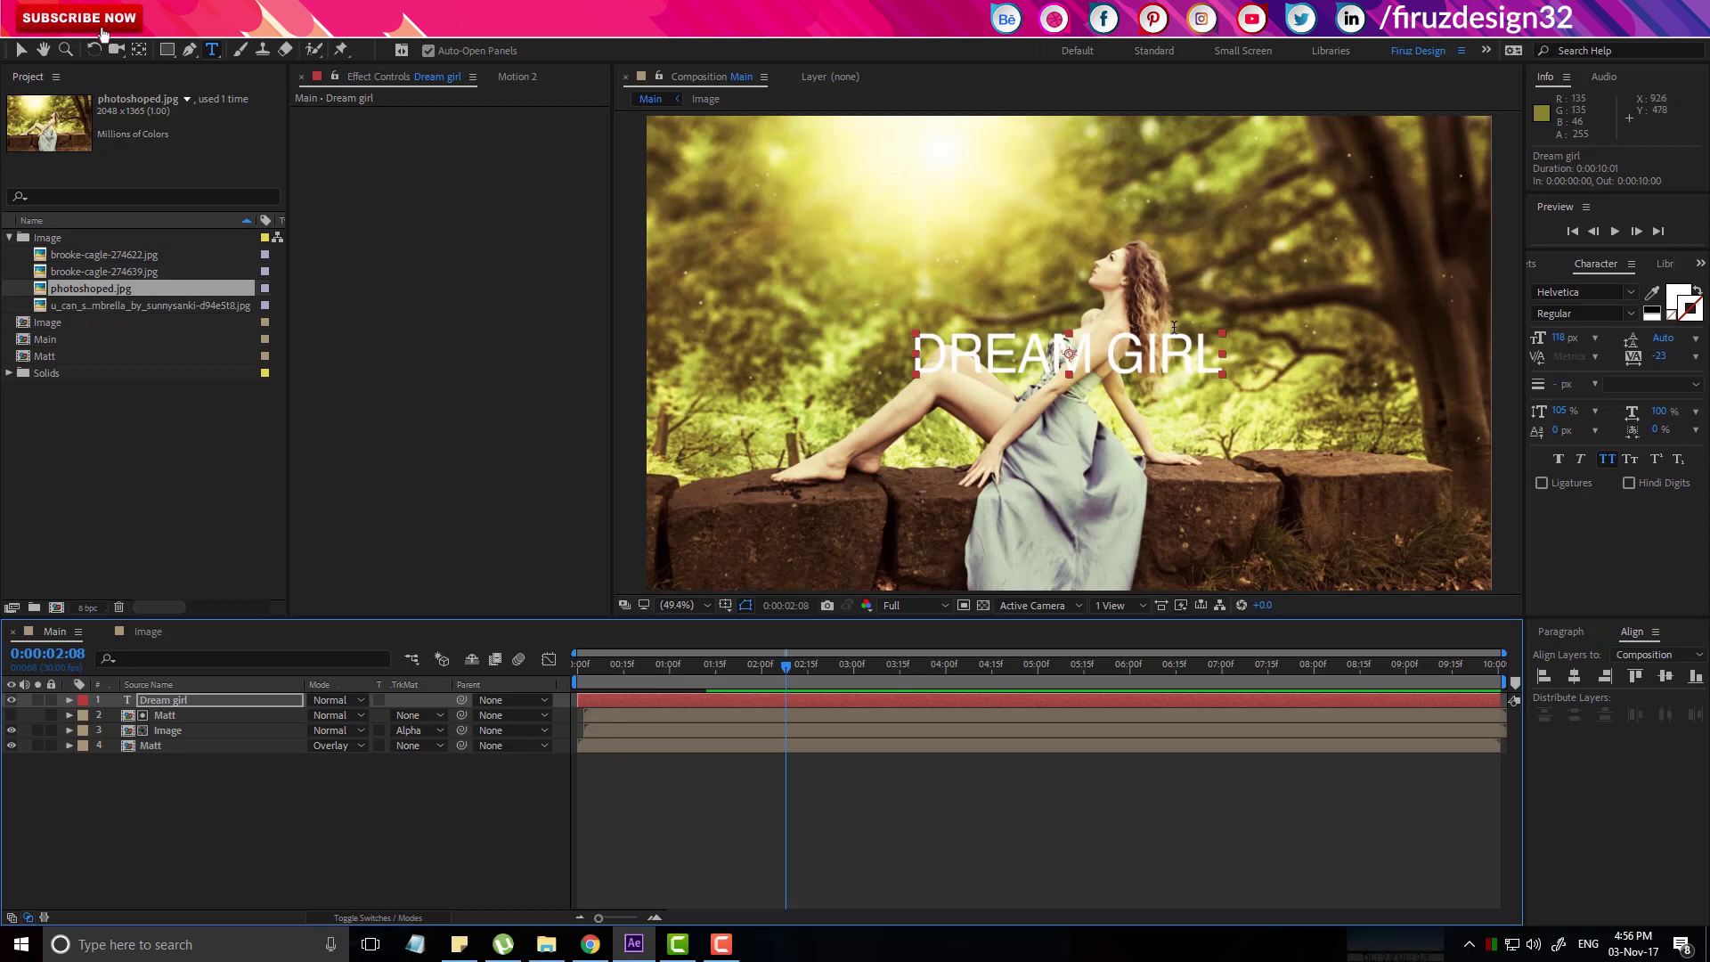
Keyframe the title's Position from 960,450 at 1:00 to 960,667.5 at 2:00.
left_click(30, 59)
left_click(739, 668)
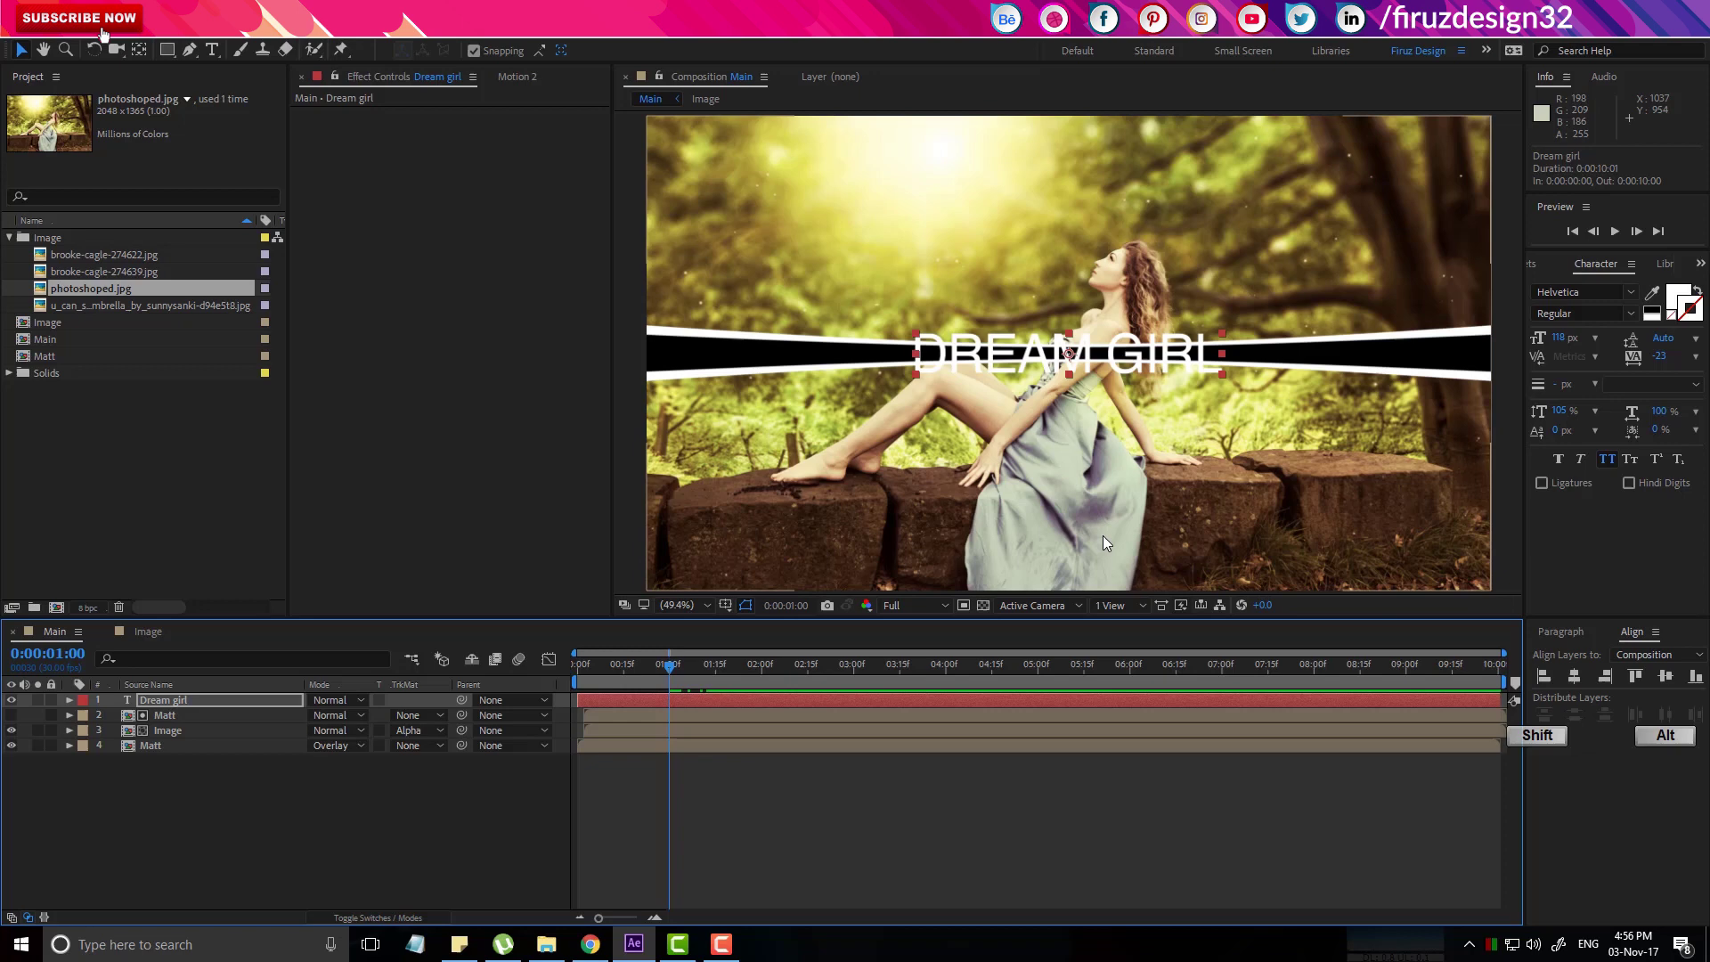
key("shift+alt+p")
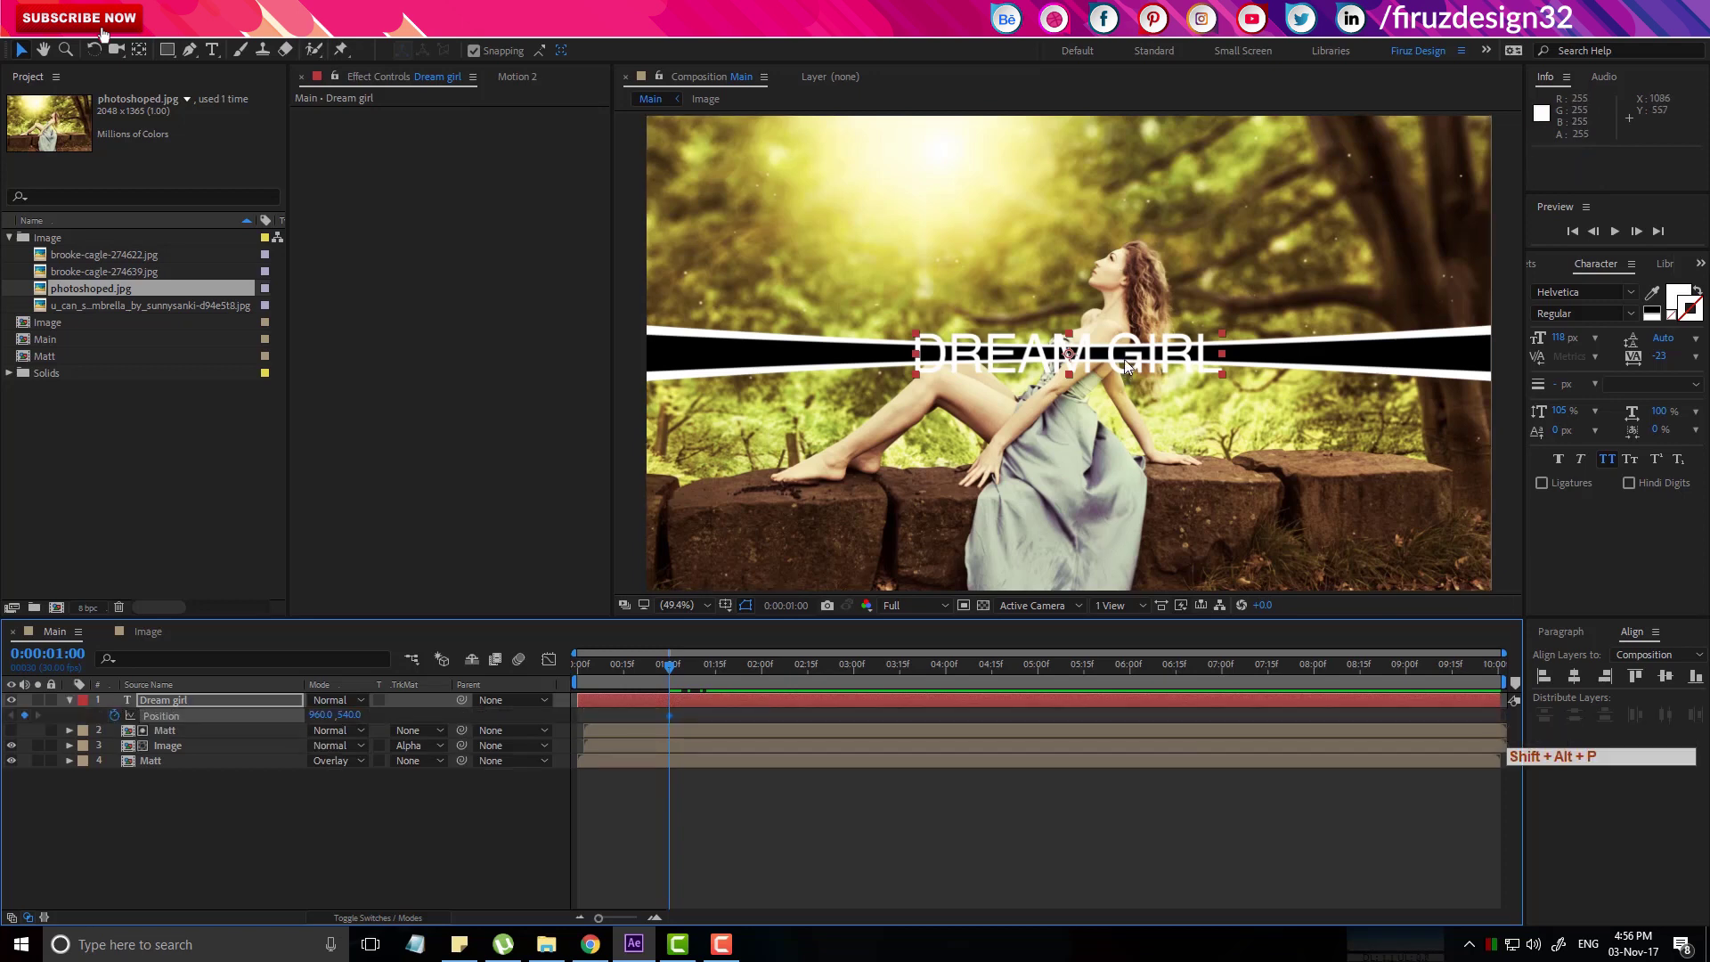
left_click(1133, 369)
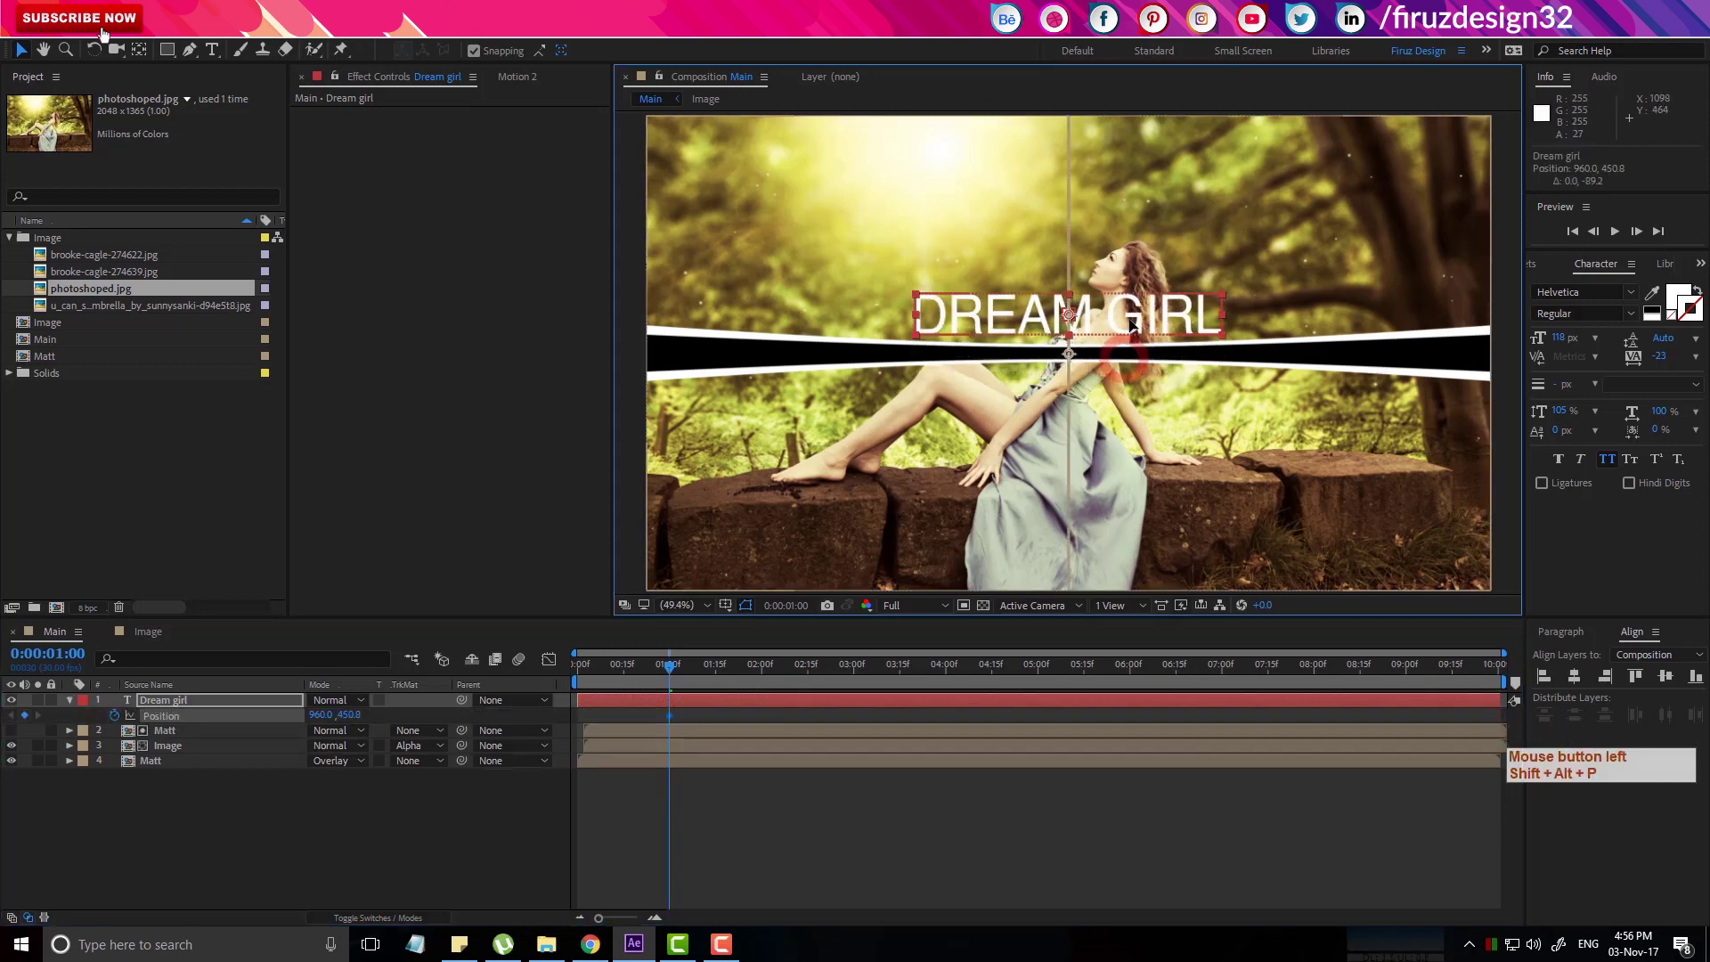
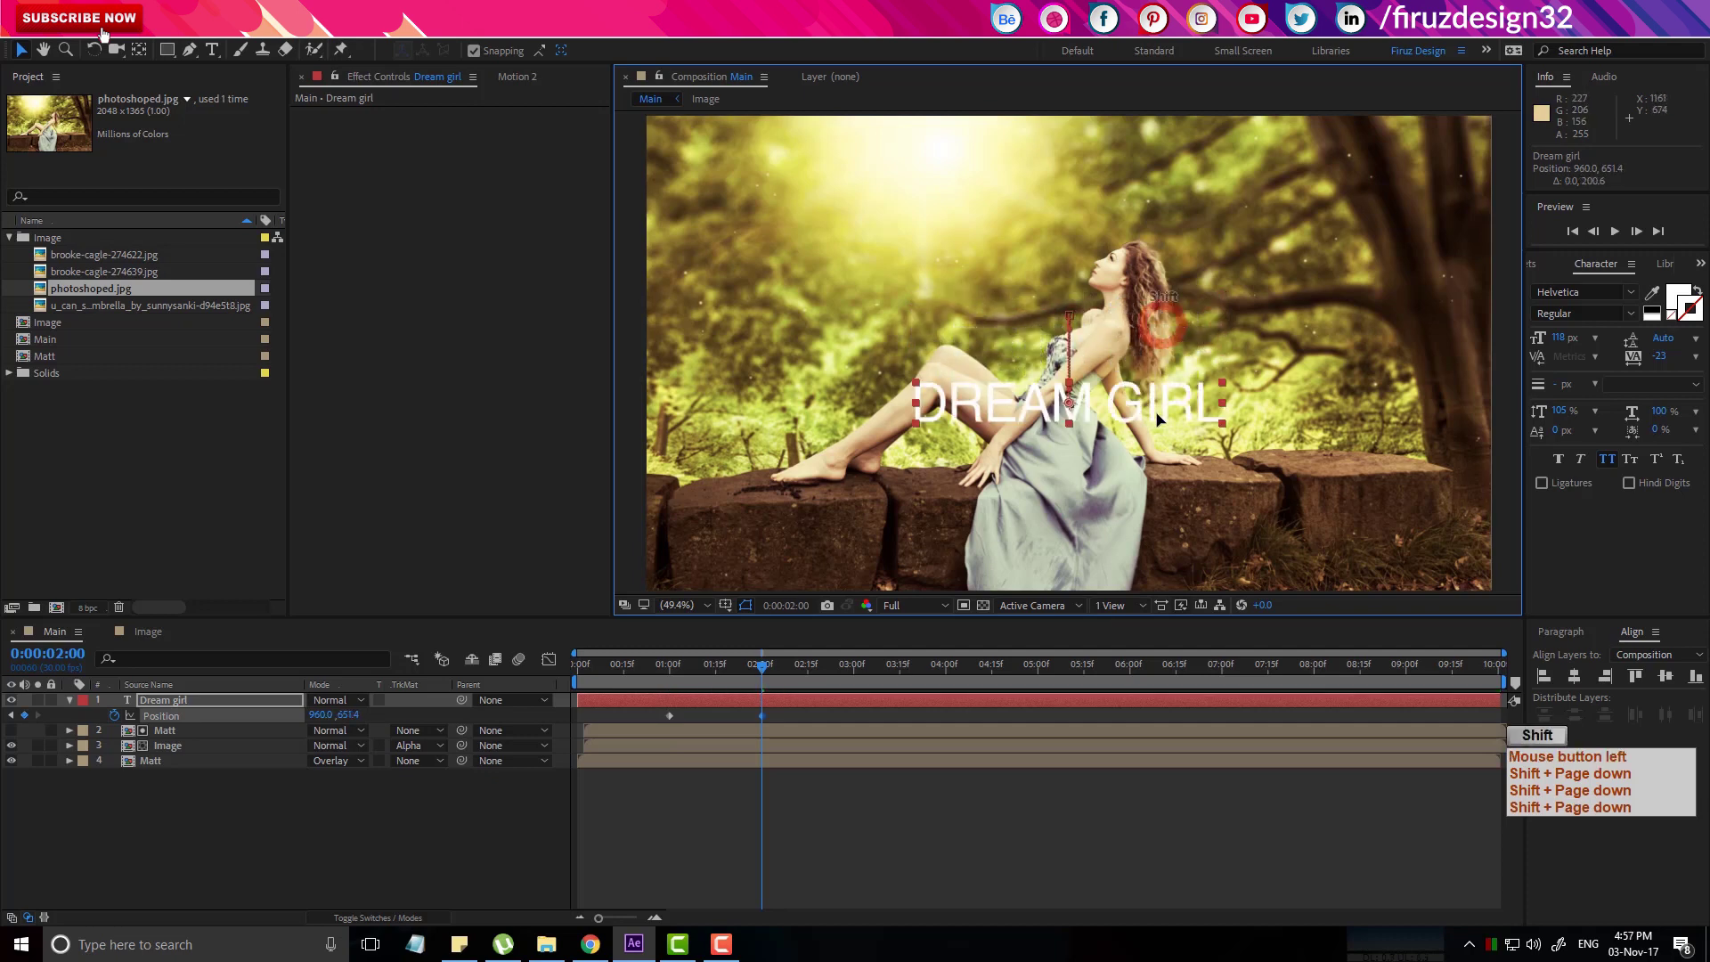
left_click(758, 672)
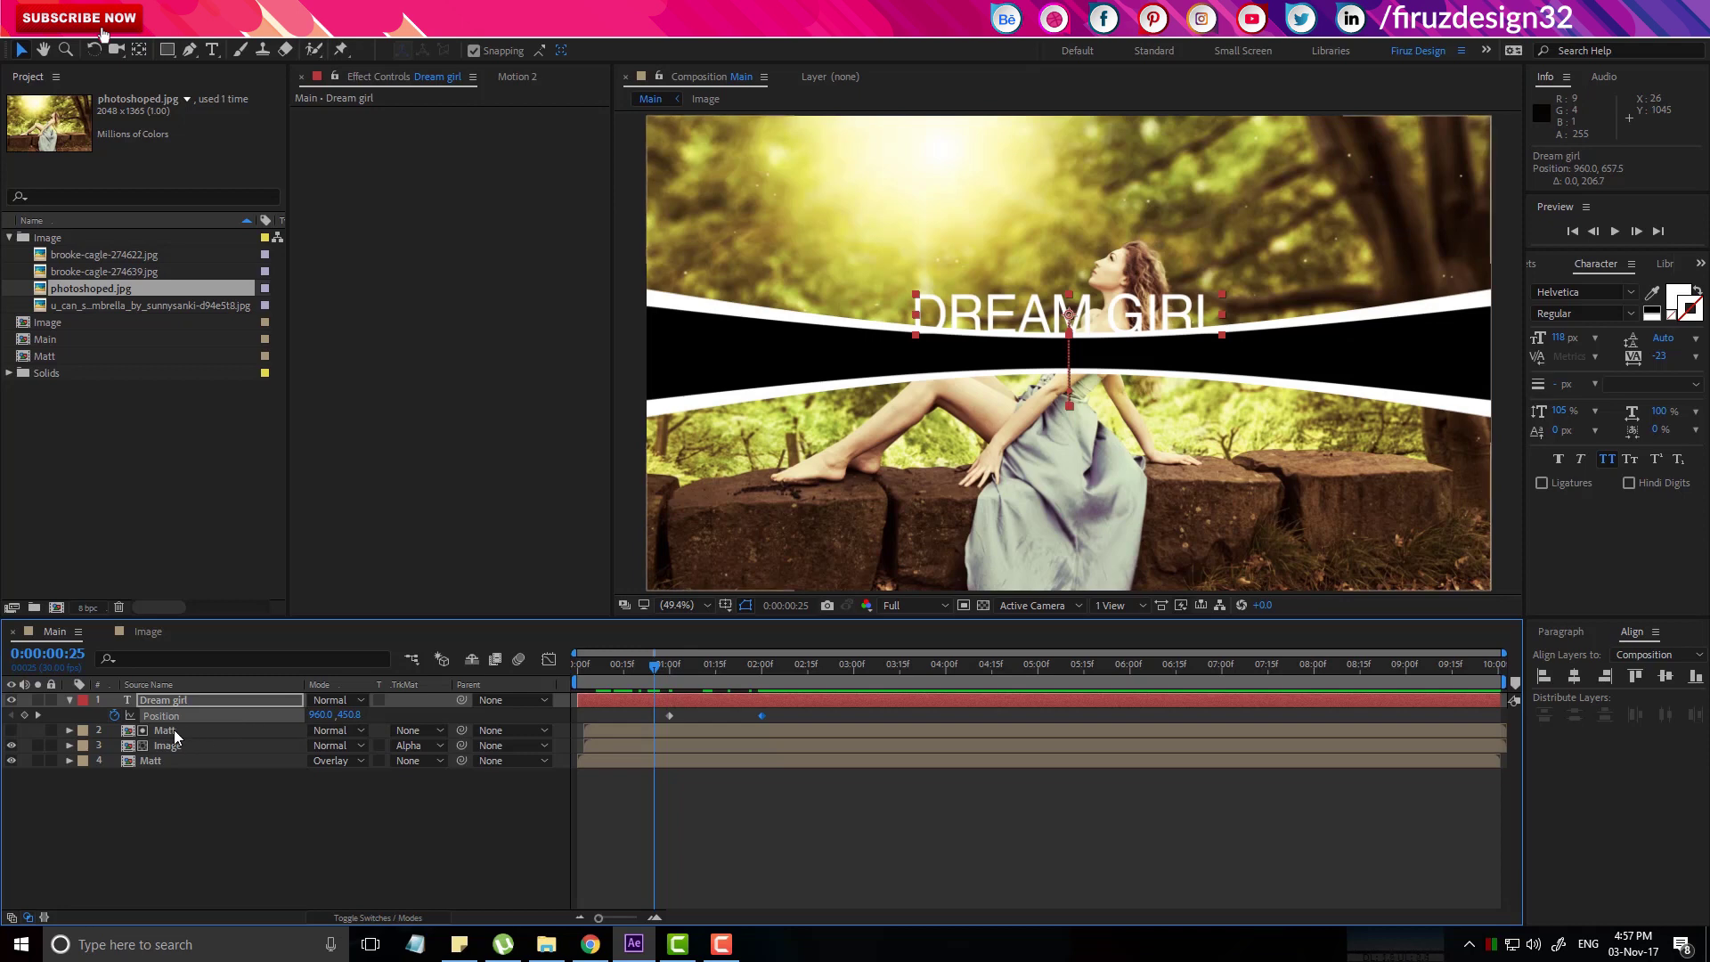
Copy Light Gray Solid 1 from Matt into Main above the DREAM GIRL title.
double_click(183, 740)
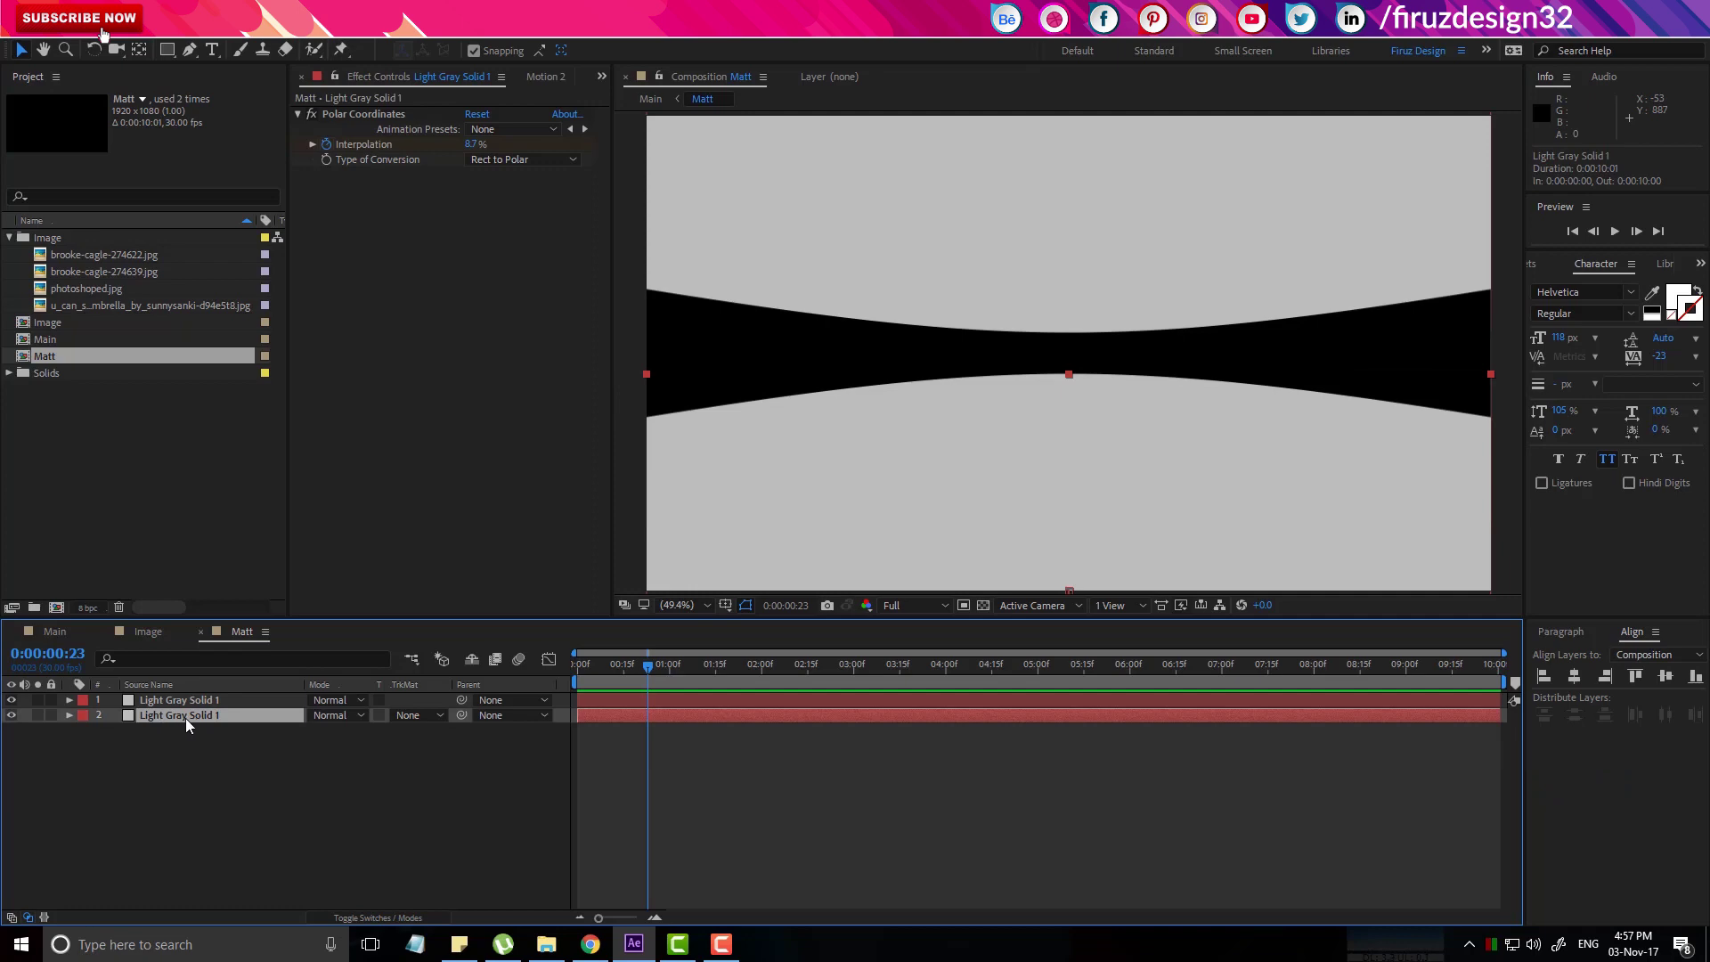
key("ctrl+c")
left_click(70, 638)
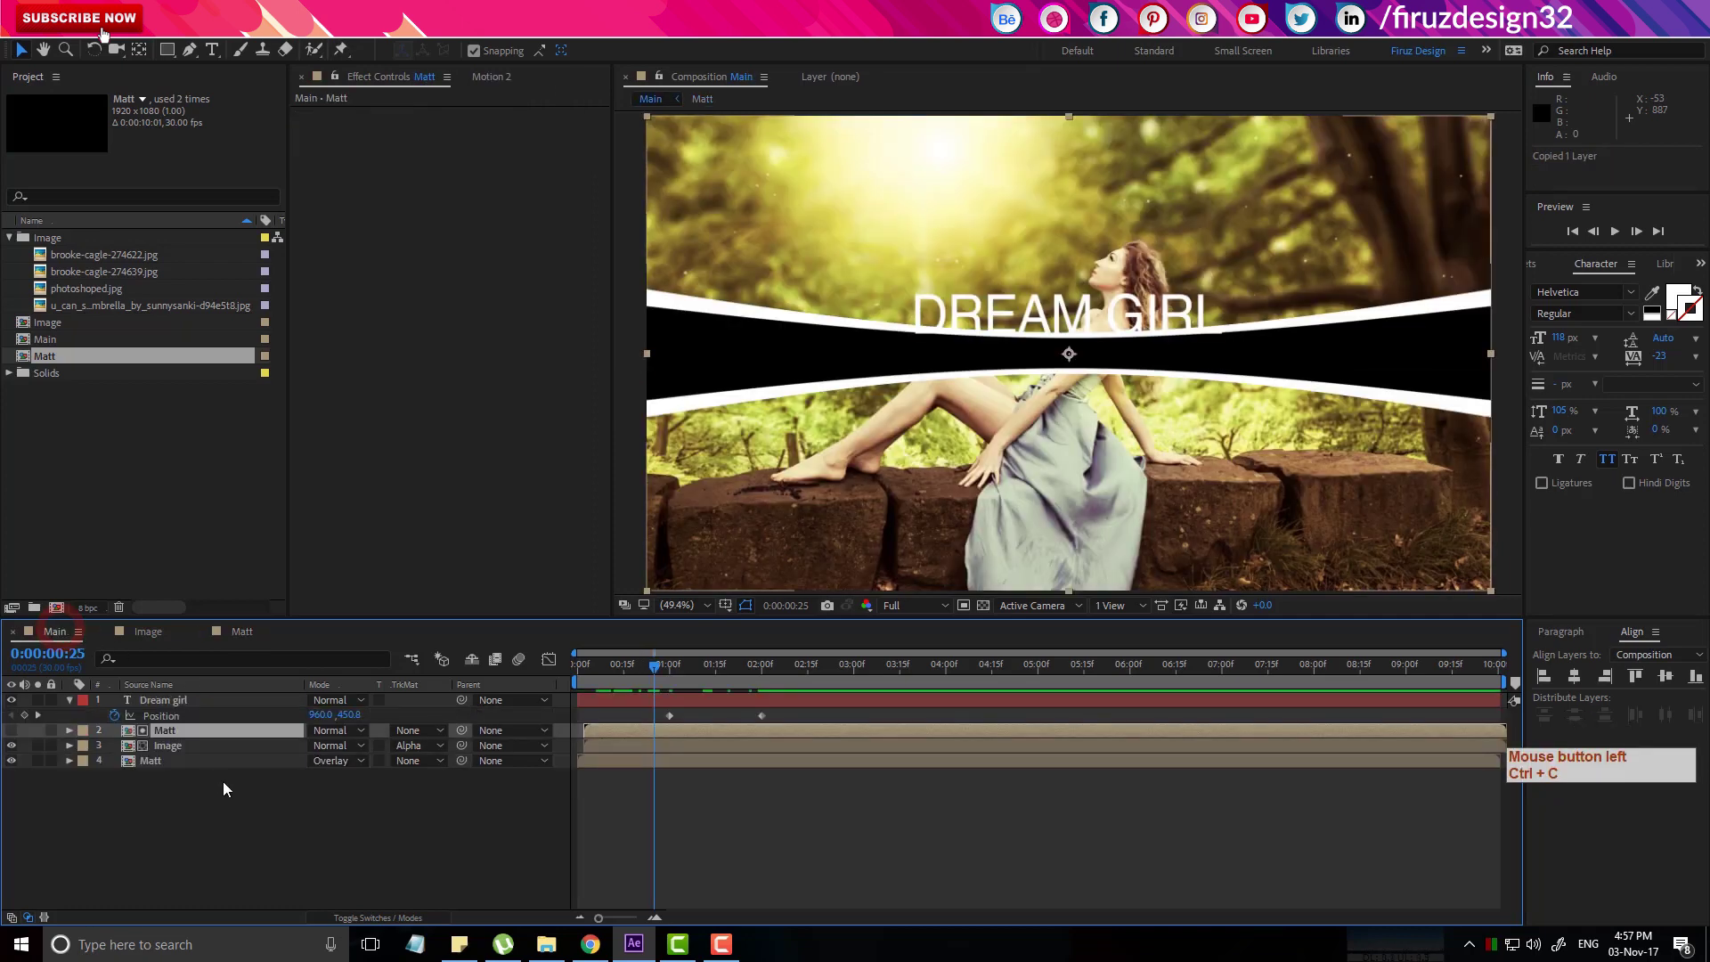
key("ctrl+v")
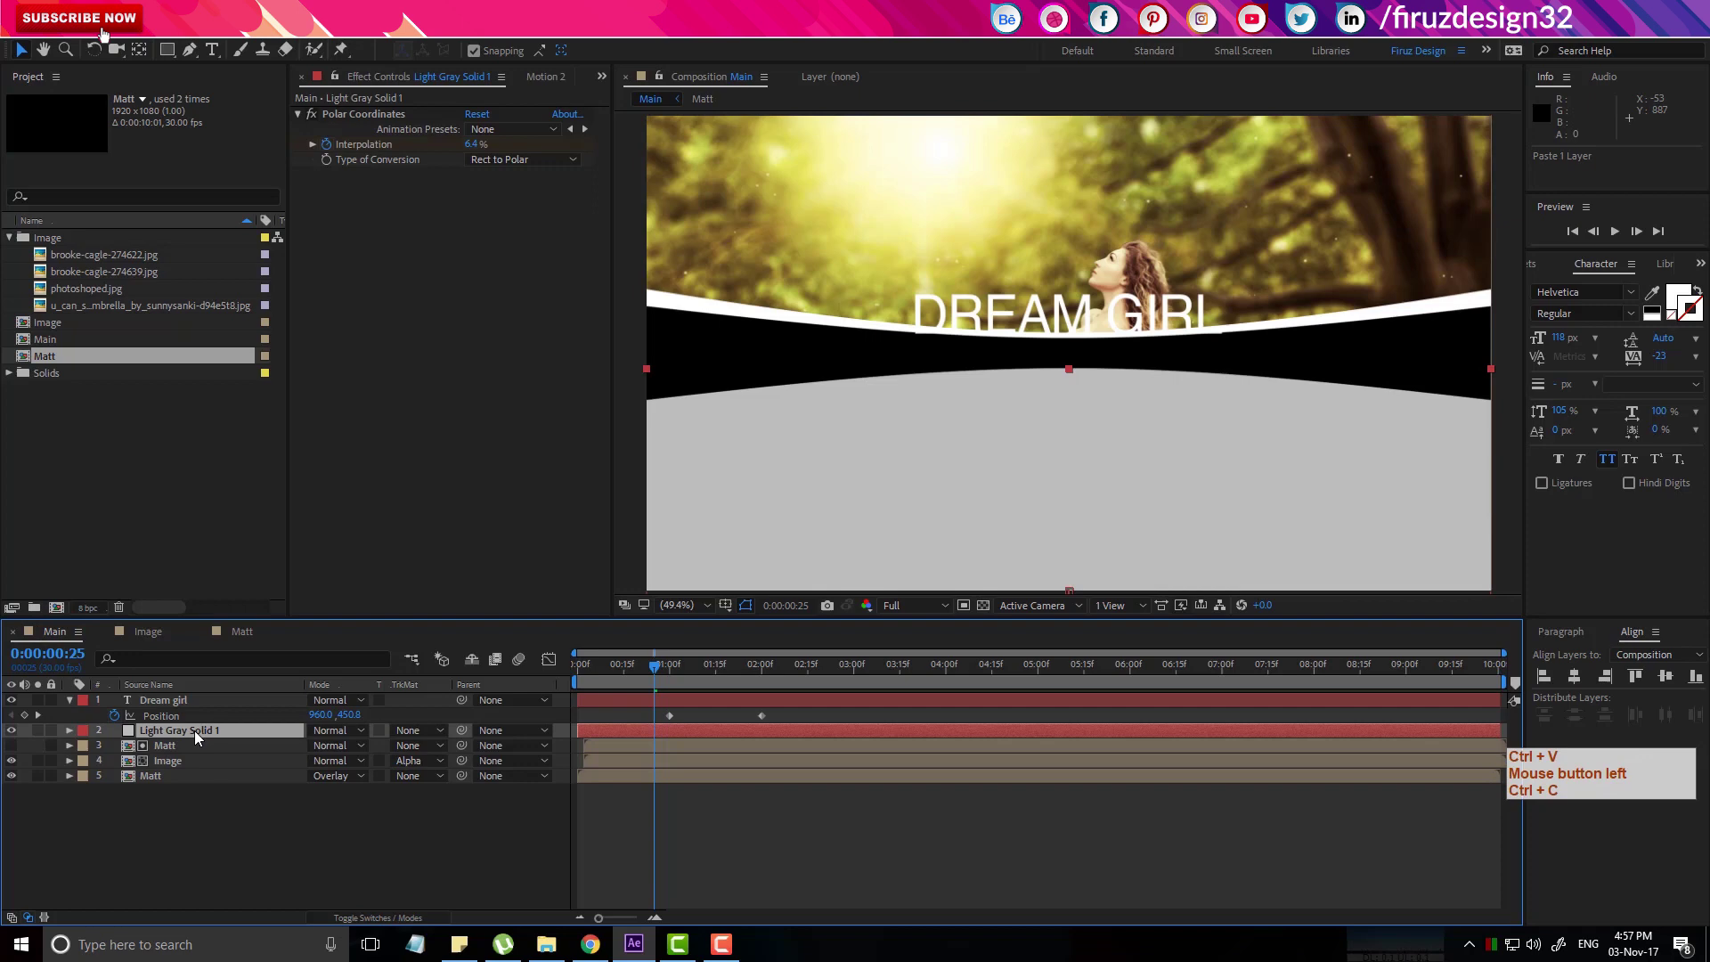
left_click(203, 740)
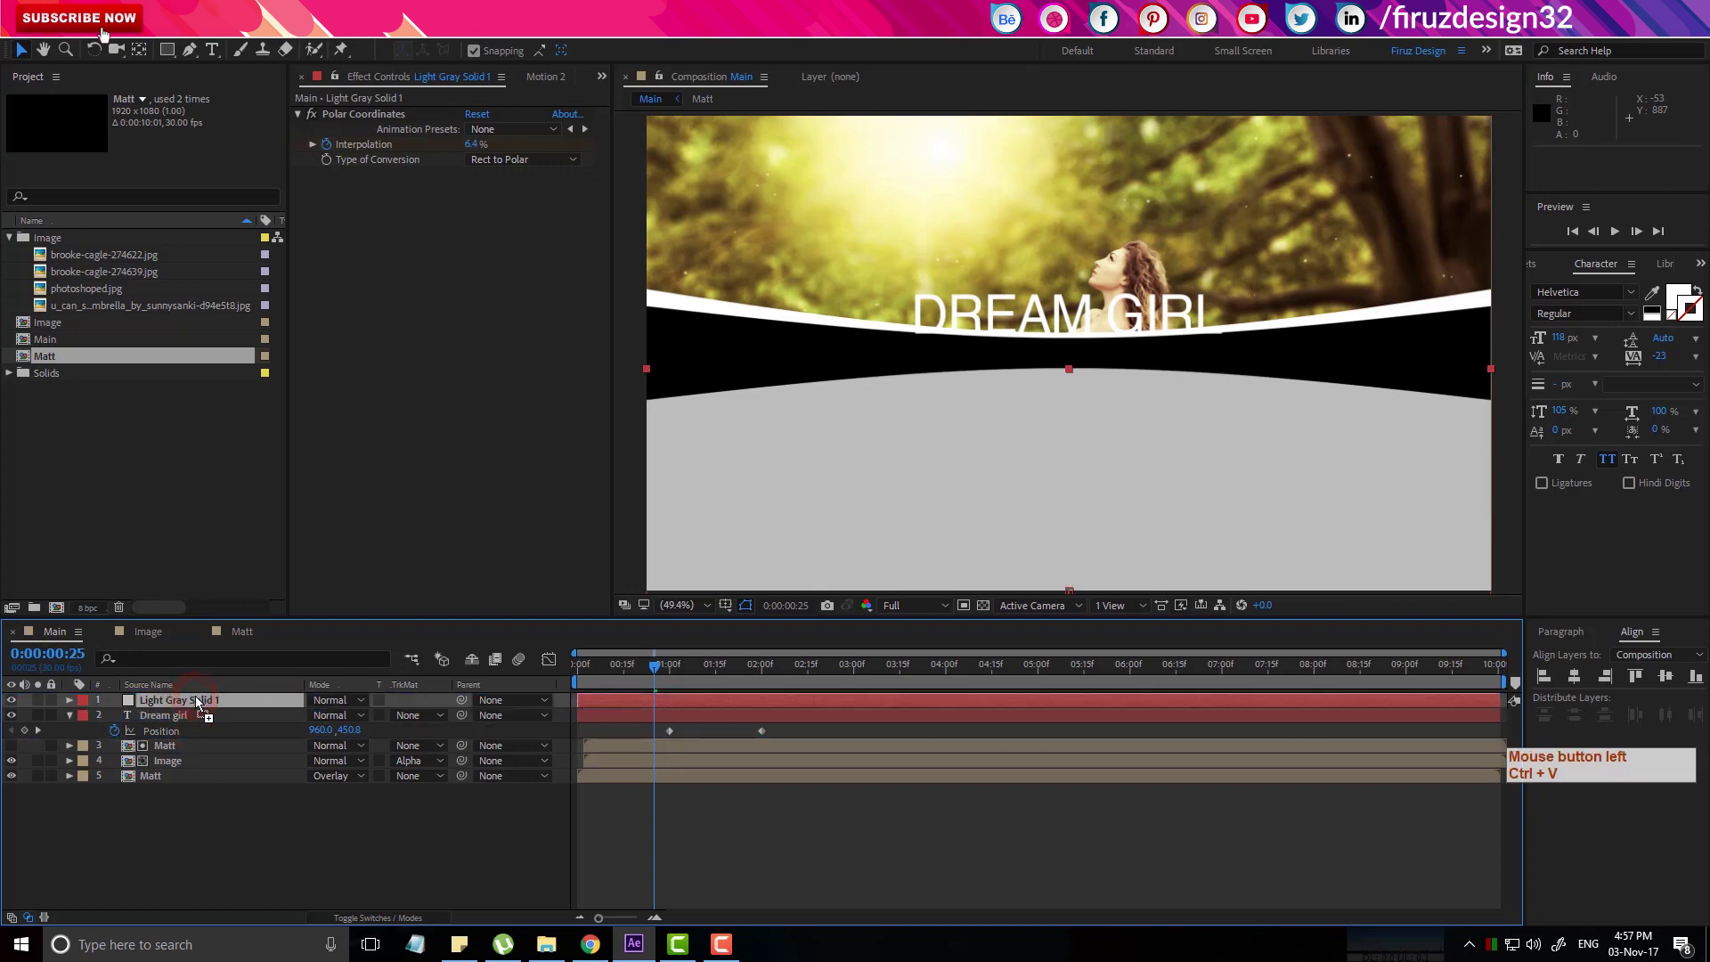
Set the title's TrkMat to Alpha Matte using the gray solid and scrub to check it.
left_click(423, 720)
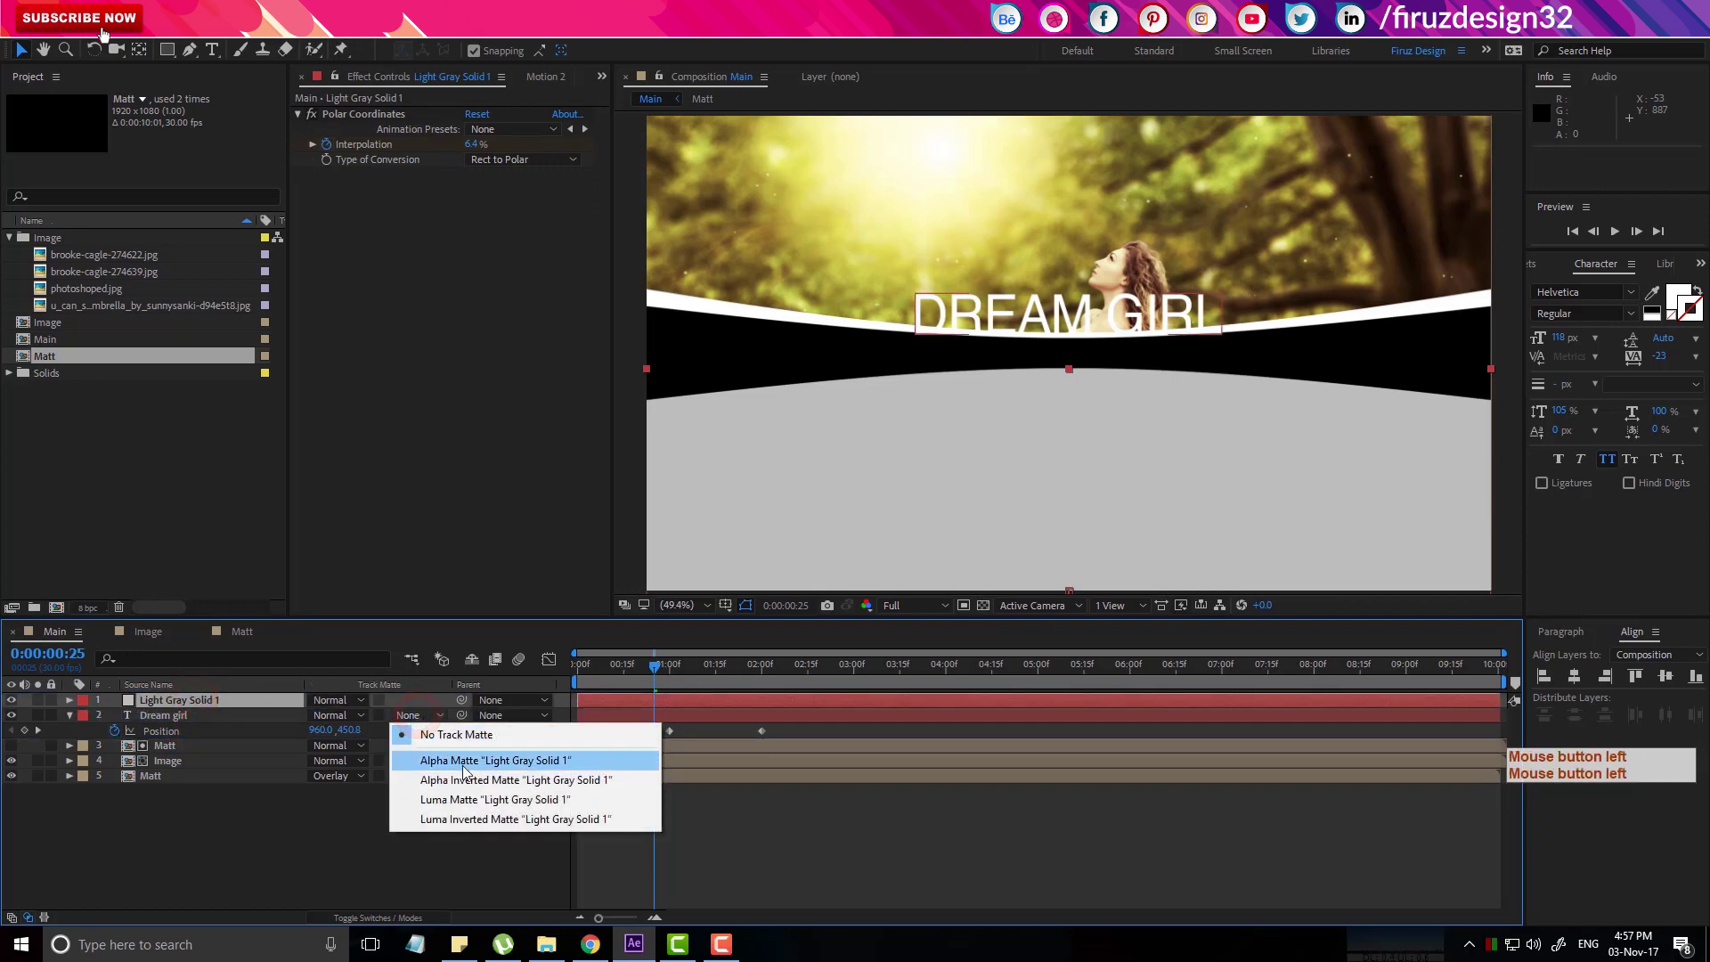
left_click(468, 773)
left_click(673, 680)
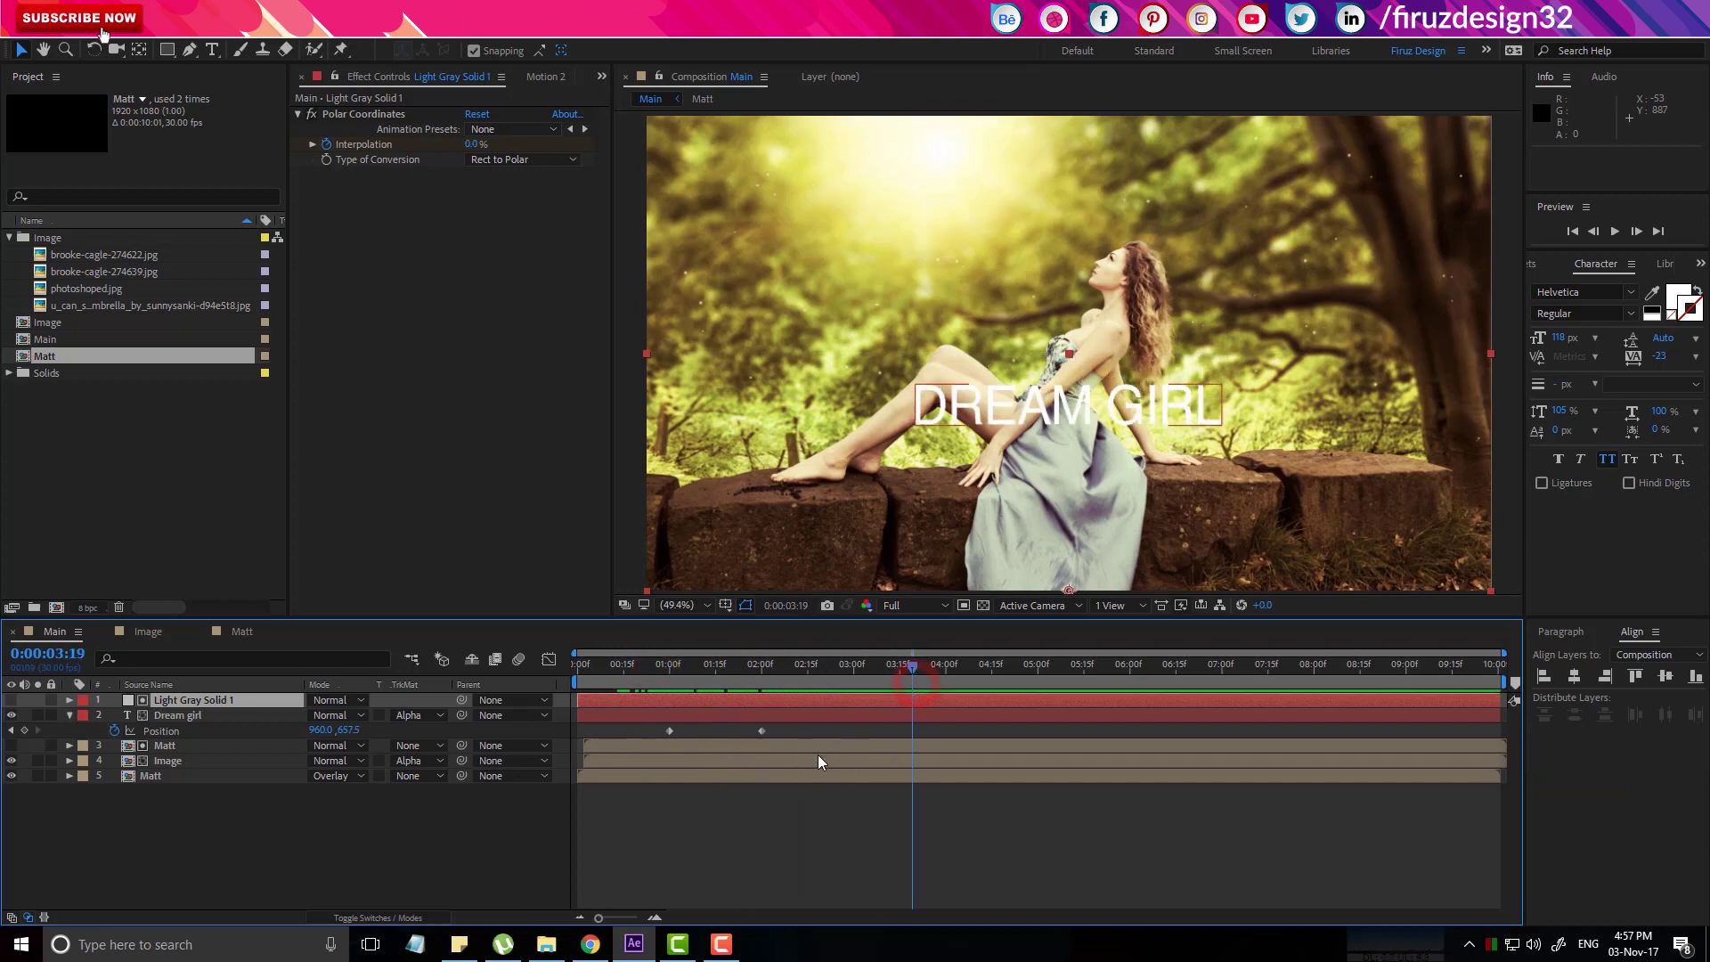
left_click(913, 672)
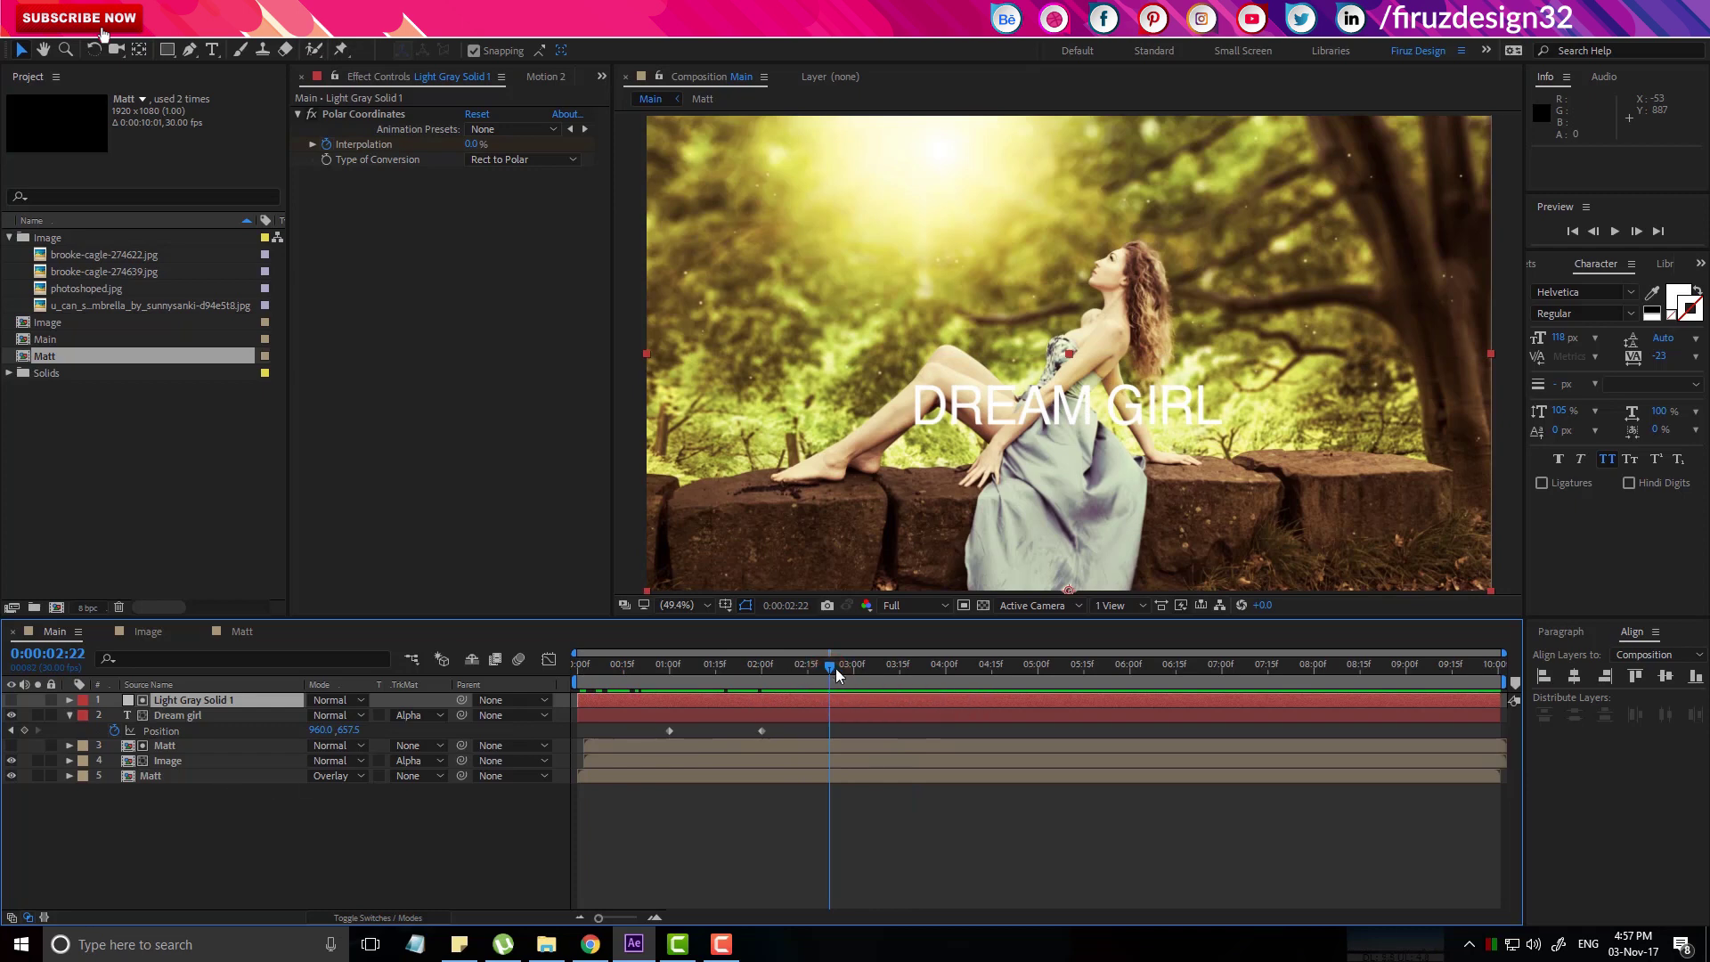
left_click(846, 674)
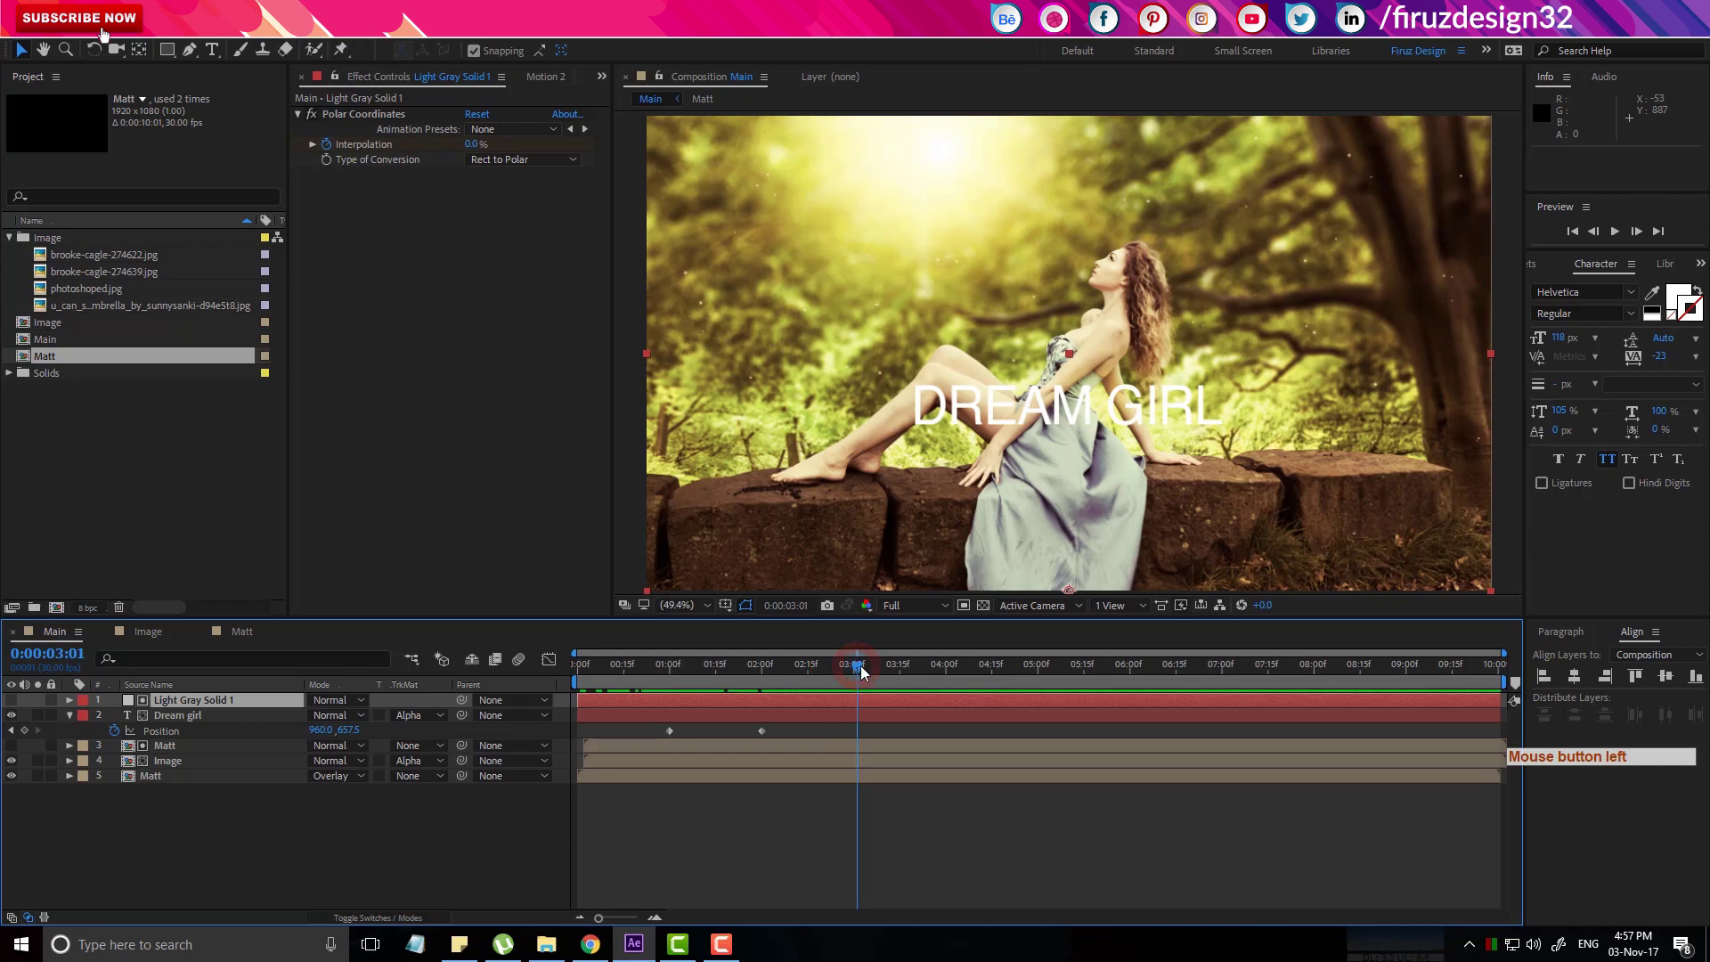
Pre-compose all Main layers into a new composition named Slide1.
key("Page_Up")
left_click(223, 782)
left_click(216, 708)
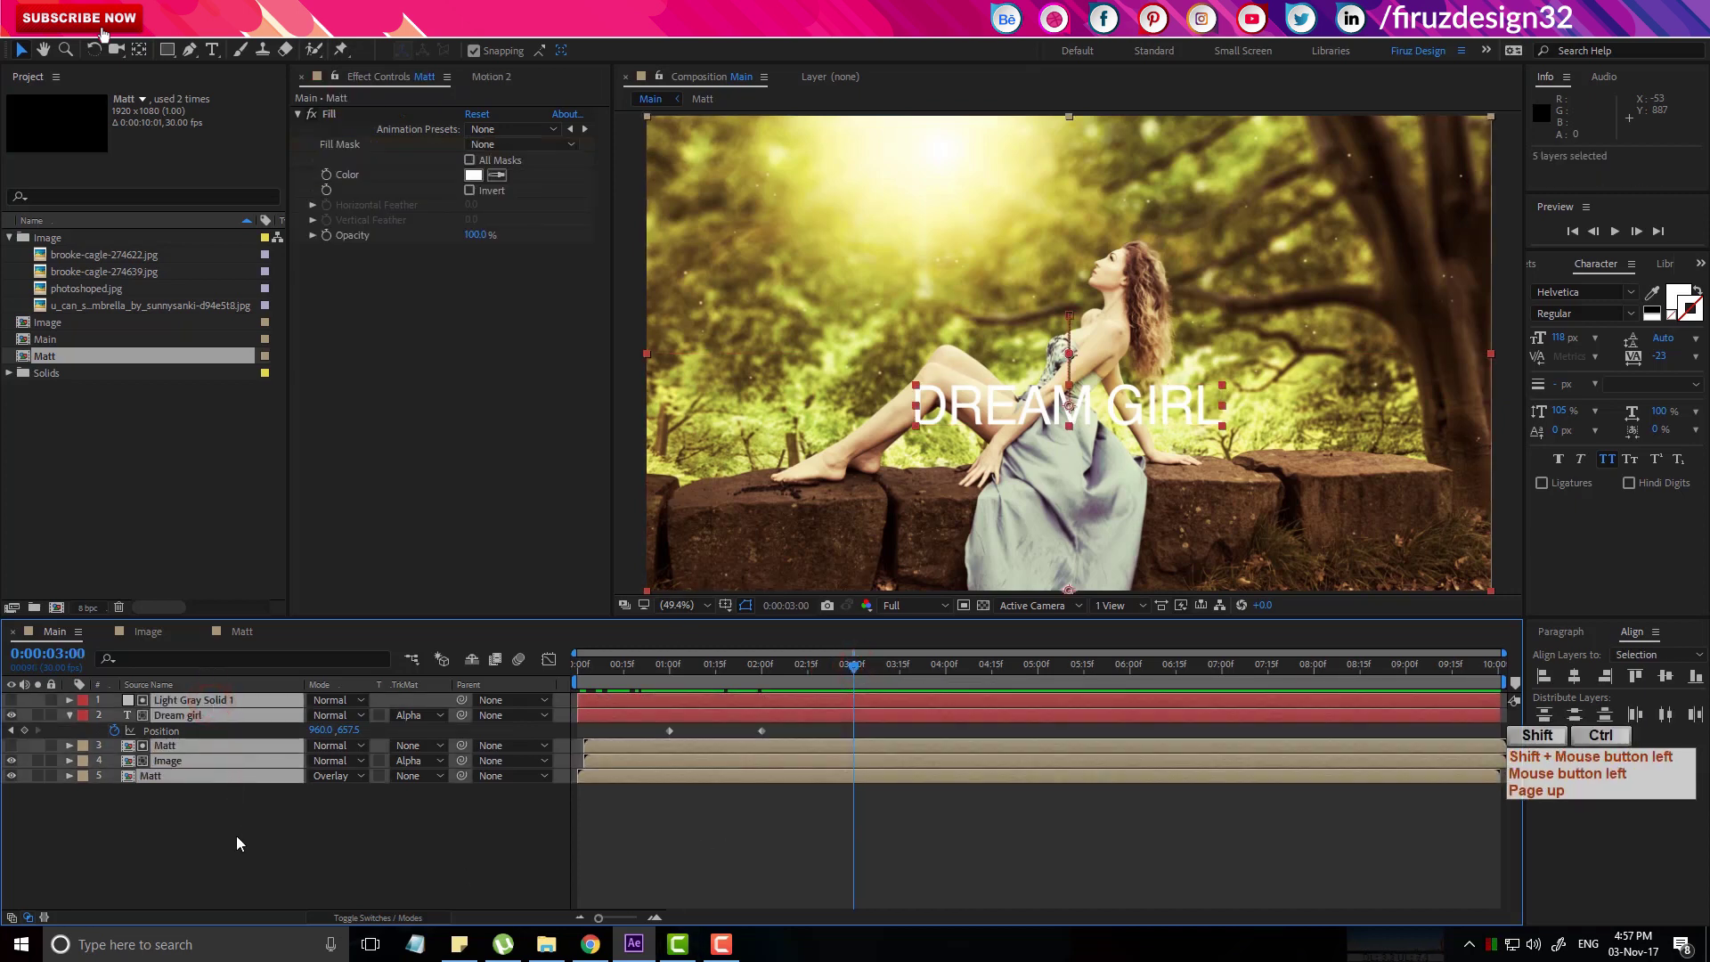
key("ctrl+shift+c")
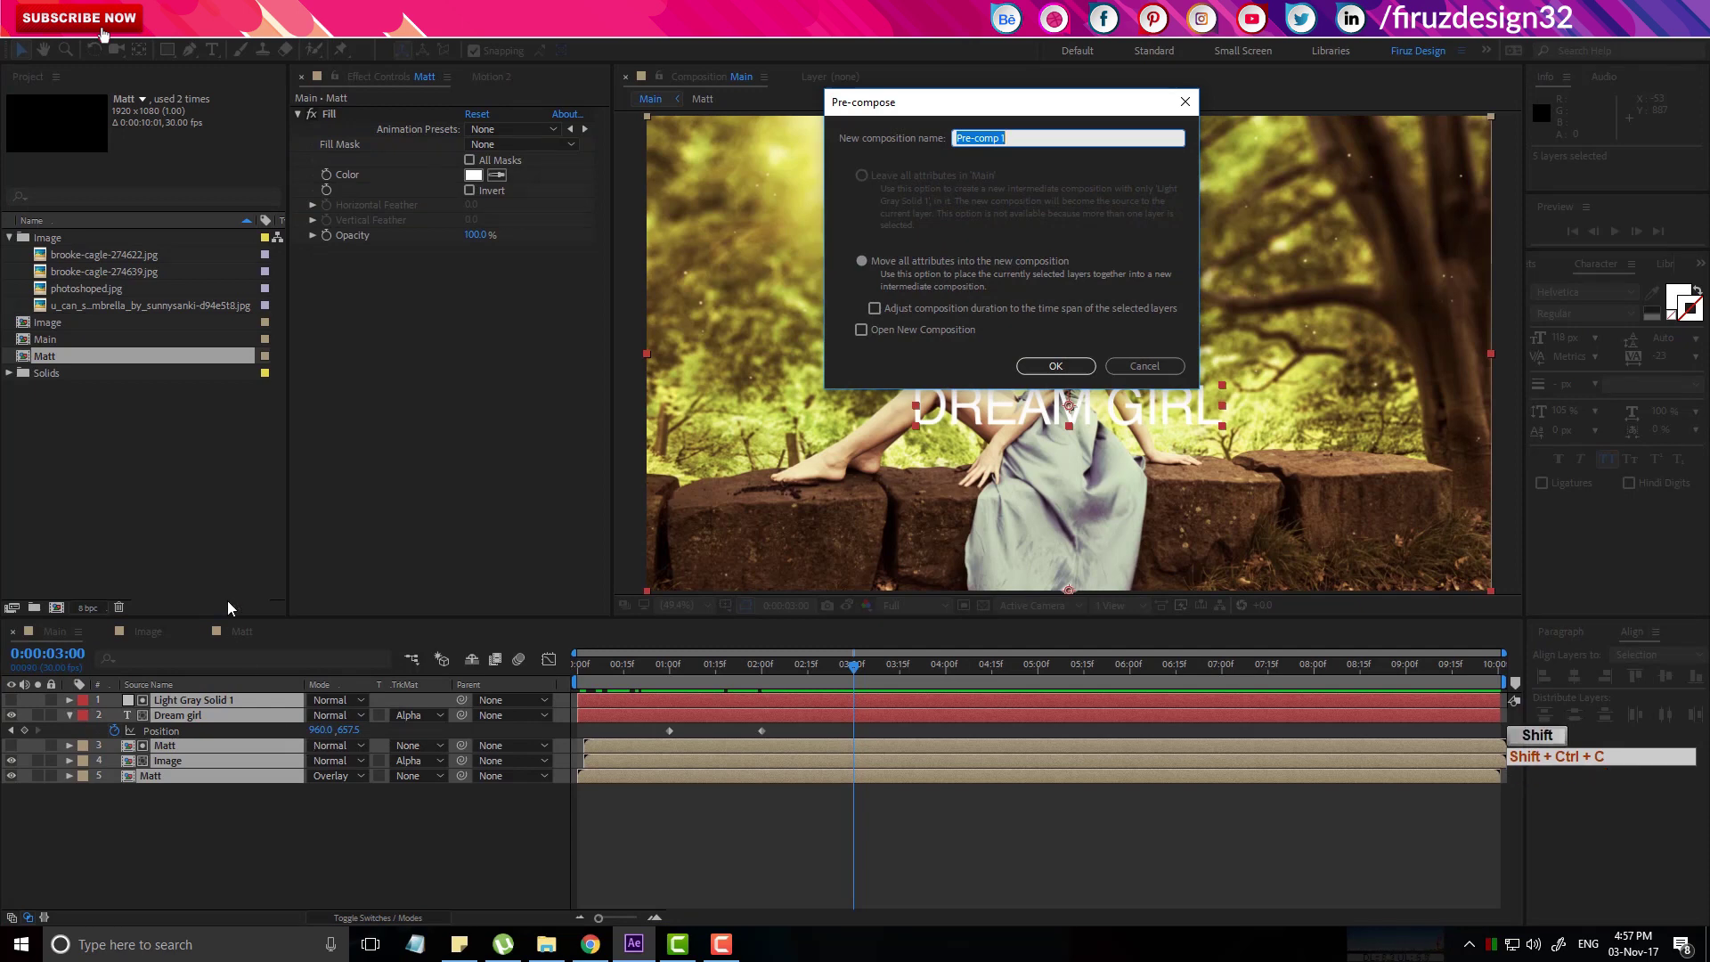
key("s")
key("KP_1")
key("Return")
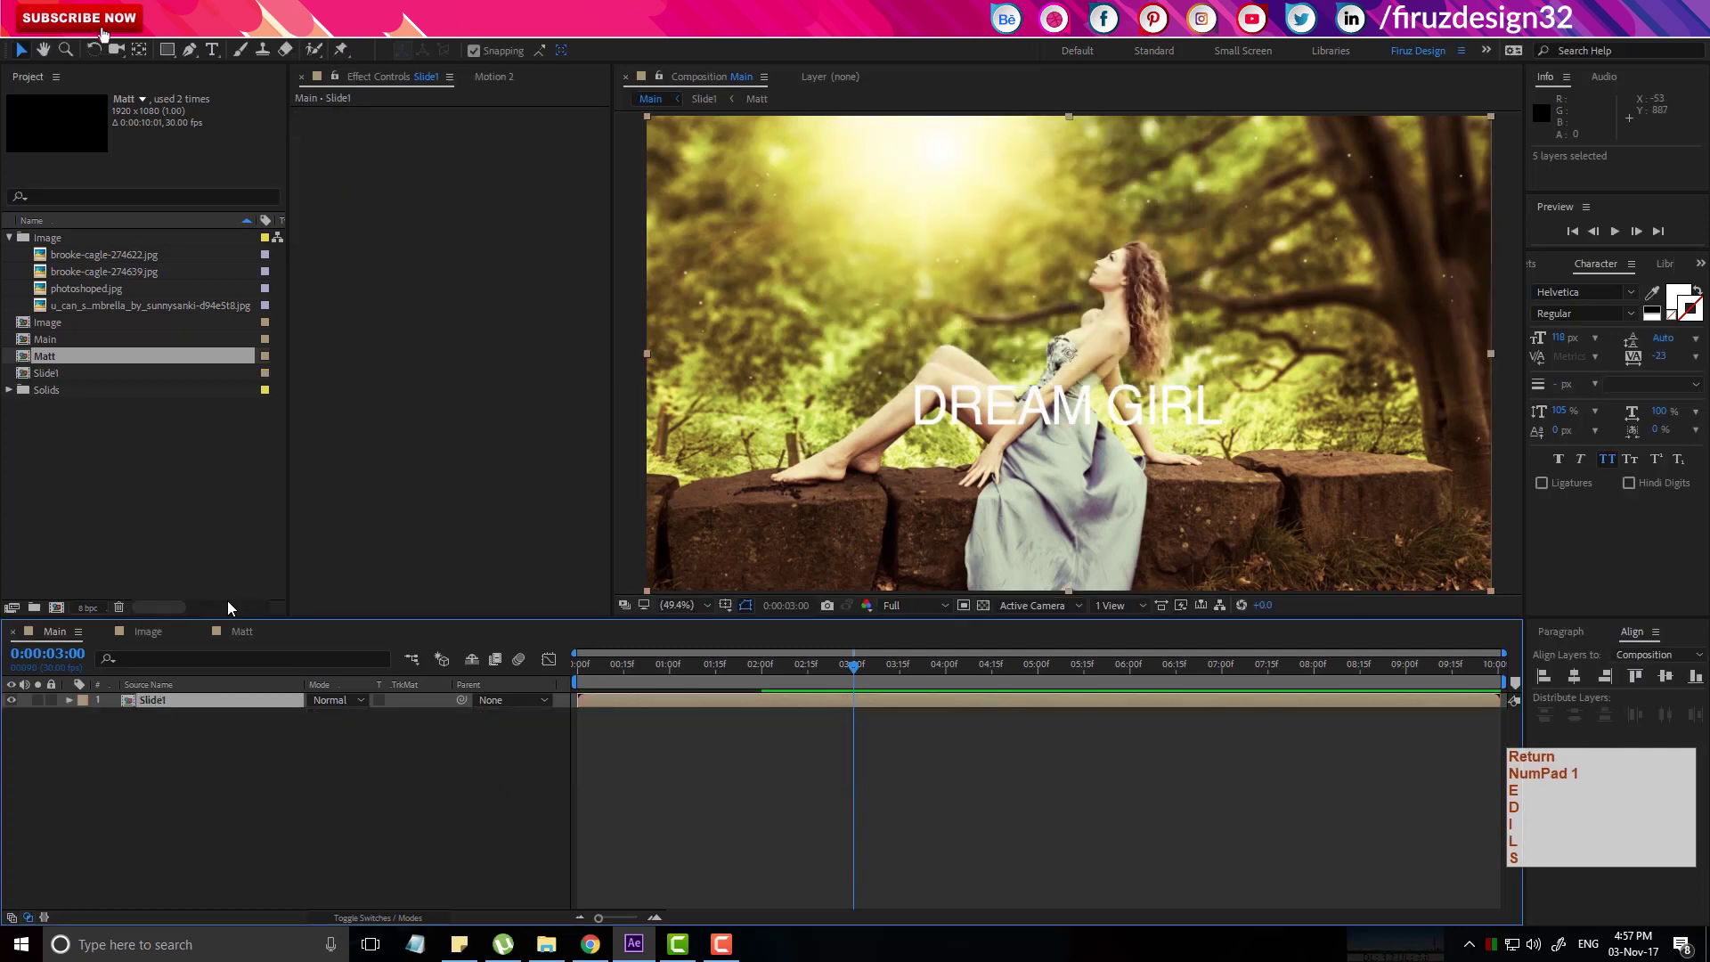
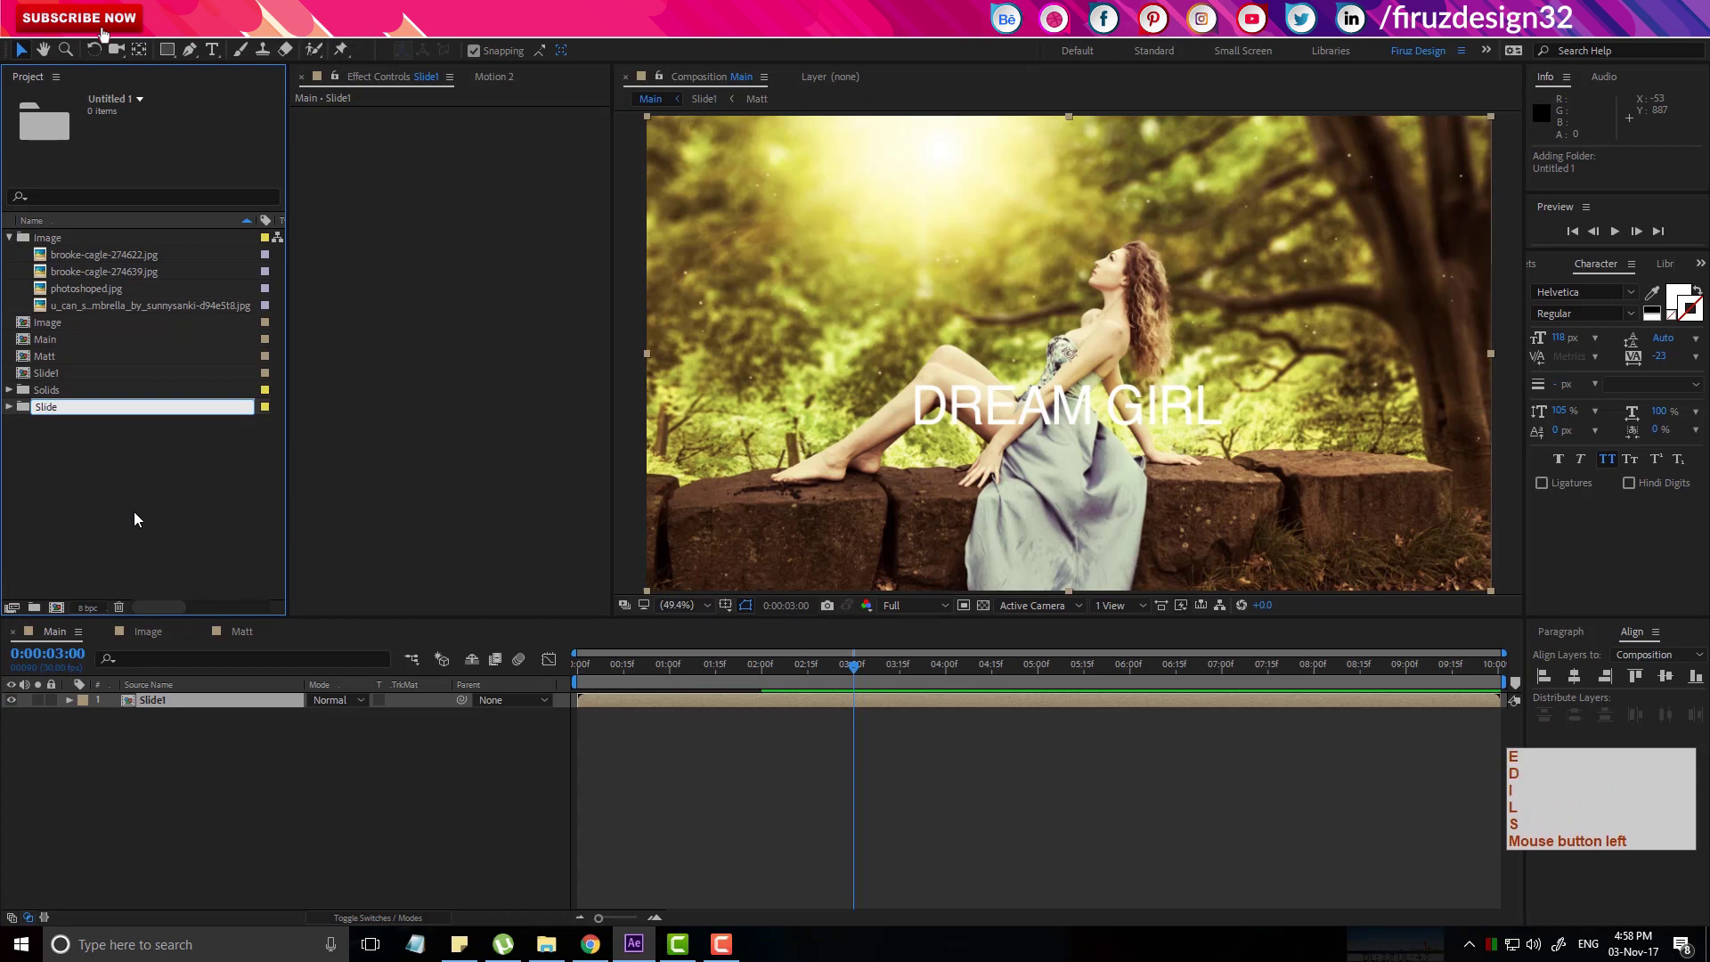
Create a Slide1 folder and move the Image, Matt and Slide1 comps into it.
key("KP_1")
key("Return")
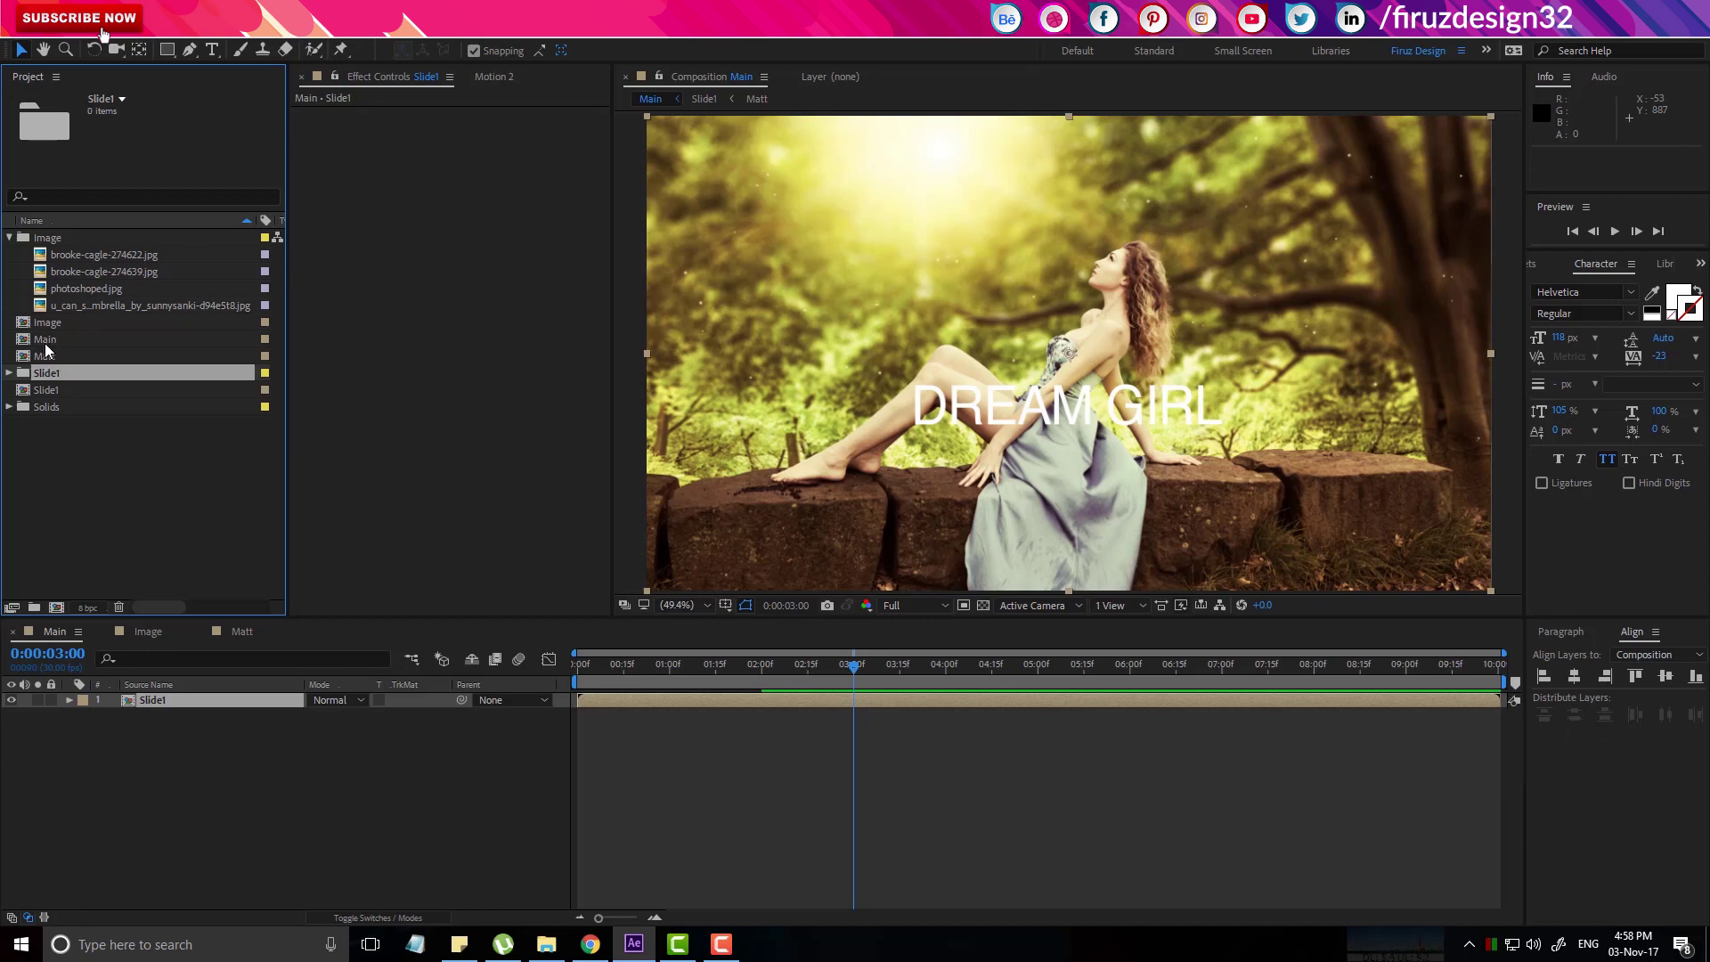
left_click(59, 362)
left_click(63, 329)
left_click(57, 397)
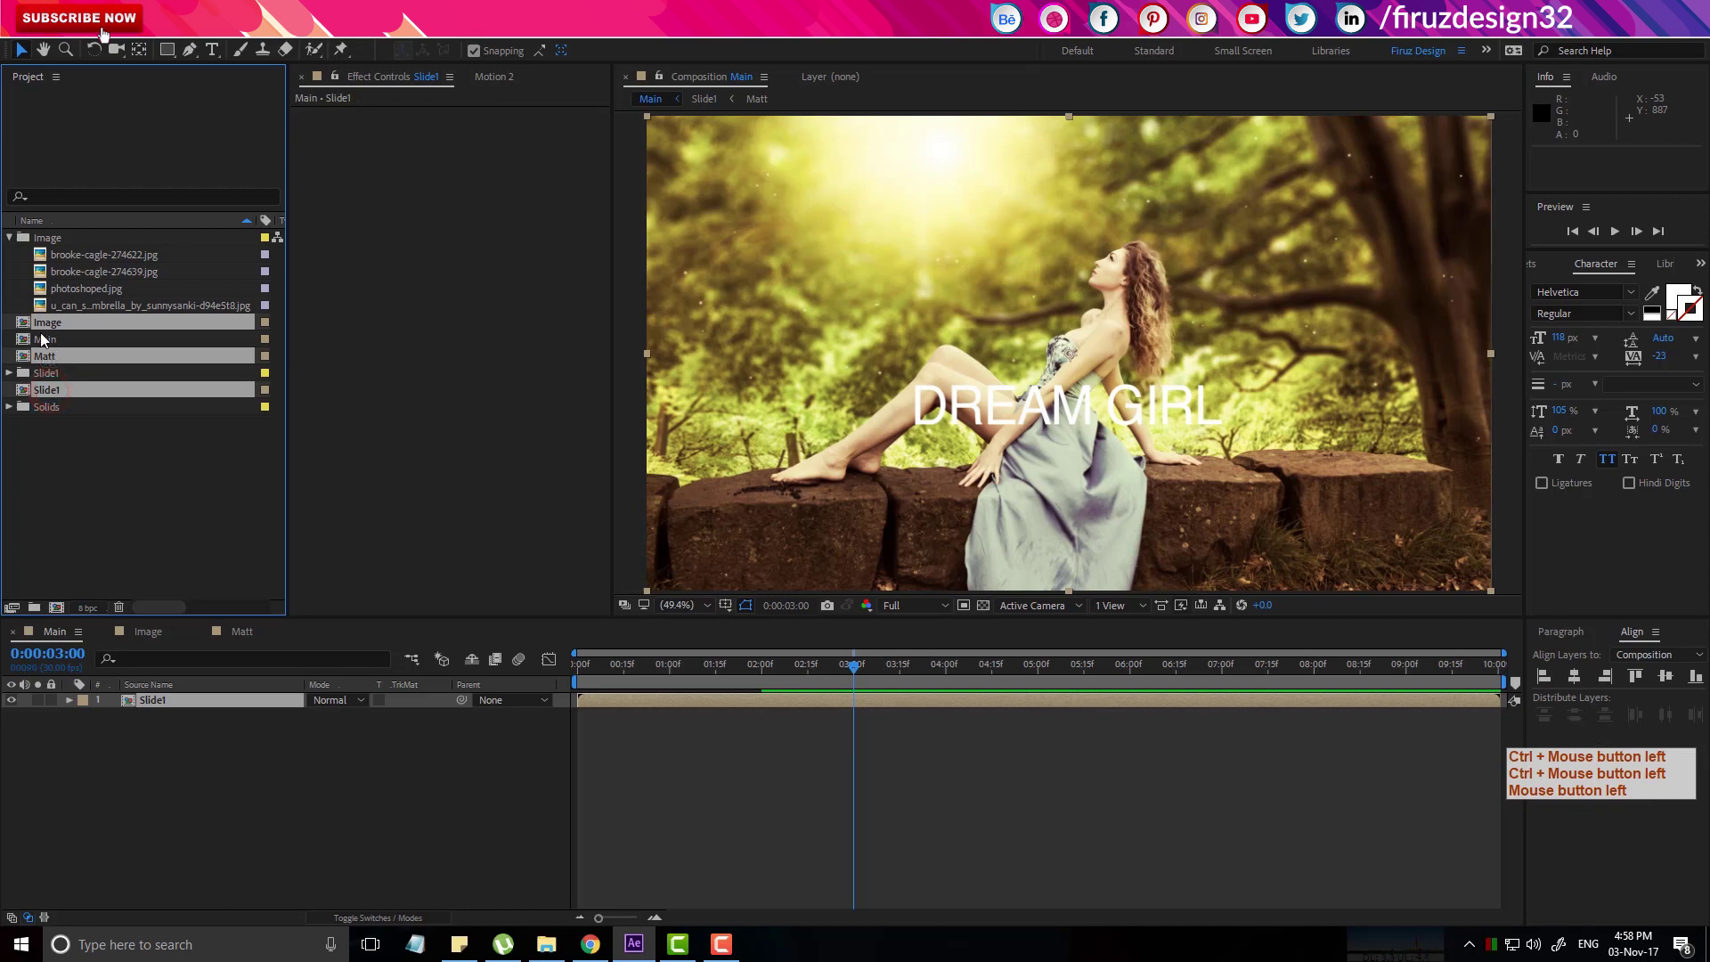
left_click(48, 333)
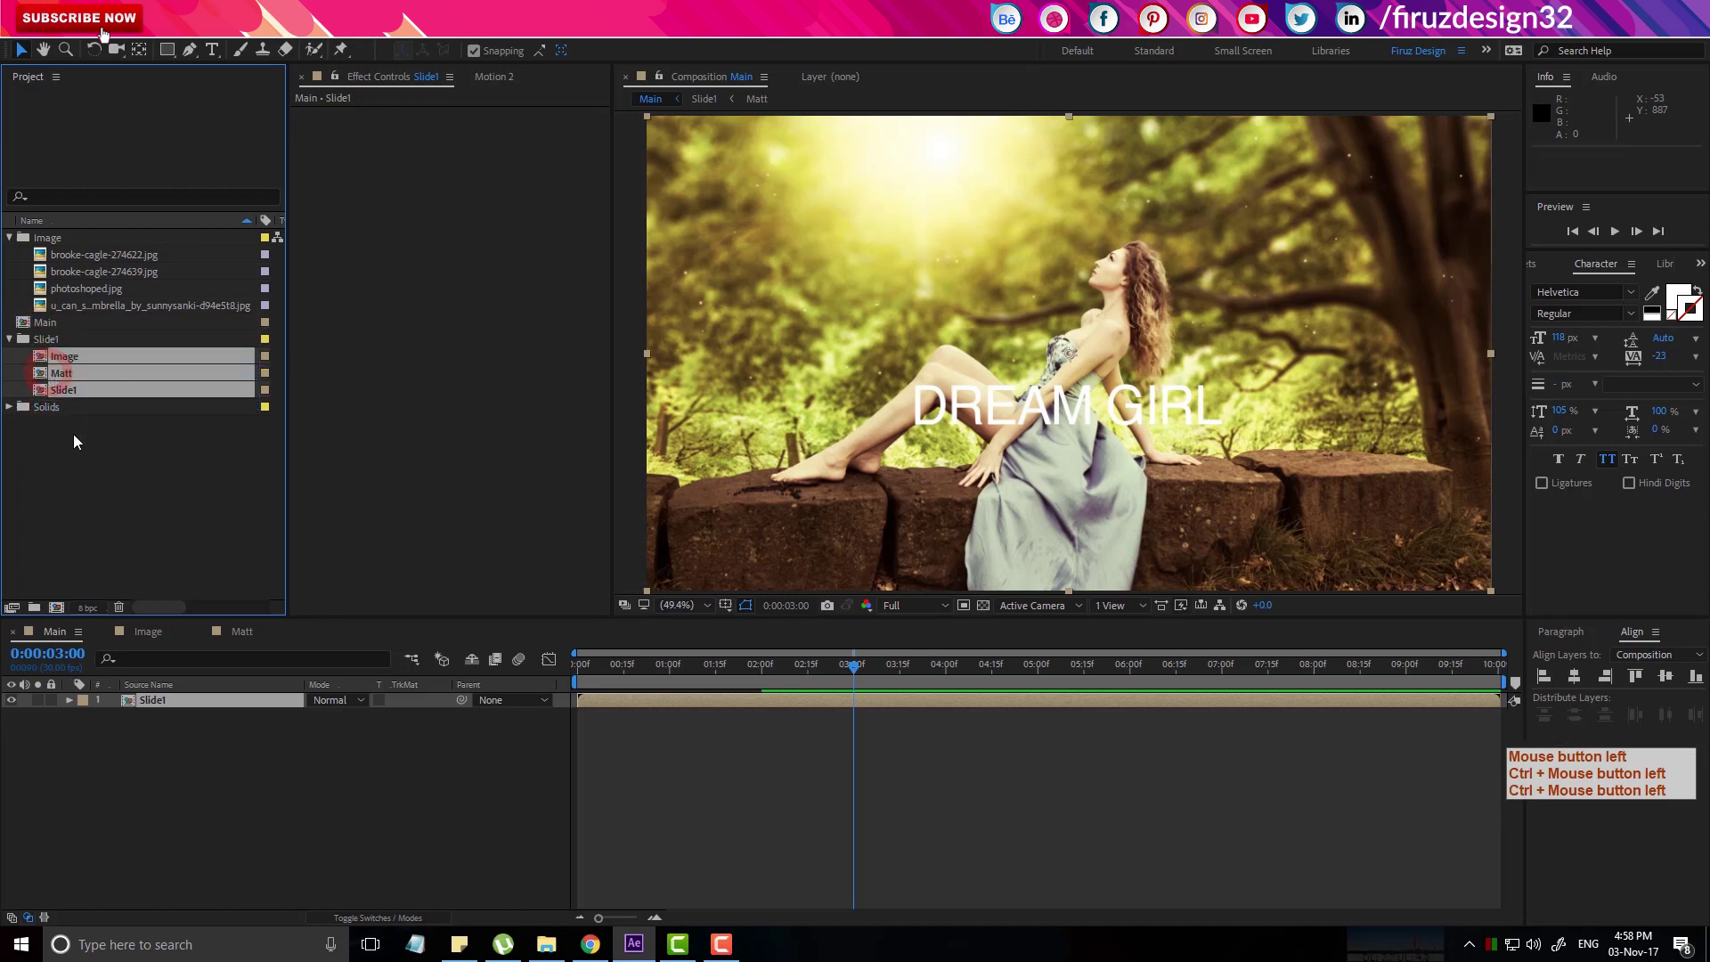
left_click(79, 460)
Rename Image to Image1, then duplicate the Slide1 folder into Slide2.
left_click(93, 361)
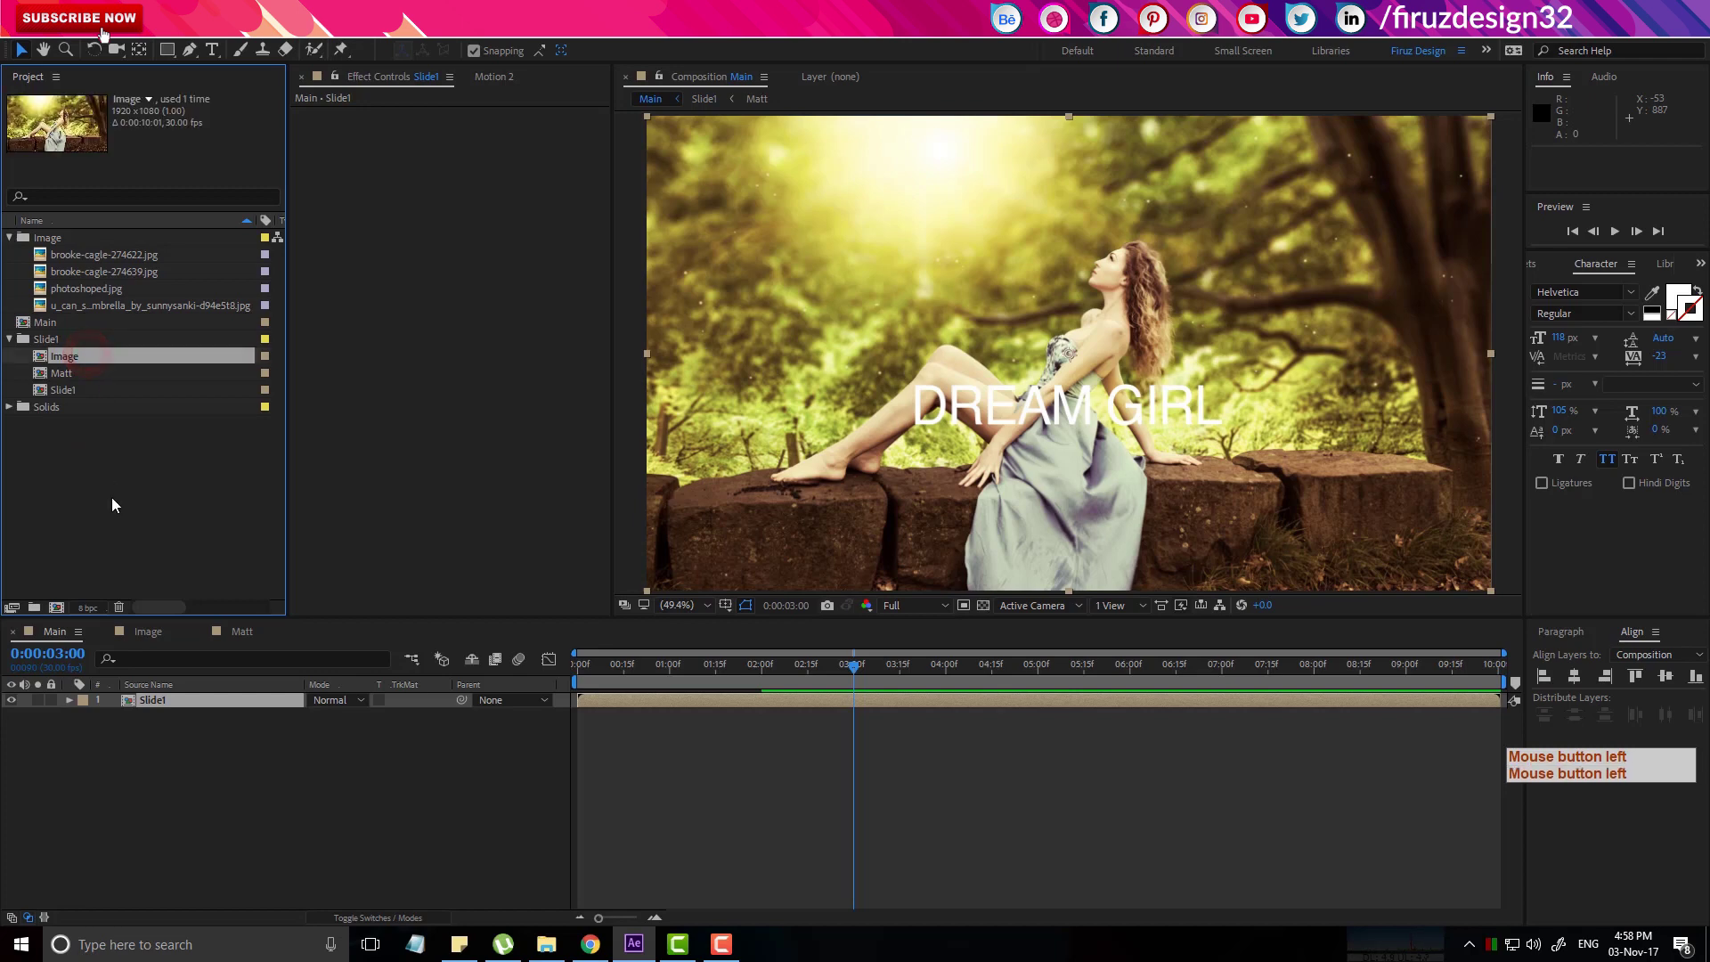
key("Return")
key("Right")
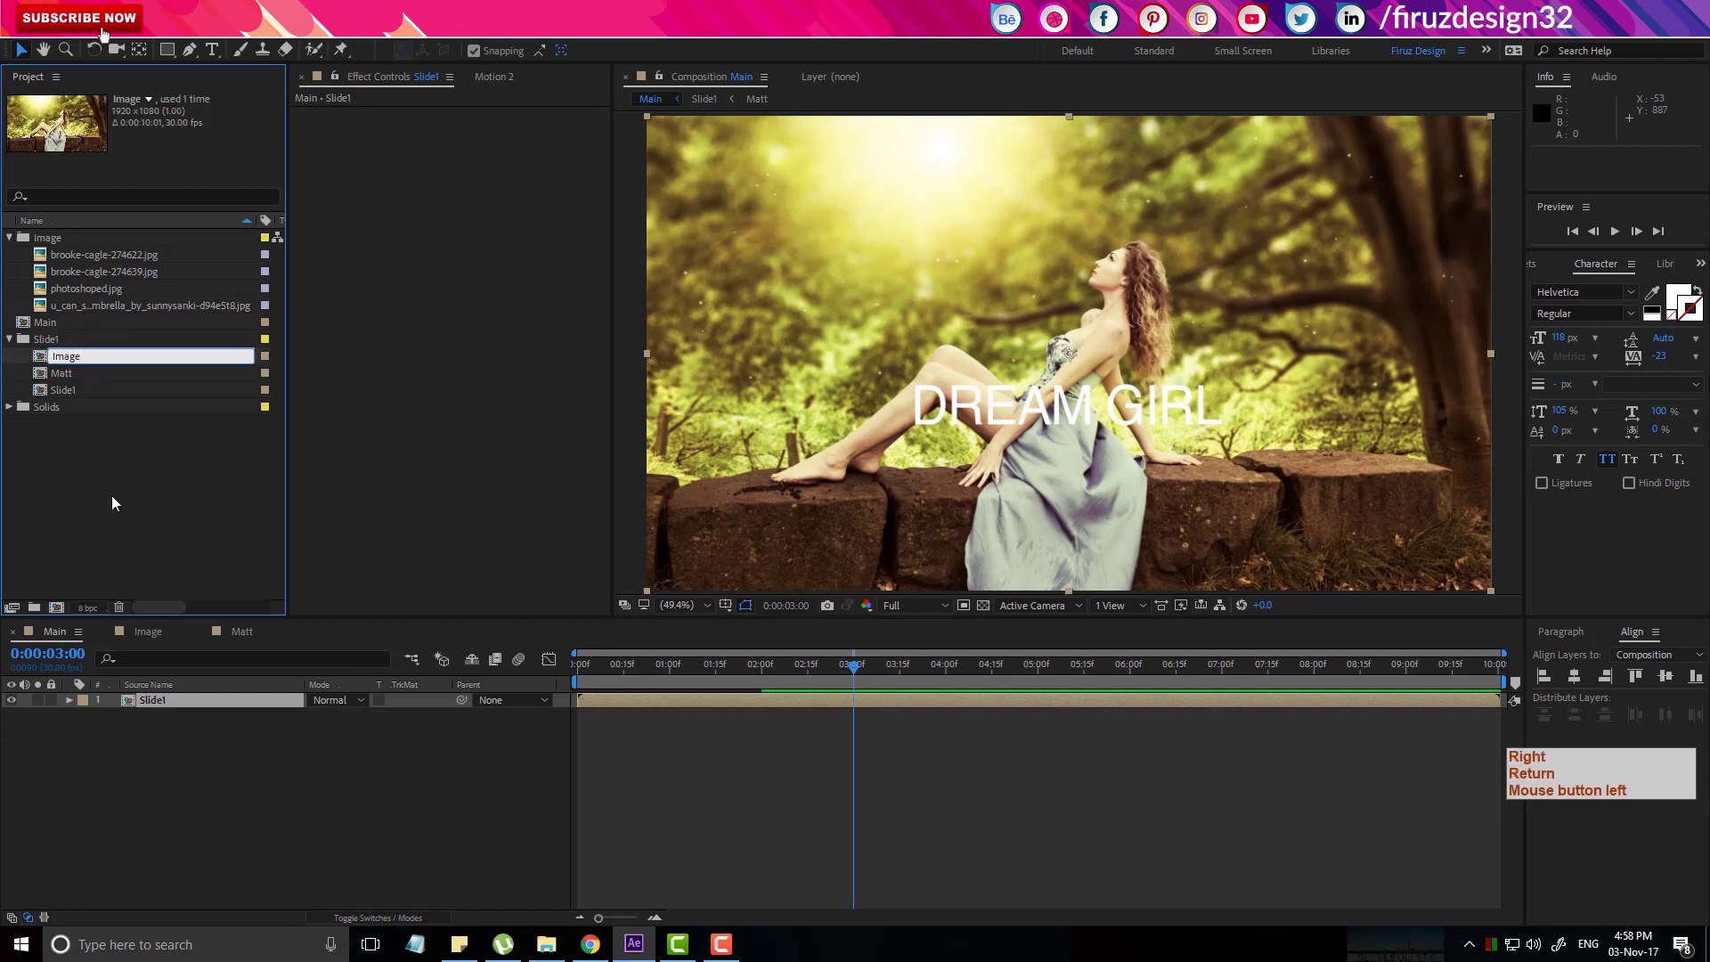
key("KP_1")
key("Return")
left_click(121, 505)
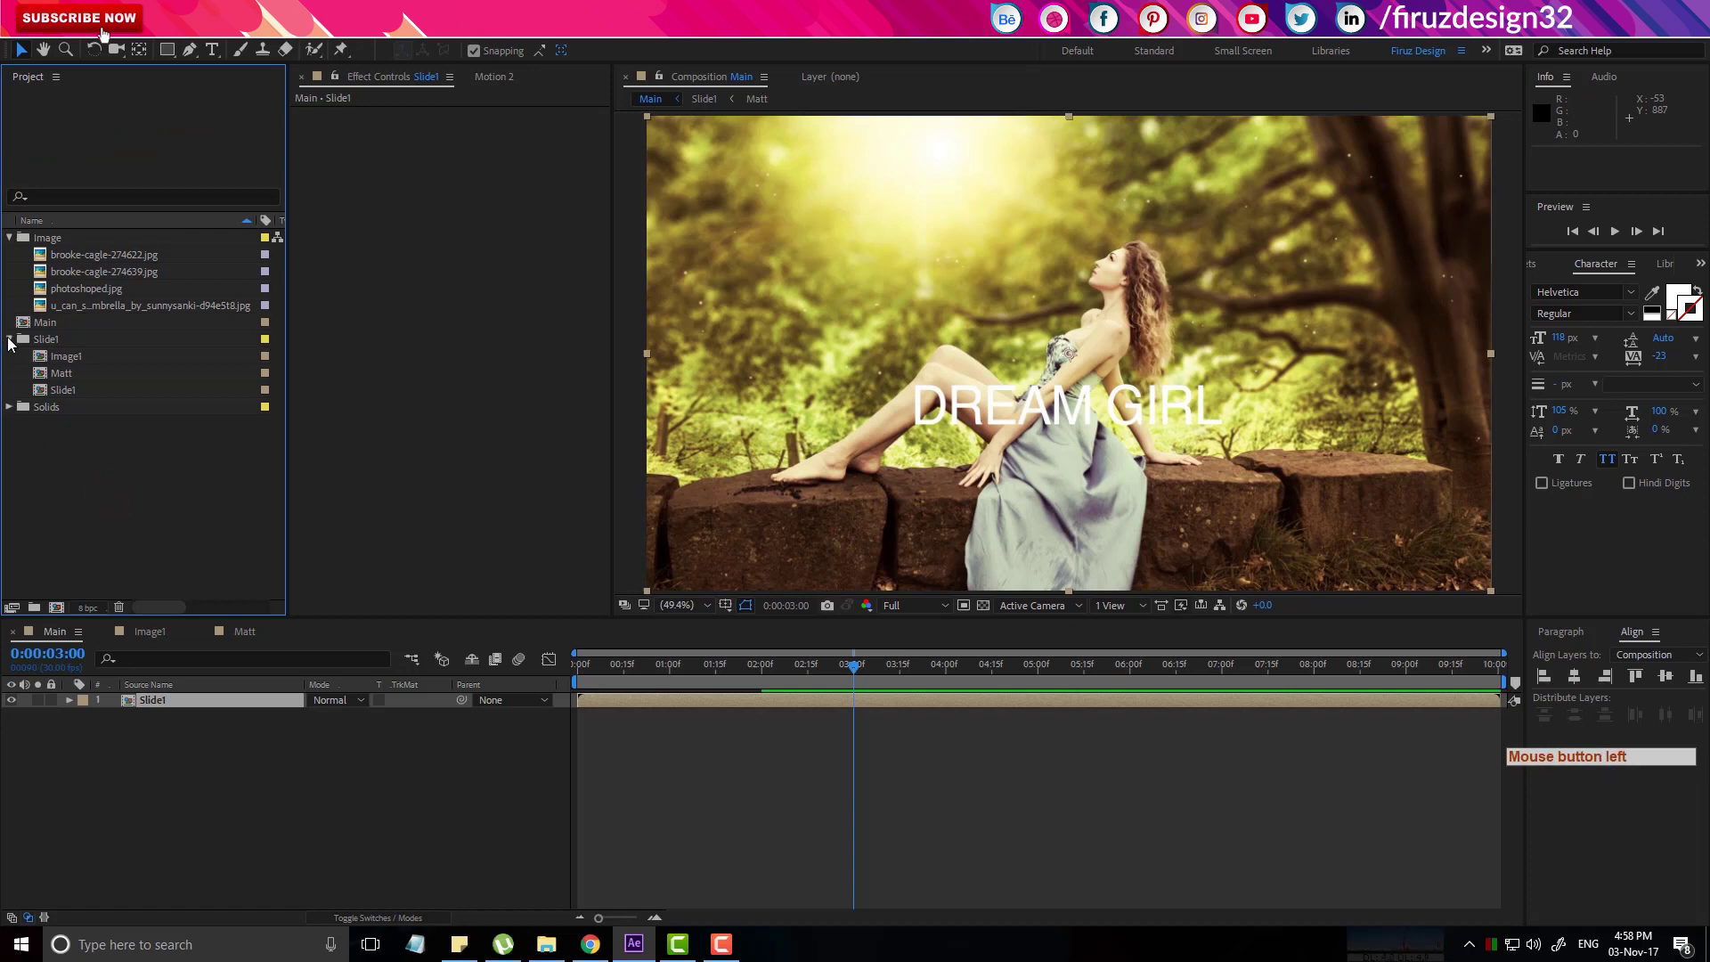
left_click(16, 346)
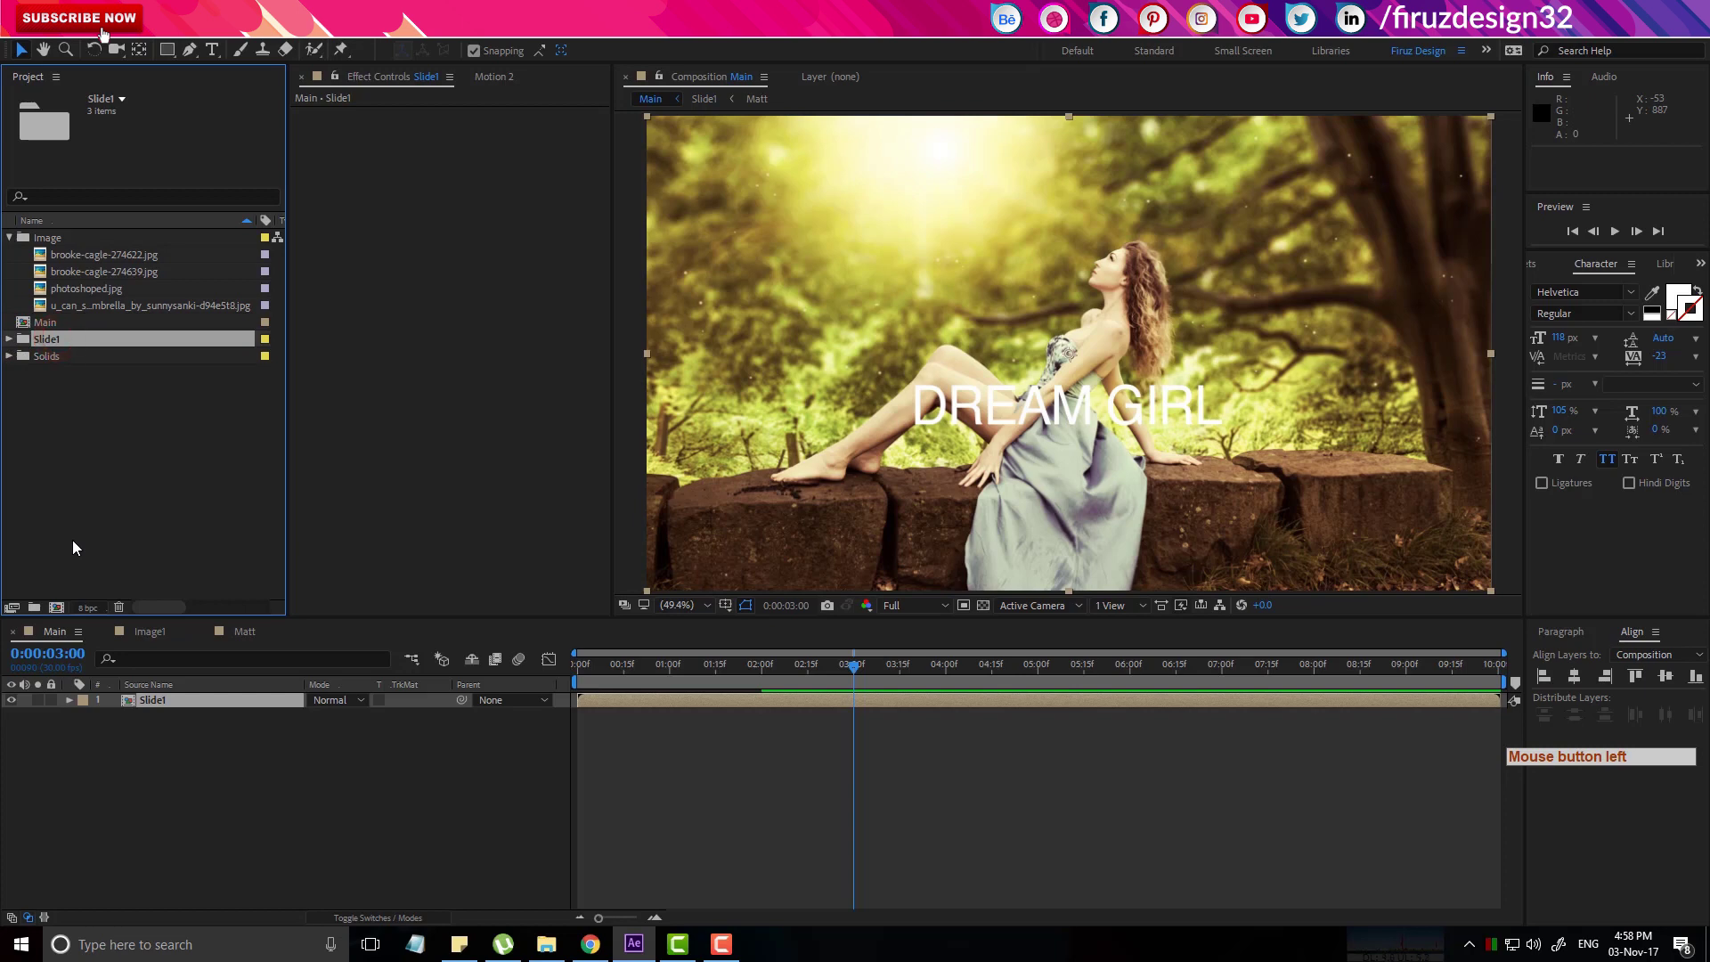
key("d")
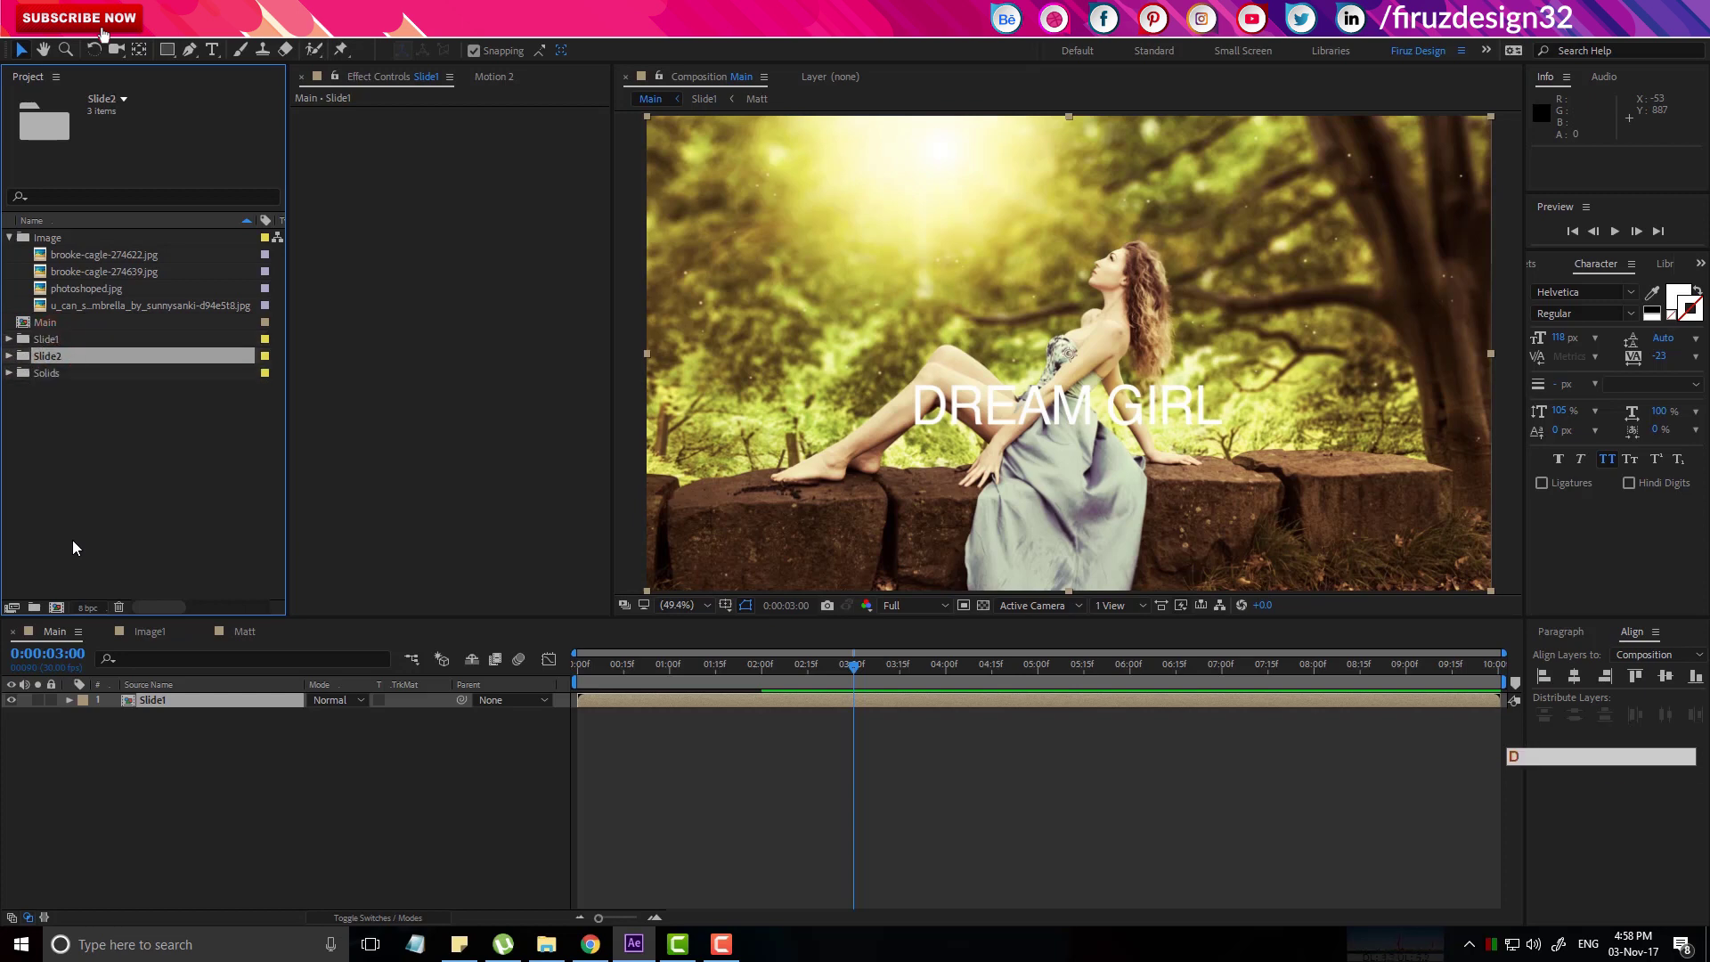
left_click(14, 360)
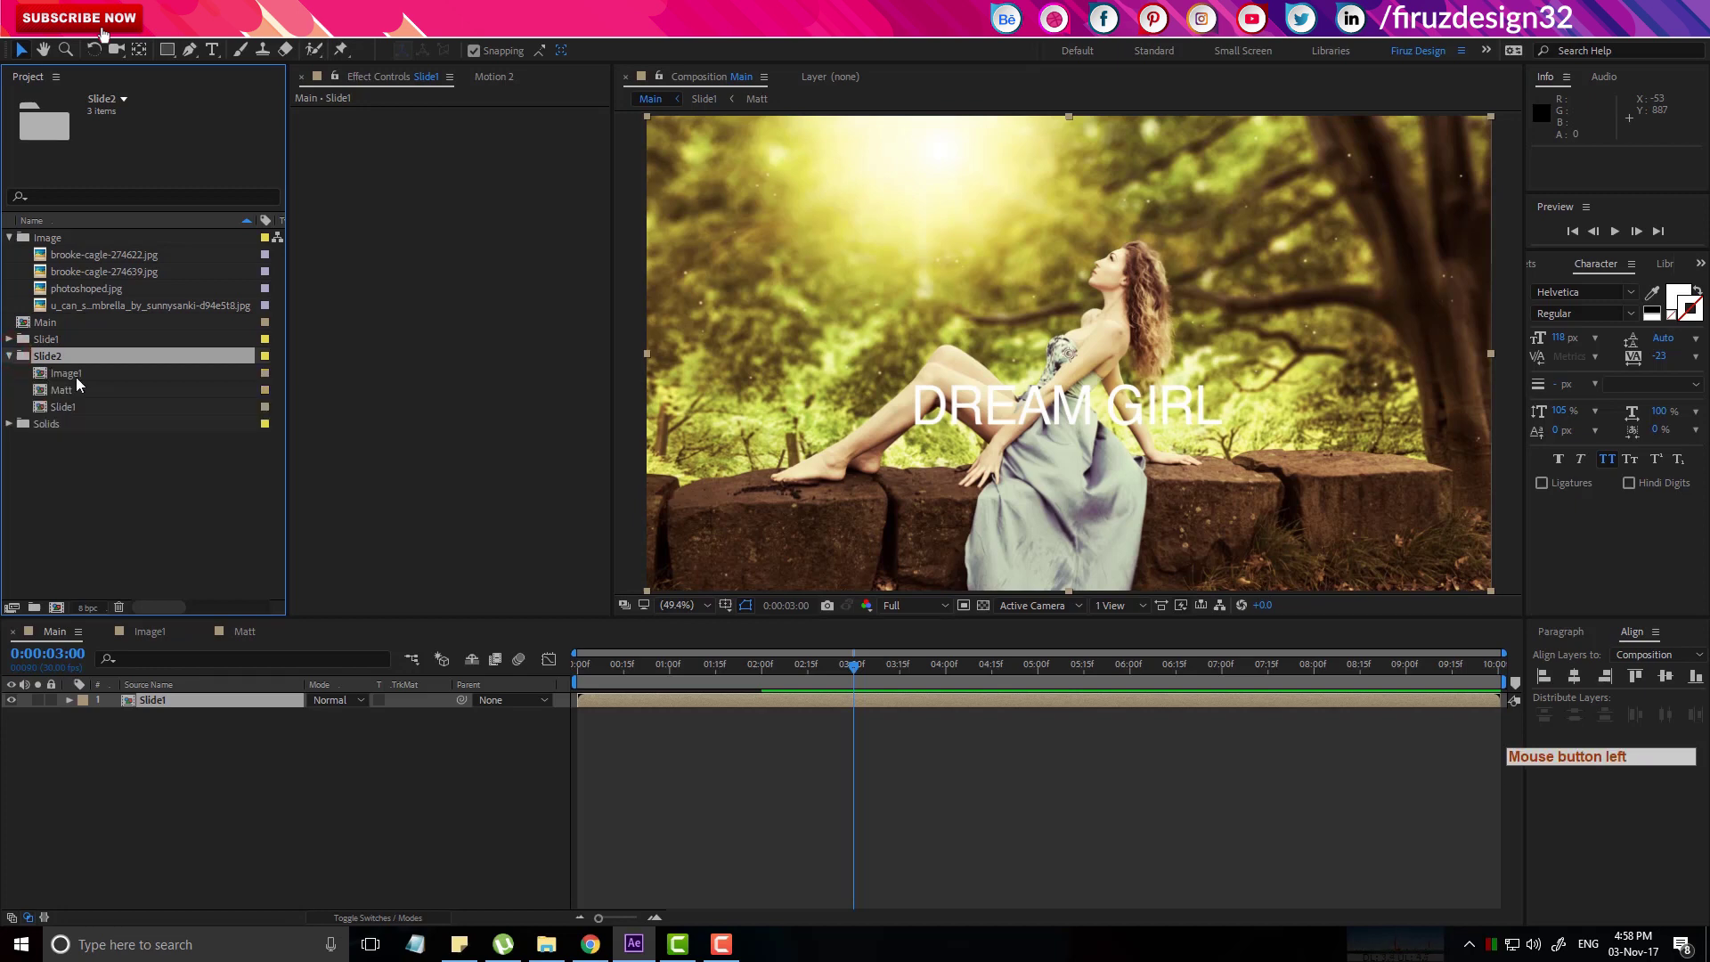
Rename the duplicates Image2 and Slide2 and layer Slide2 above Slide1 in Main.
left_click(85, 387)
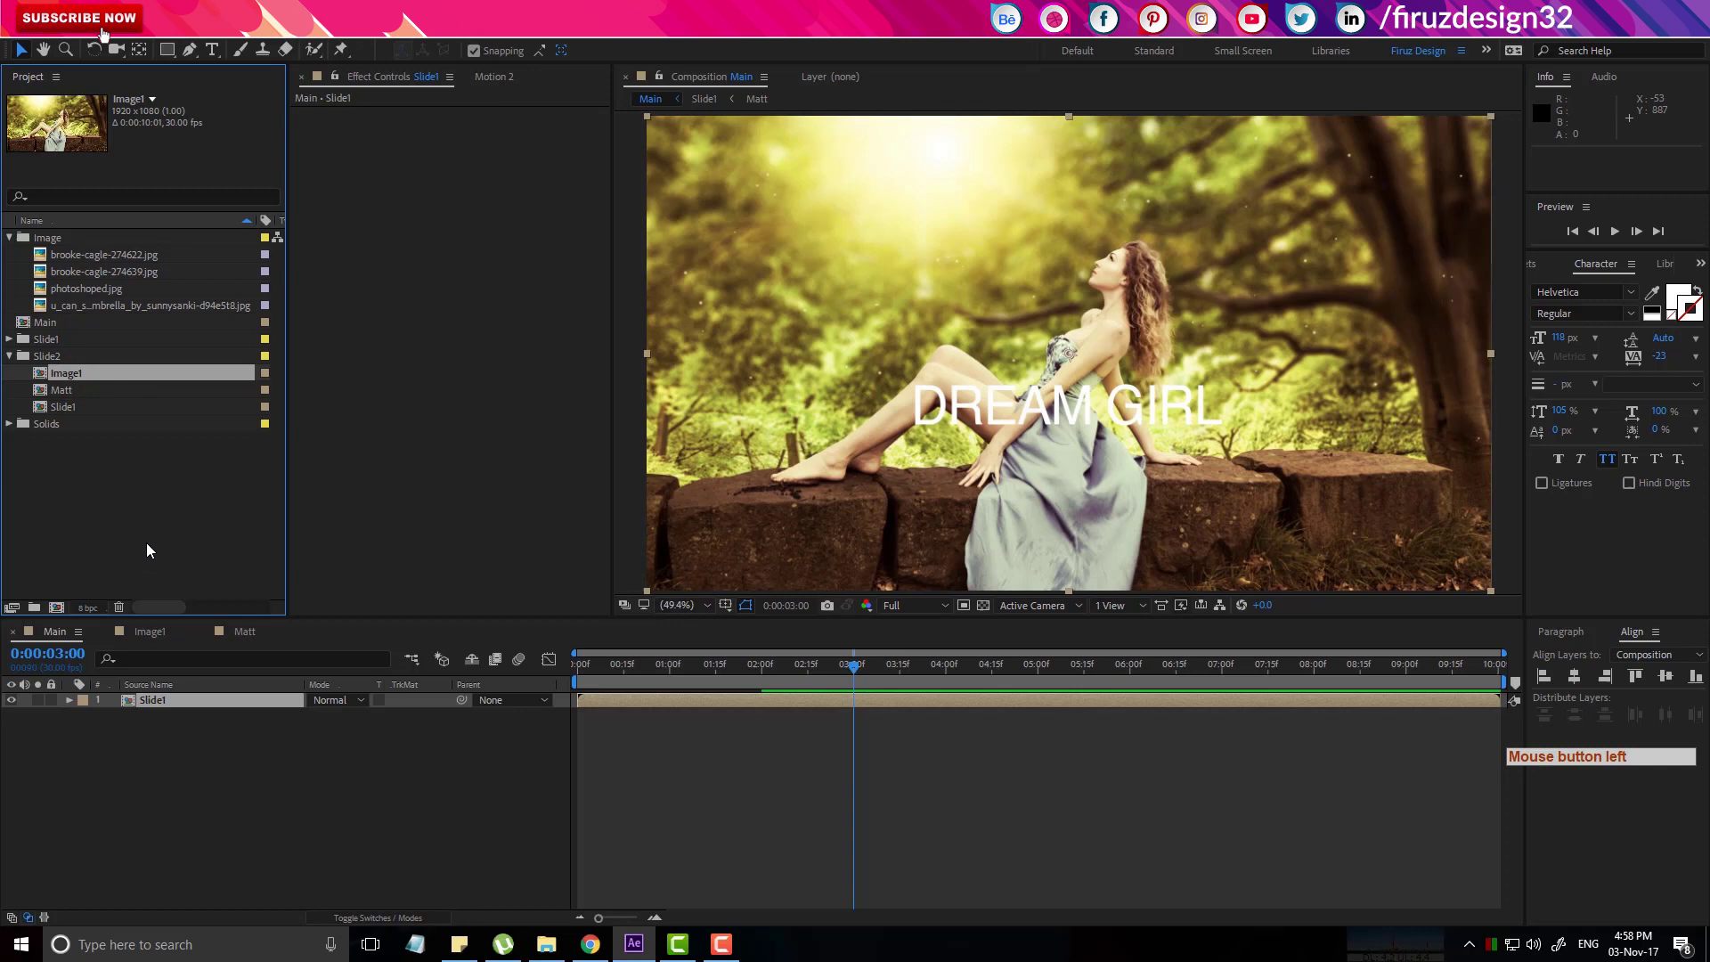
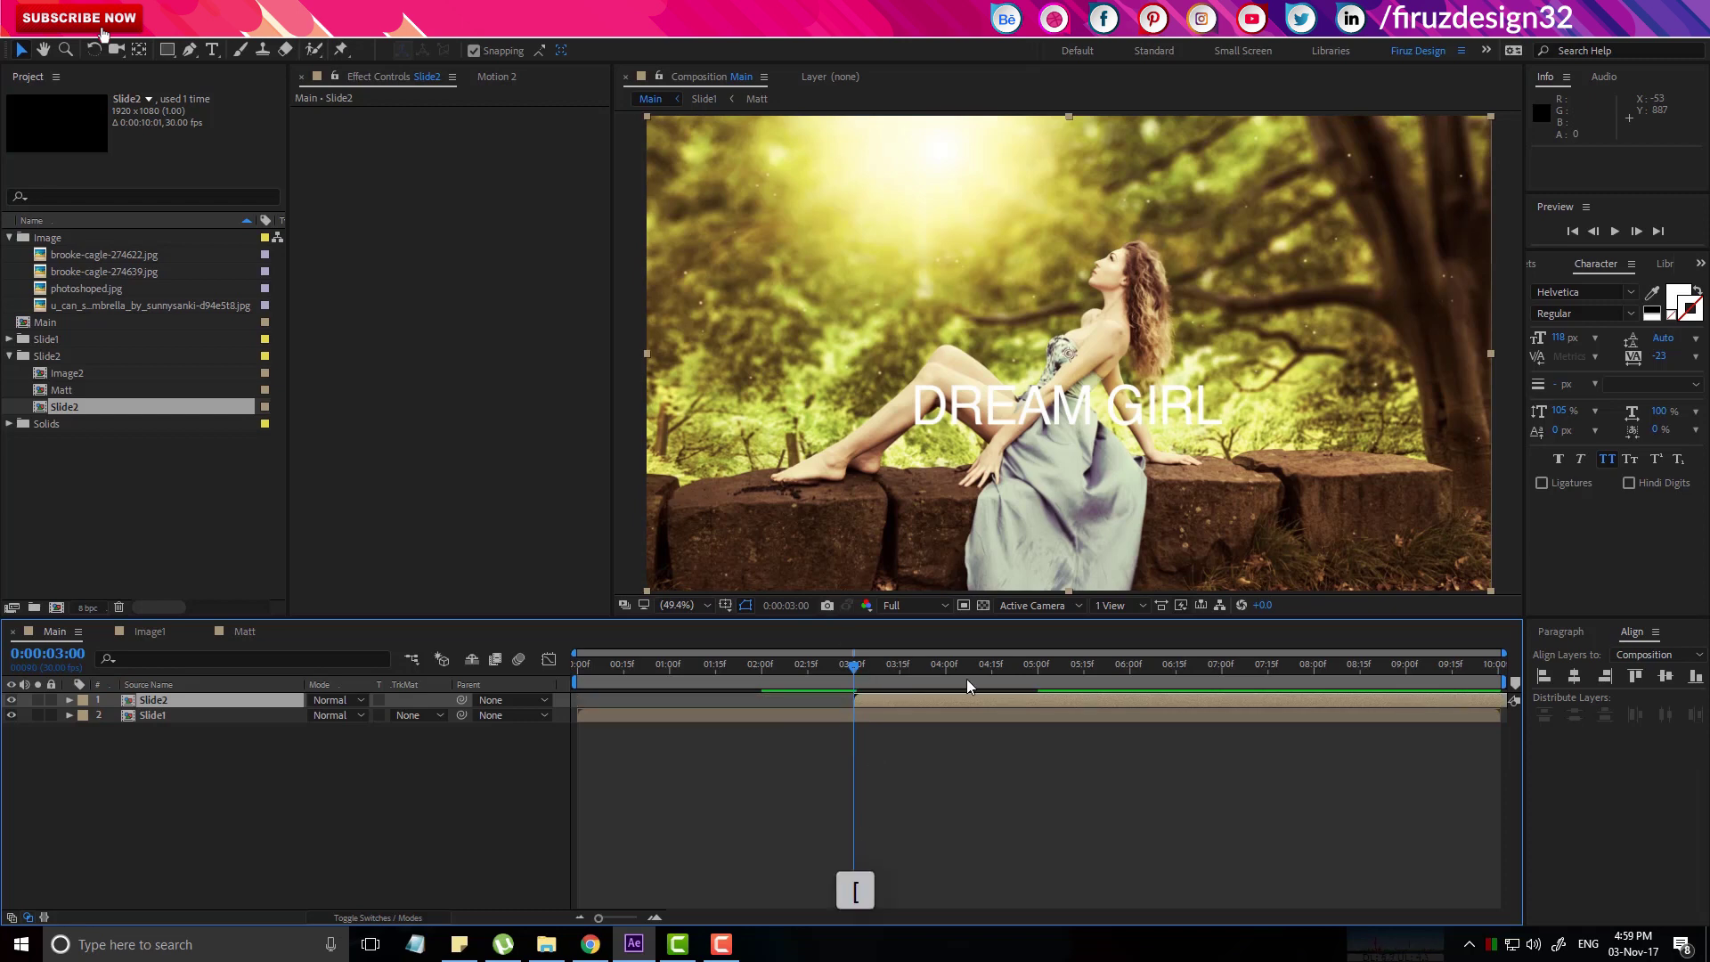
left_click(880, 674)
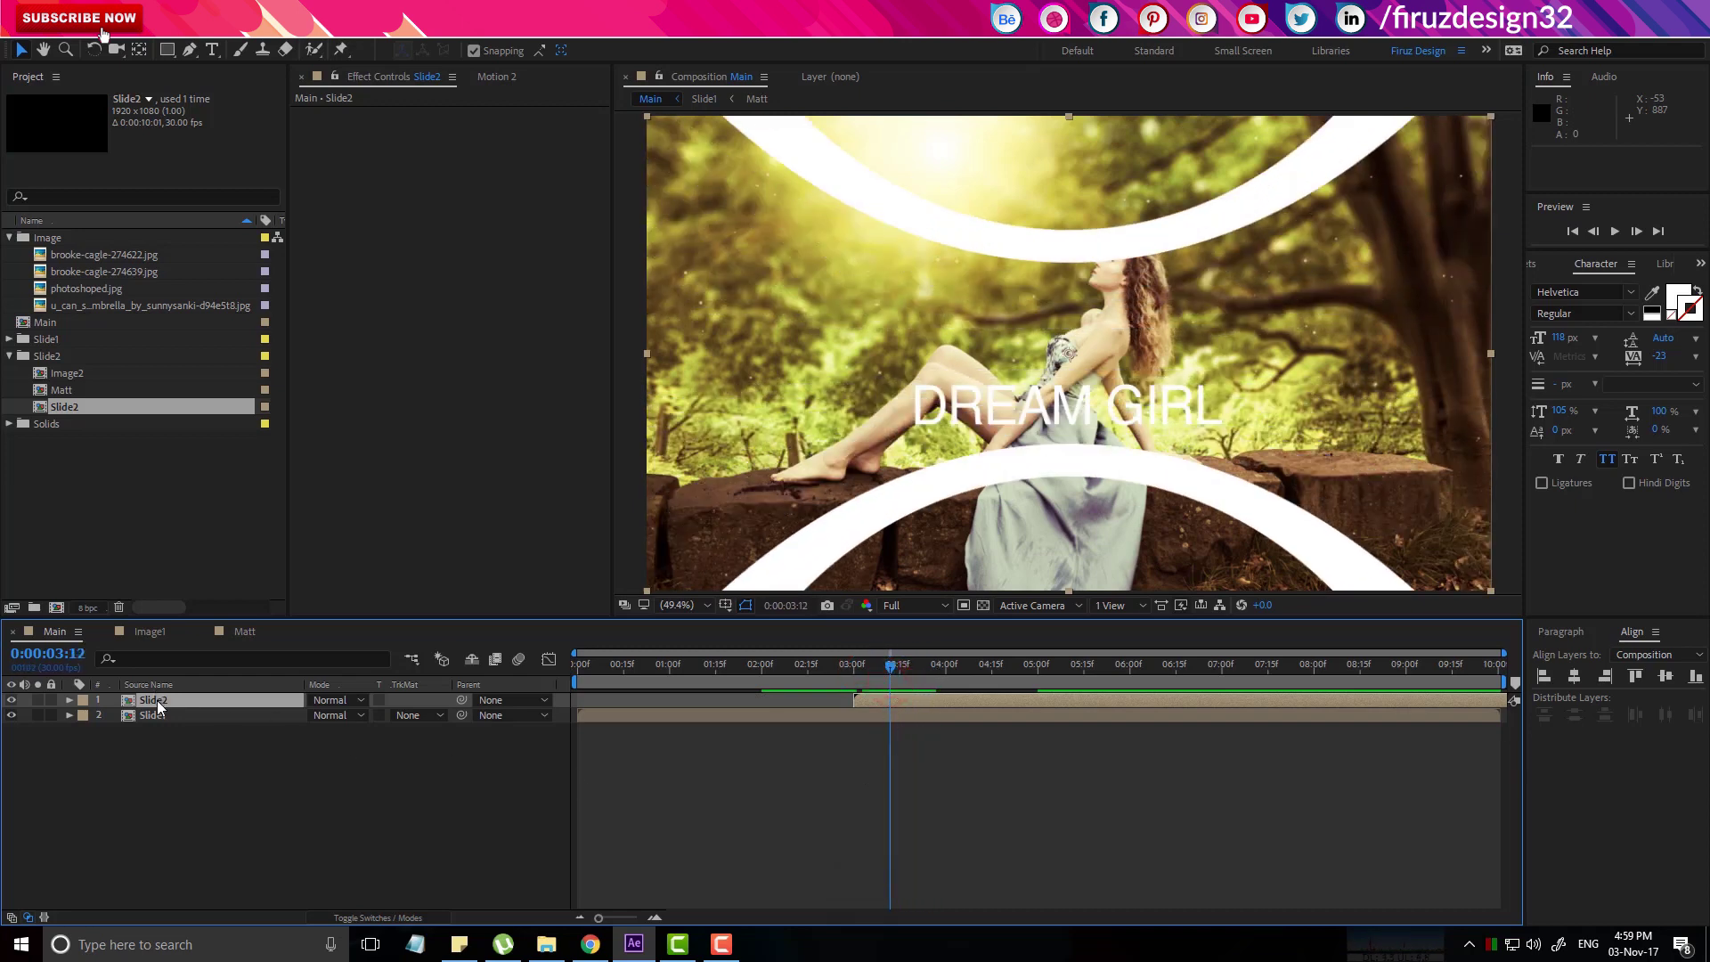
In Slide2, replace the Image1 layer's source with Image2 and open Image2.
left_click(166, 709)
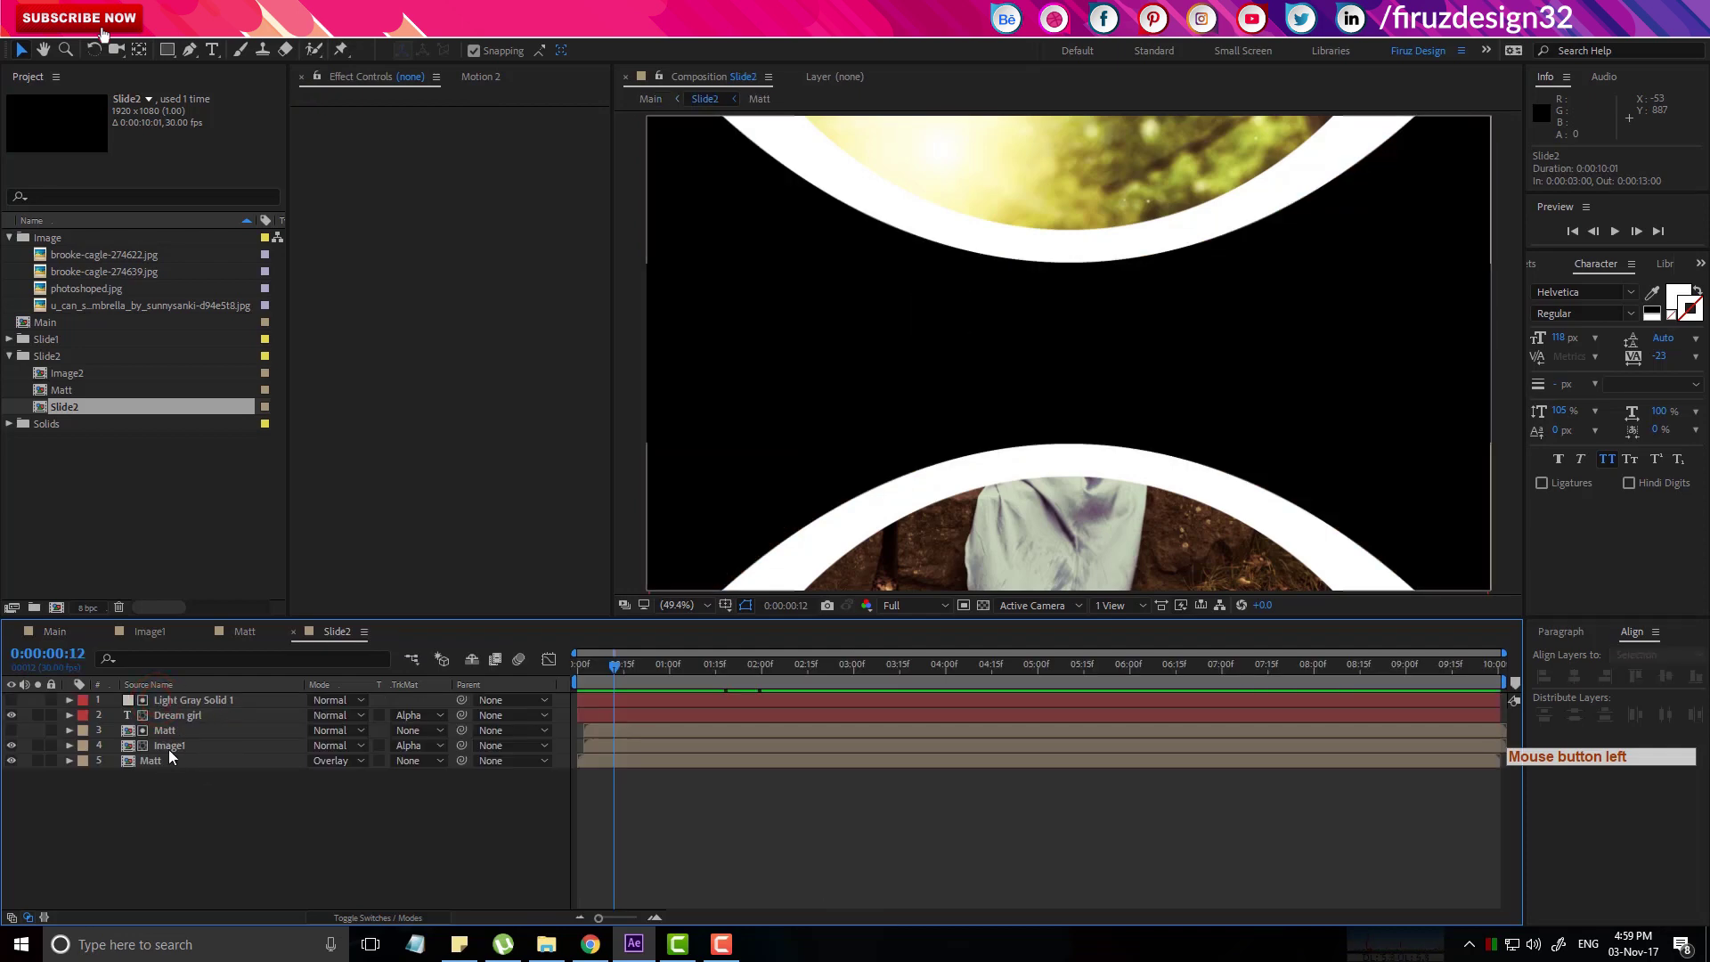
left_click(189, 753)
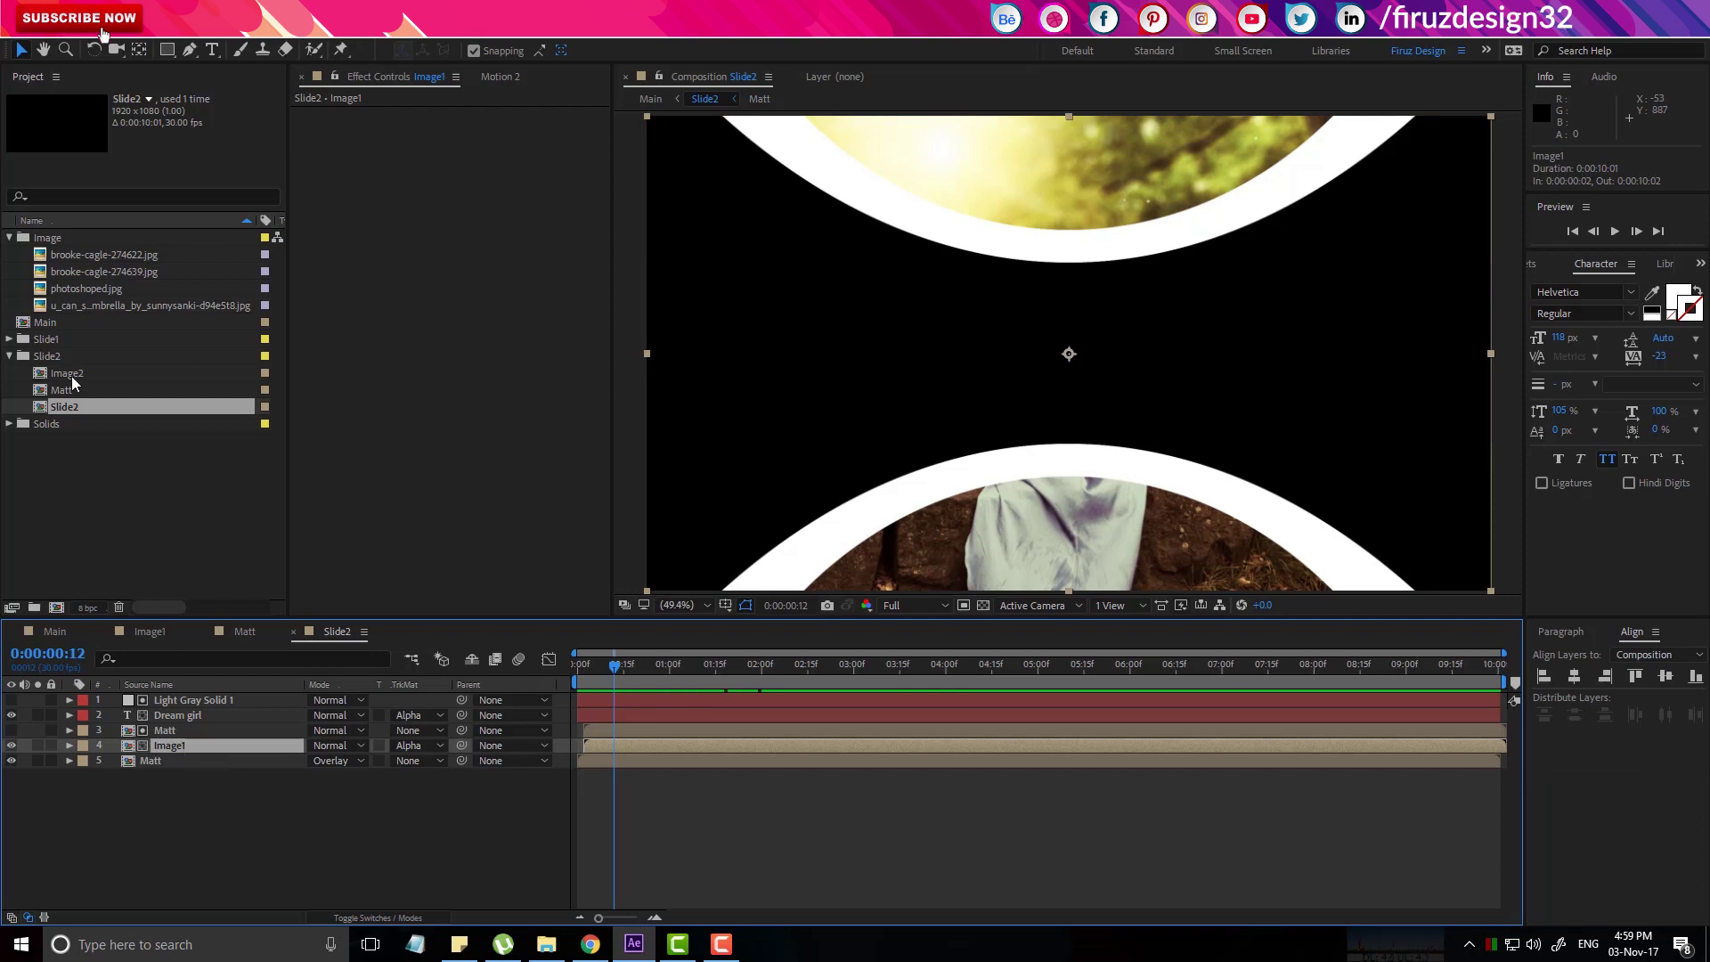
left_click(80, 386)
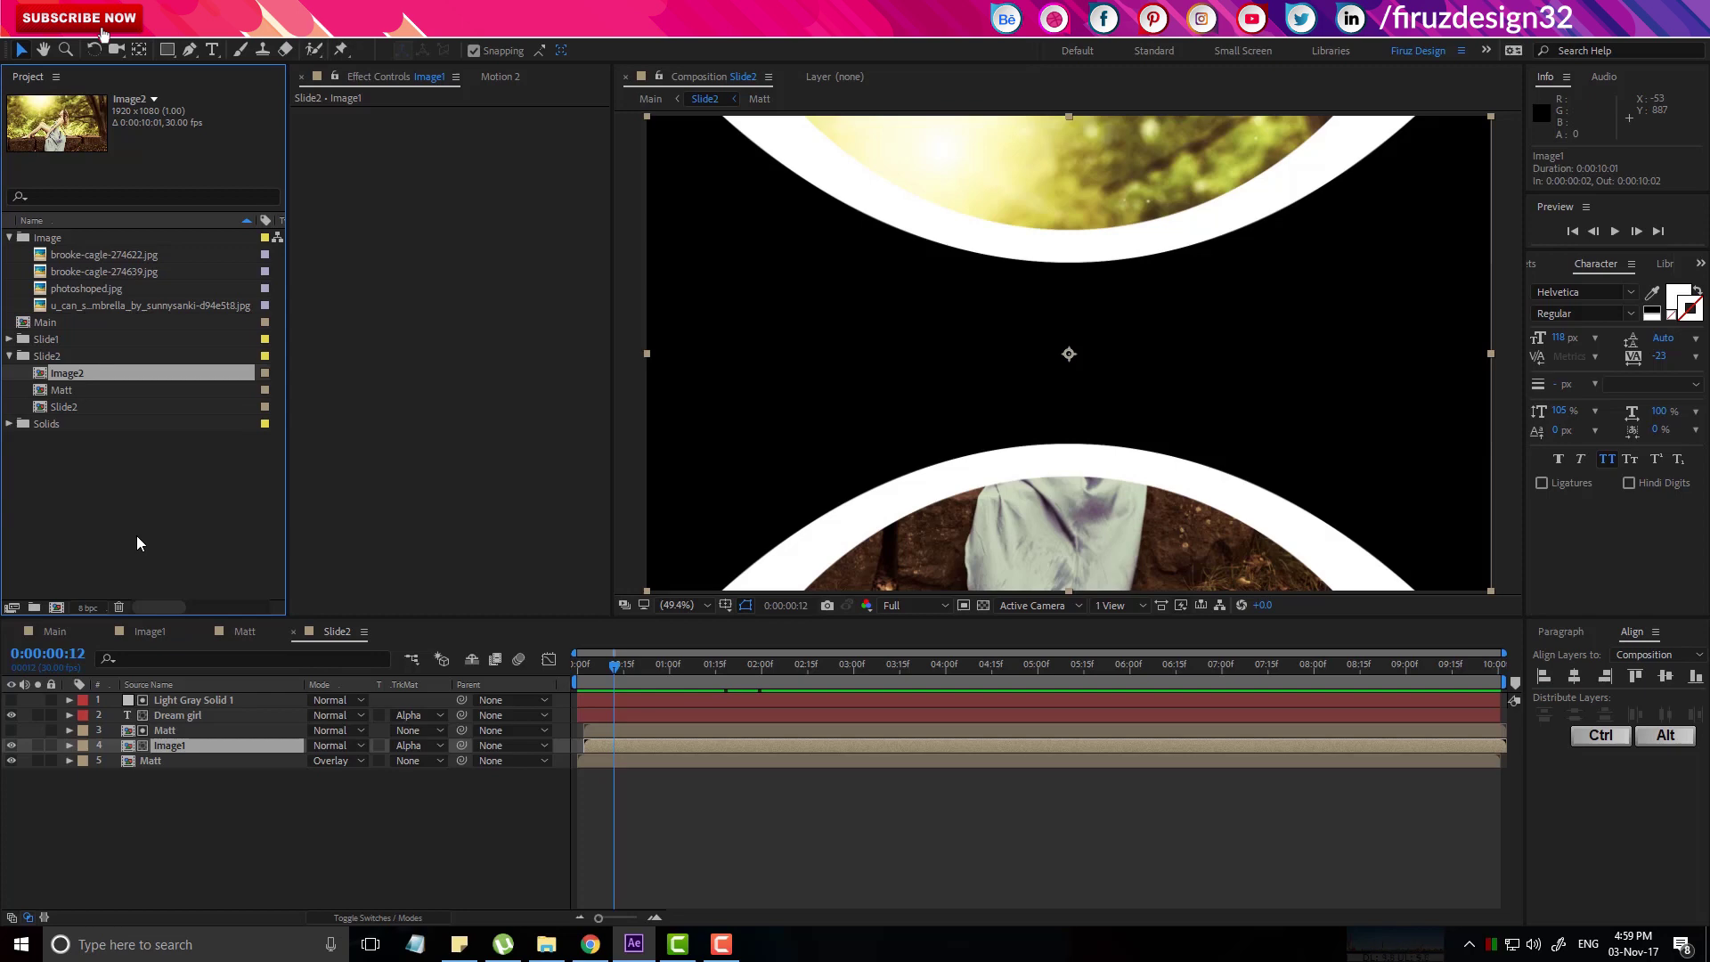
key("ctrl+alt+/")
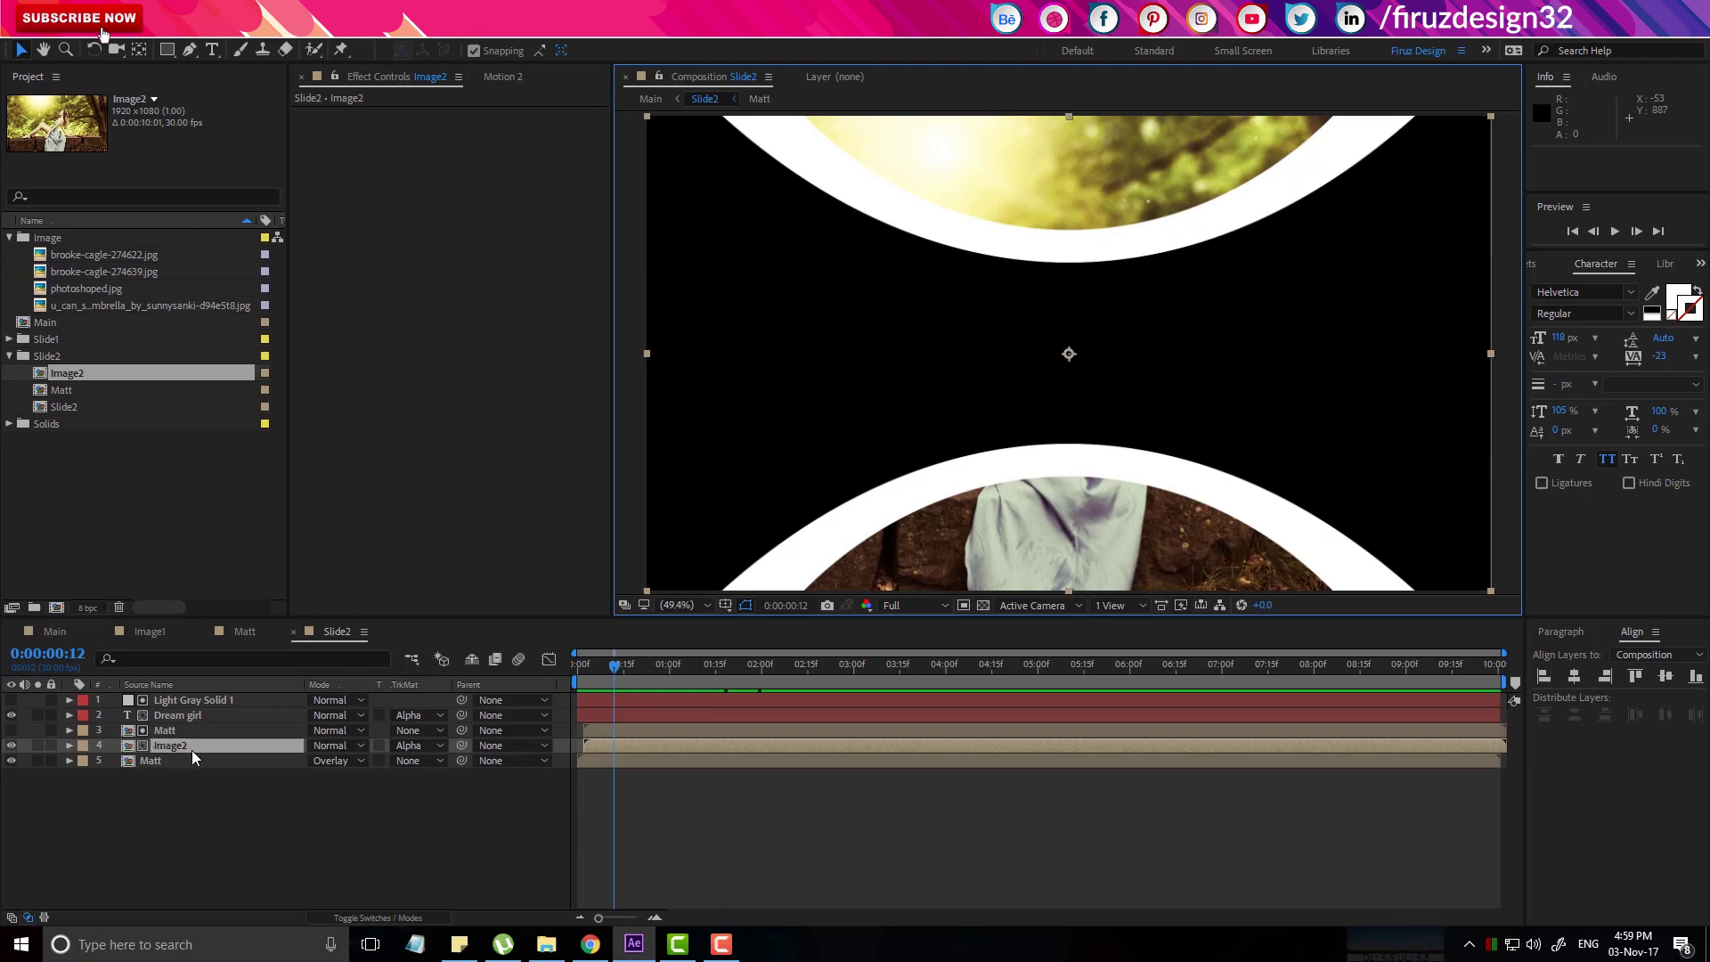
left_click(180, 754)
left_click(189, 702)
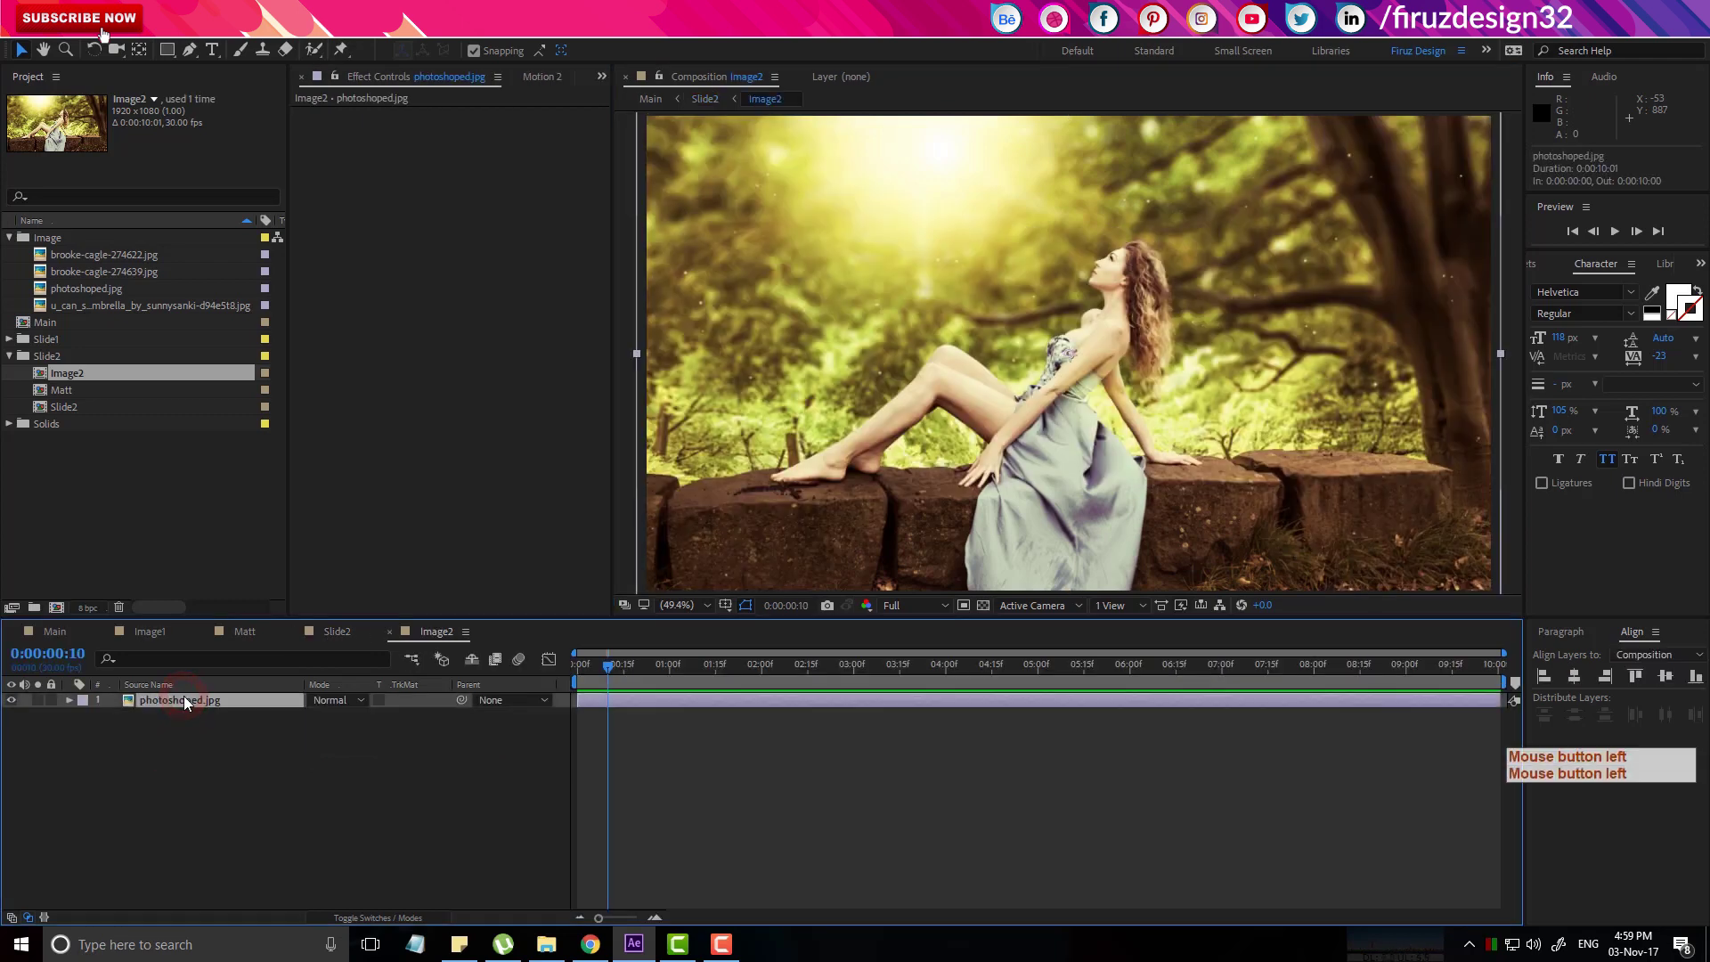
Replace photoshoped.jpg in Image2 with the umbrella photo and fit it to the comp frame.
key("Delete")
left_click(100, 294)
key("Delete")
left_click(77, 277)
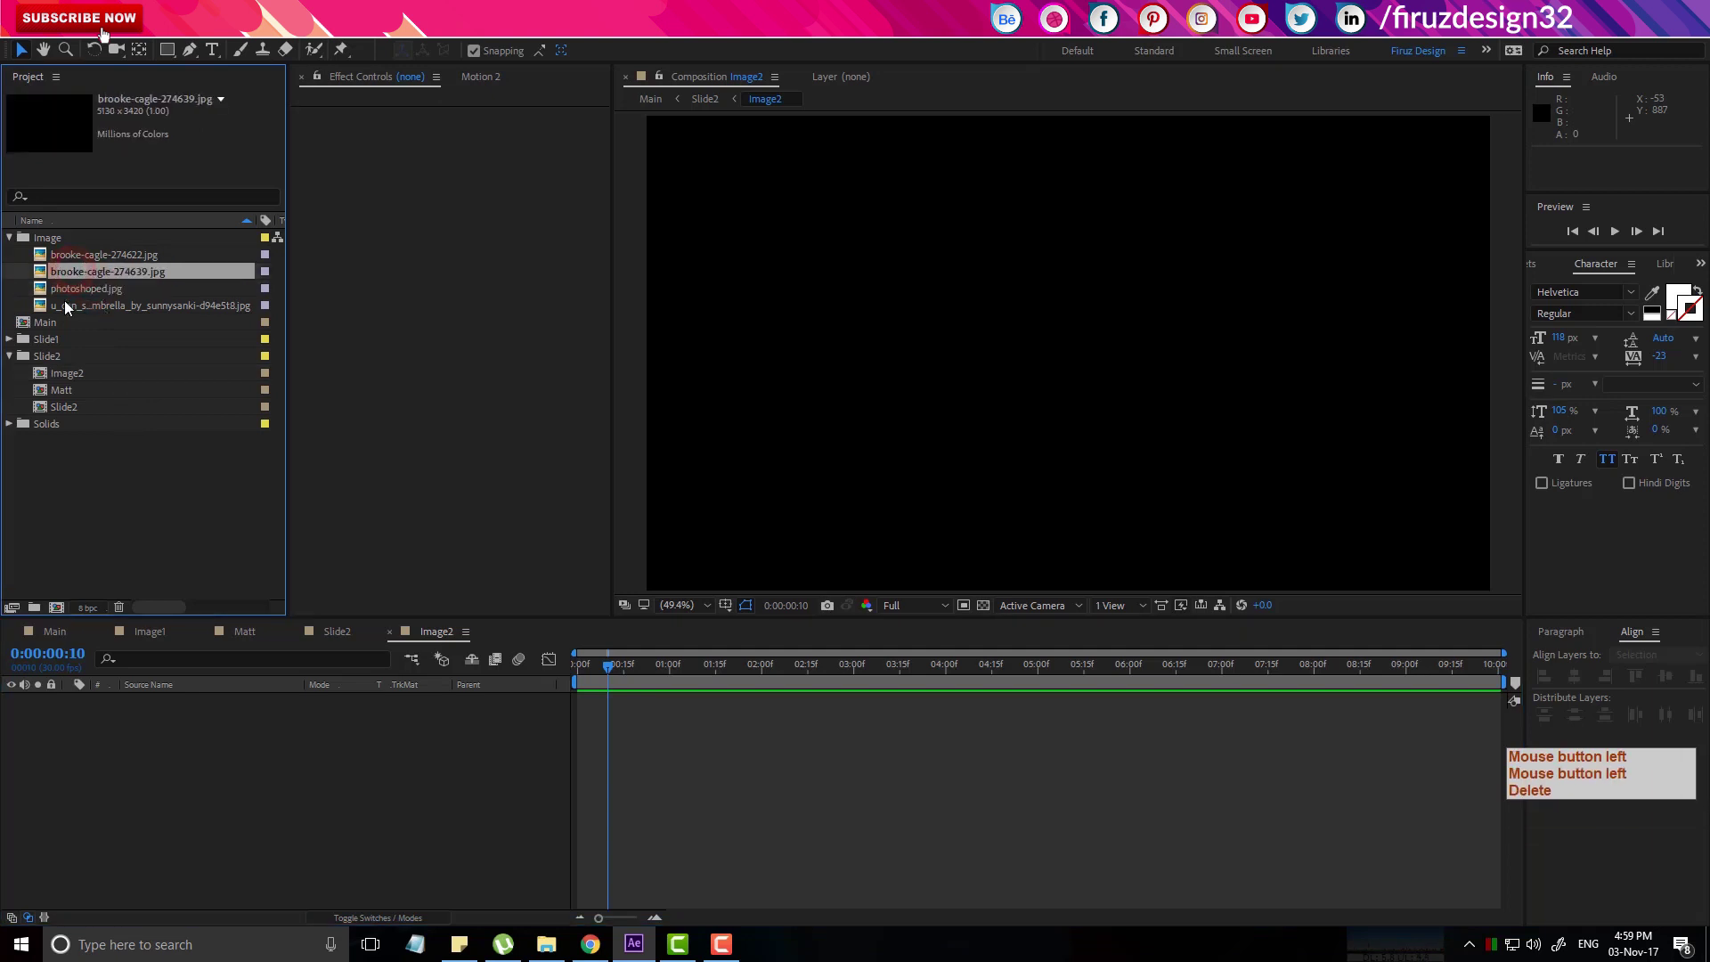
left_click(65, 309)
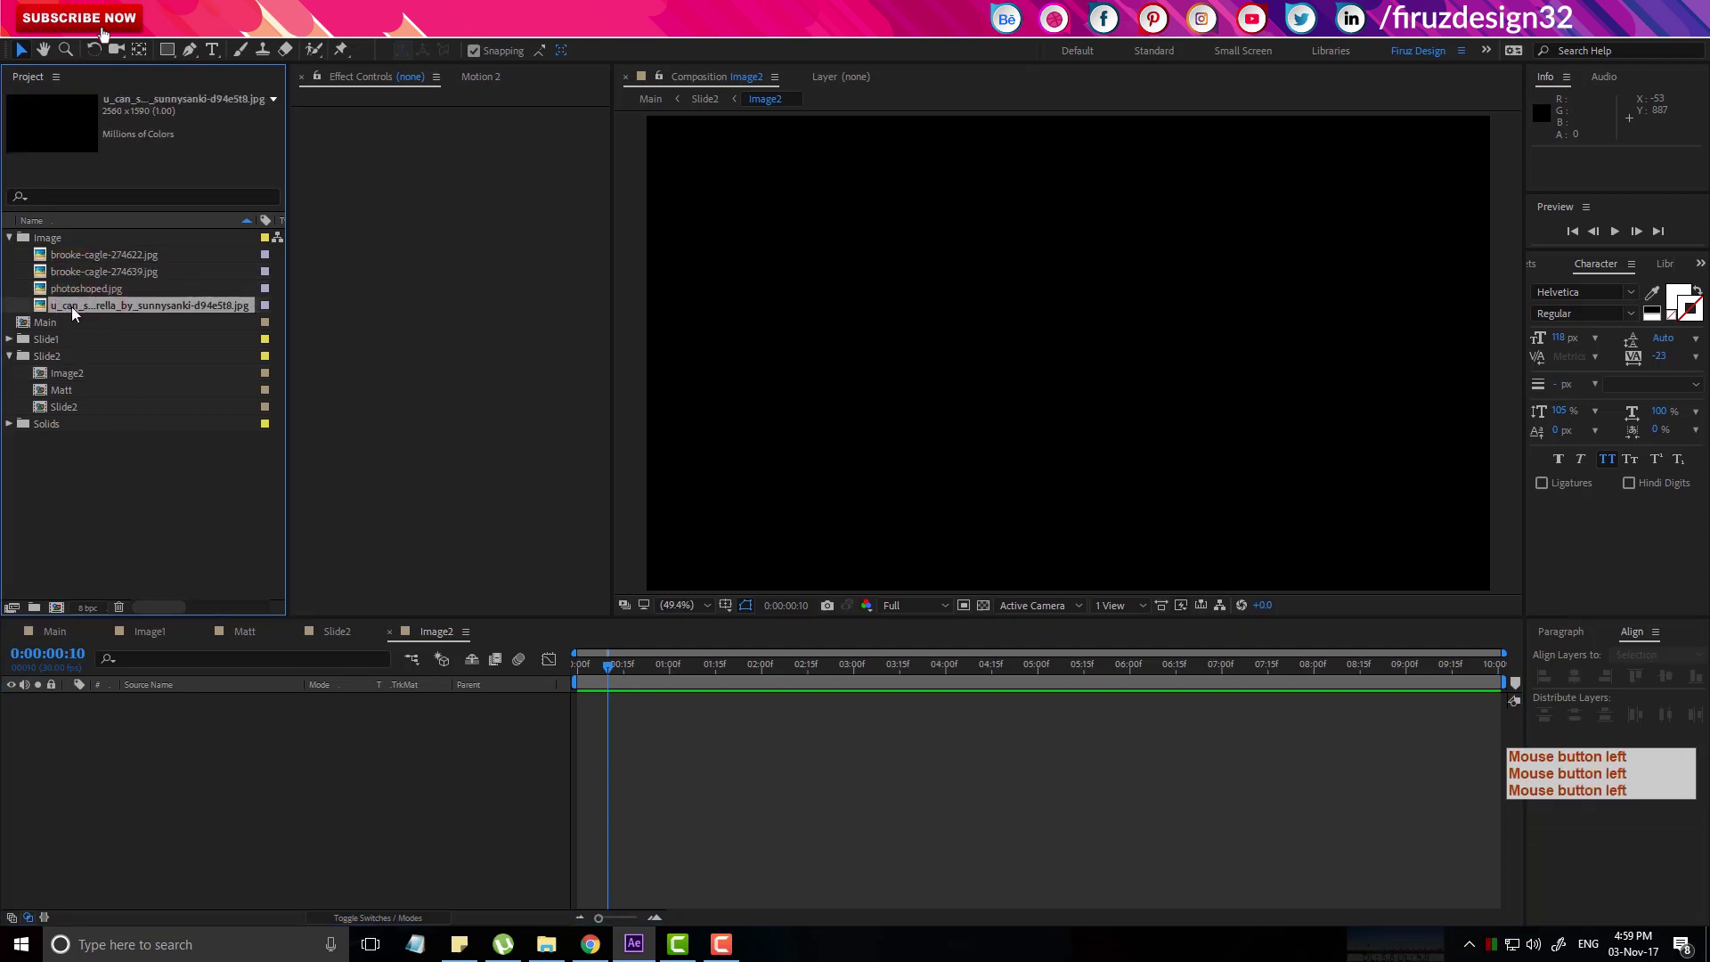
left_click(80, 316)
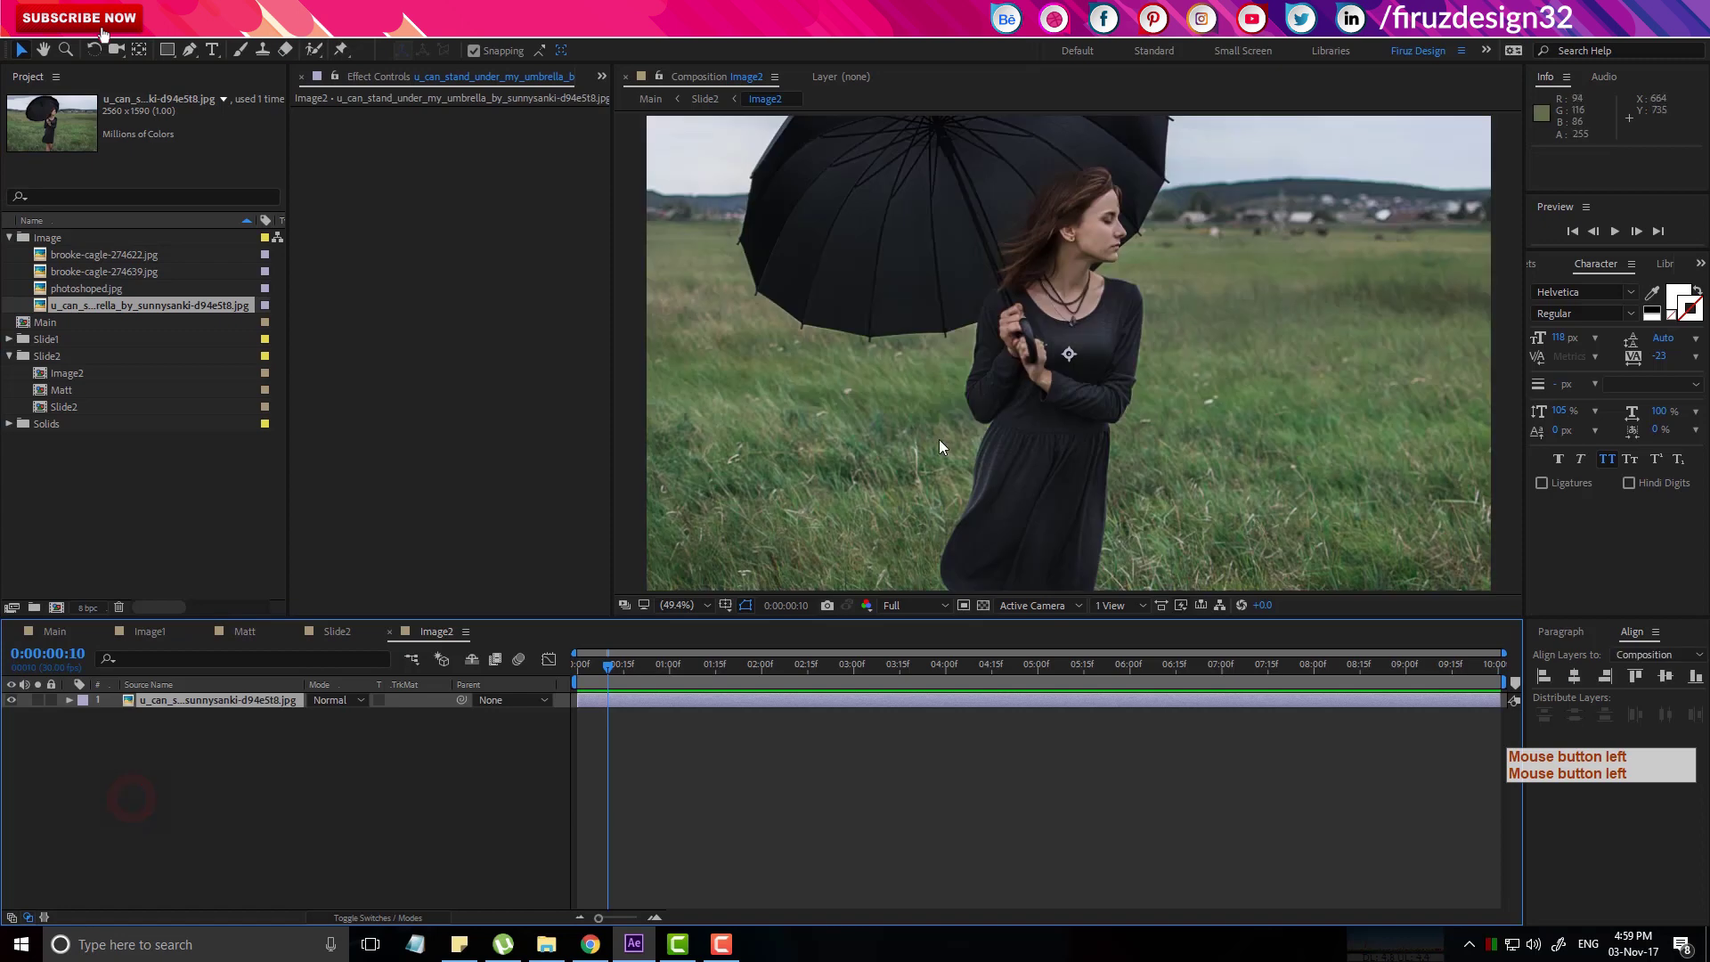
left_click(1212, 274)
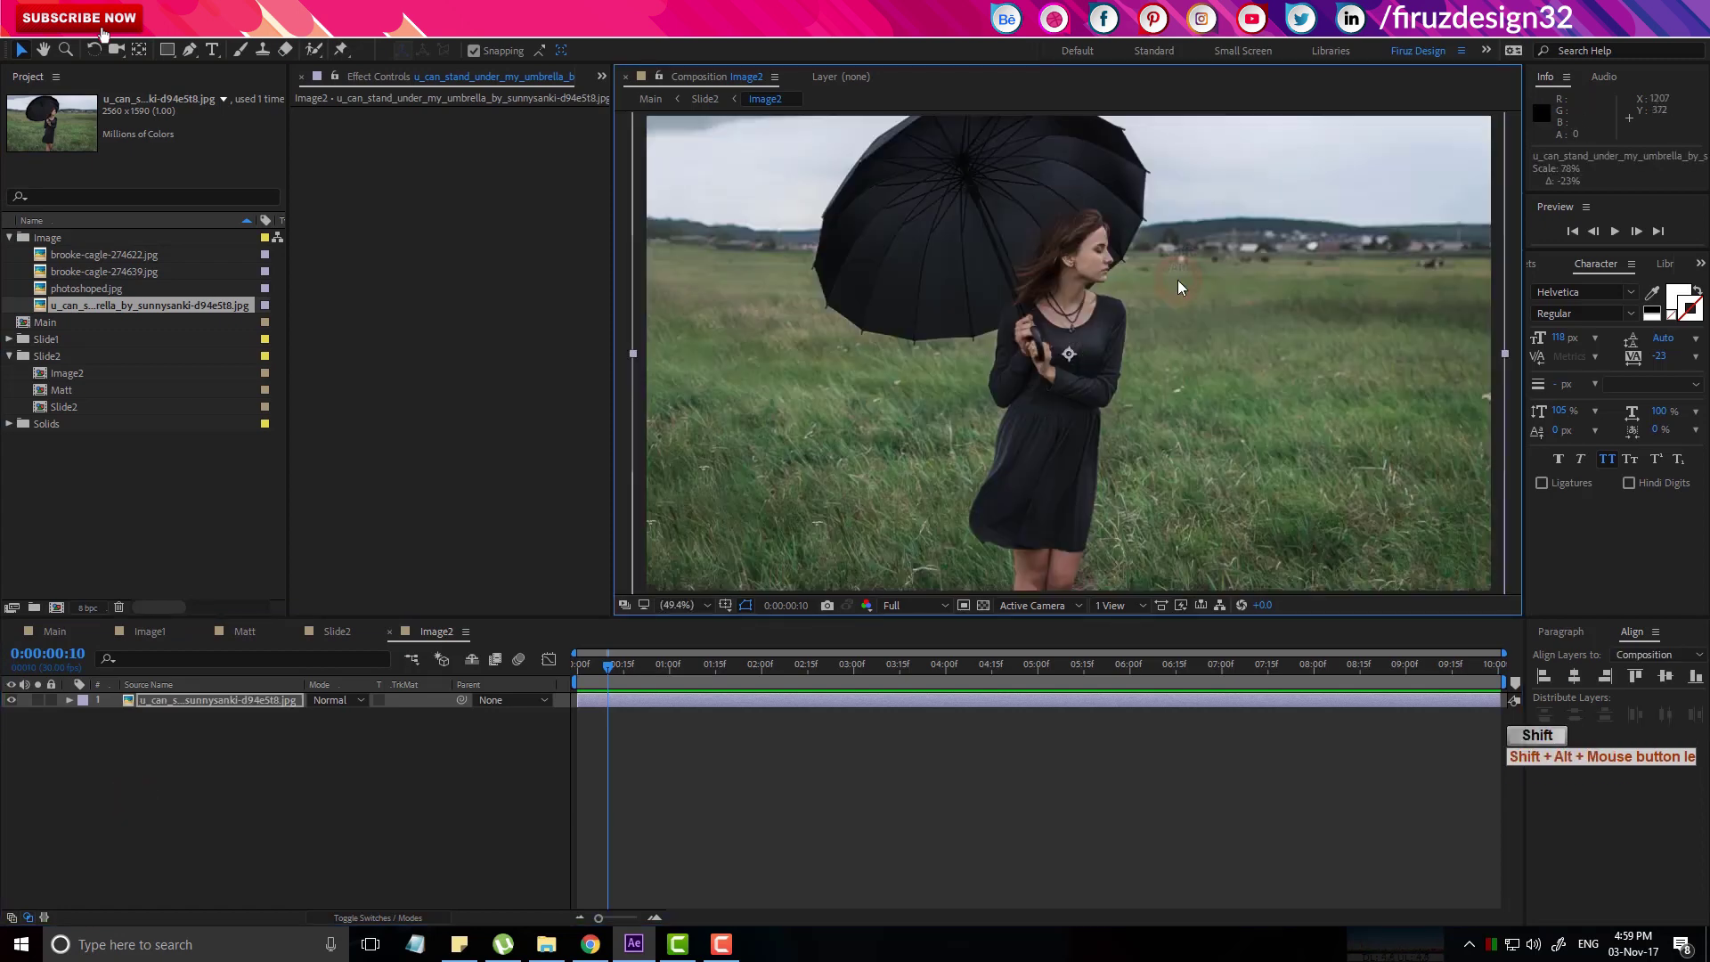
Return to the Main composition to see the umbrella photo behind DREAM GIRL.
left_click(61, 644)
left_click(907, 680)
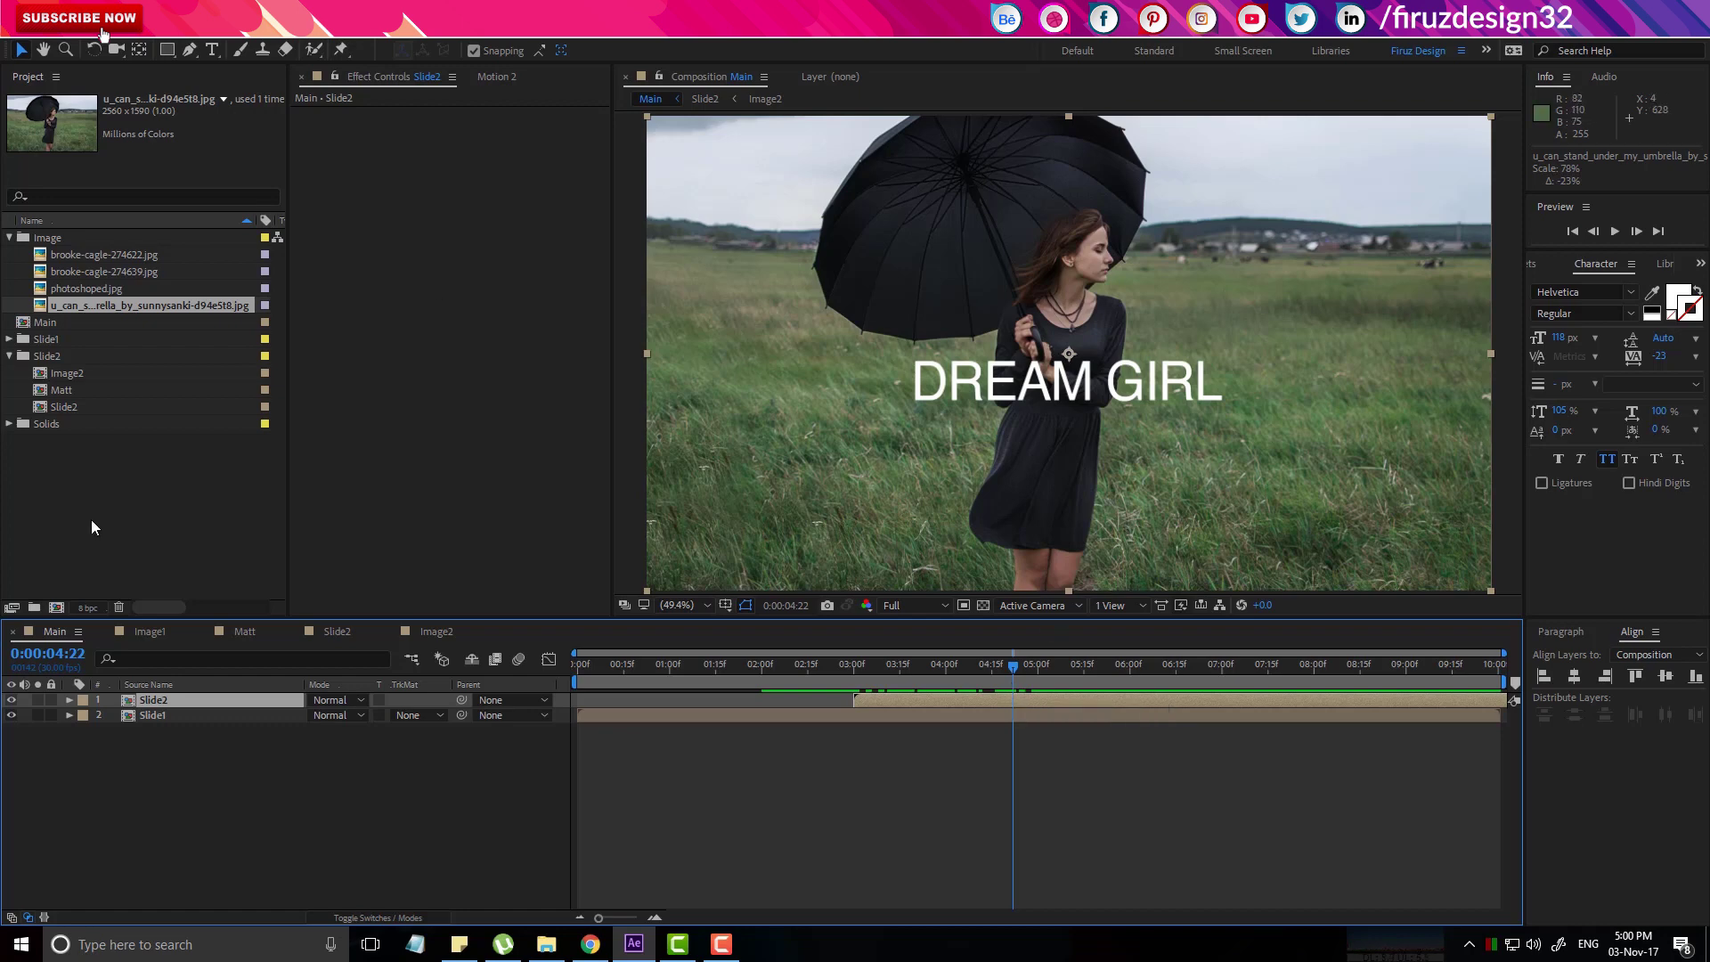
Move later in Main, enter Slide2 and select both Matt layers.
left_click(996, 671)
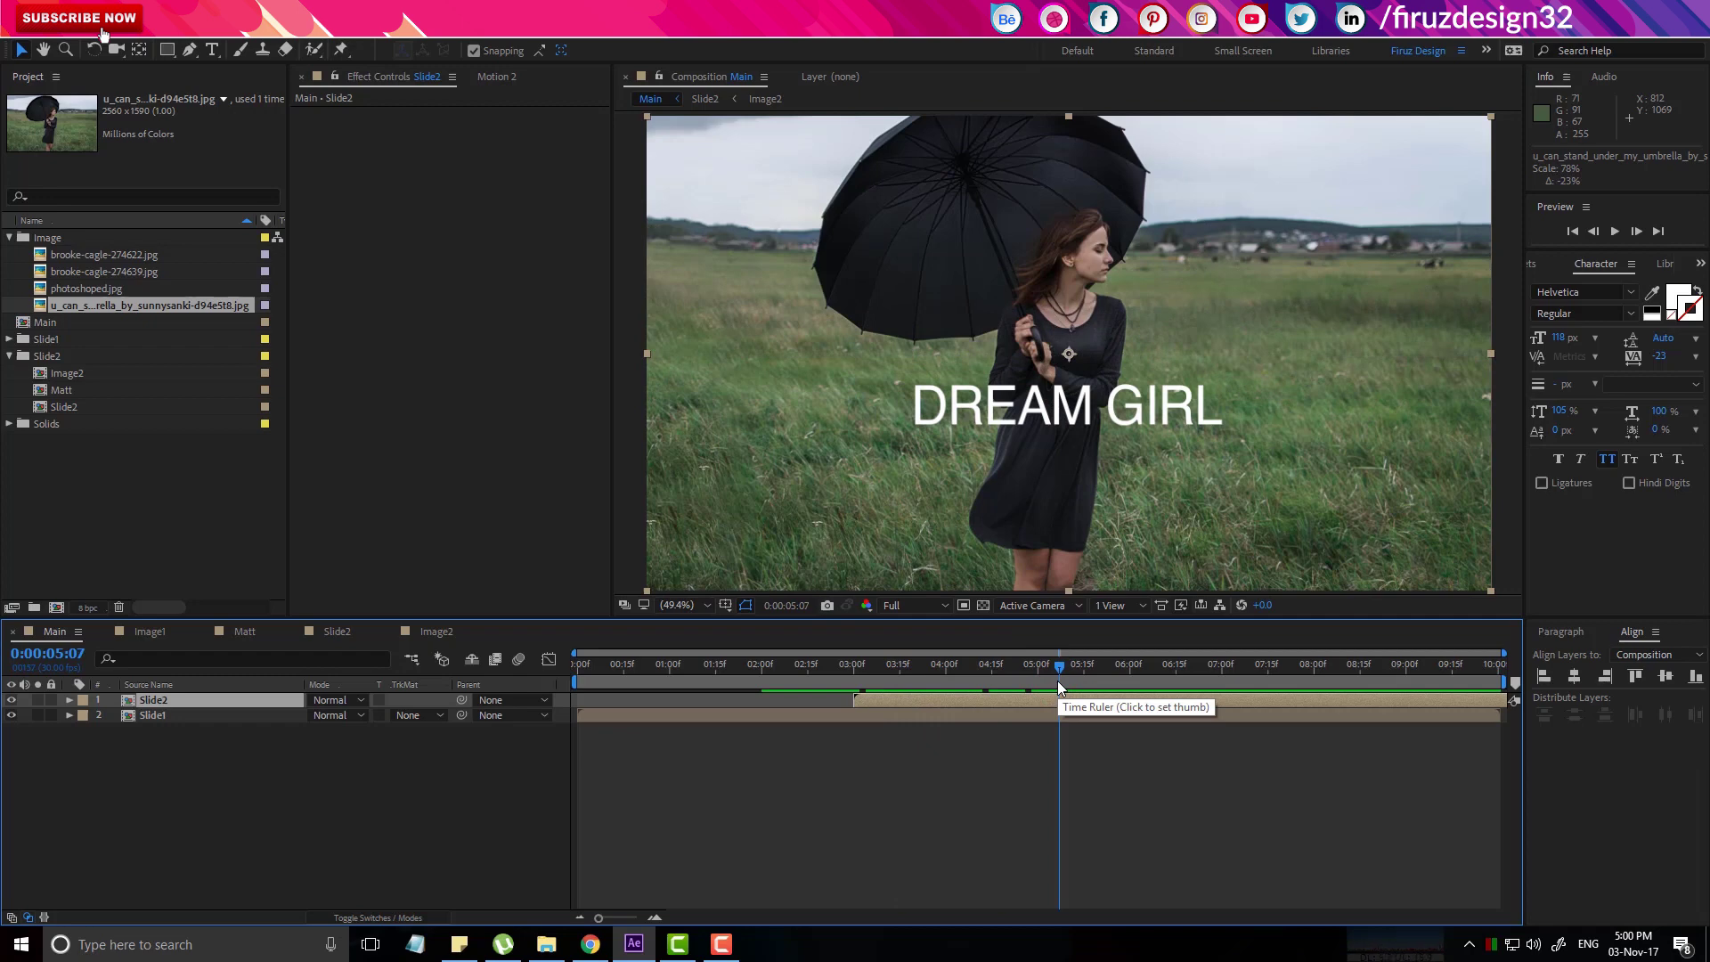
left_click(219, 704)
left_click(183, 733)
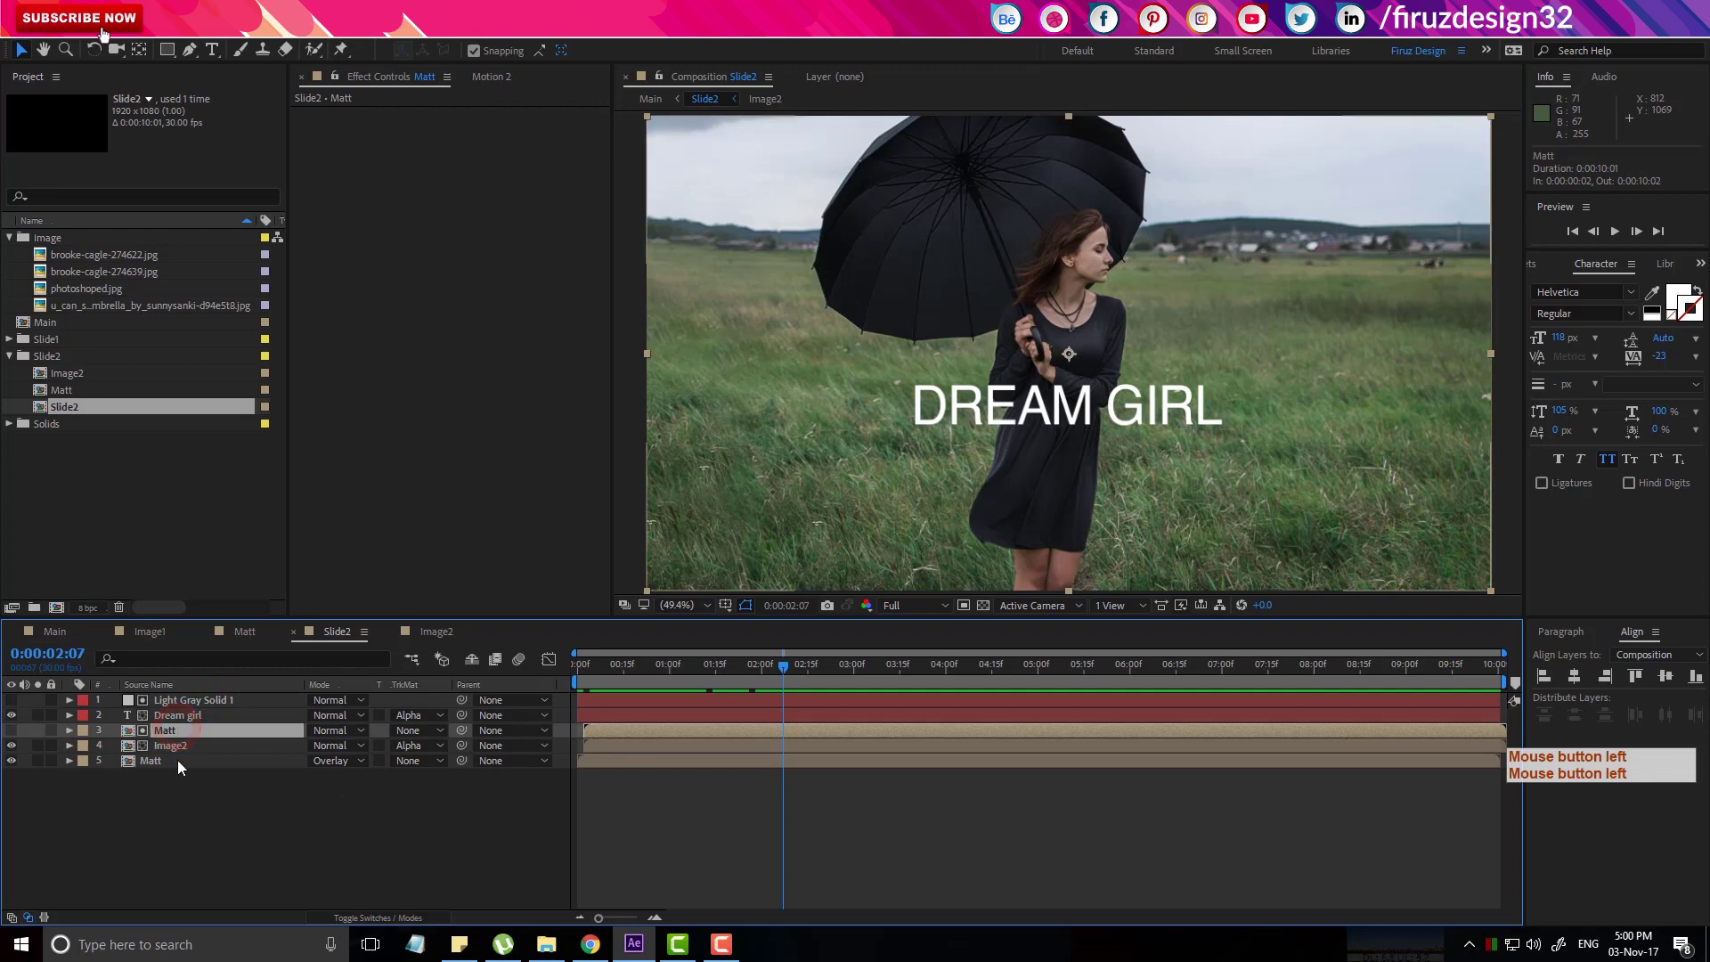
double_click(187, 767)
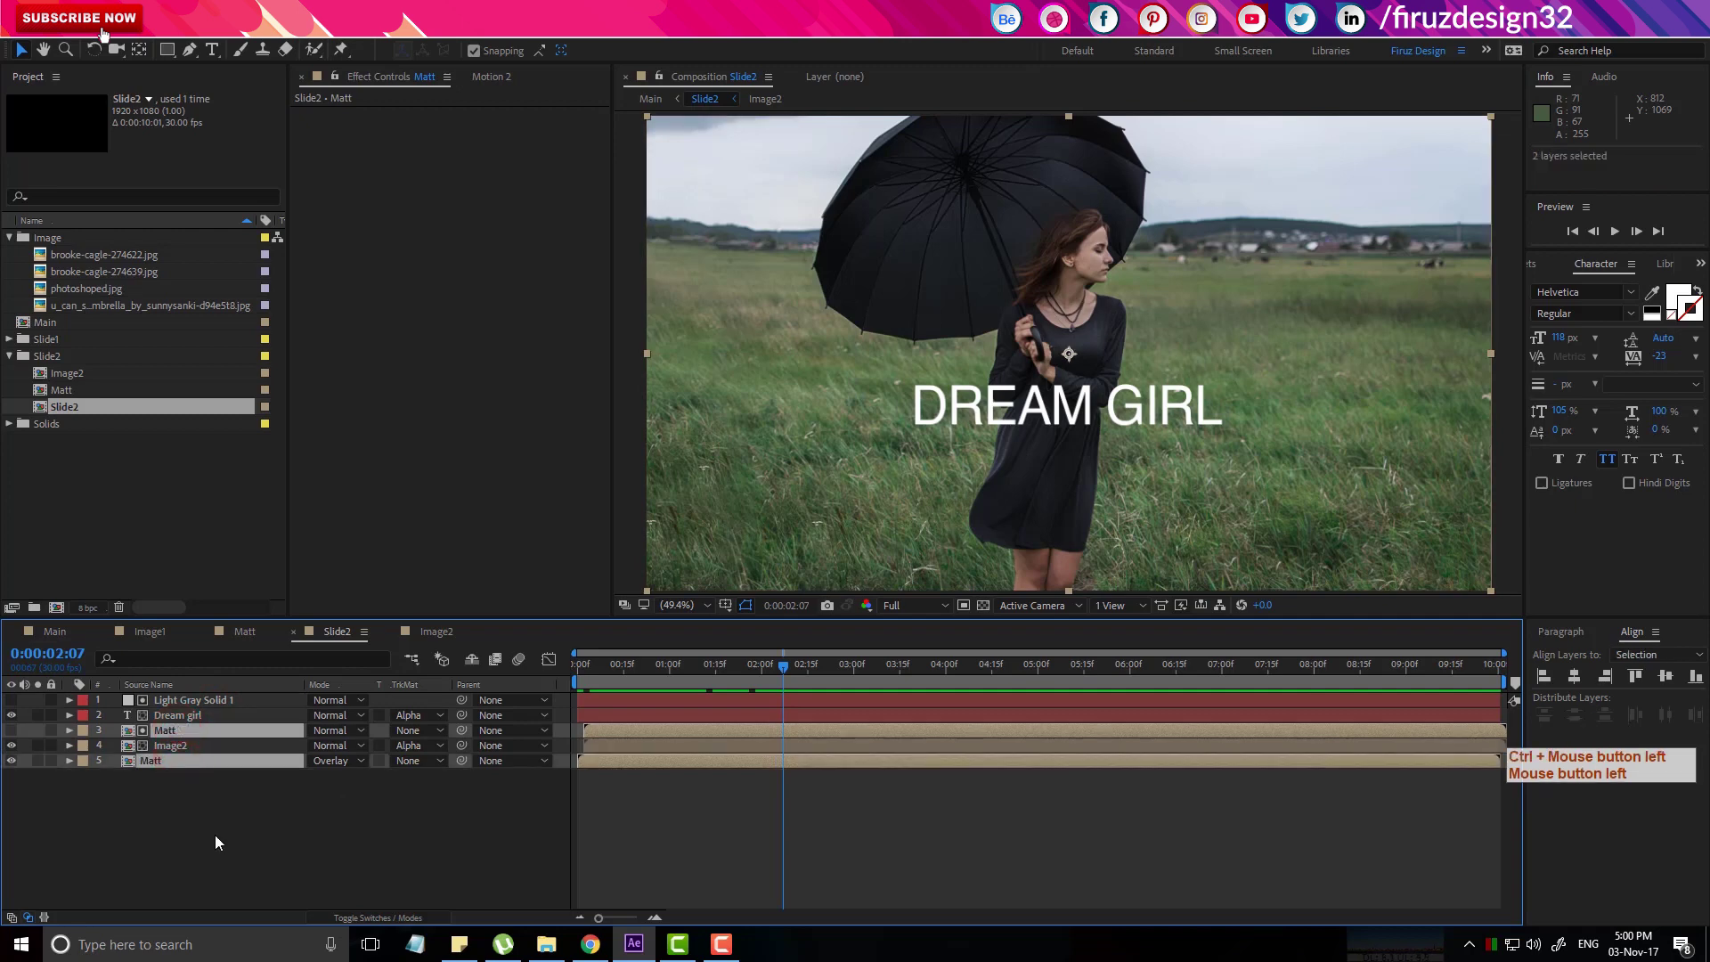
Set the Rotation of both Matt layers to 90° so the curved band runs vertically.
key("r")
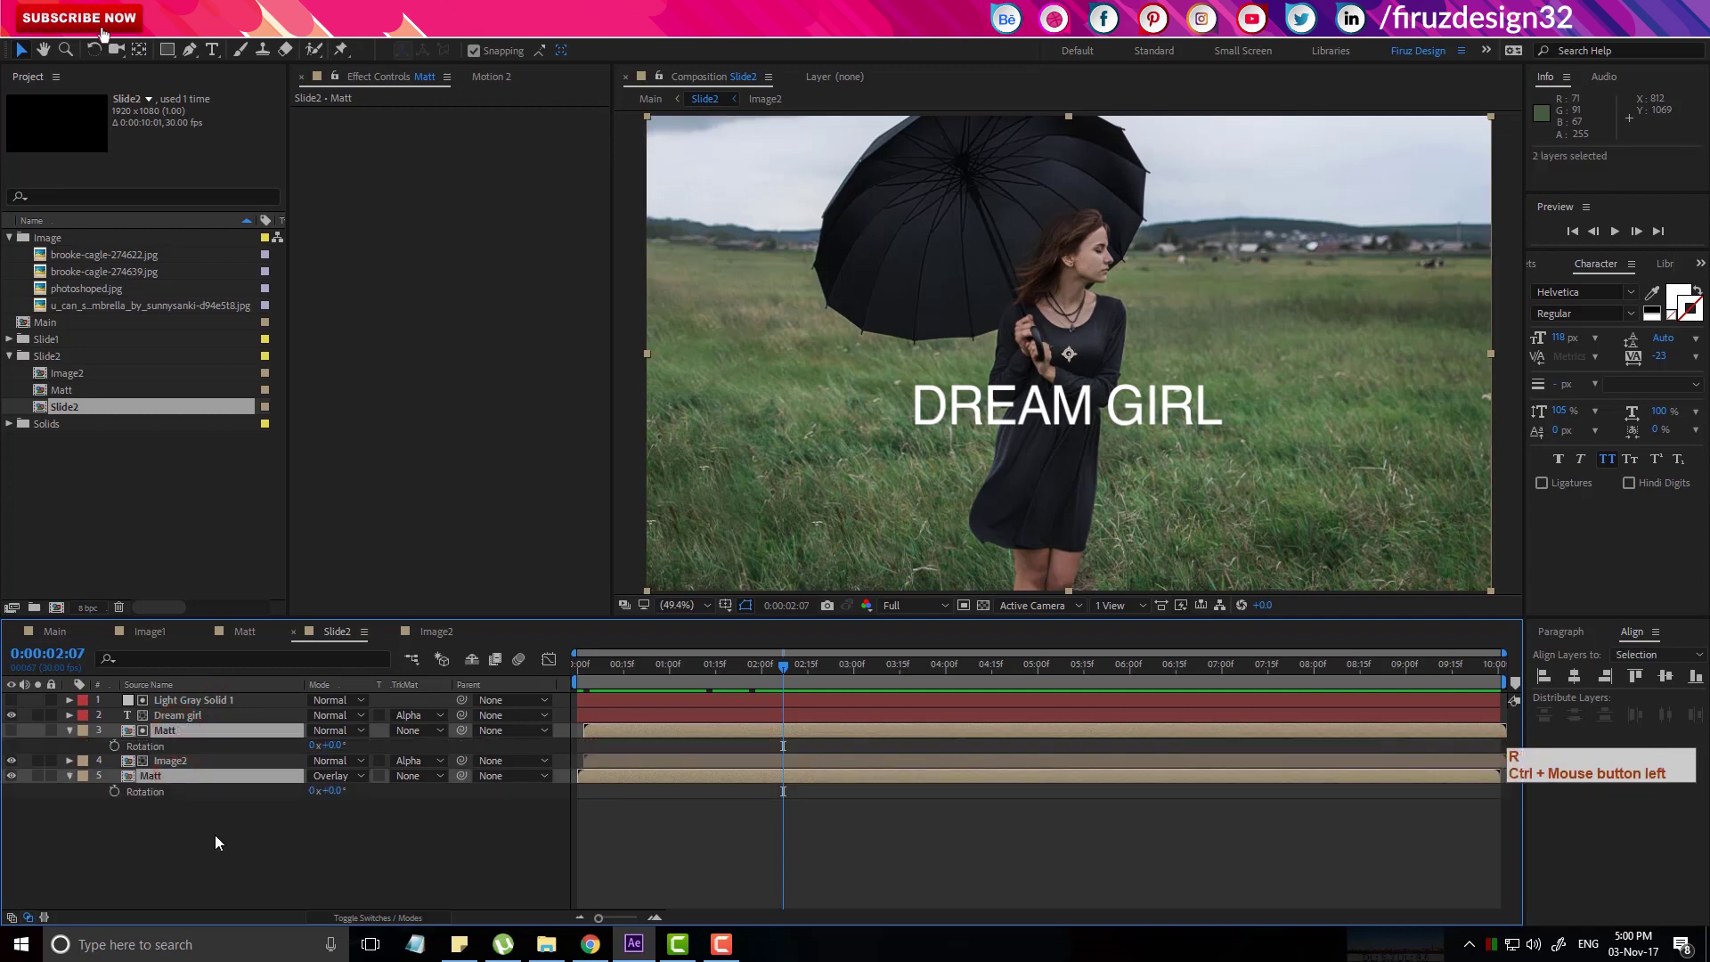
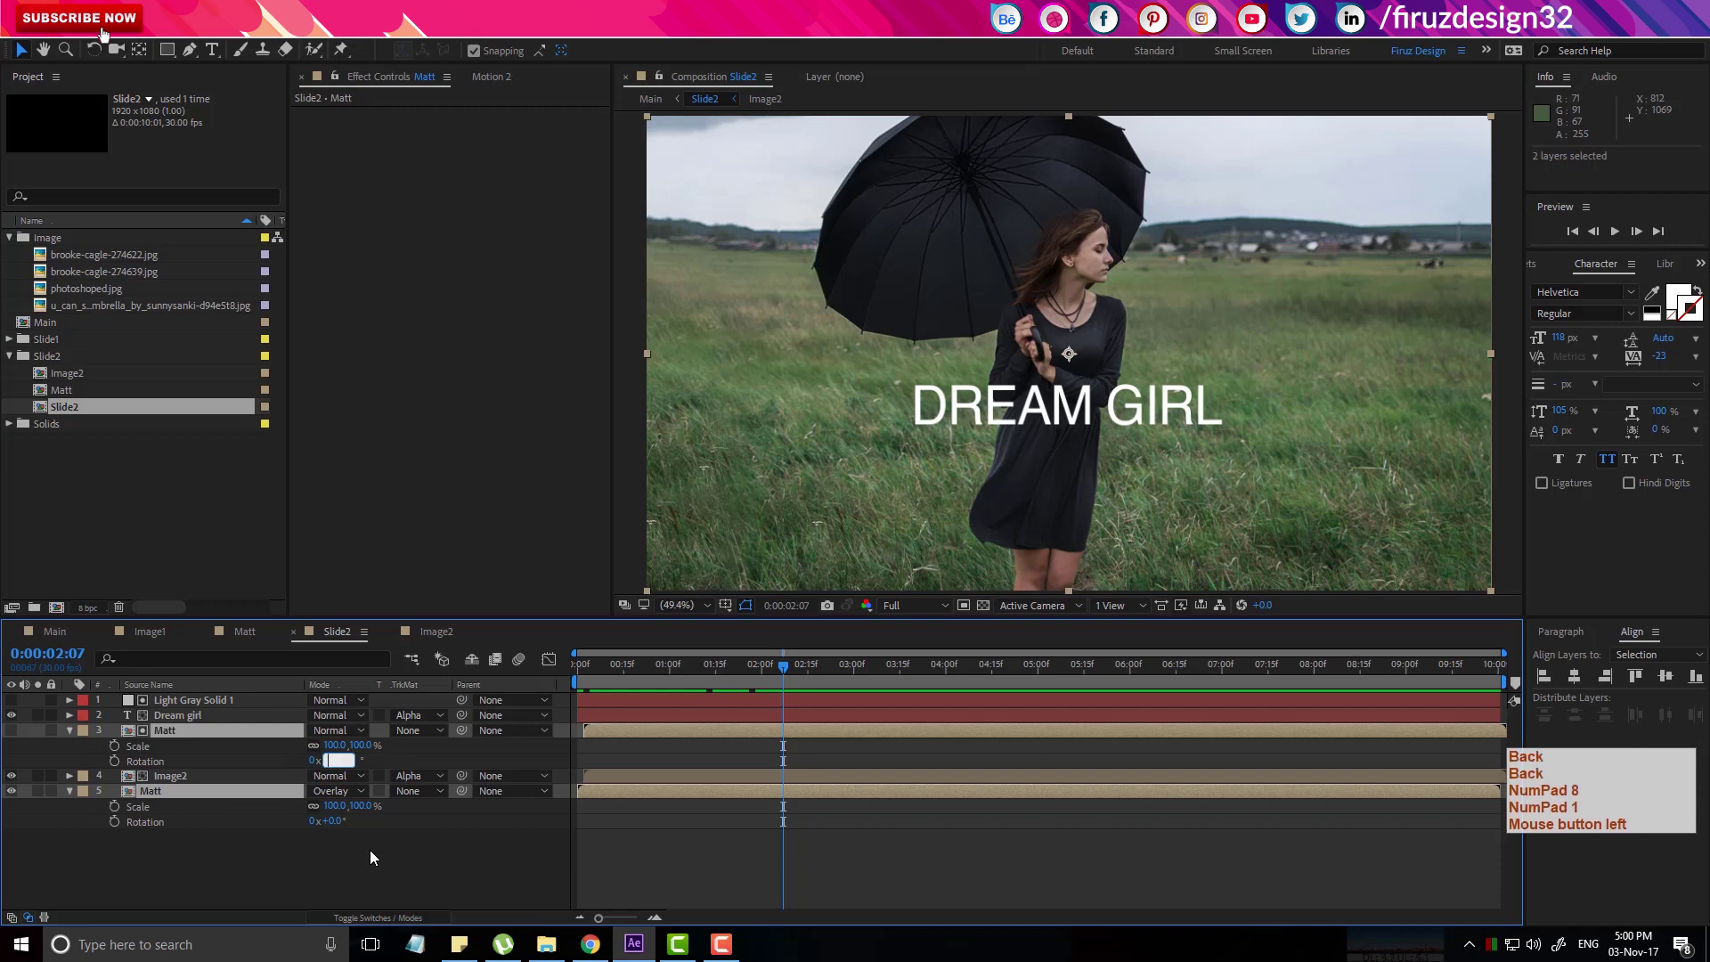
key("KP_9")
key("KP_0")
key("Return")
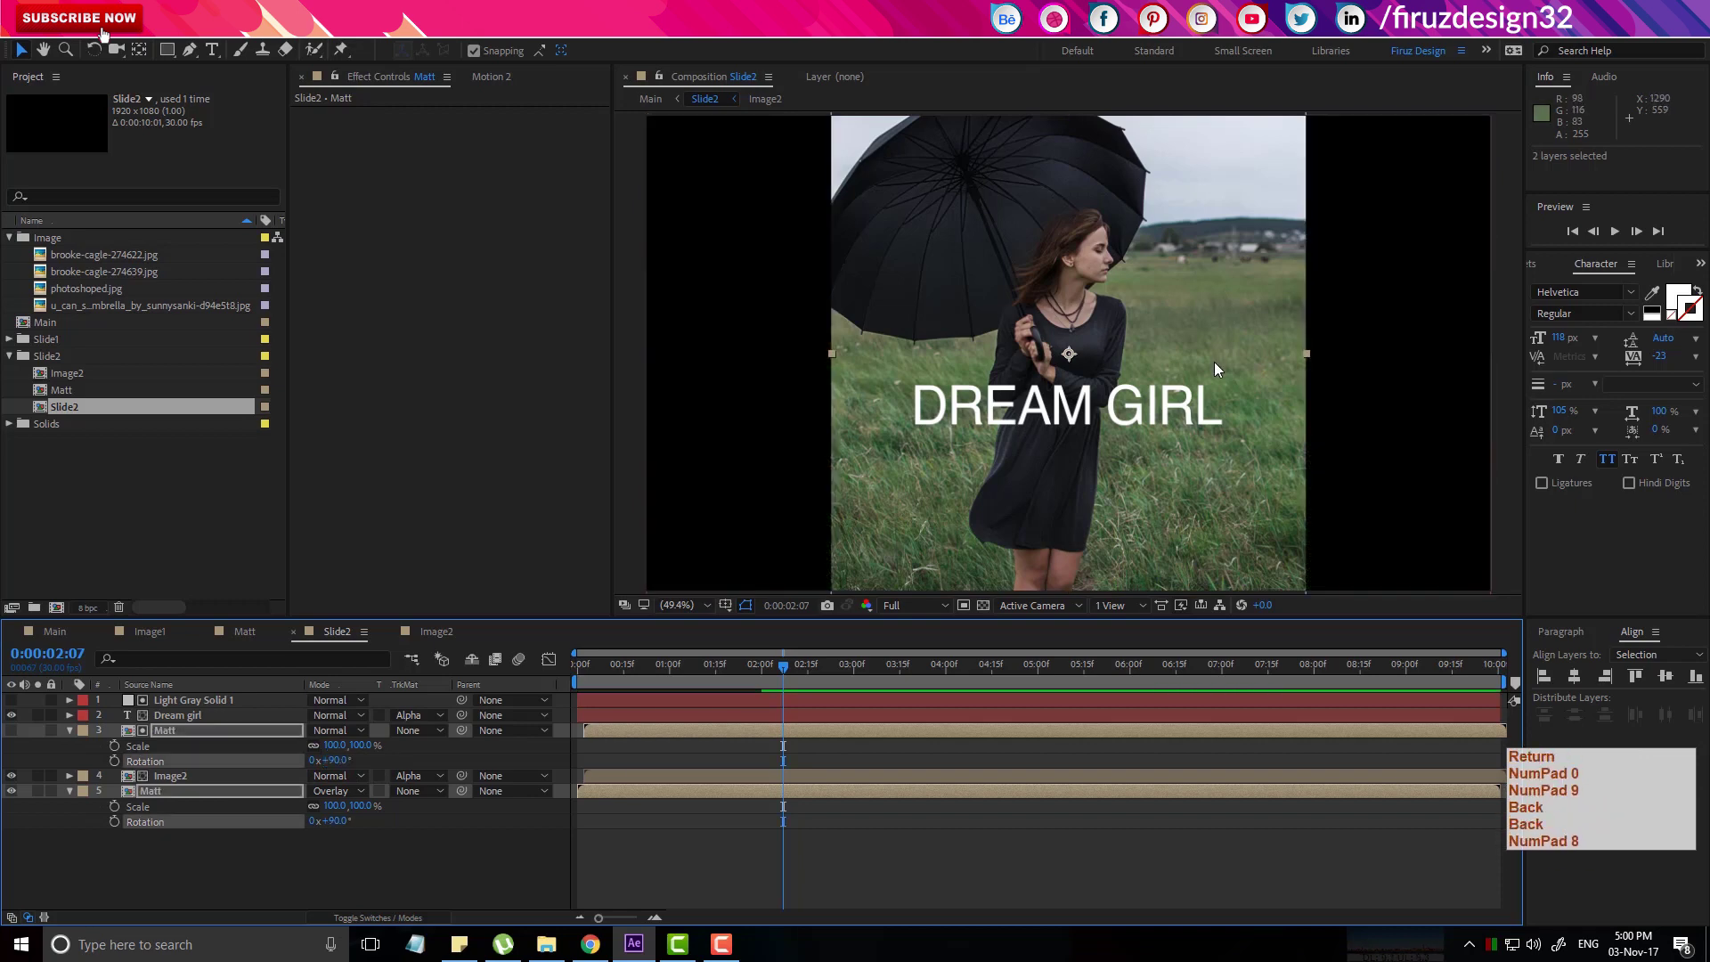
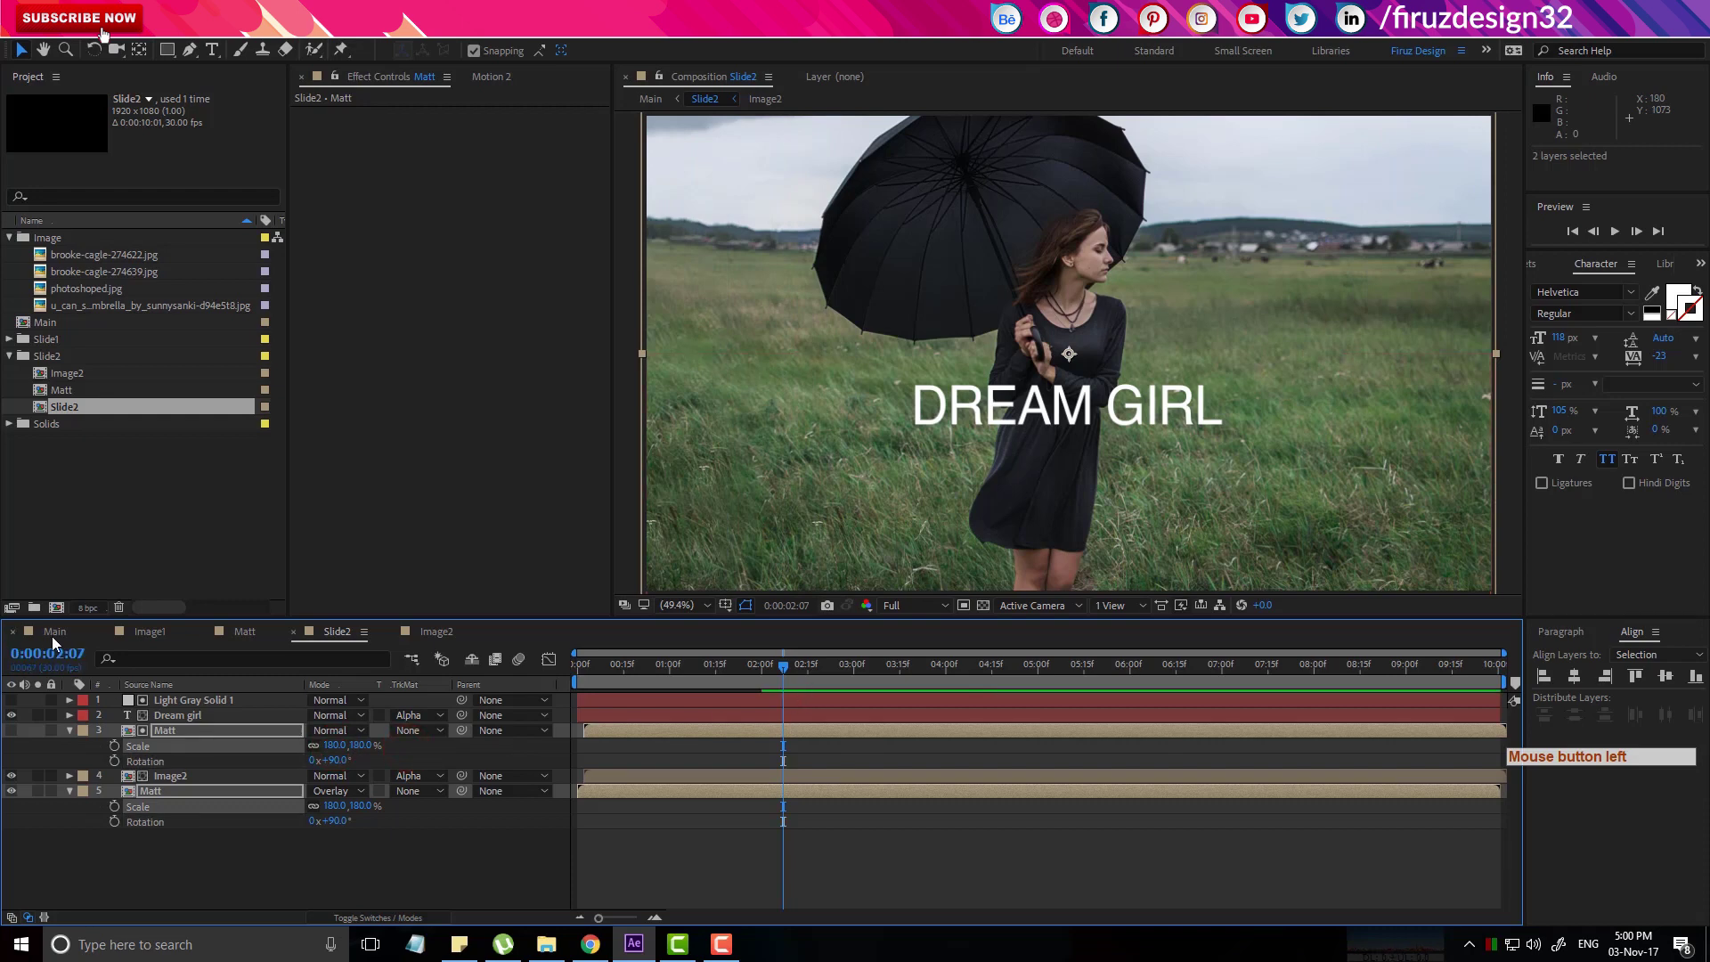
Enable Collapse Transformations on the Slide2 layer in Main via the layer switches.
left_click(916, 674)
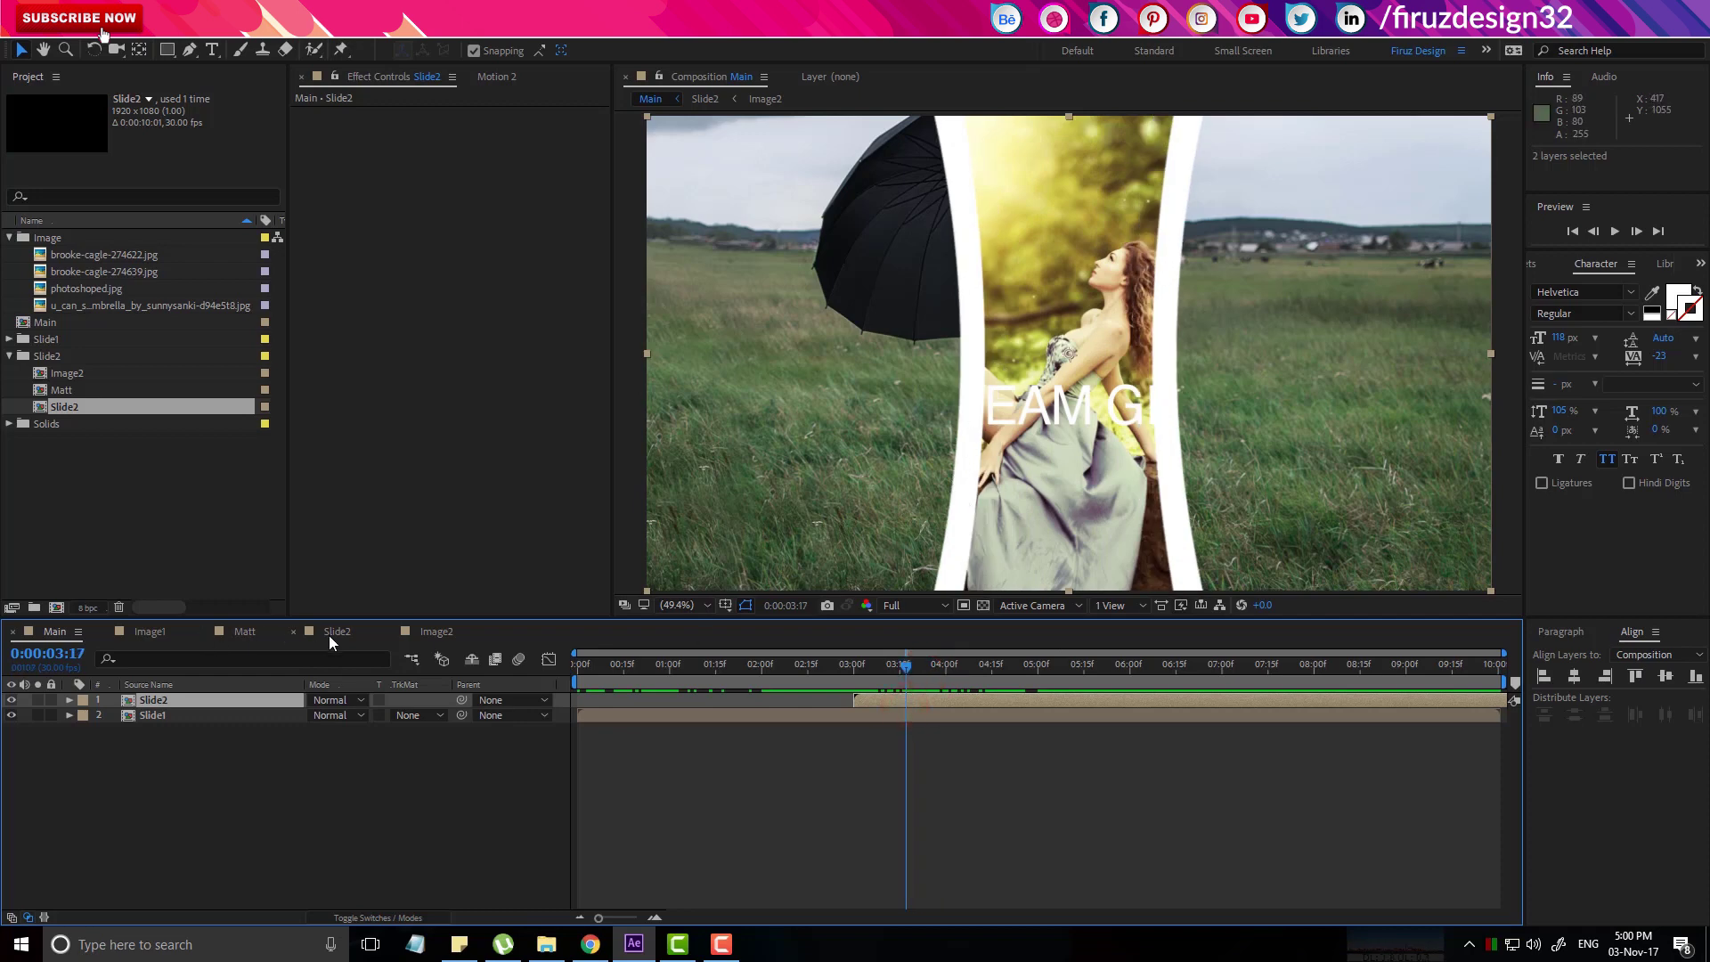
left_click(335, 640)
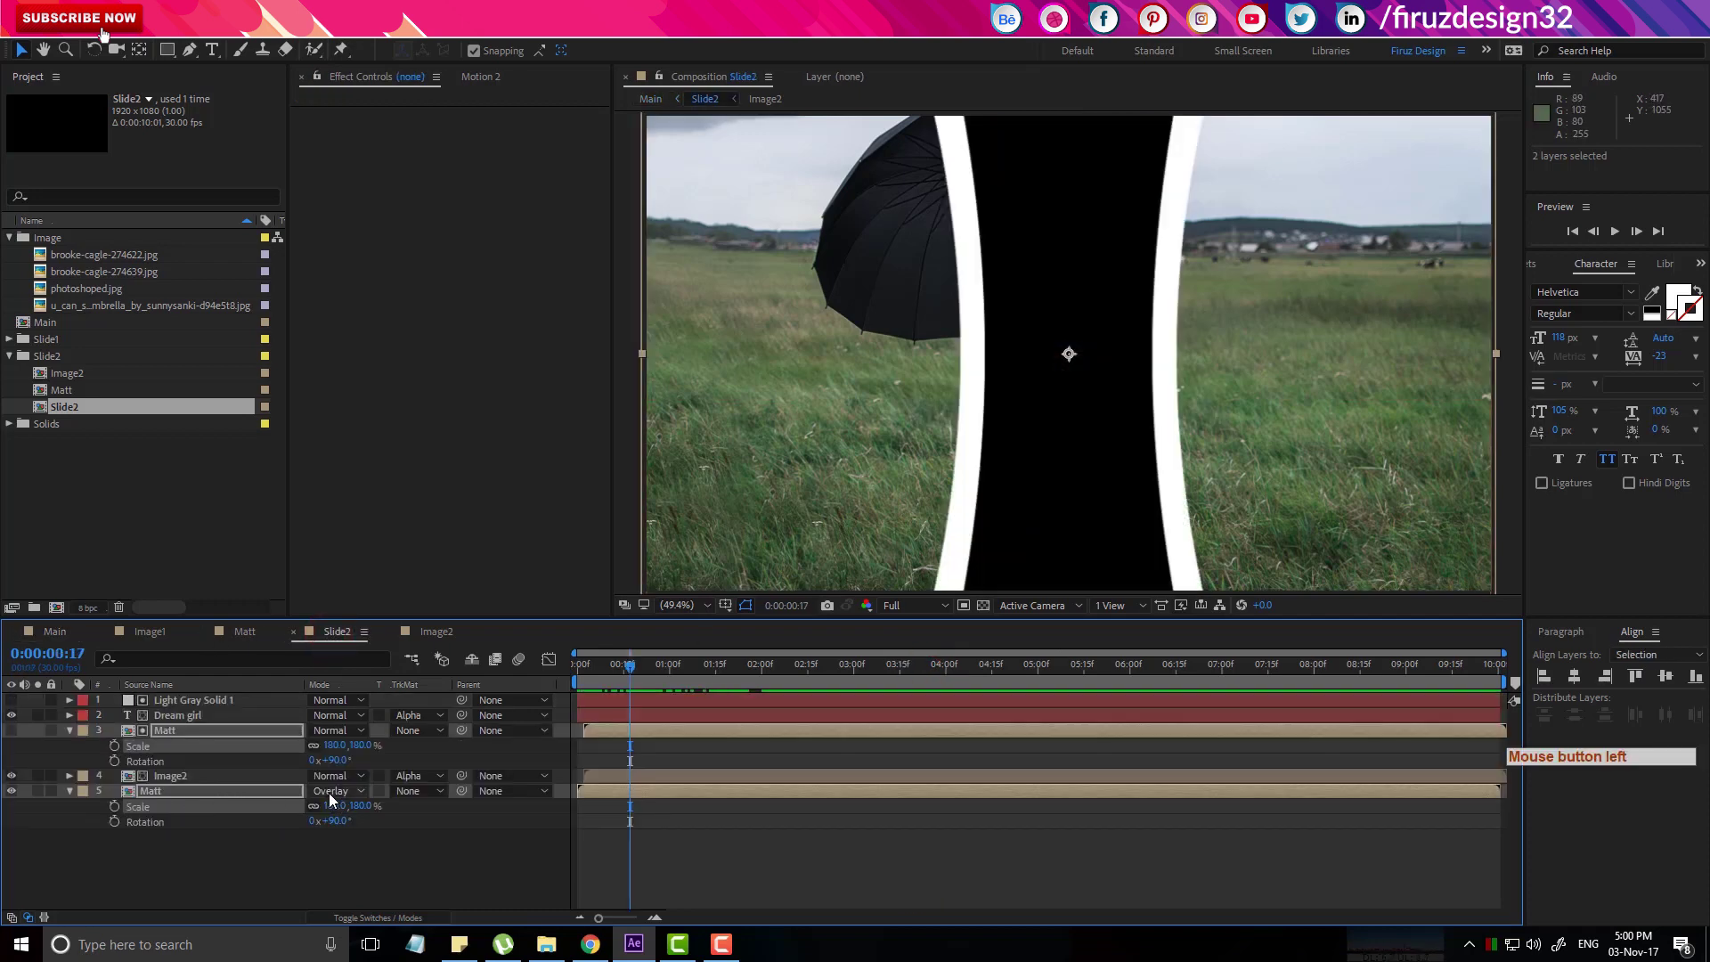
left_click(58, 635)
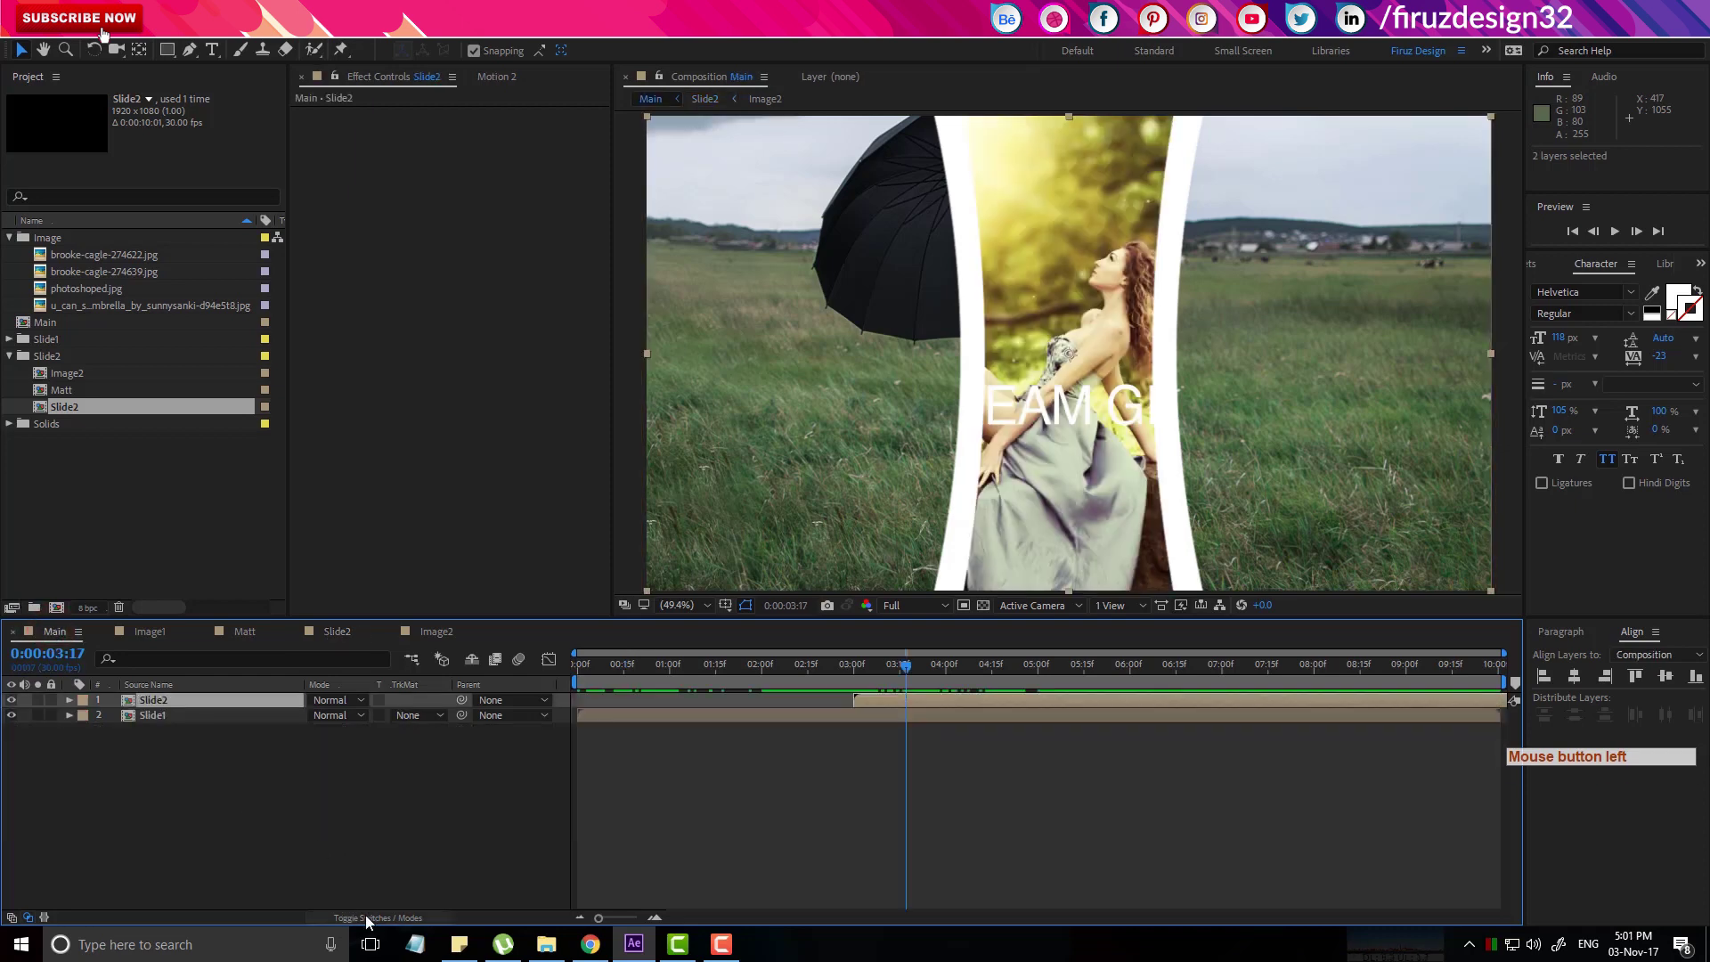
left_click(386, 921)
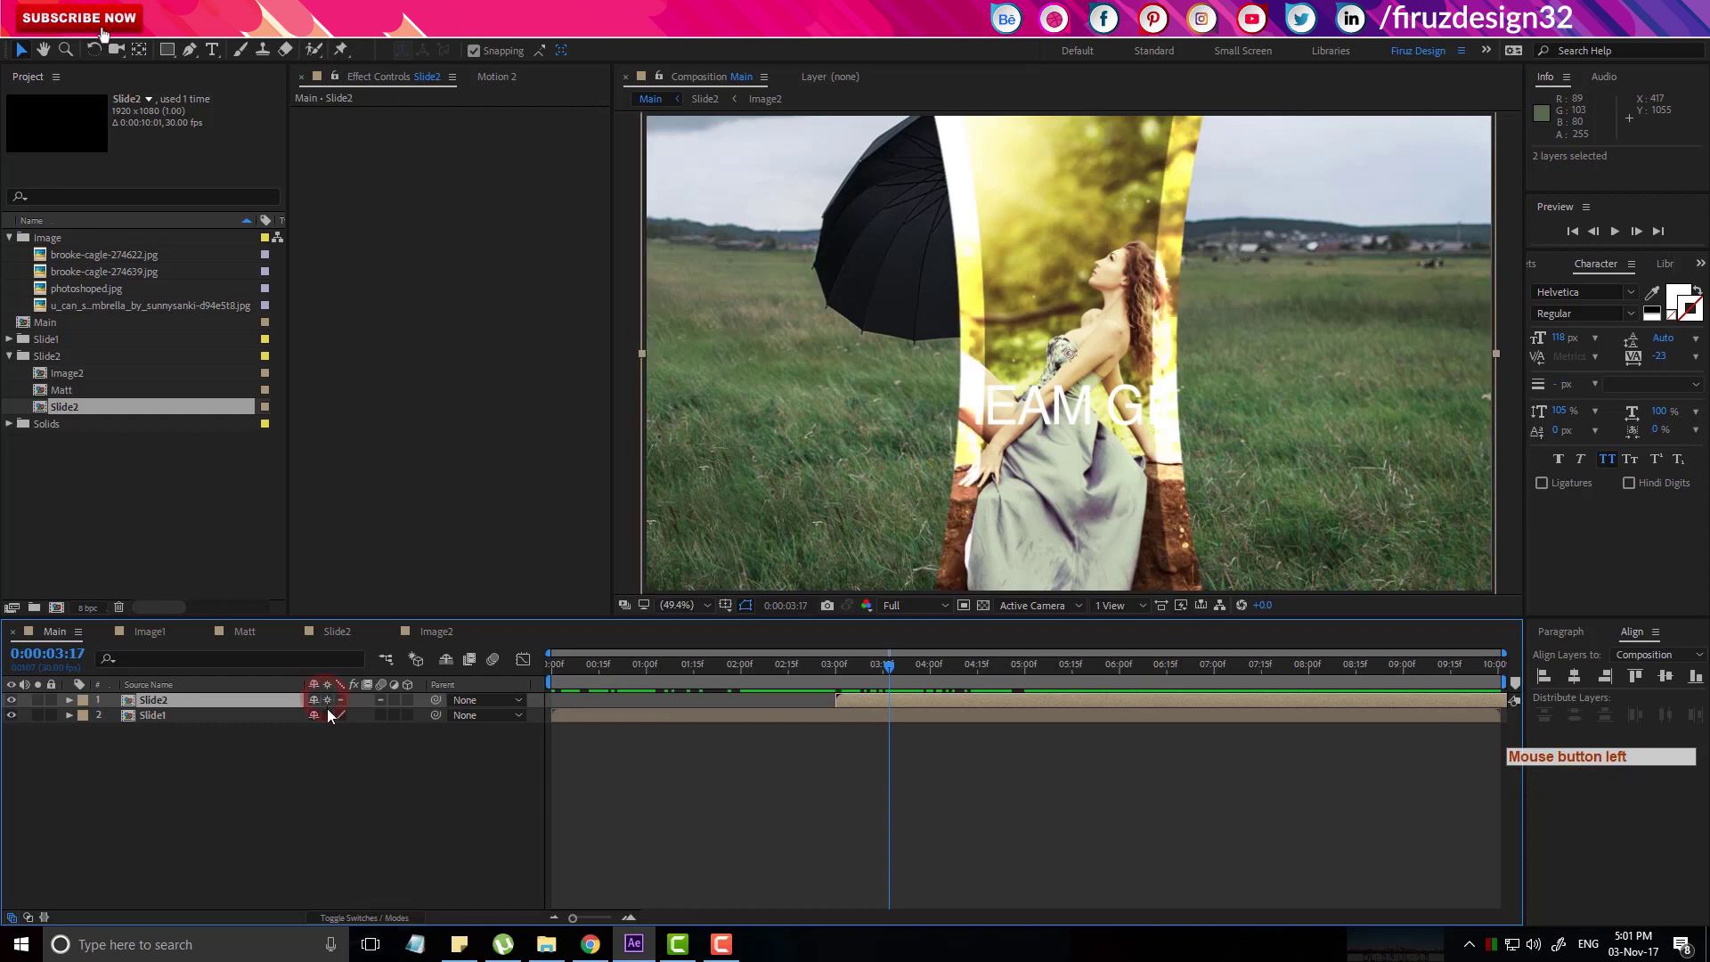
left_click(332, 716)
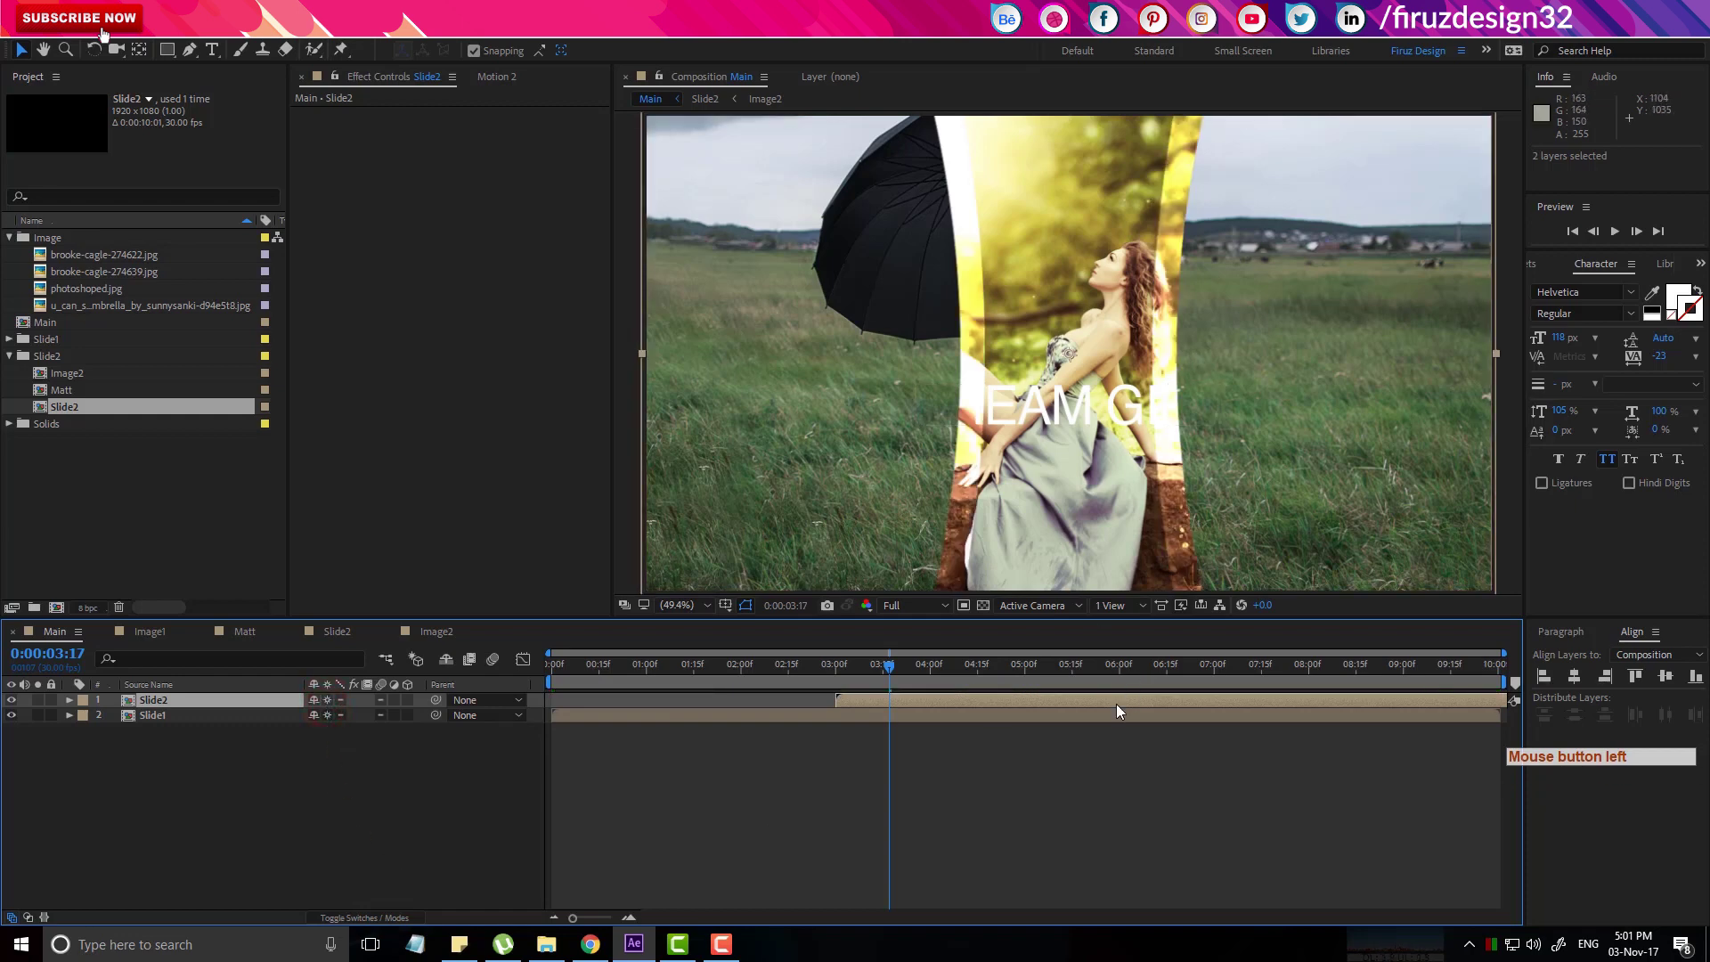
Preview the vertical curved-matte transition from the start of Main, then stop playback.
left_click(874, 679)
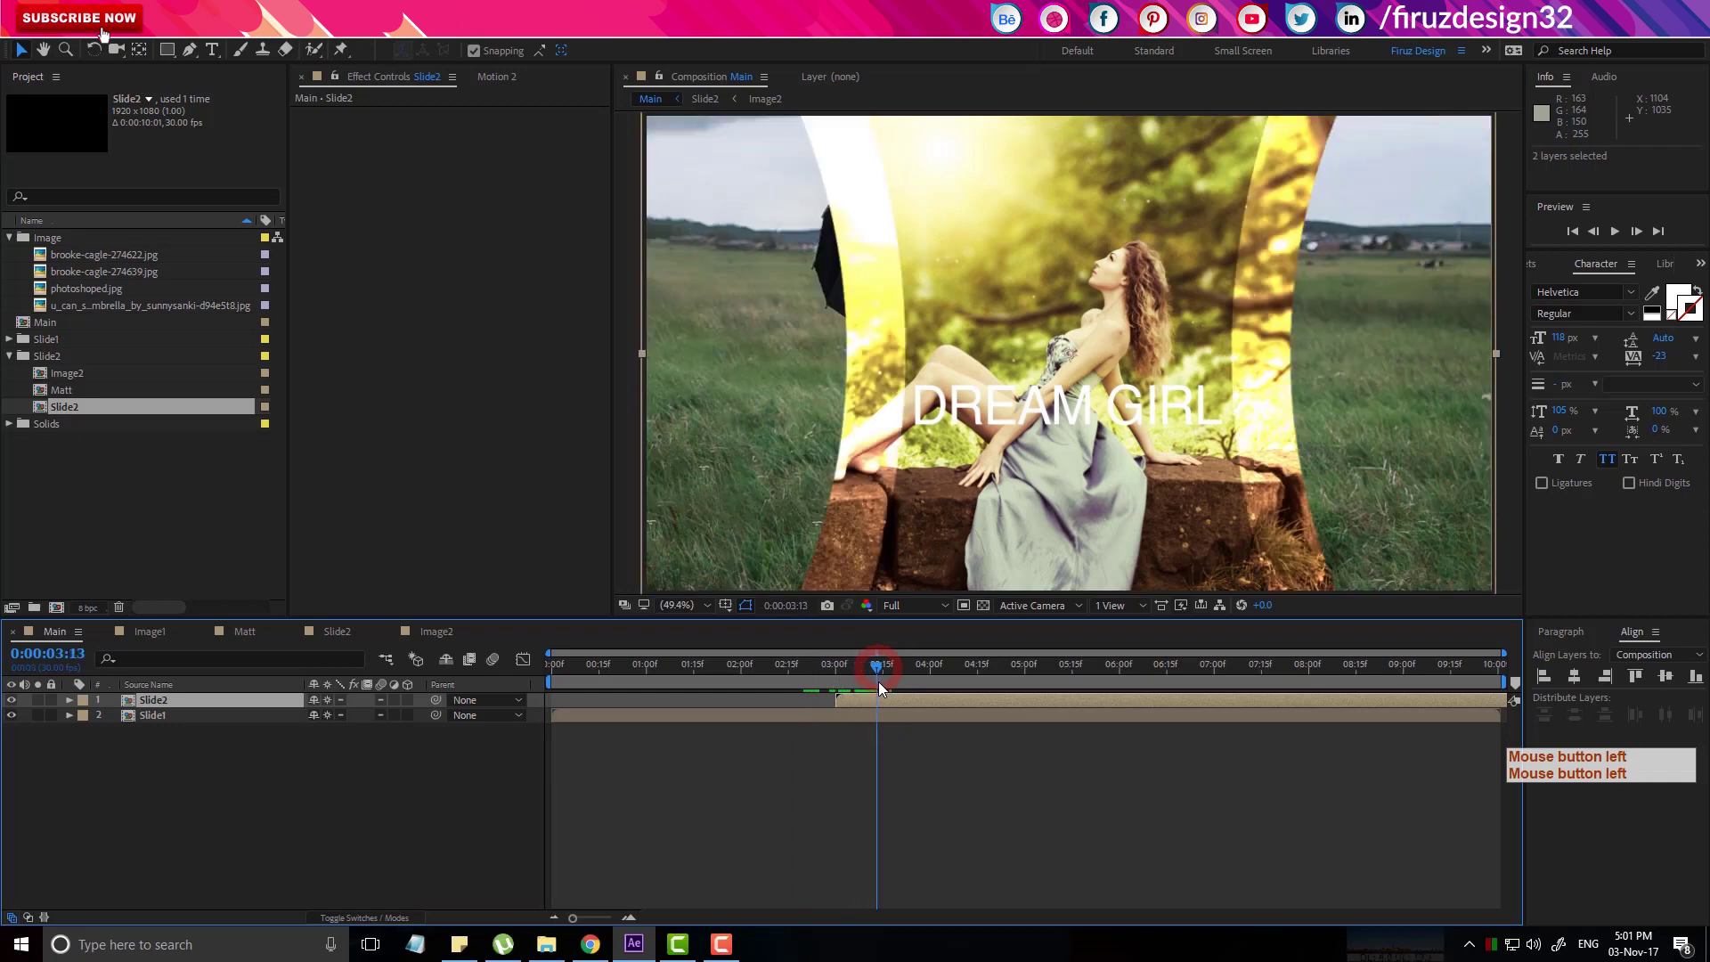
key("space")
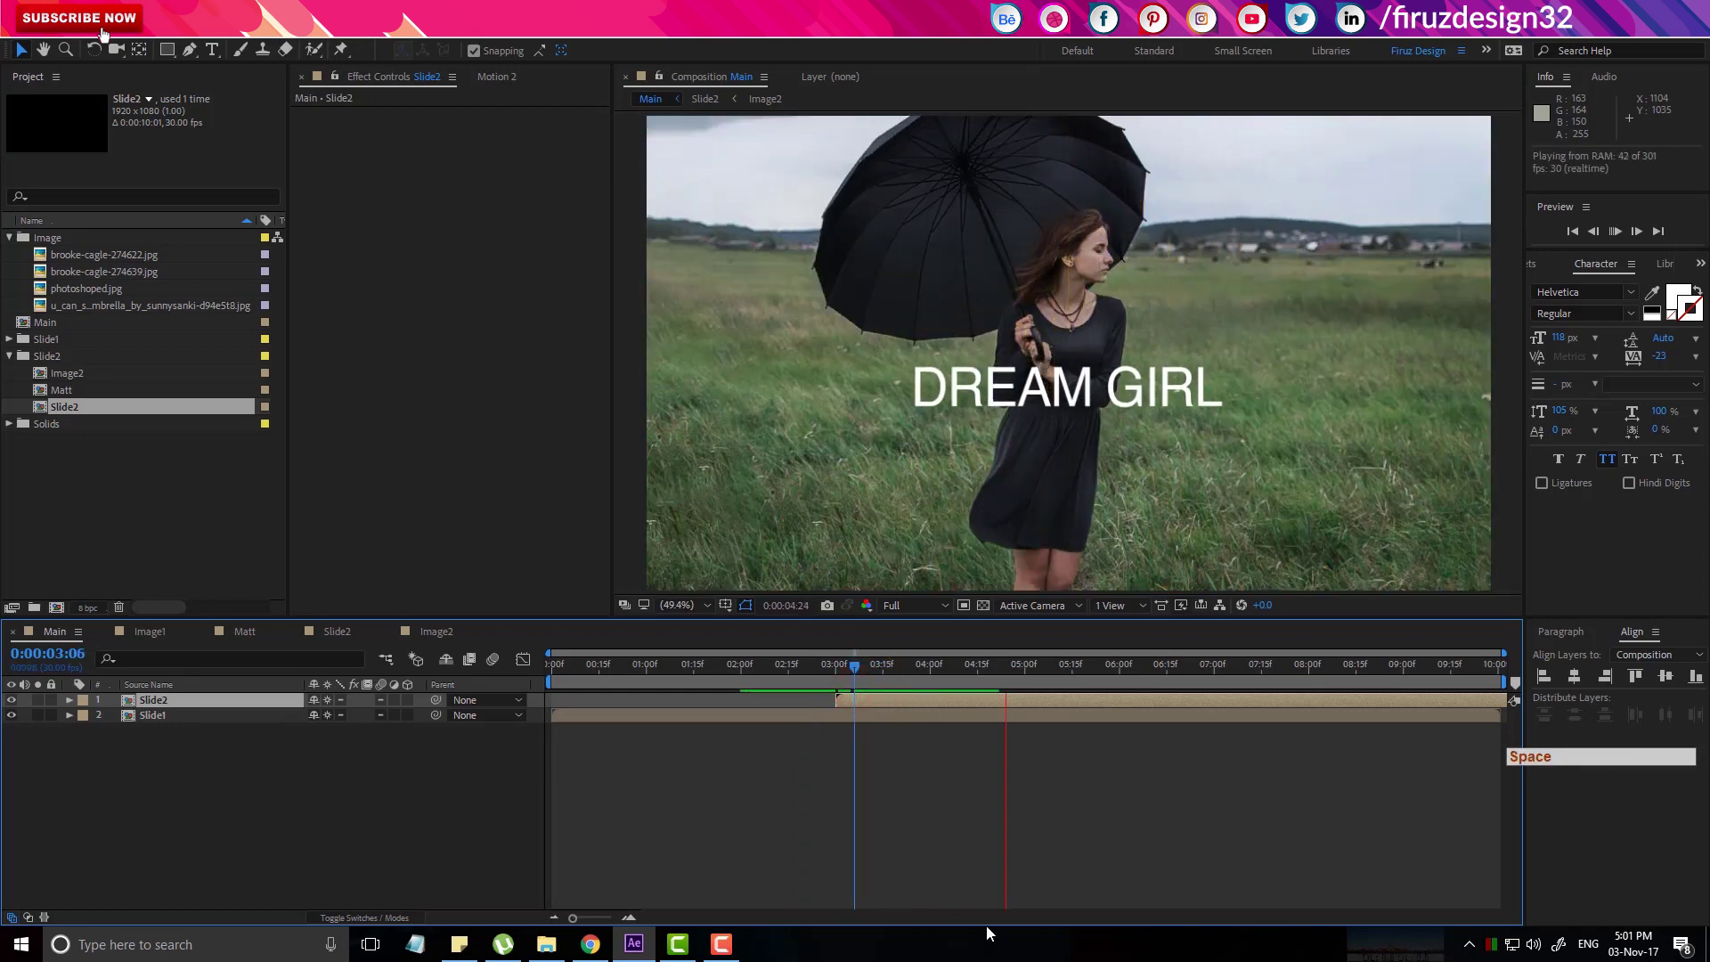
left_click(851, 681)
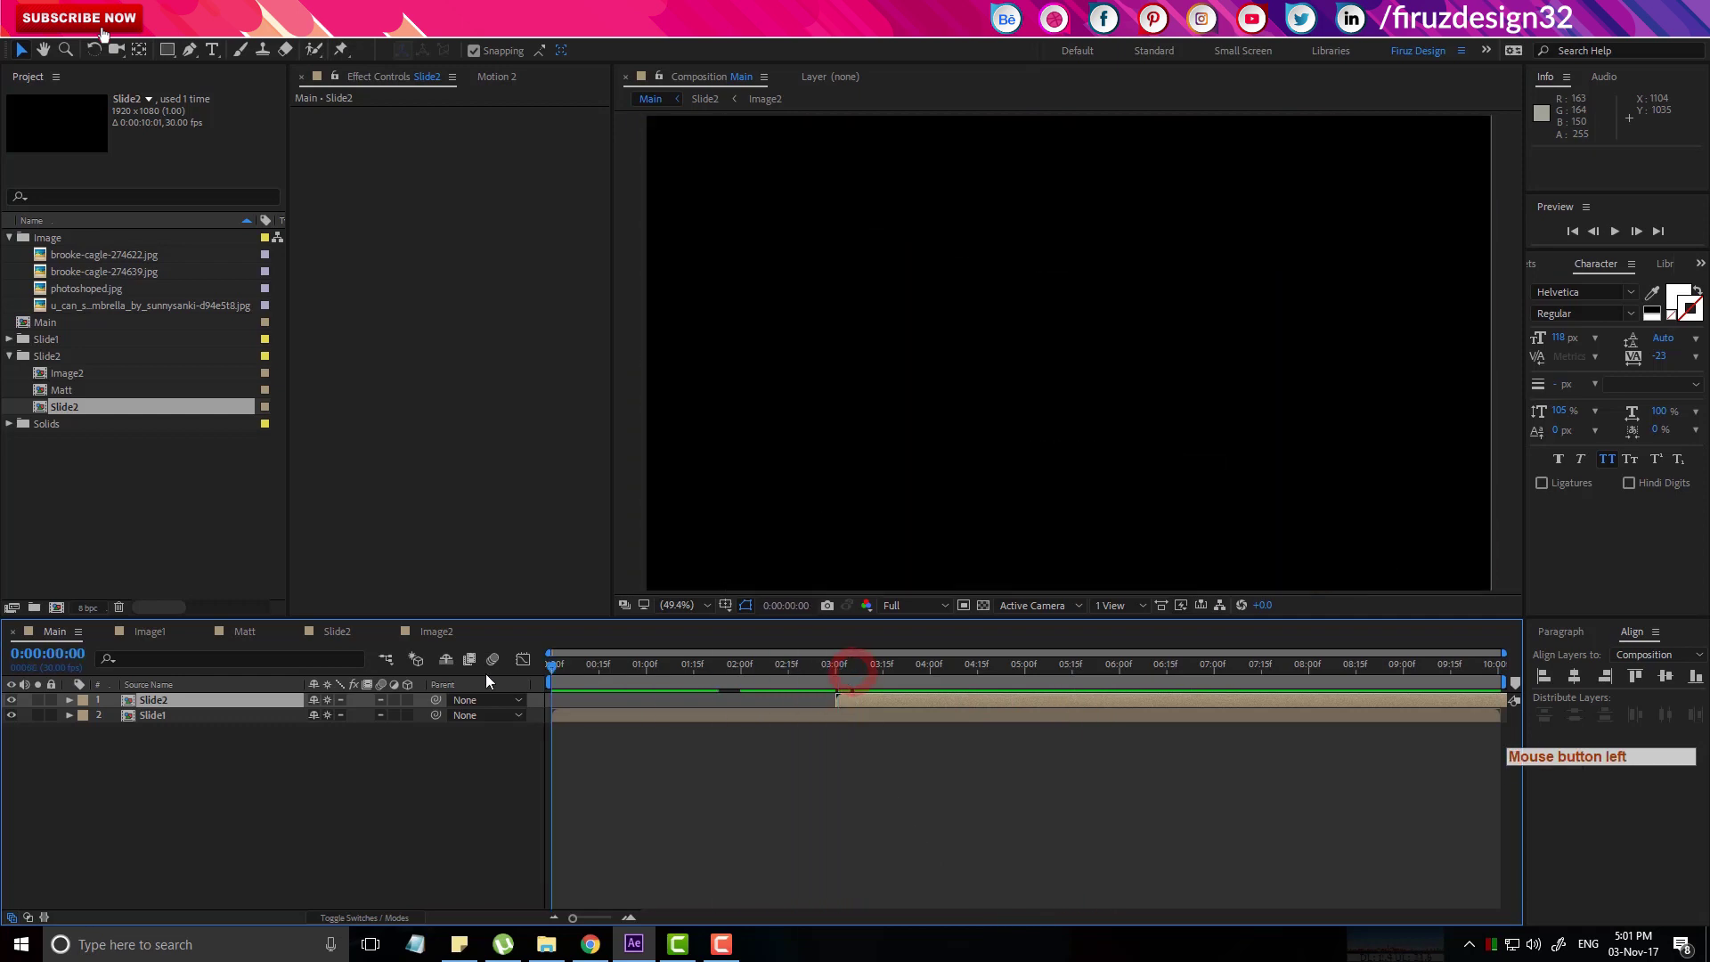
key("space")
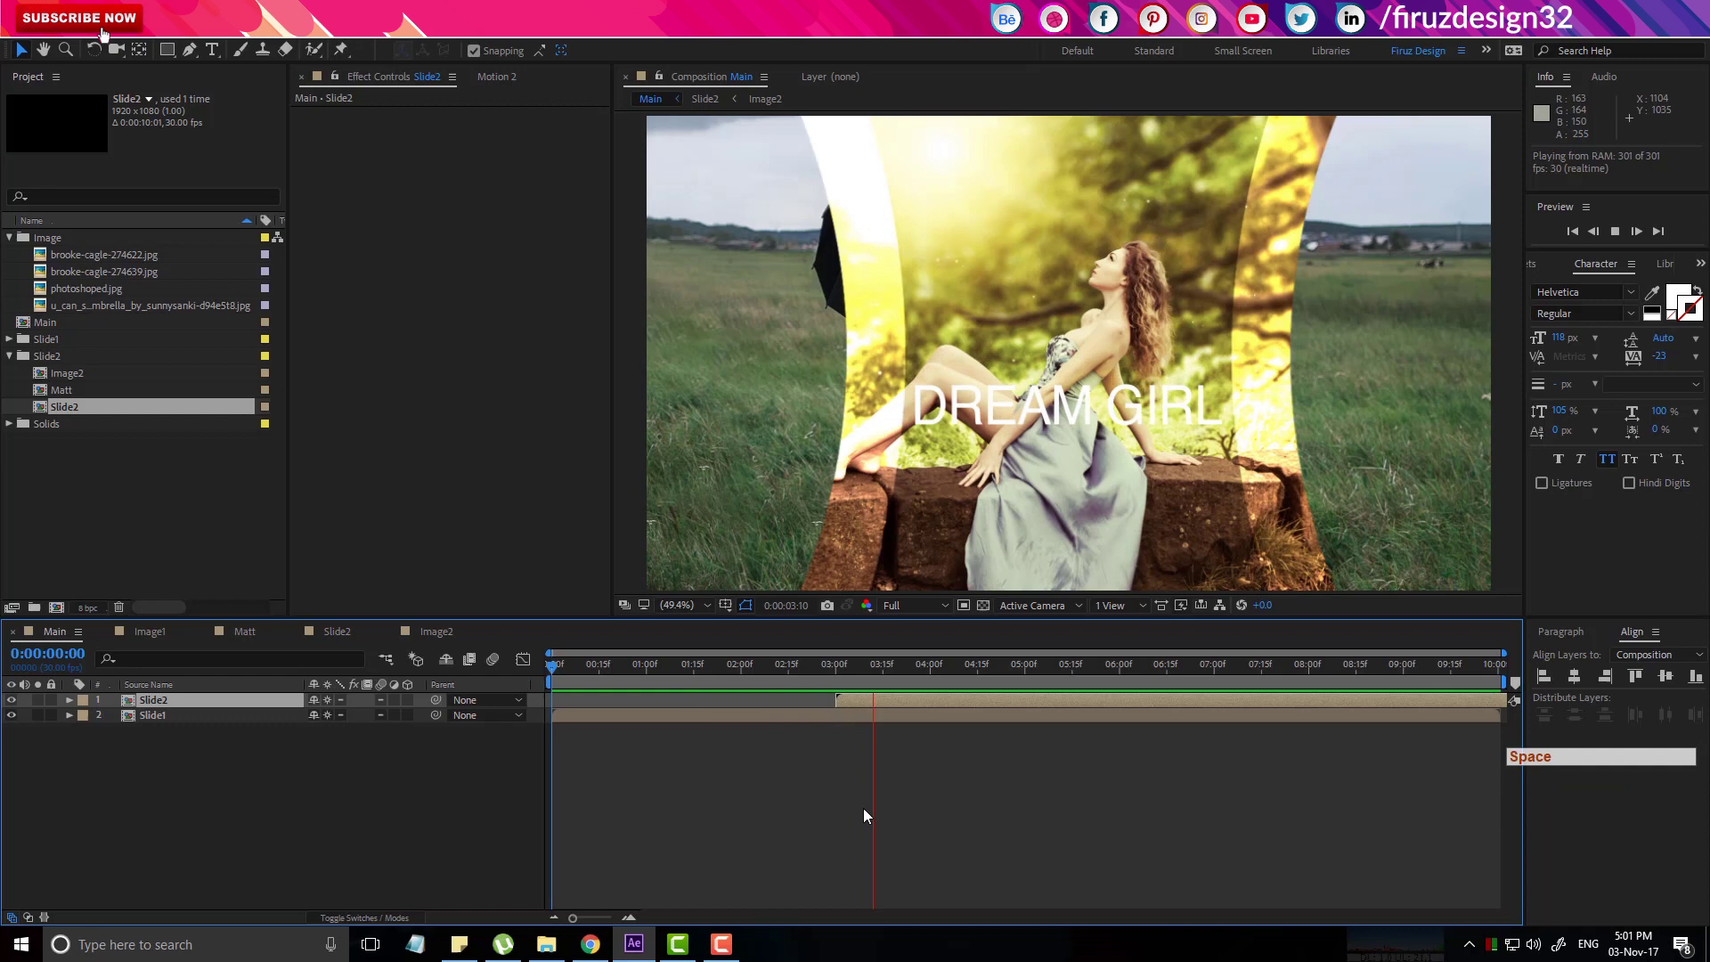
left_click(877, 680)
left_click(899, 678)
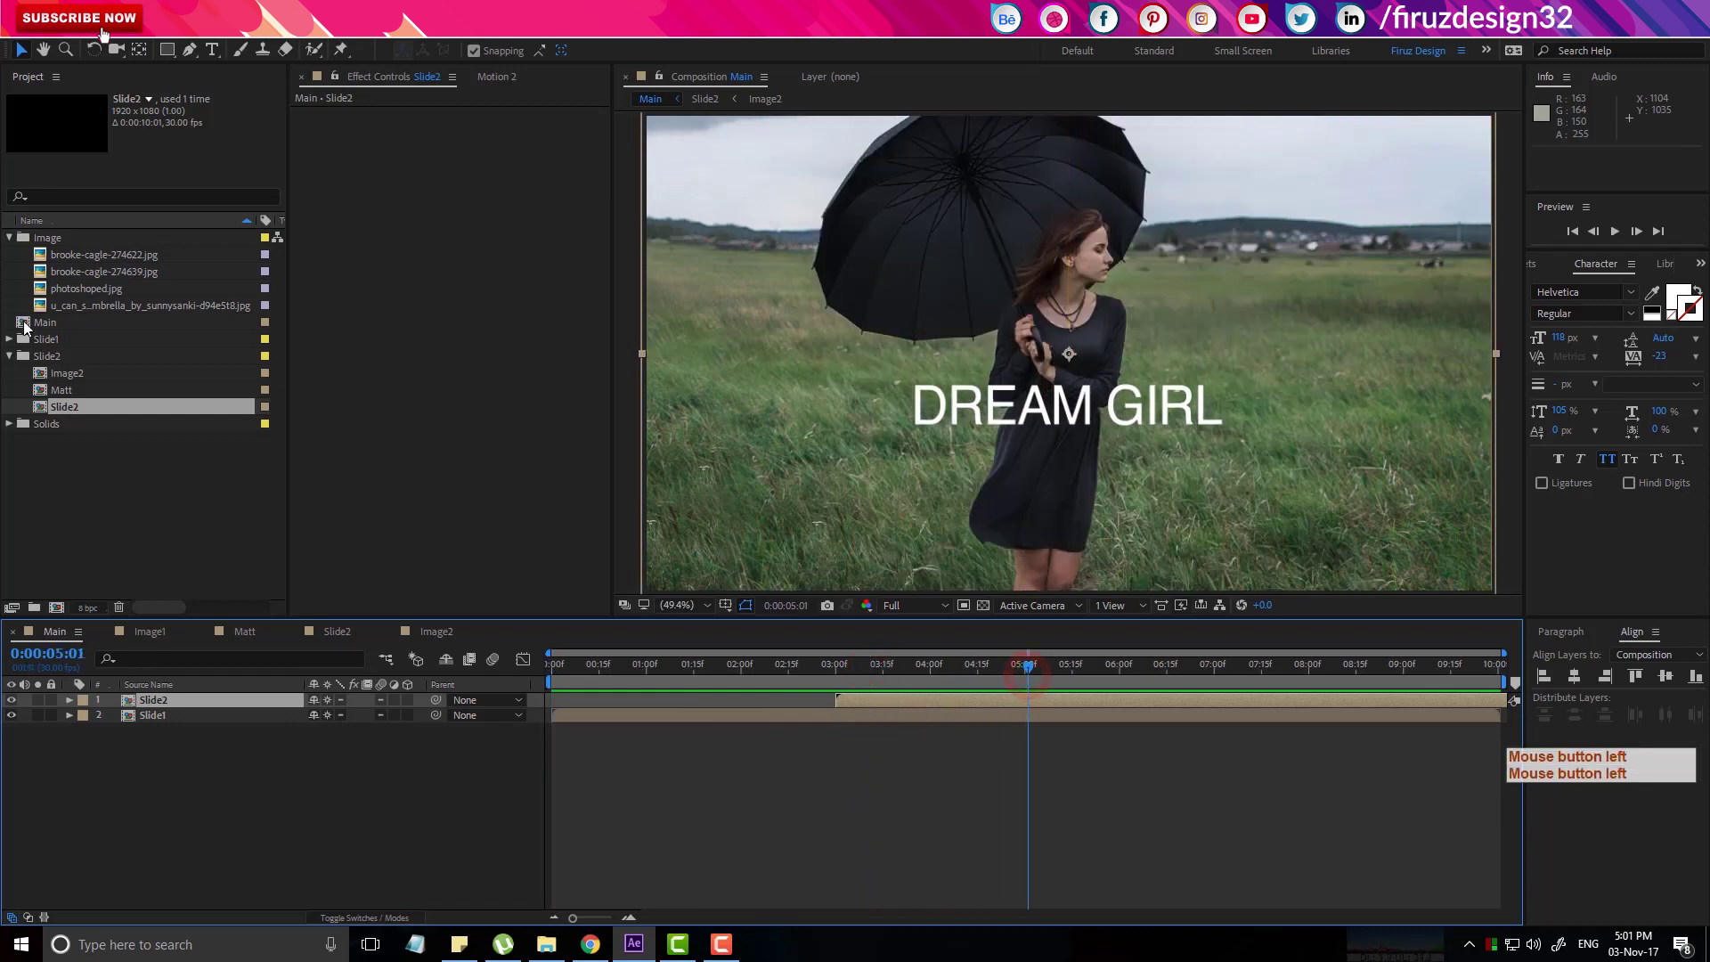
Collapse the project folders, expand Slide1 and Slide2, and reopen Image1 and Image2.
left_click(16, 367)
left_click(13, 244)
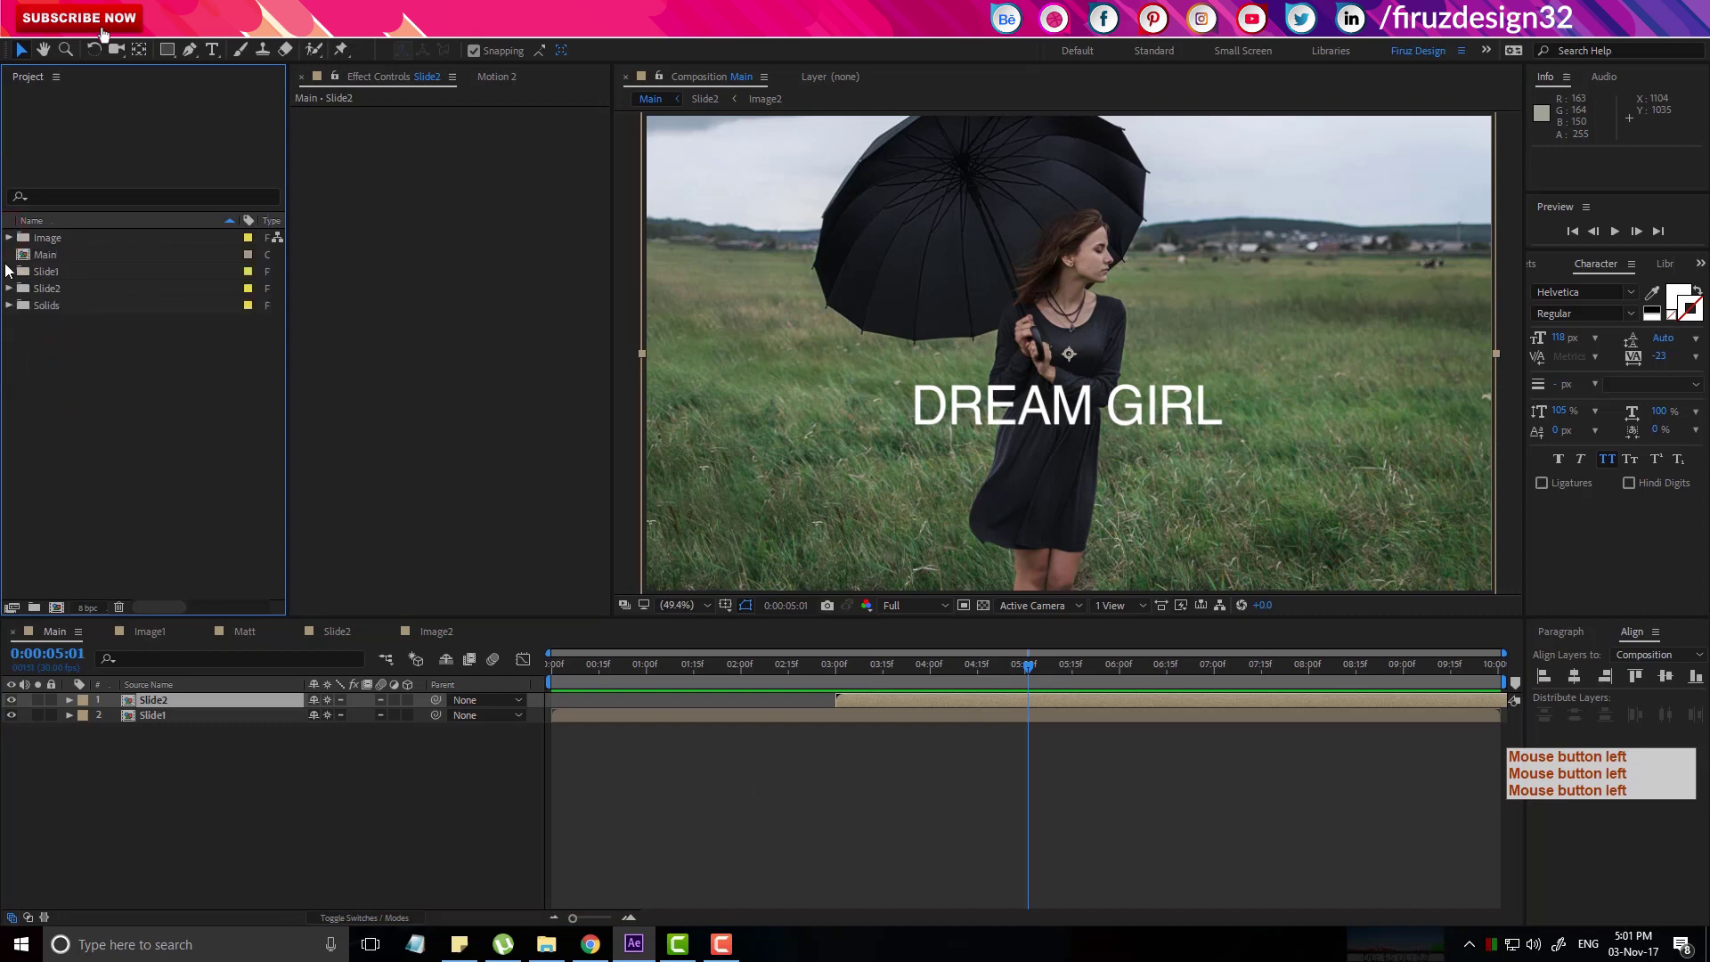
left_click(13, 278)
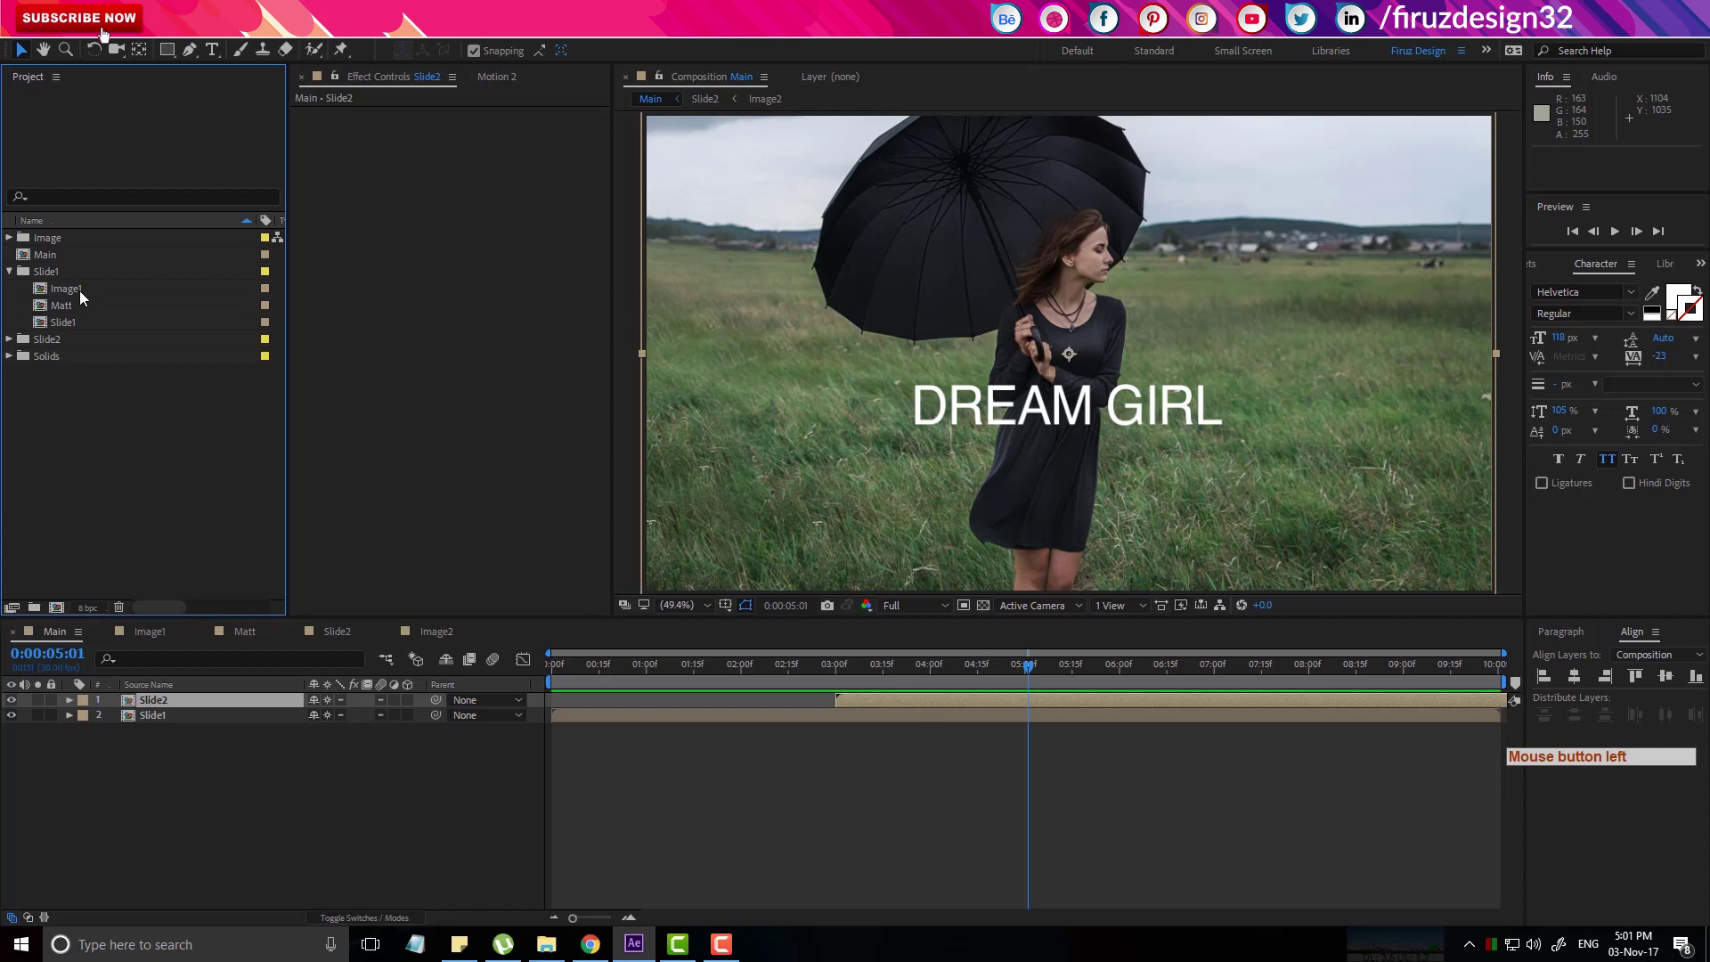
left_click(81, 300)
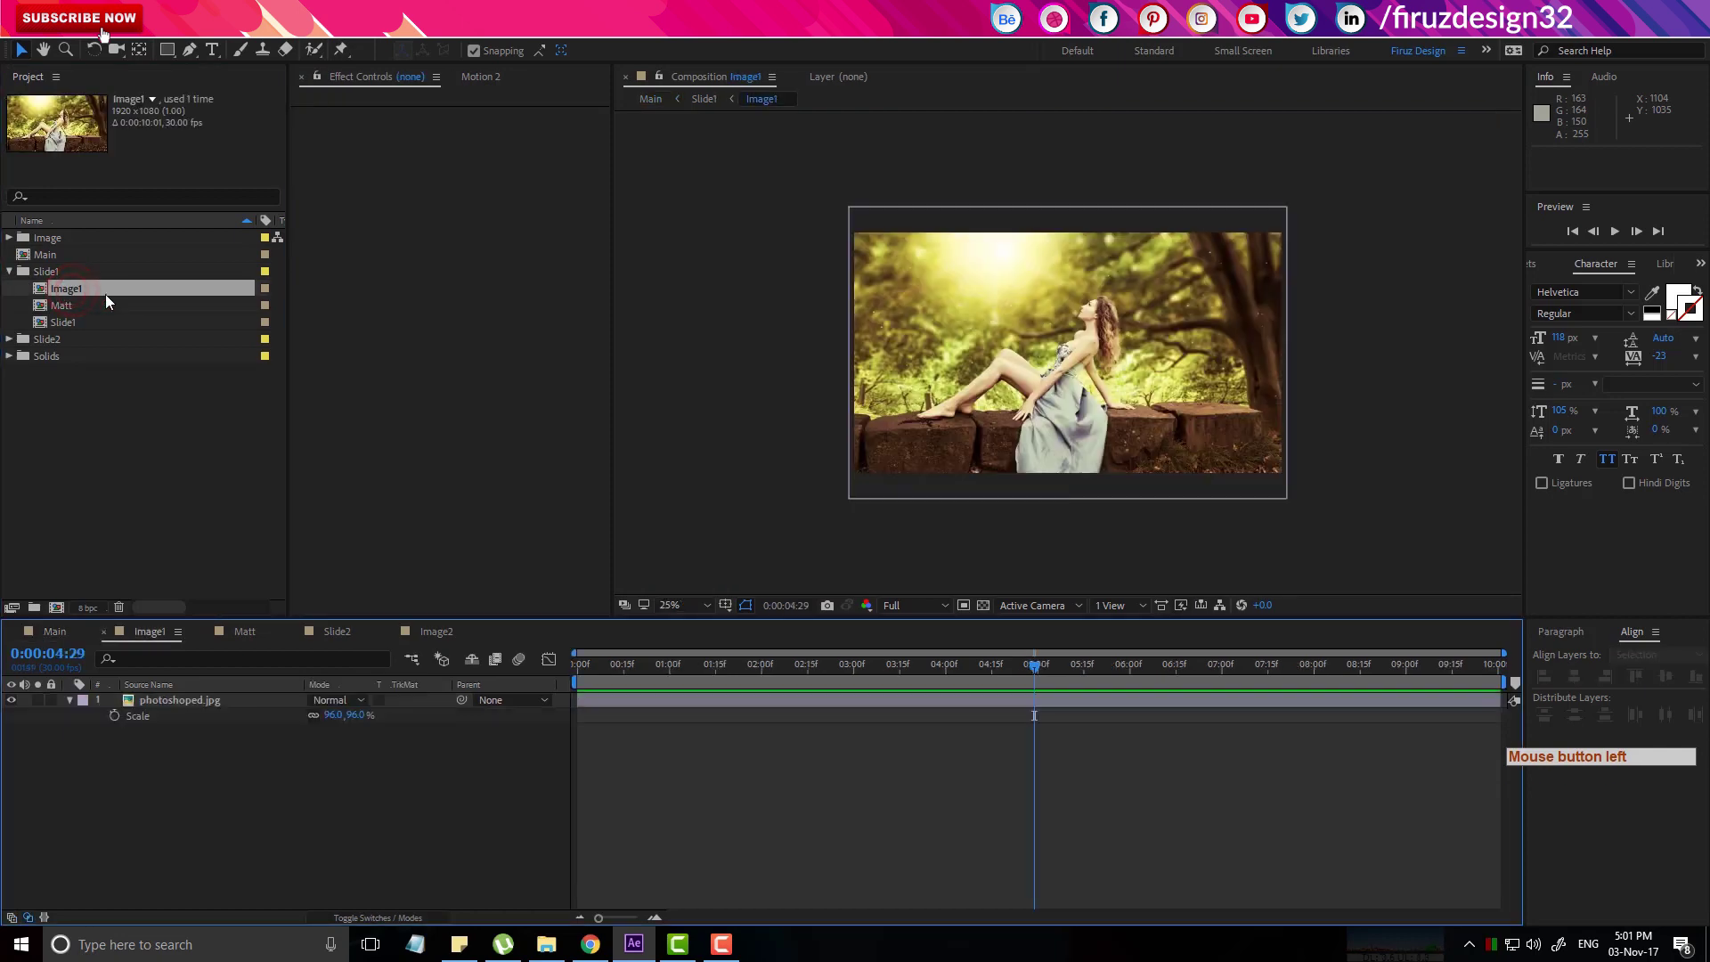
left_click(17, 349)
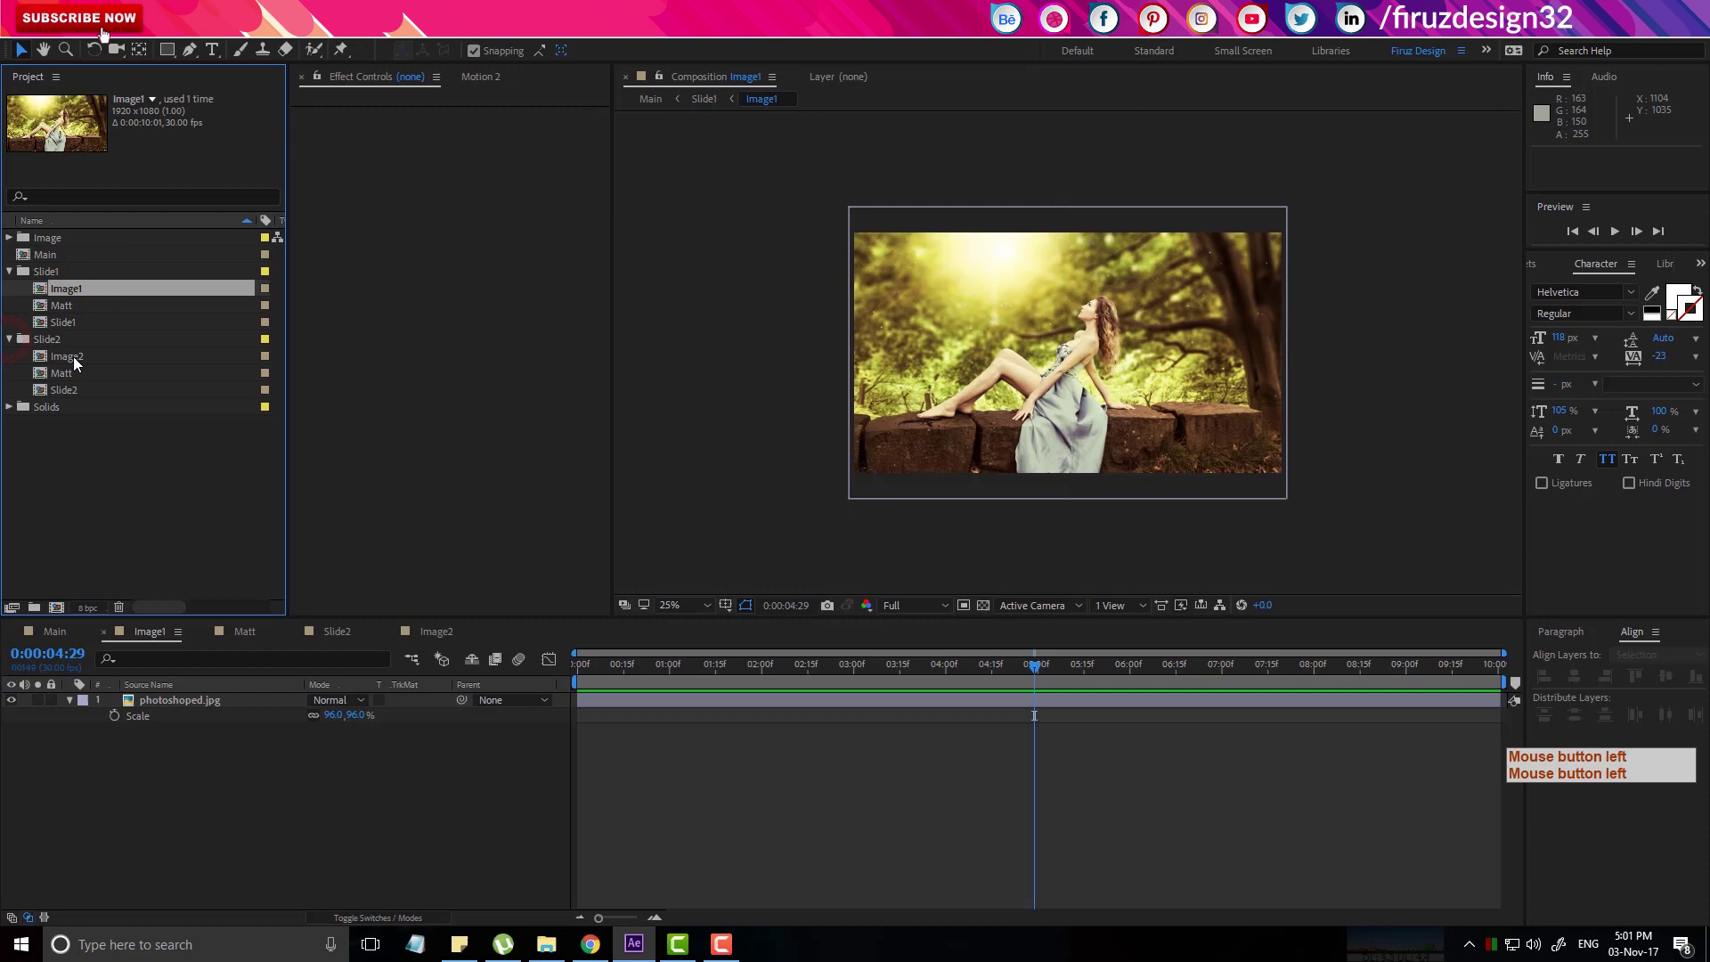
double_click(81, 367)
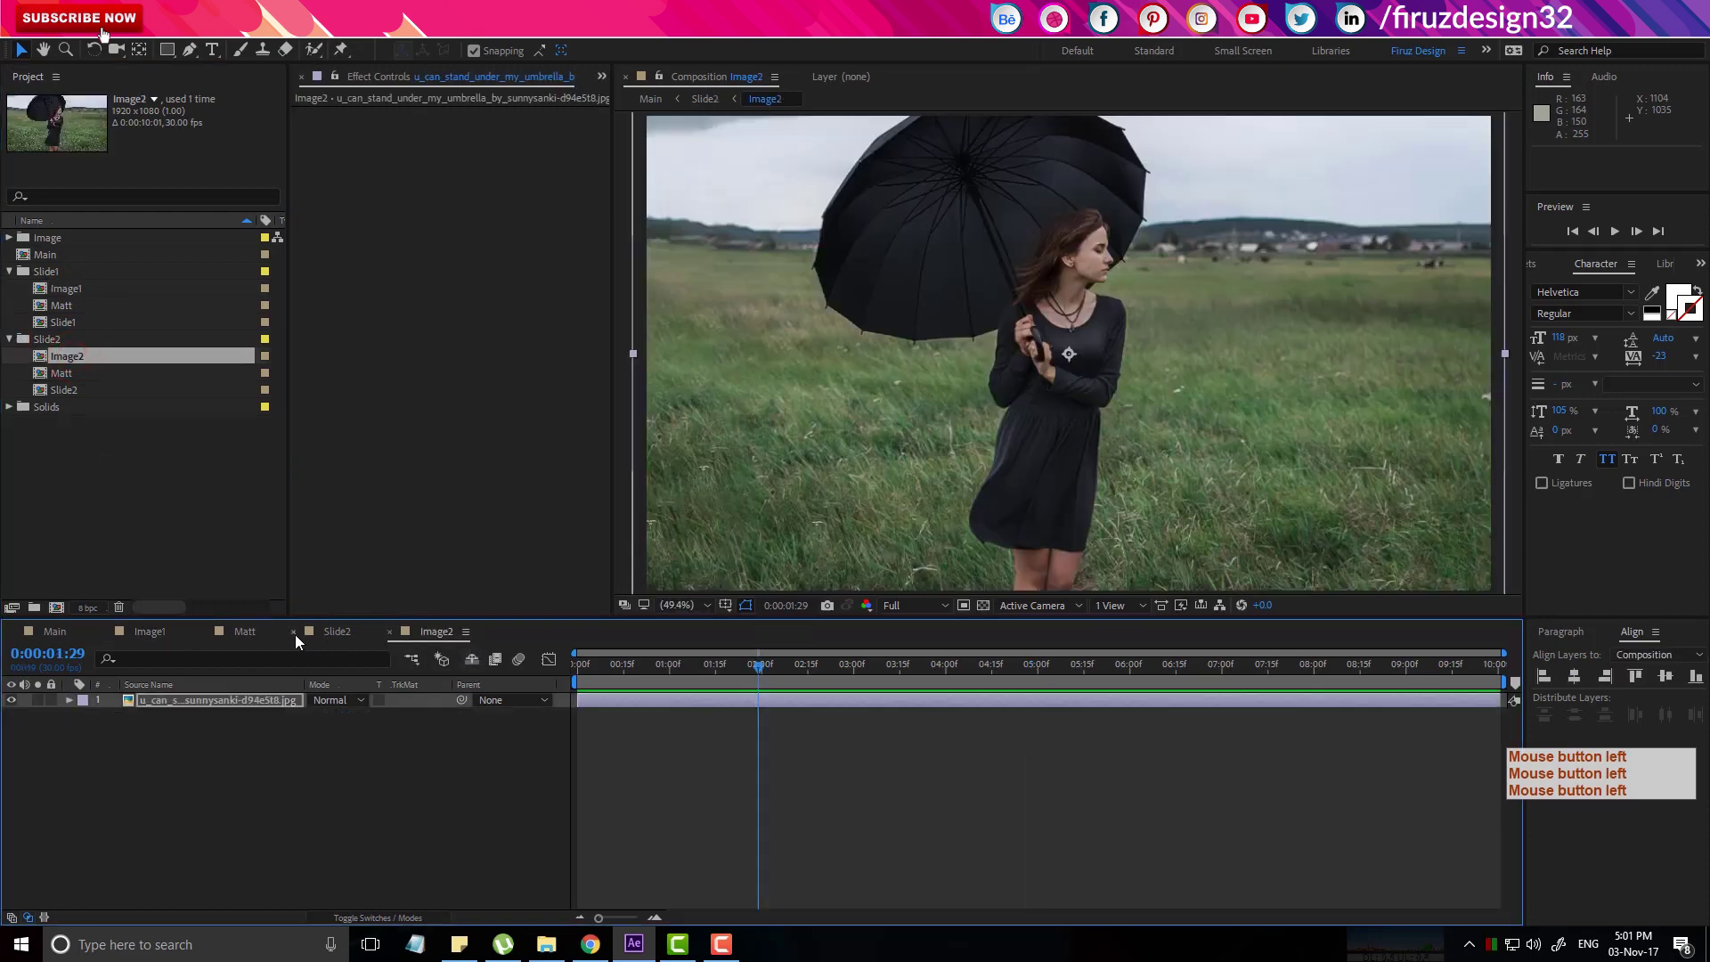
Close the Slide2 and Matt timeline tabs, leaving Main, Image1 and Image2, ending on Image2.
left_click(295, 638)
left_click(211, 631)
left_click(164, 639)
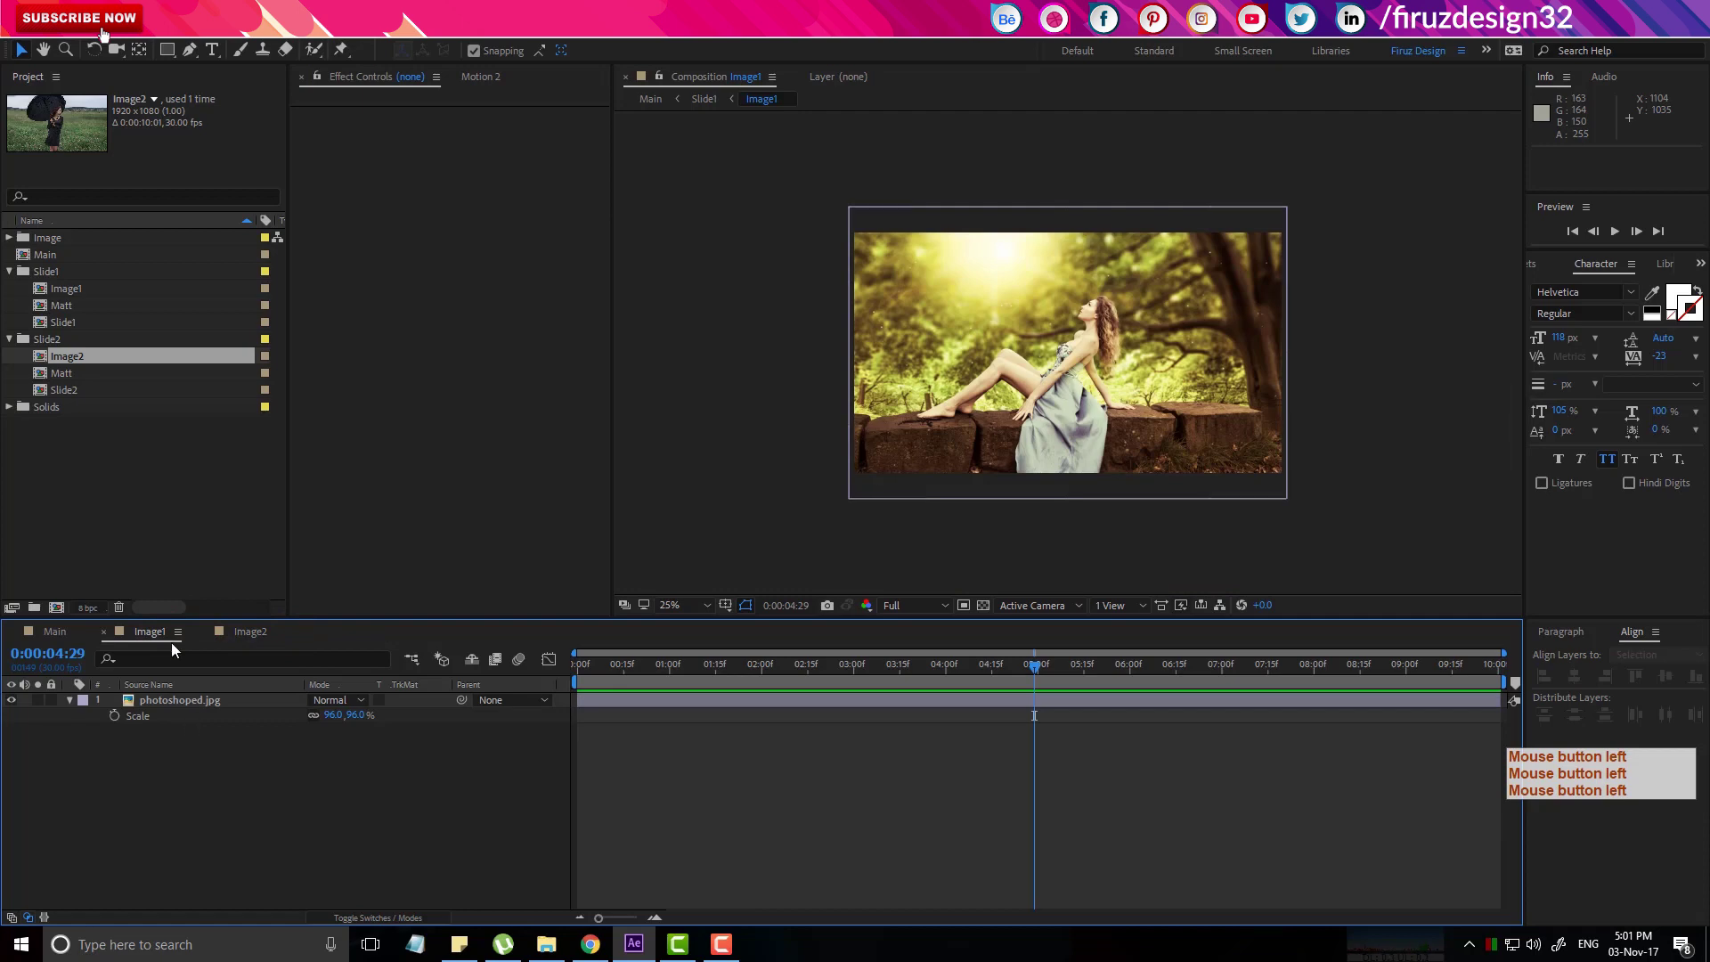
left_click(256, 649)
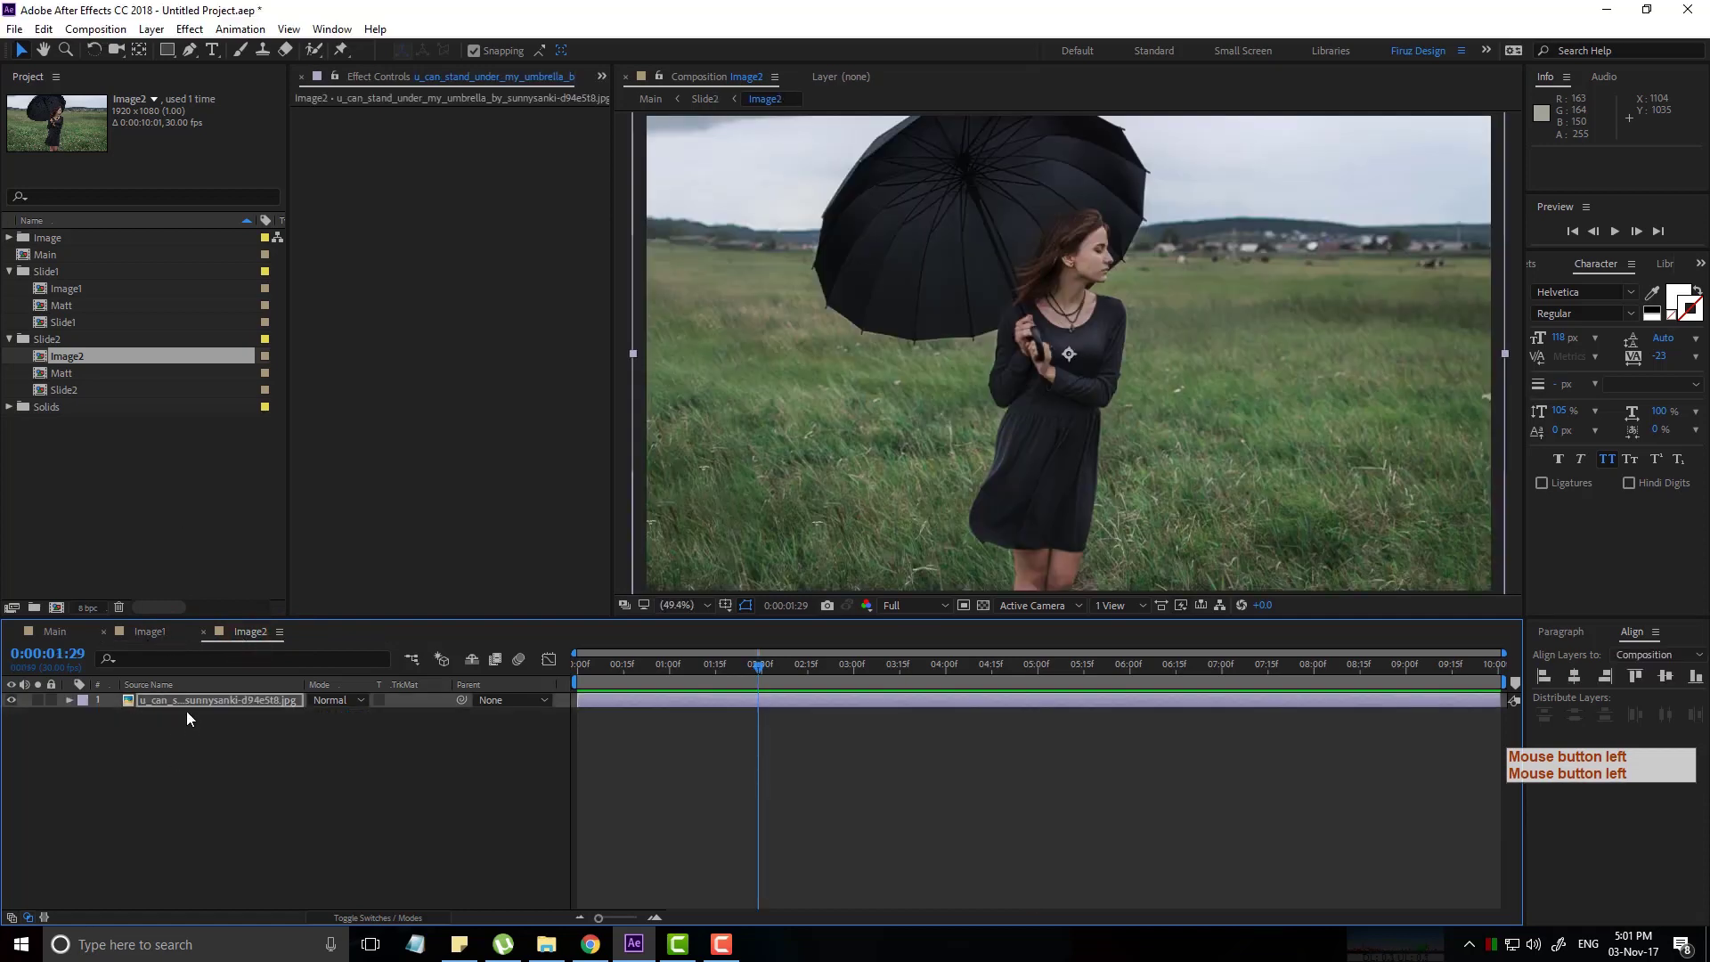